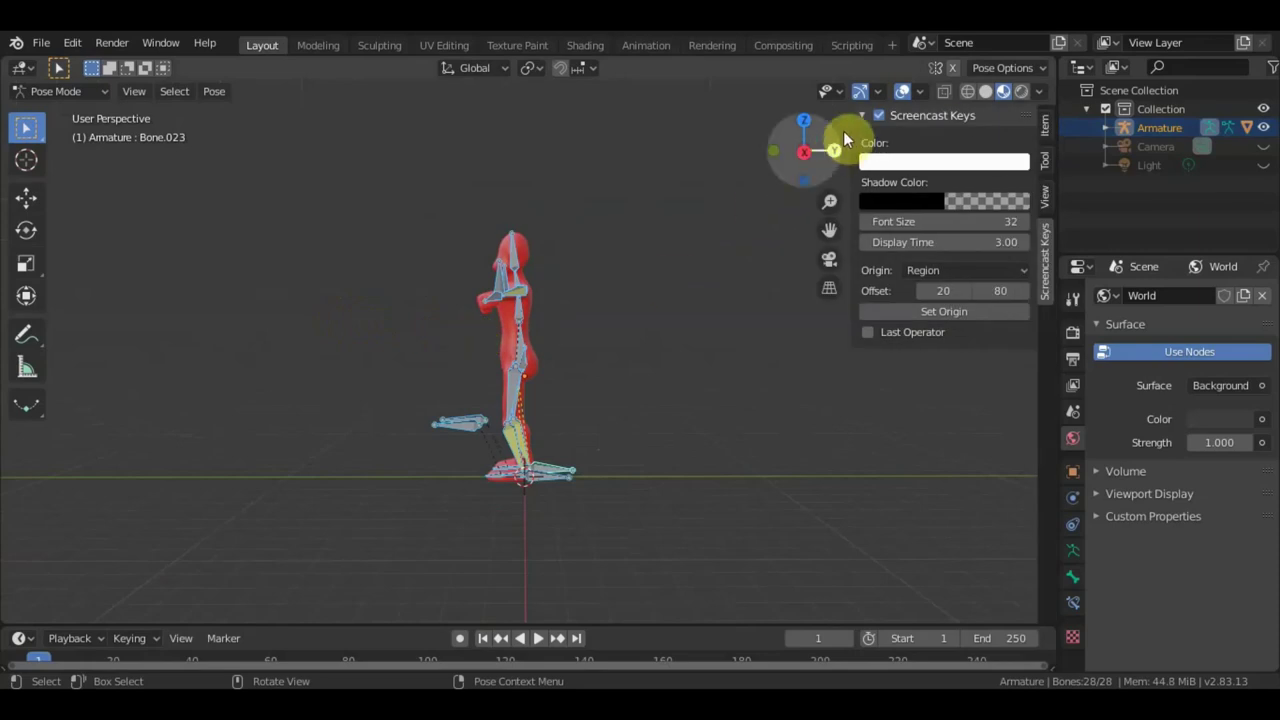
# Lift the armature well above the ground in right view and return to object mode.
pyautogui.press('n')
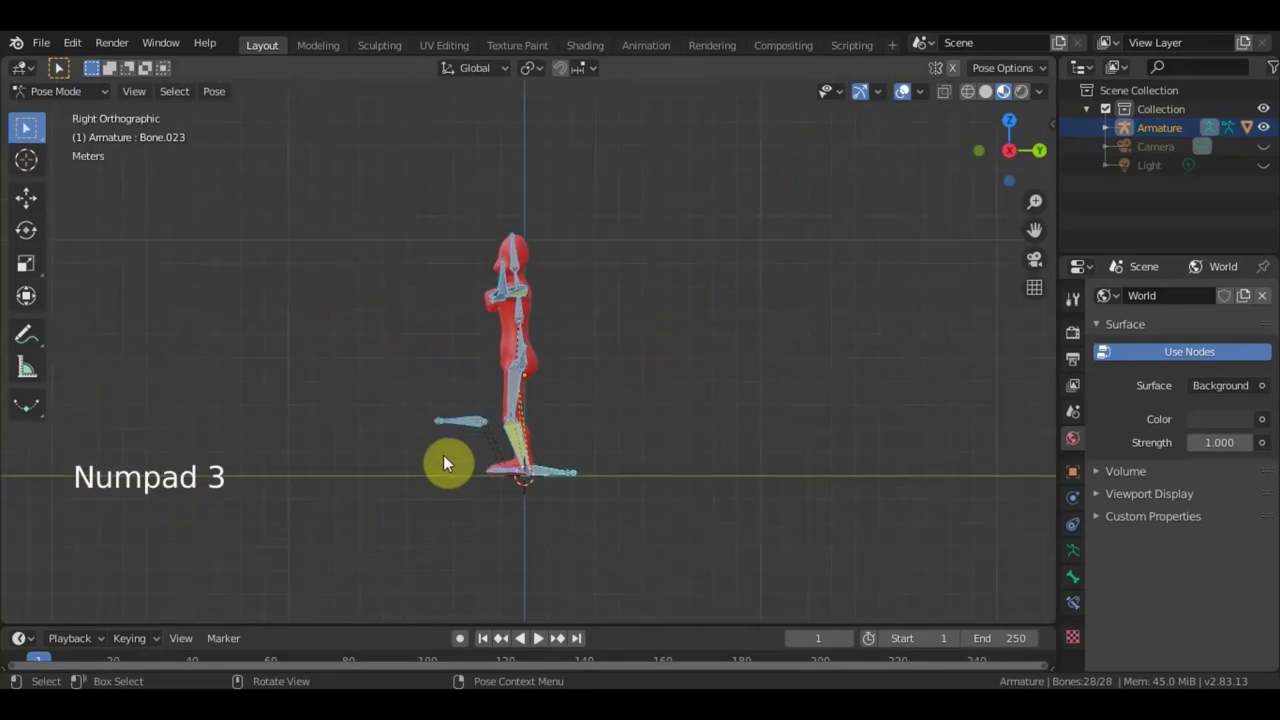
pyautogui.press('KP_3')
pyautogui.press('g')
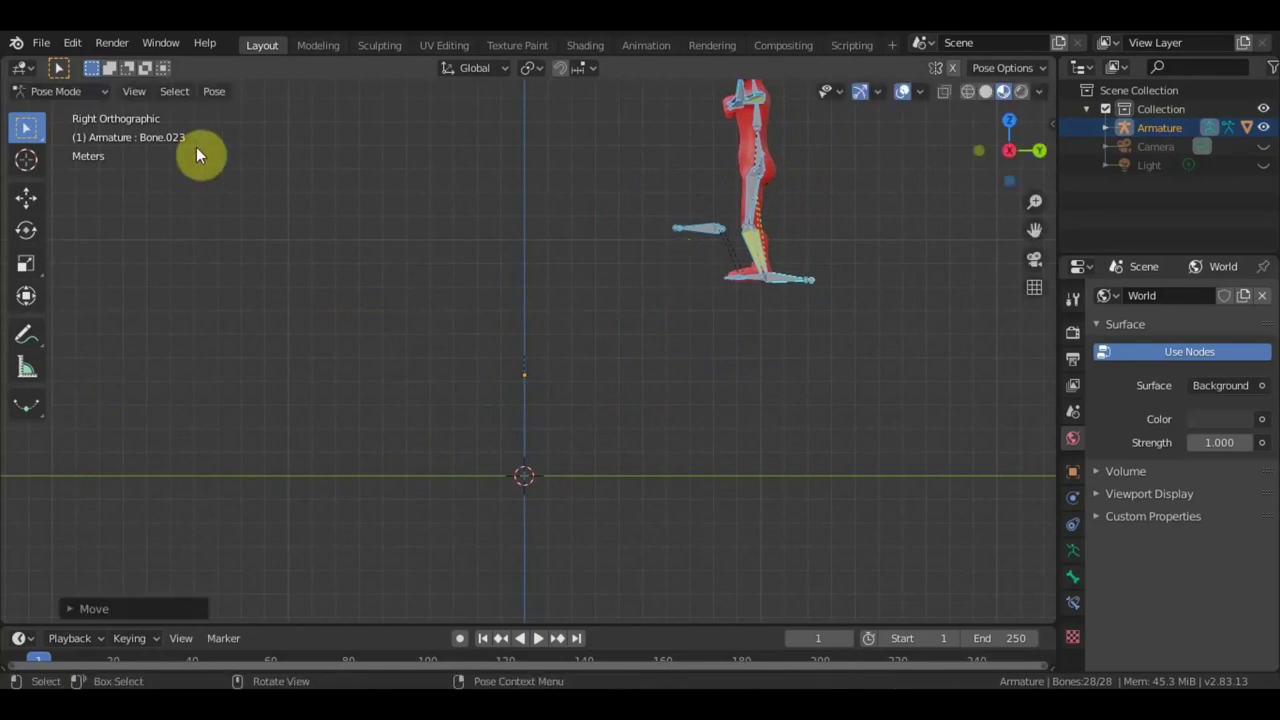
pyautogui.click(75, 98)
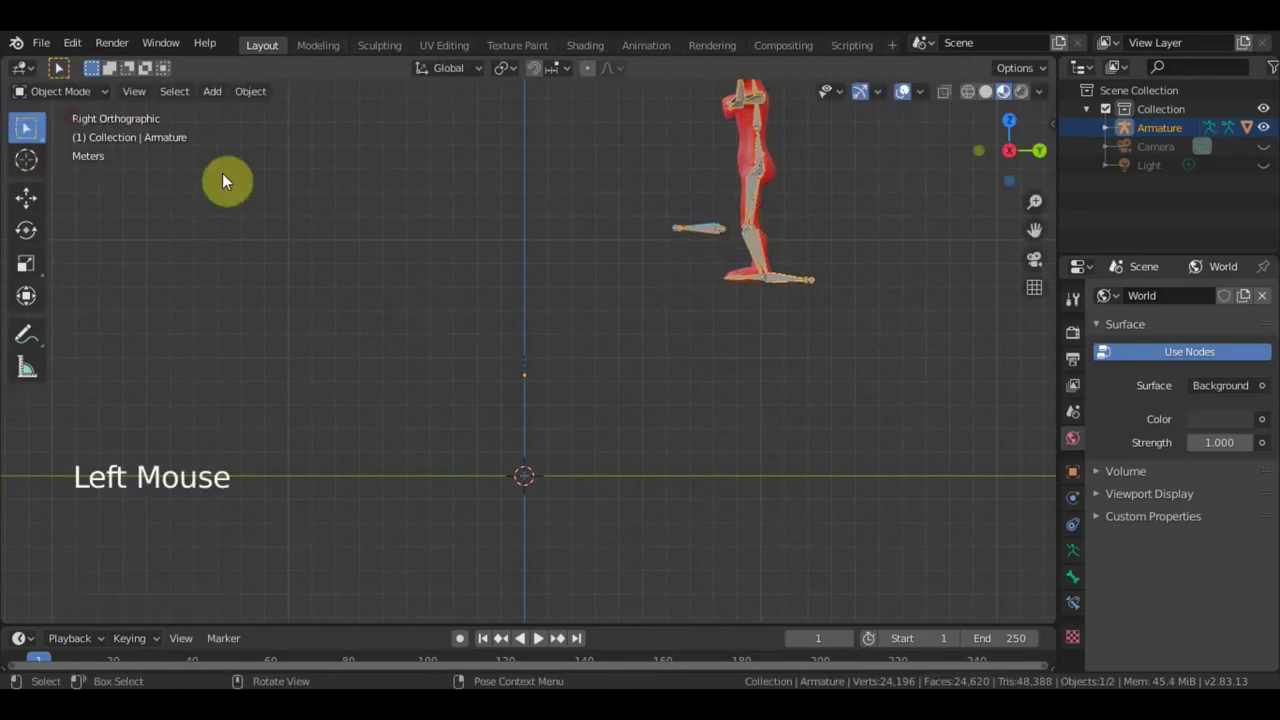
# Add a cube, scale it into a platform and place it under the character's feet.
pyautogui.press('shift+a')
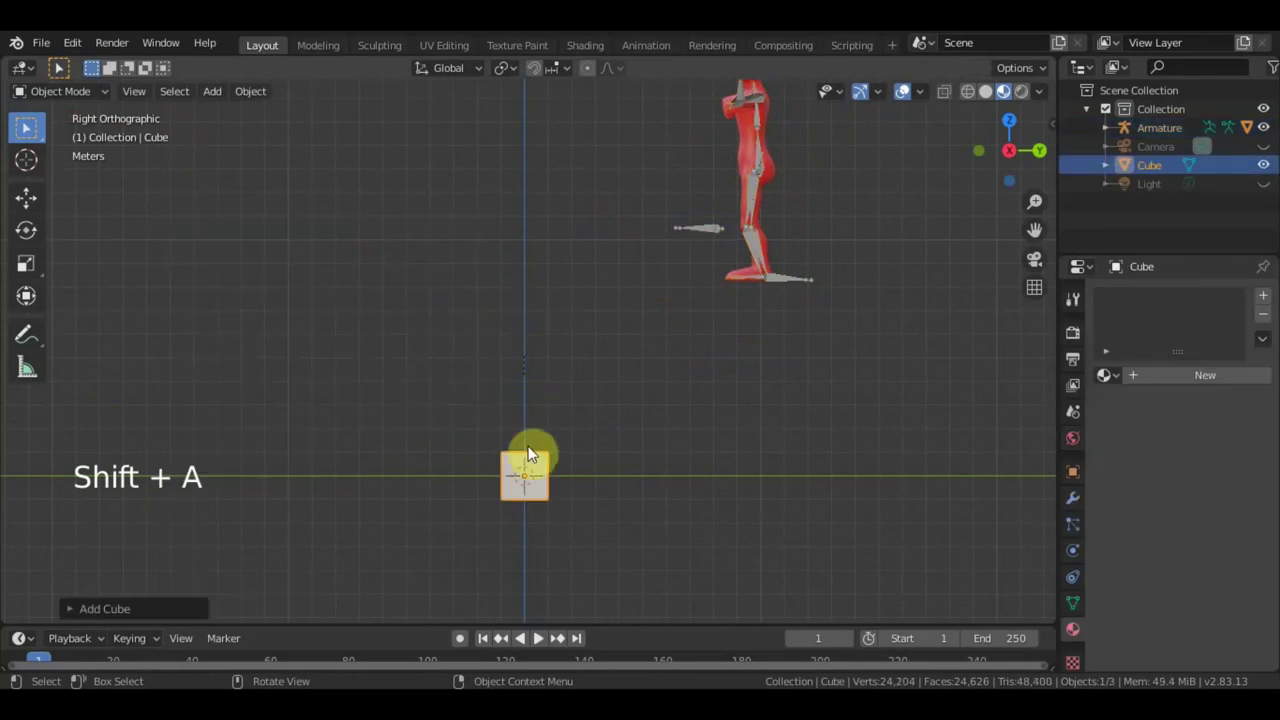
pyautogui.press('s')
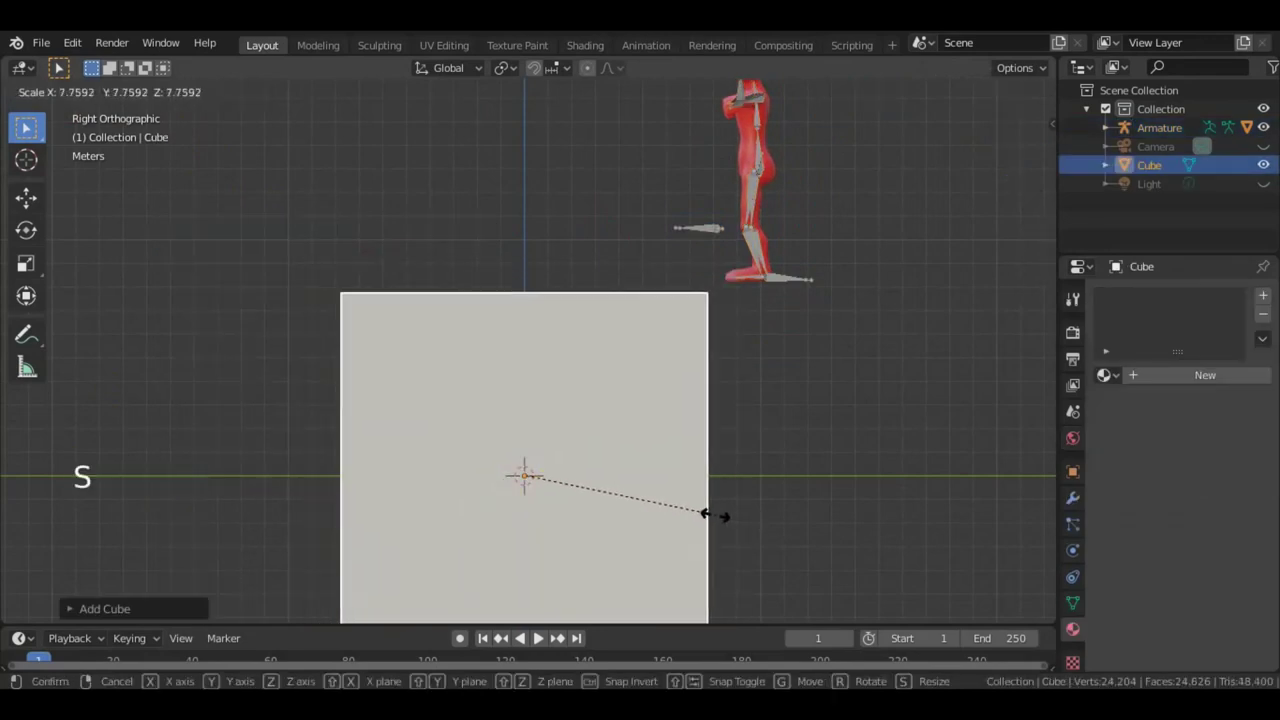
pyautogui.click(49, 301)
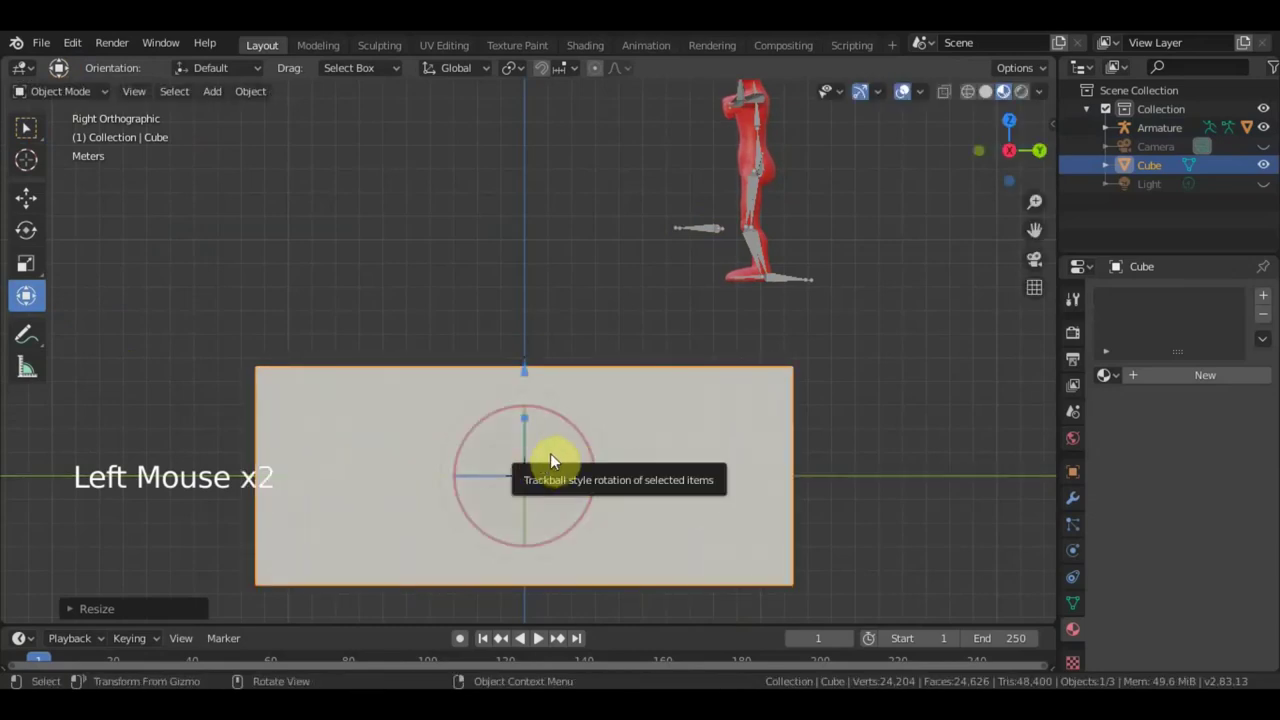
pyautogui.press('g')
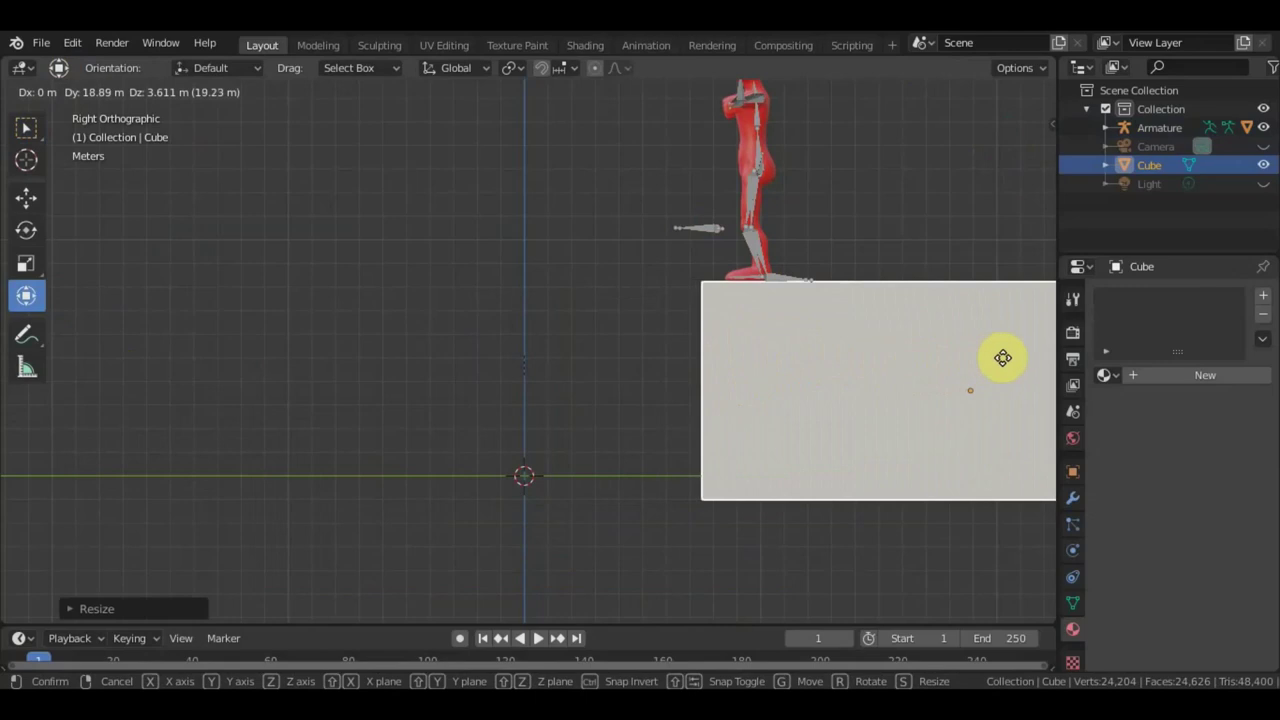
pyautogui.scroll(-3)
# Duplicate the platform into a second block (Cube.001) offset sideways.
pyautogui.press('shift+d')
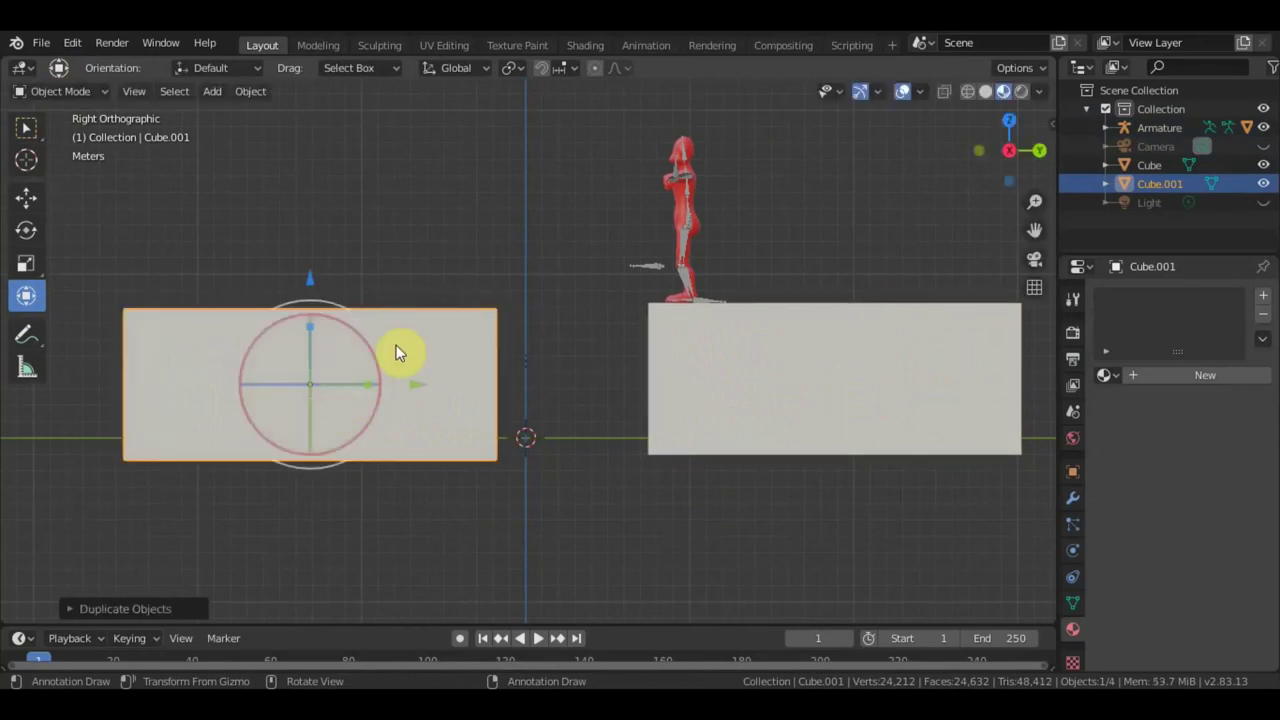
pyautogui.click(32, 133)
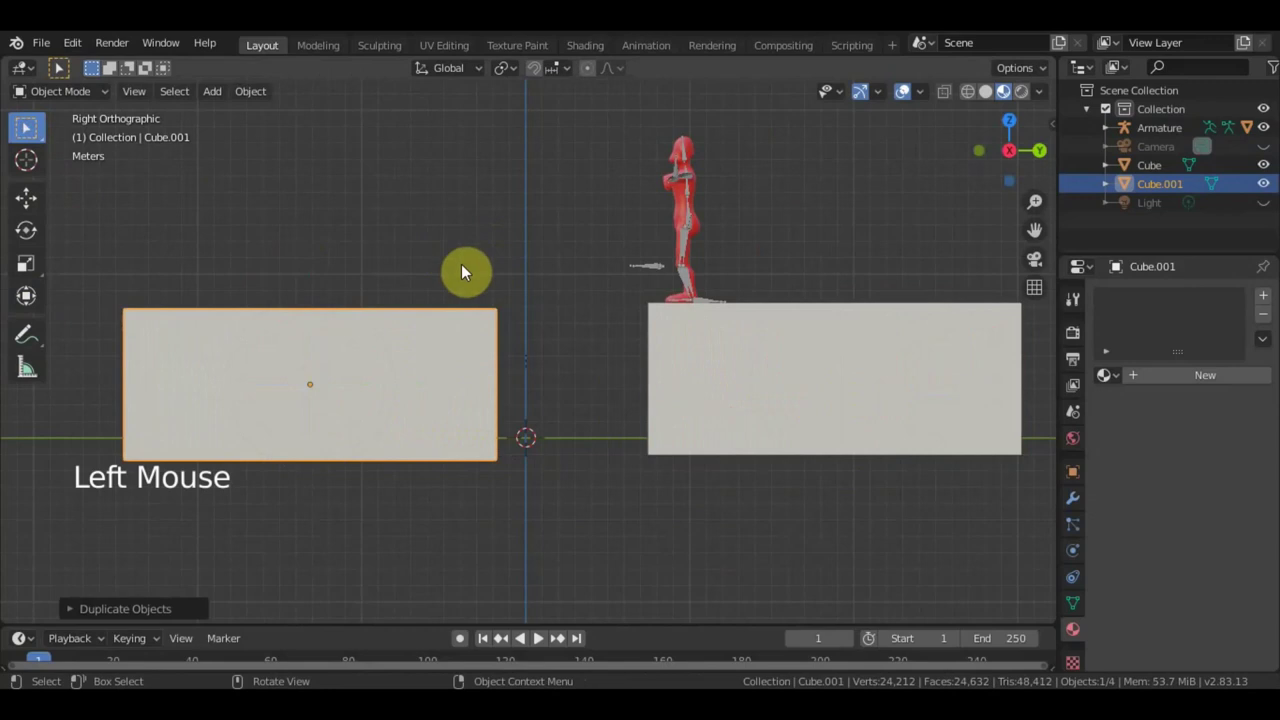
# Enlarge the timeline area while framing the platforms in the viewport.
pyautogui.middleClick(548, 365)
pyautogui.middleClick(619, 381)
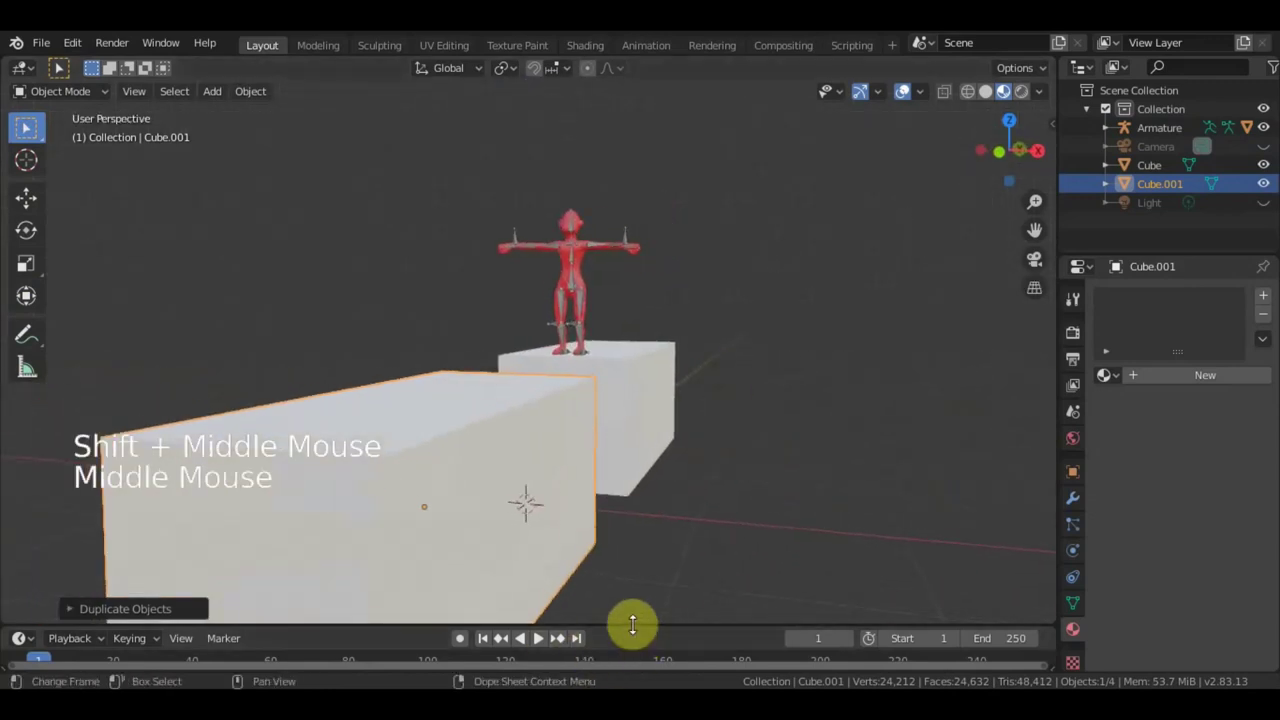
pyautogui.click(540, 639)
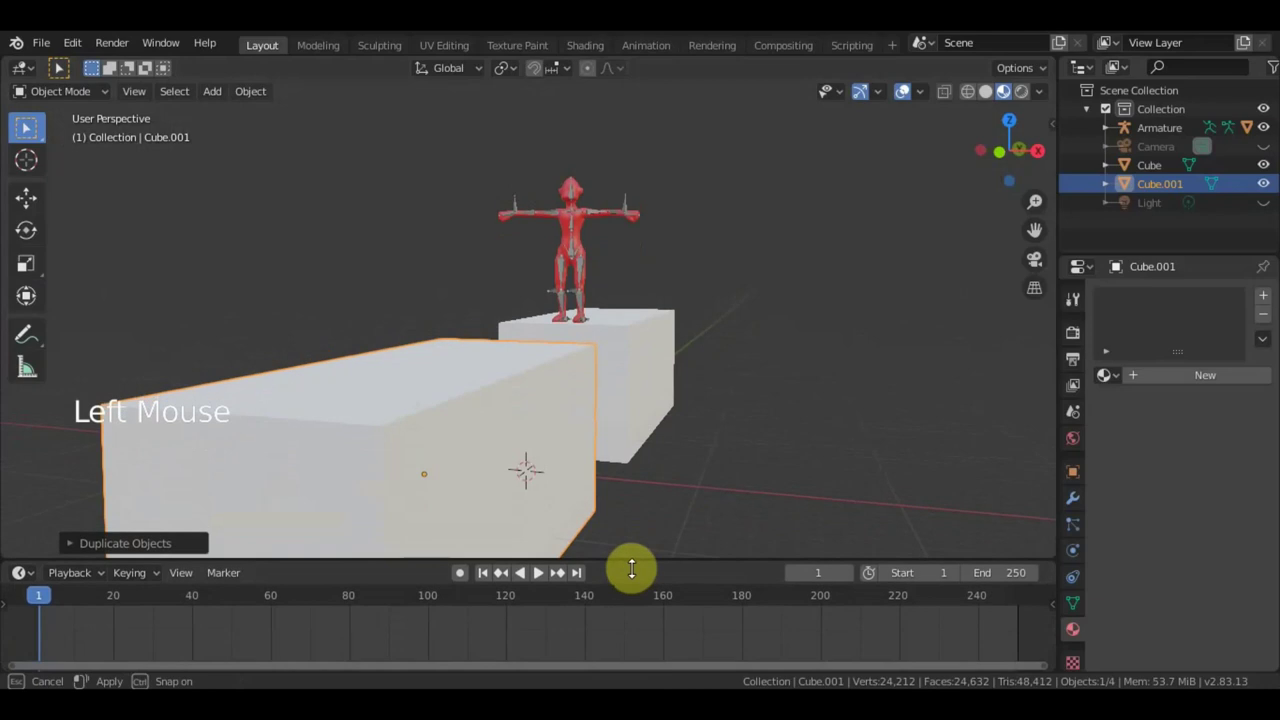
pyautogui.scroll(3)
pyautogui.middleClick(677, 373)
# Put the armature into pose mode and select the hand bone.
pyautogui.click(591, 234)
pyautogui.click(54, 92)
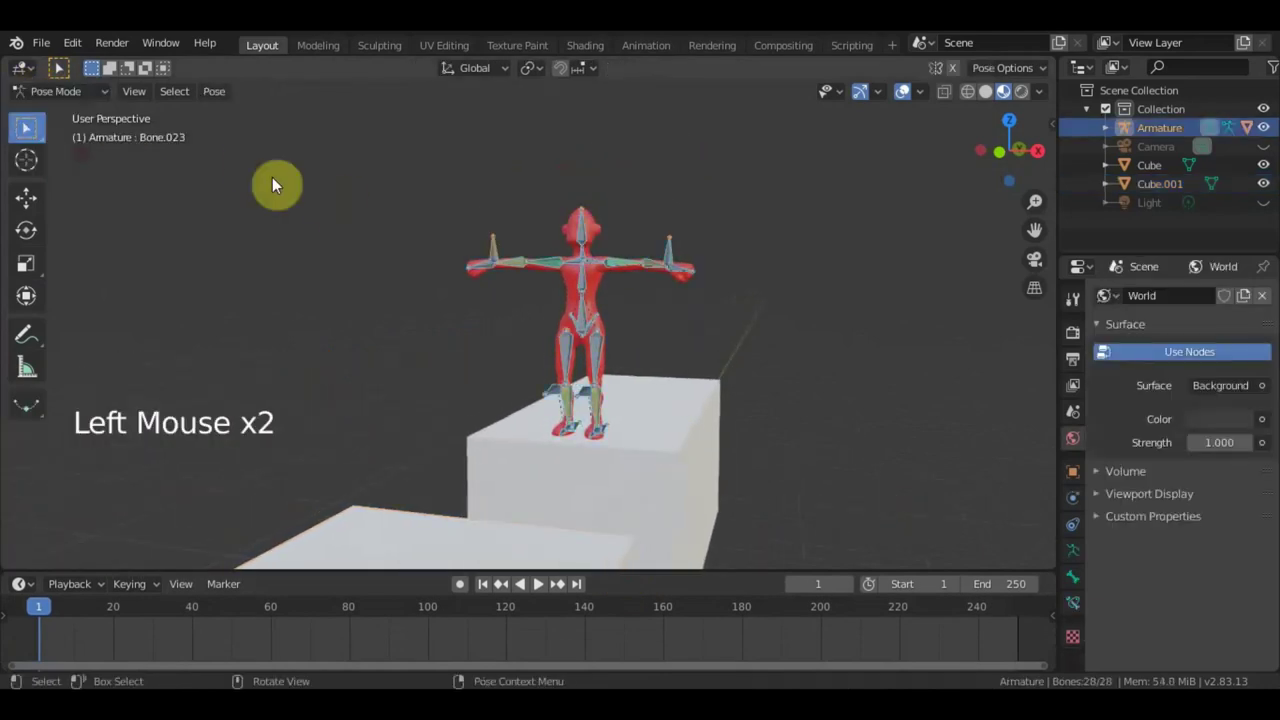
pyautogui.middleClick(559, 258)
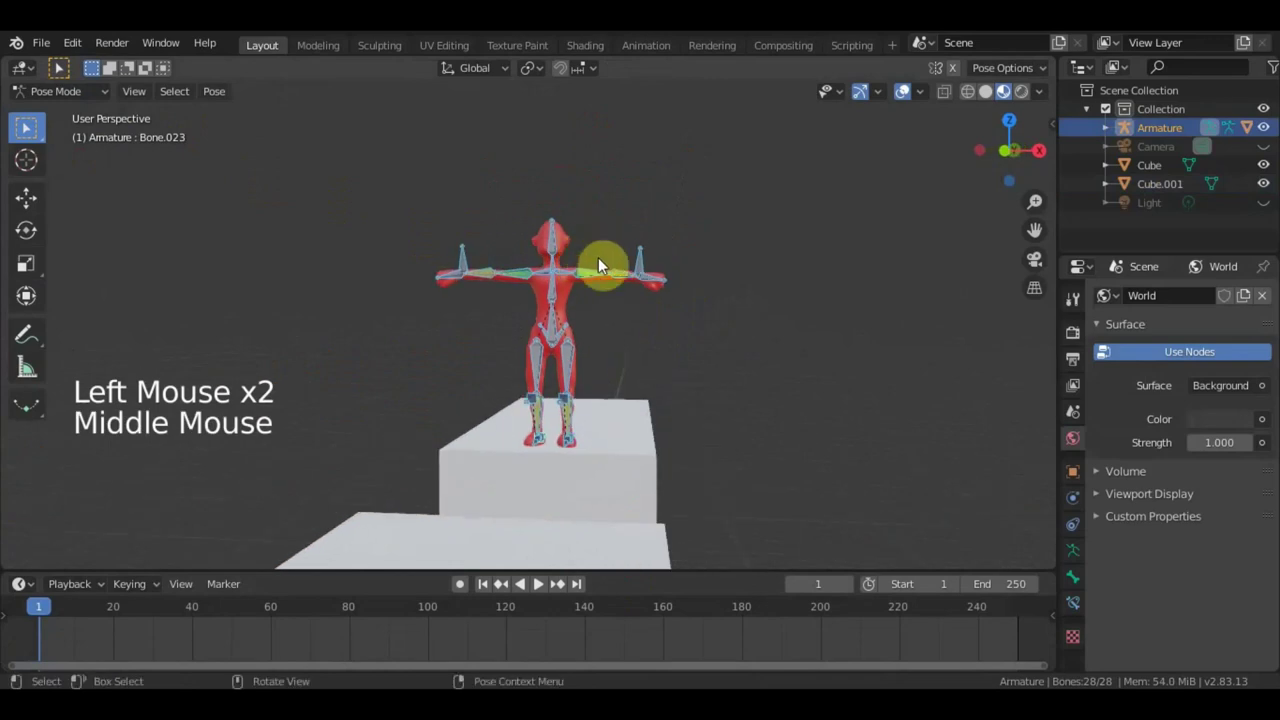
pyautogui.click(650, 276)
# Lower and bend the arm bones in front view so the arm hangs beside the body.
pyautogui.press('KP_1')
pyautogui.press('g')
pyautogui.press('r')
pyautogui.click(440, 254)
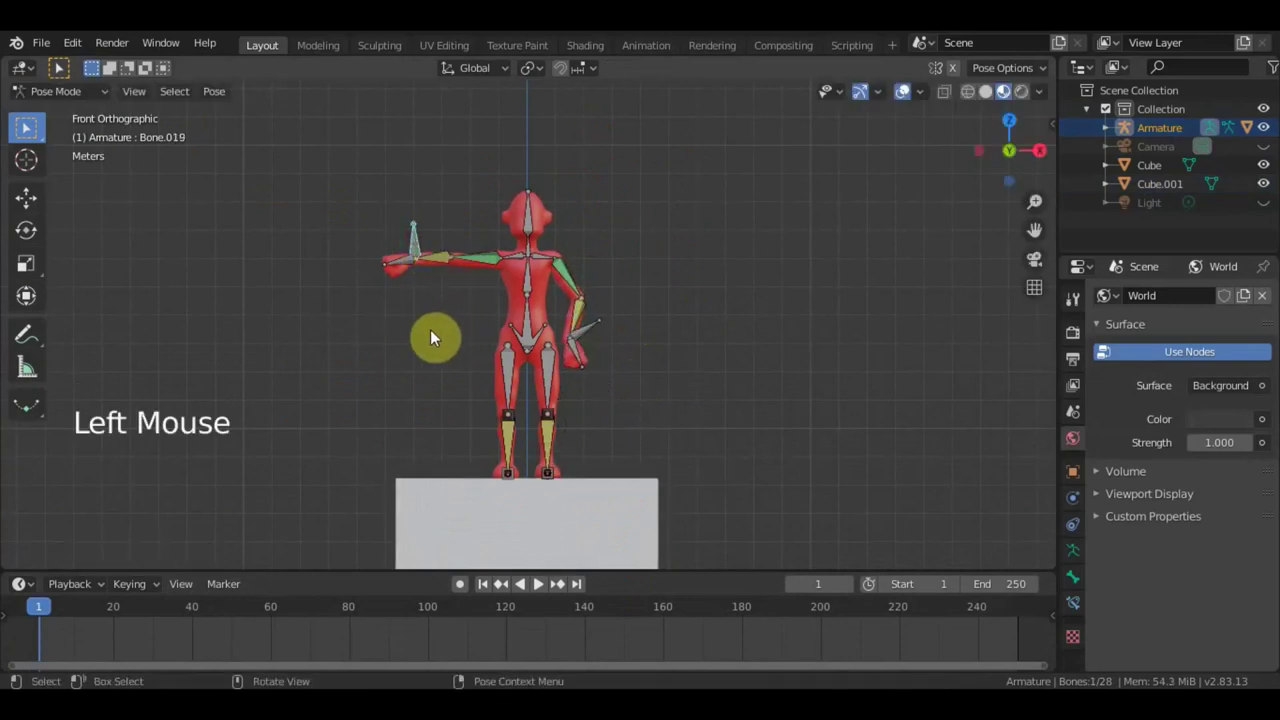
pyautogui.press('g')
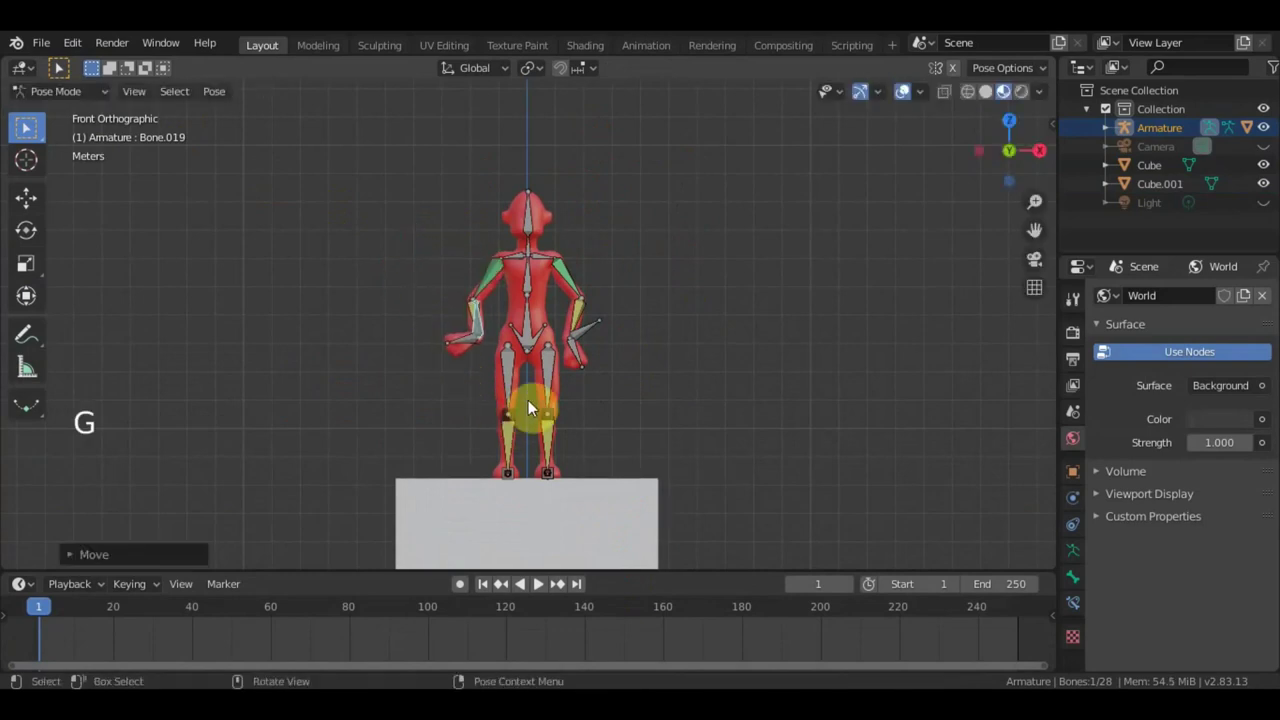
pyautogui.press('r')
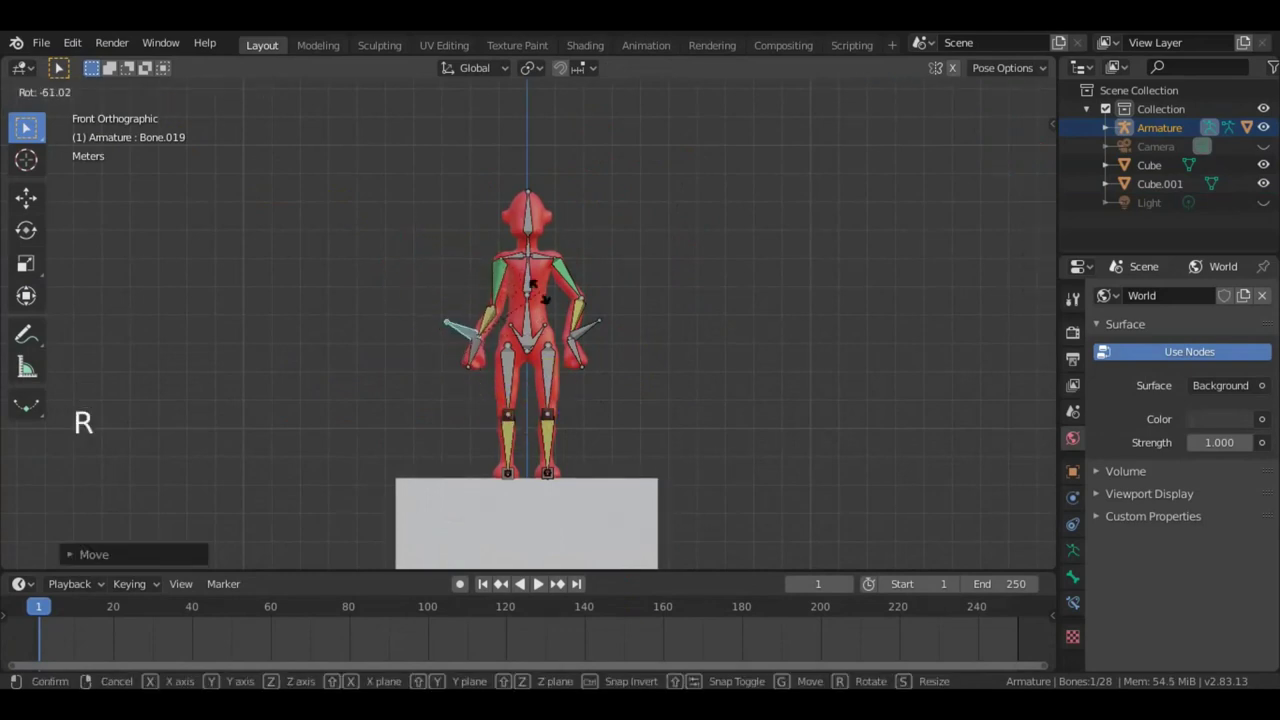
pyautogui.click(521, 294)
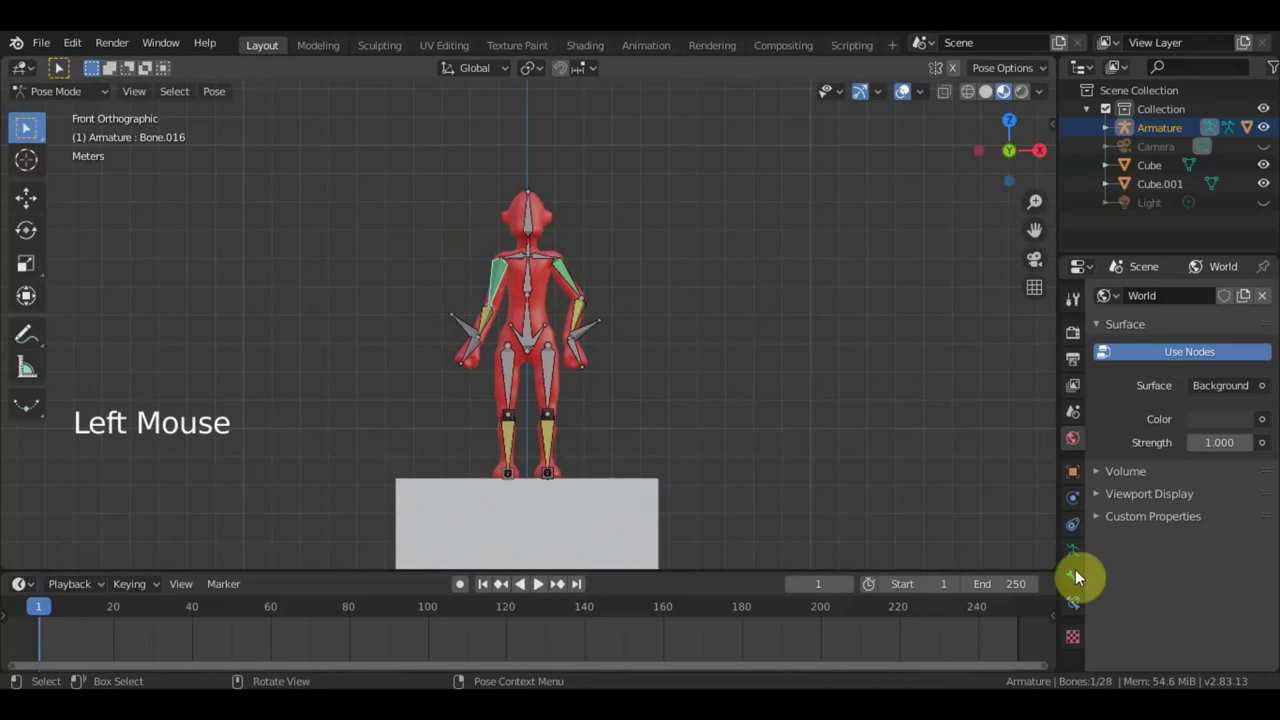
# Reduce the Copy Location/Rotation constraint influence on several arm bones.
pyautogui.click(1081, 610)
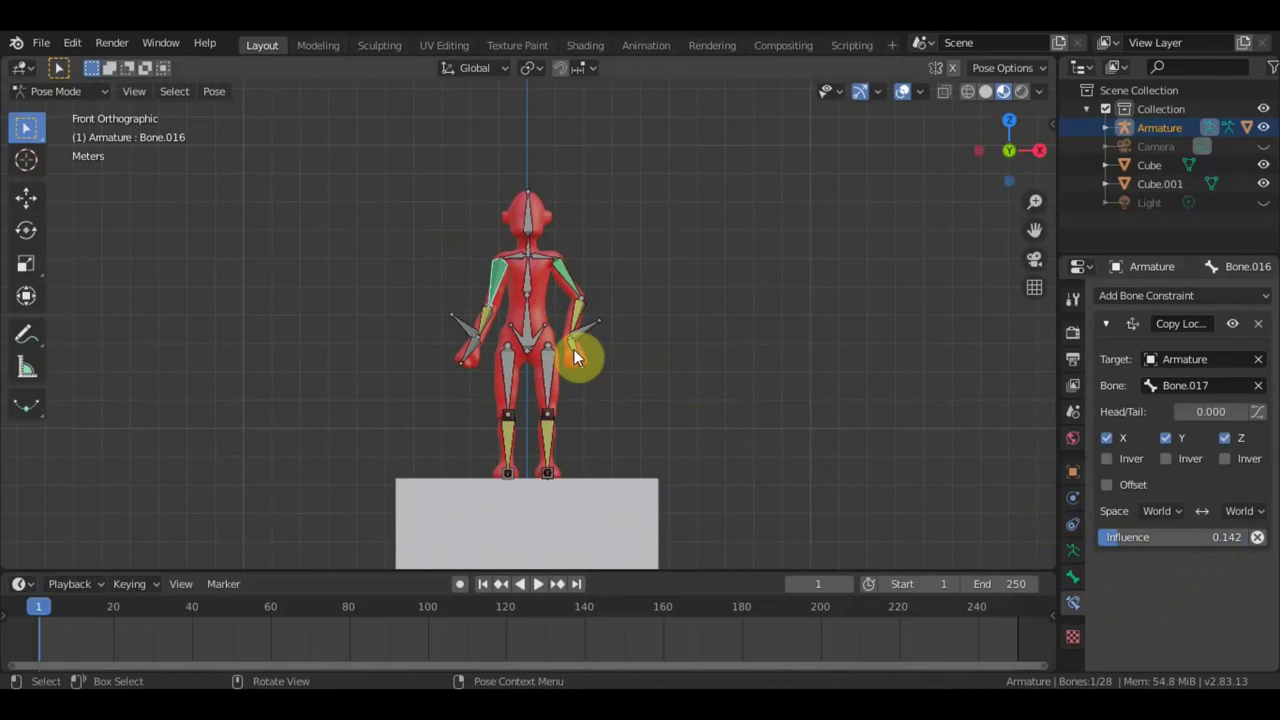
pyautogui.click(498, 318)
pyautogui.scroll(-3)
pyautogui.click(1241, 653)
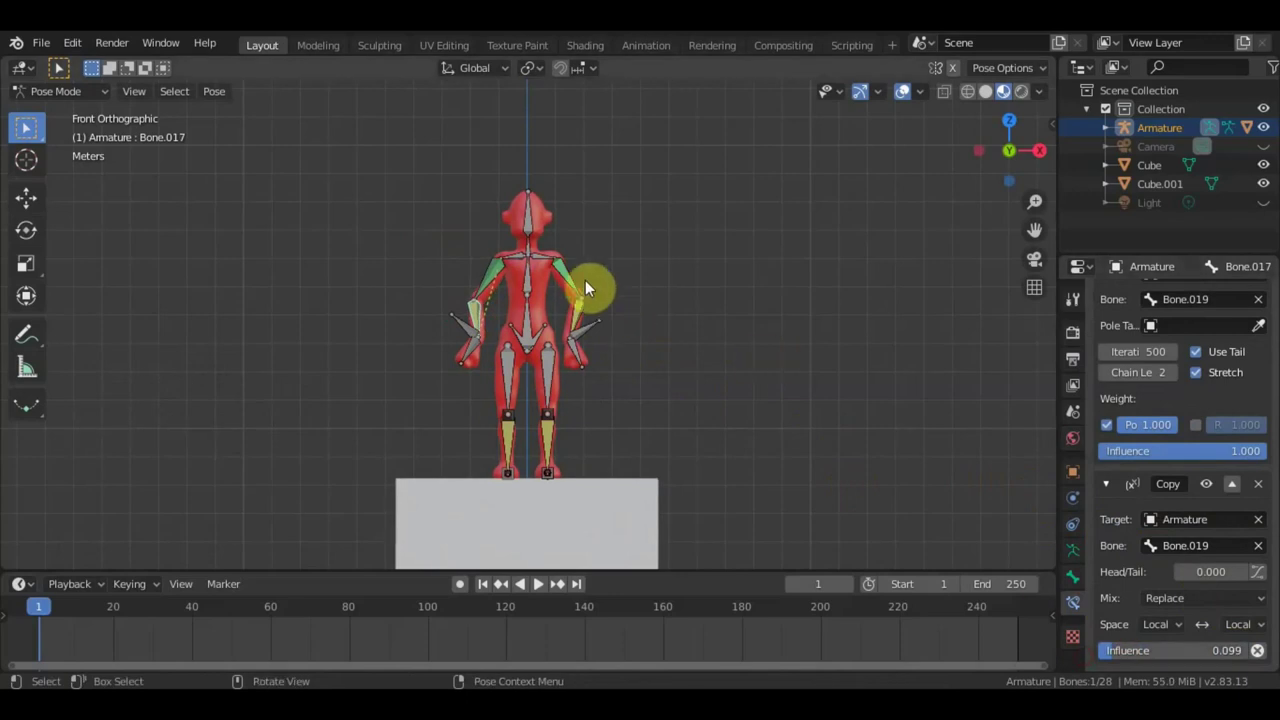
pyautogui.click(571, 278)
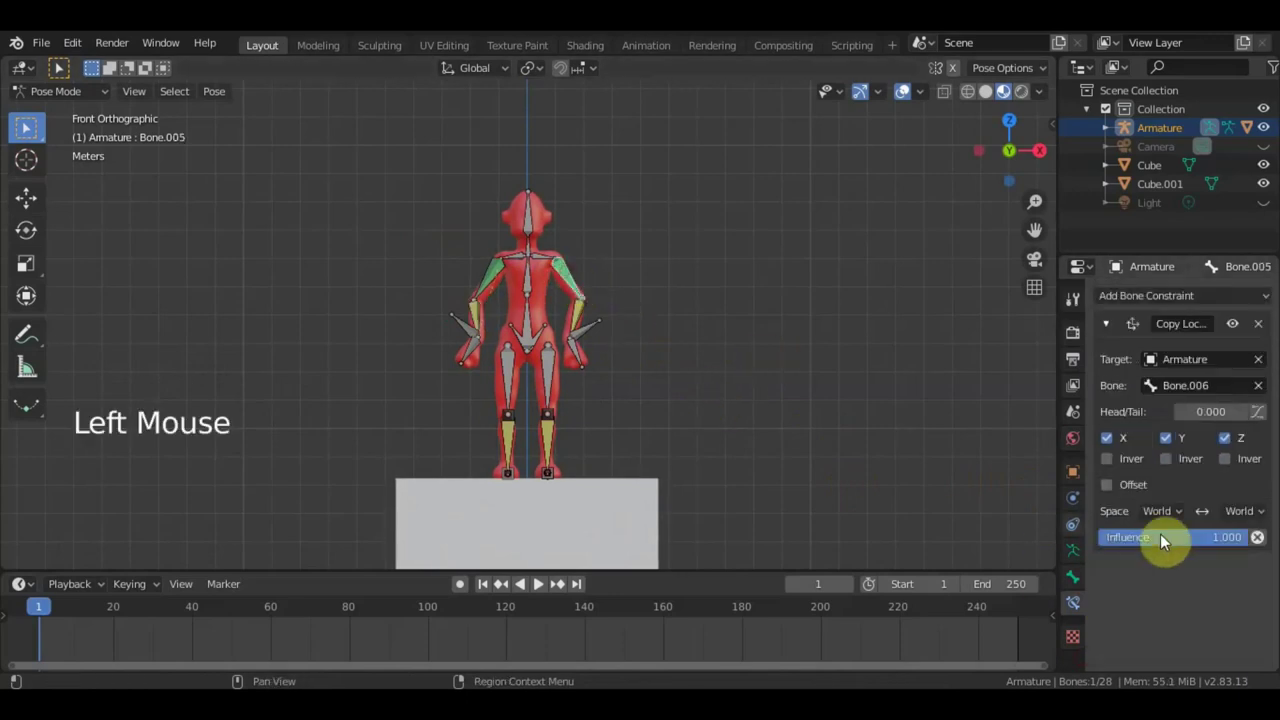
pyautogui.click(1244, 546)
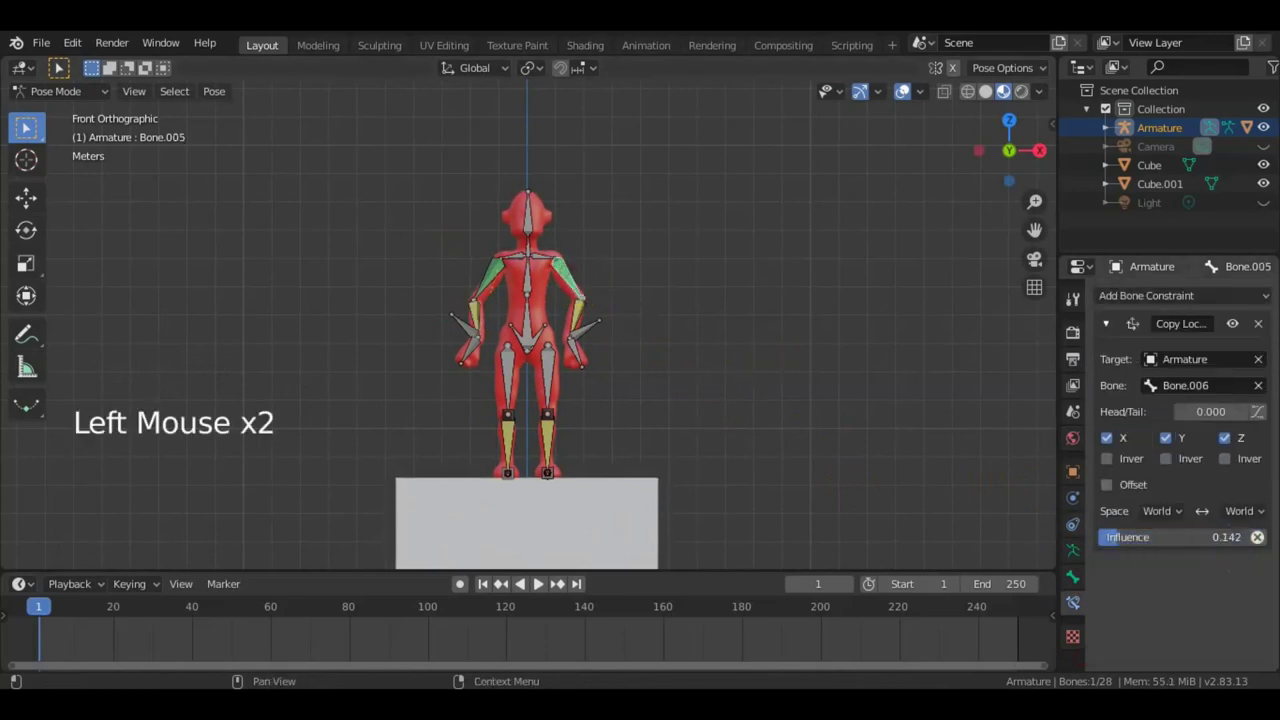
pyautogui.click(585, 318)
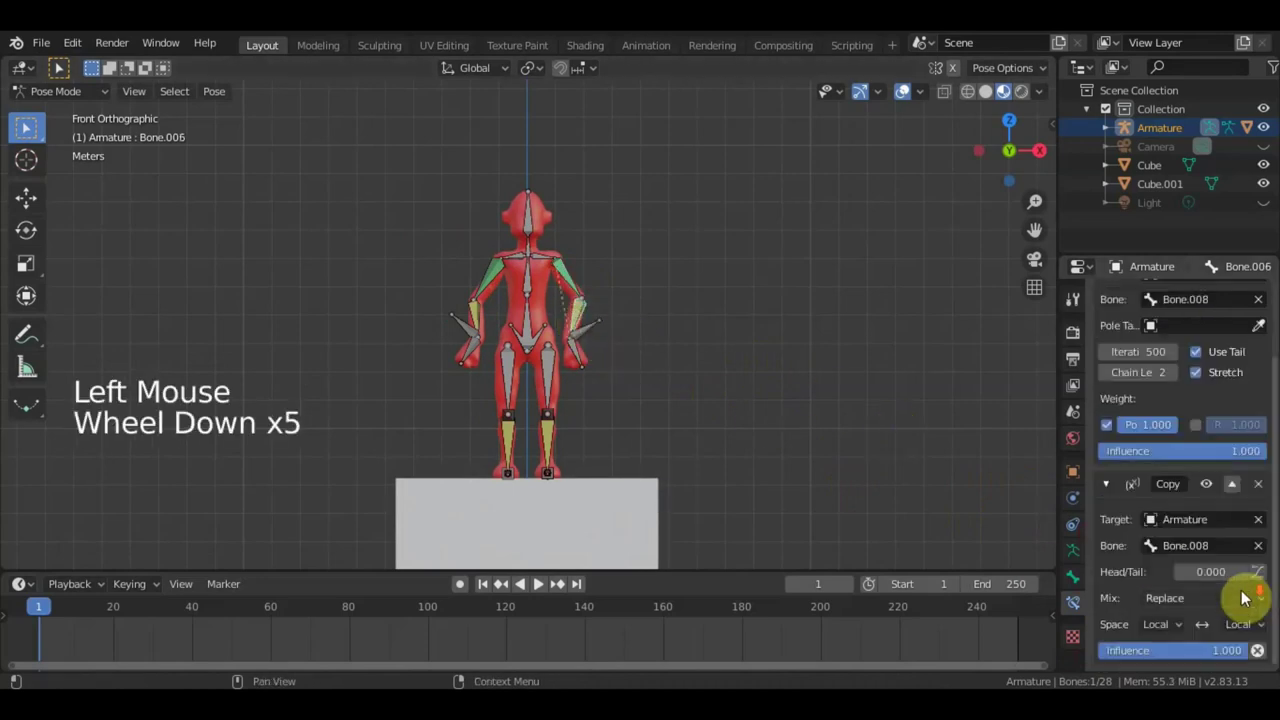
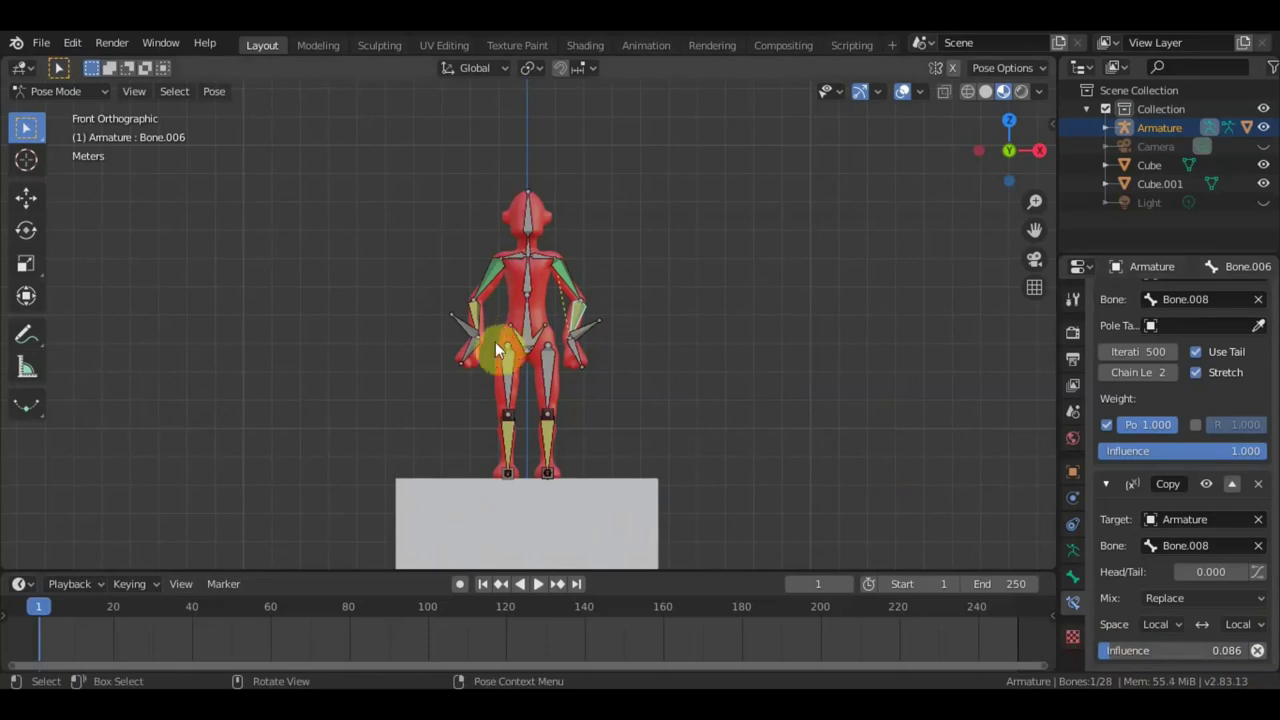
# Rotate and reposition the hand bone so it sticks outward.
pyautogui.click(474, 332)
pyautogui.press('r')
pyautogui.click(593, 338)
pyautogui.press('r')
pyautogui.press('g')
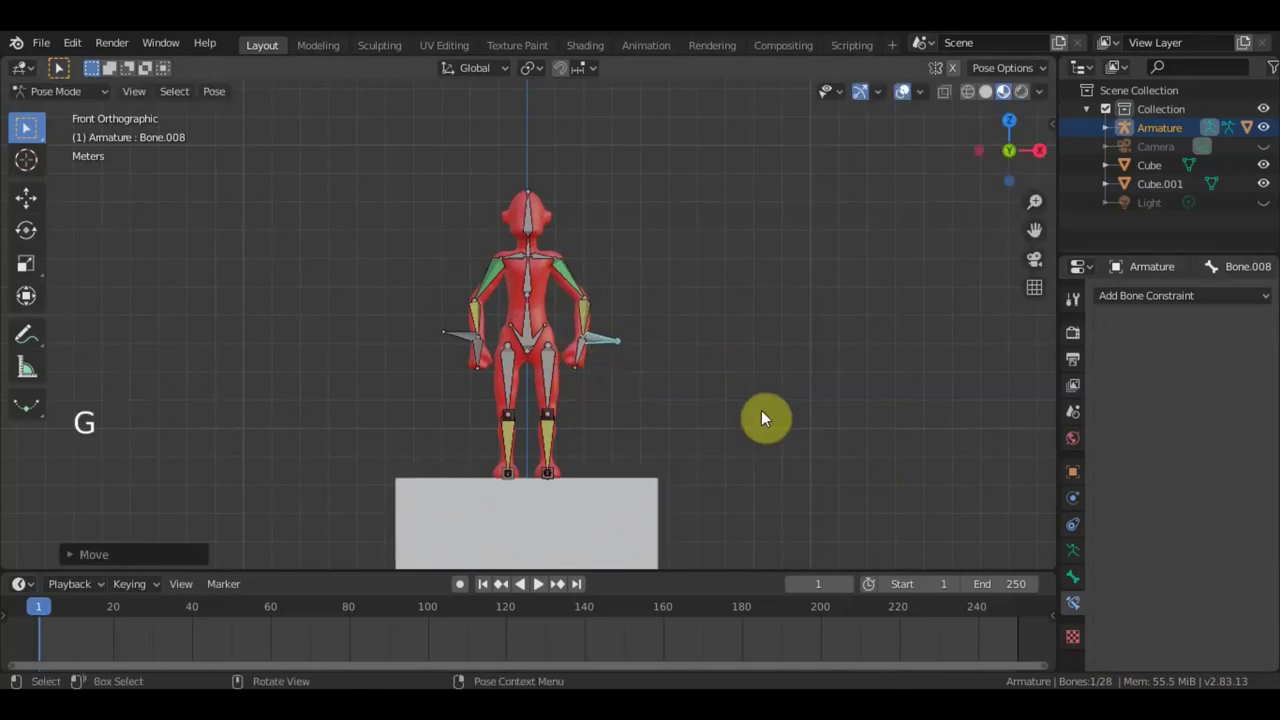
# Keyframe all bones at frame 1 and zoom the timeline to reach frame 10.
pyautogui.press('a')
pyautogui.press('i')
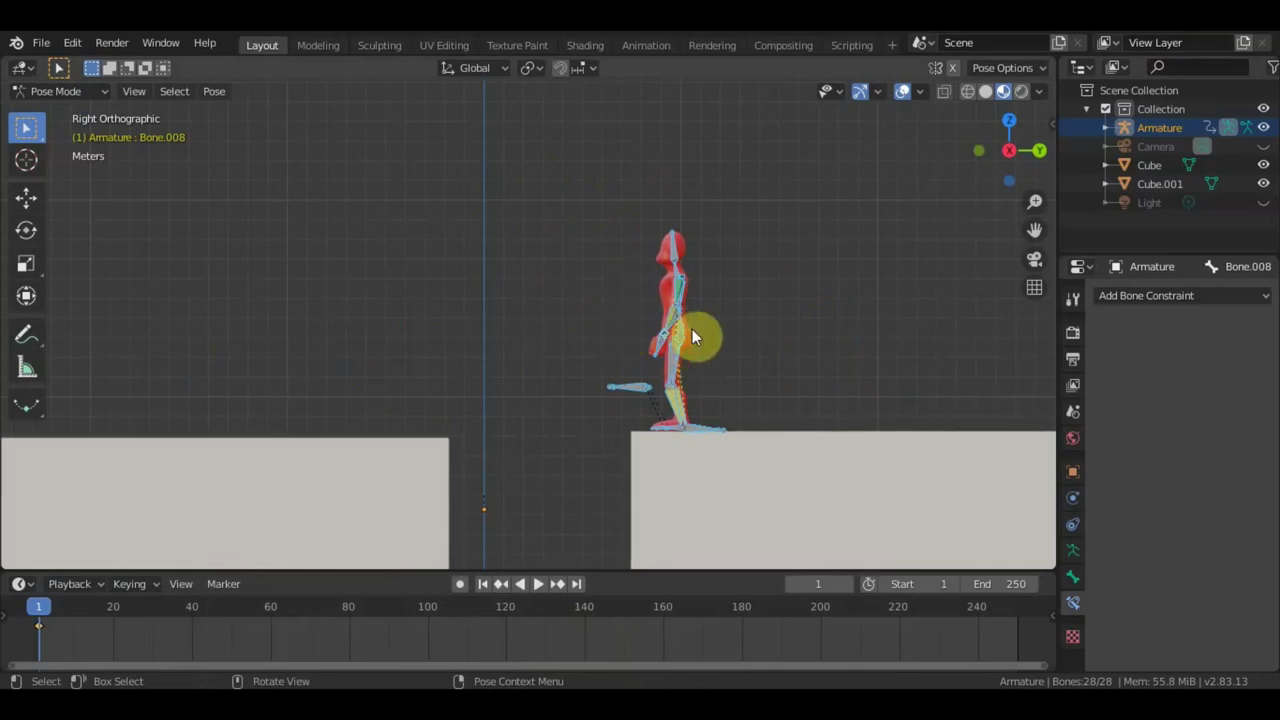
pyautogui.scroll(3)
pyautogui.middleClick(793, 349)
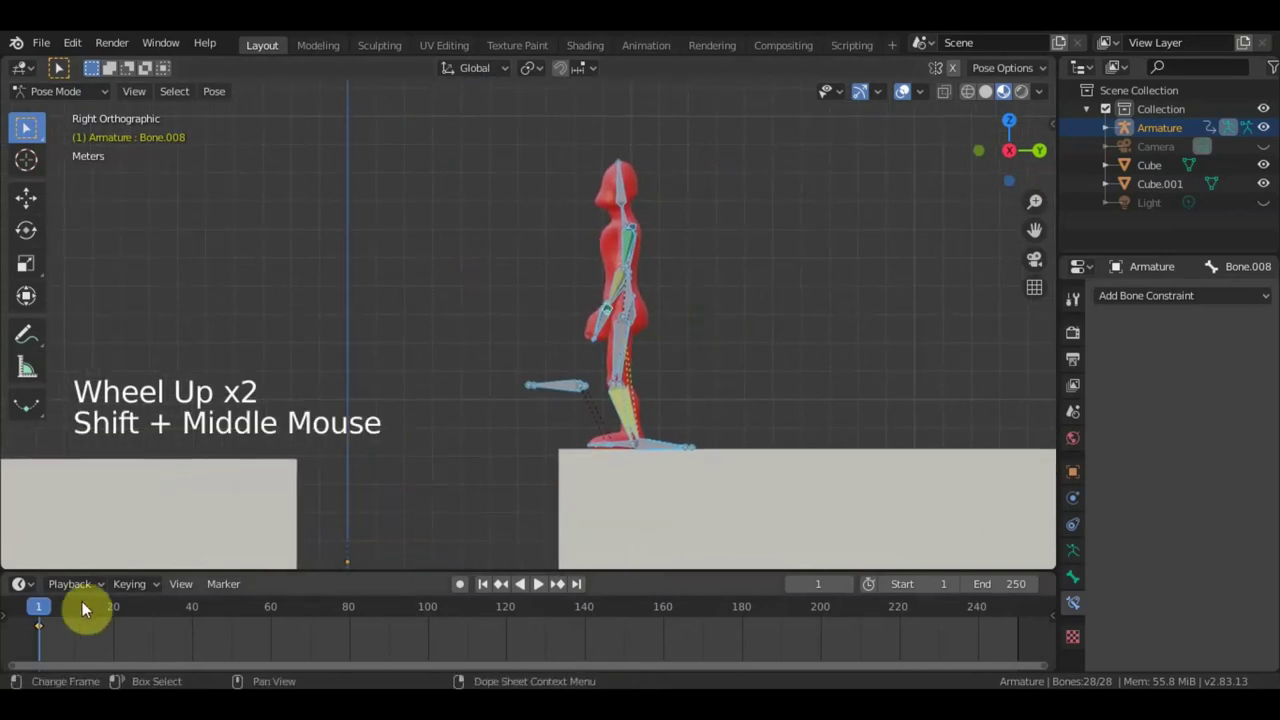
pyautogui.scroll(3)
pyautogui.middleClick(21, 584)
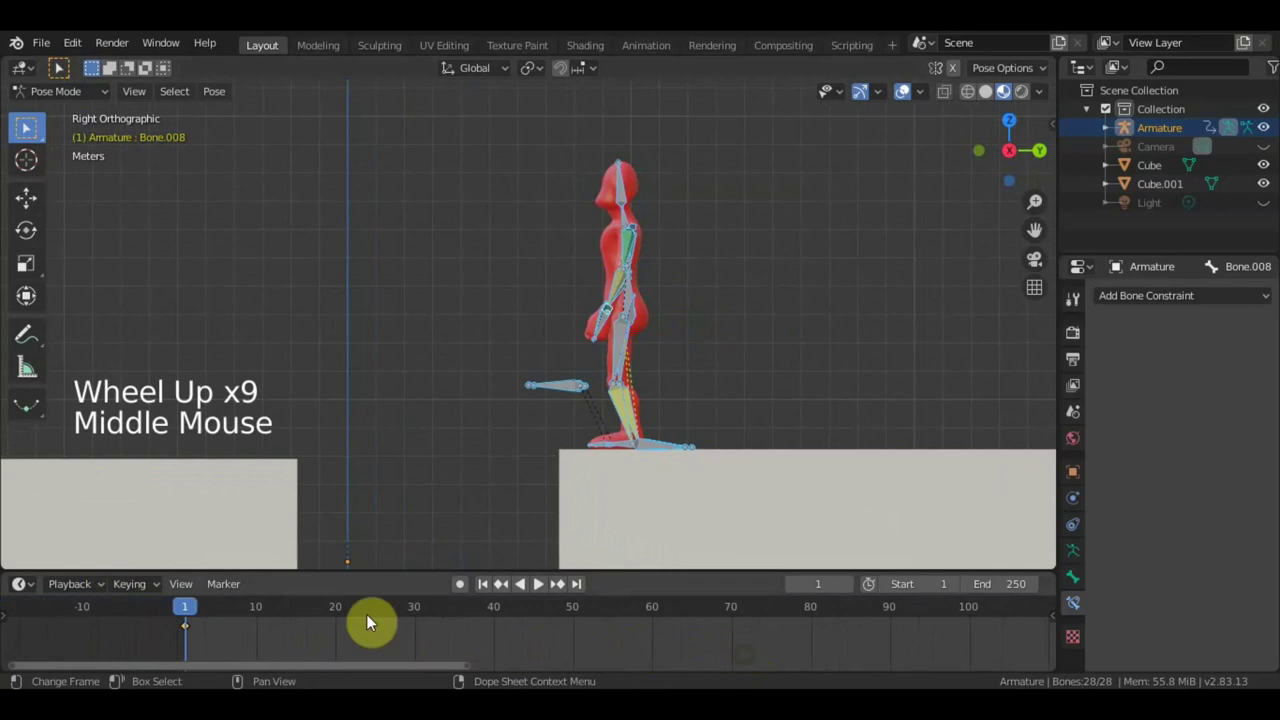
# At frame 10, move and rotate the leg and foot bones to flatten the feet.
pyautogui.click(232, 612)
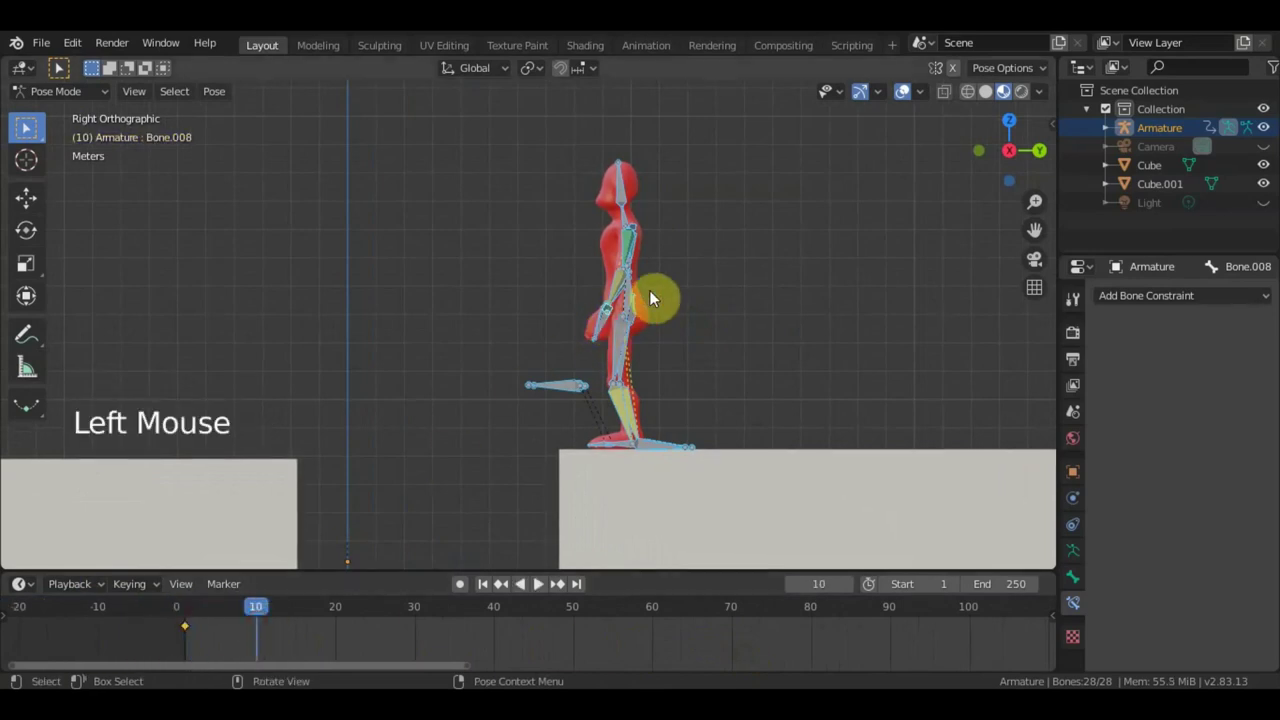
pyautogui.click(638, 295)
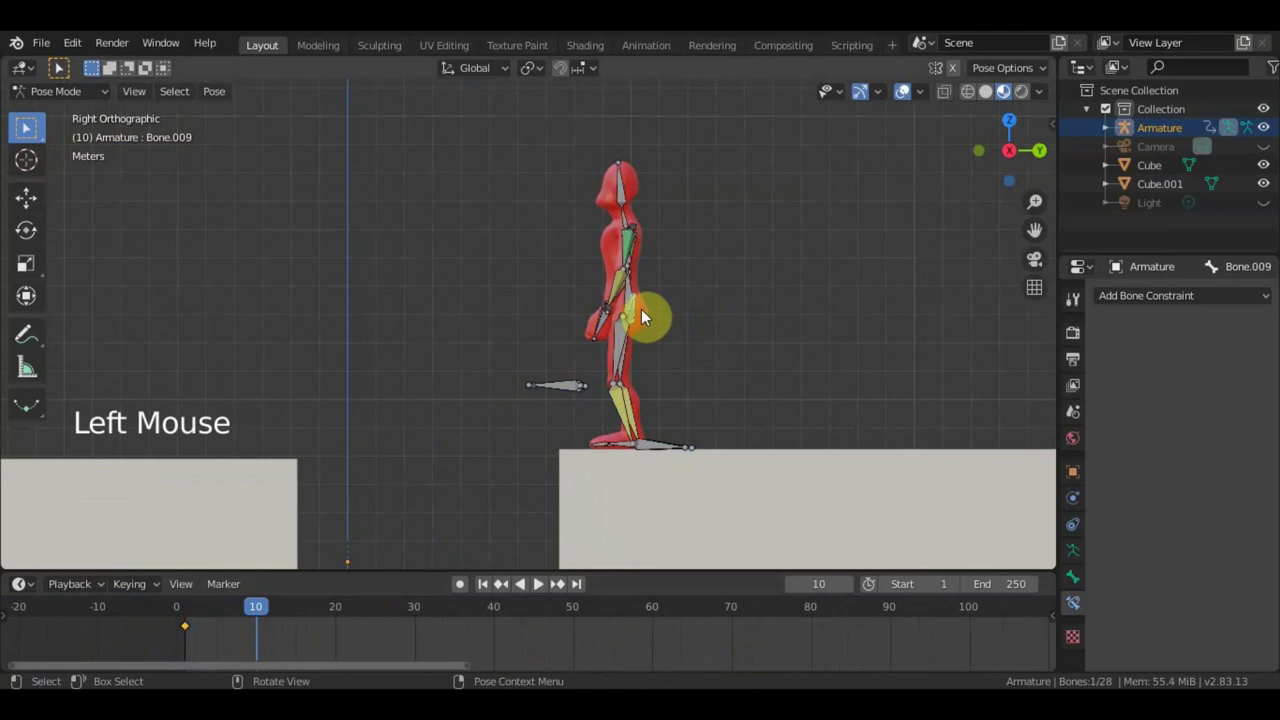
pyautogui.press('g')
pyautogui.click(738, 305)
pyautogui.scroll(-3)
pyautogui.press('g')
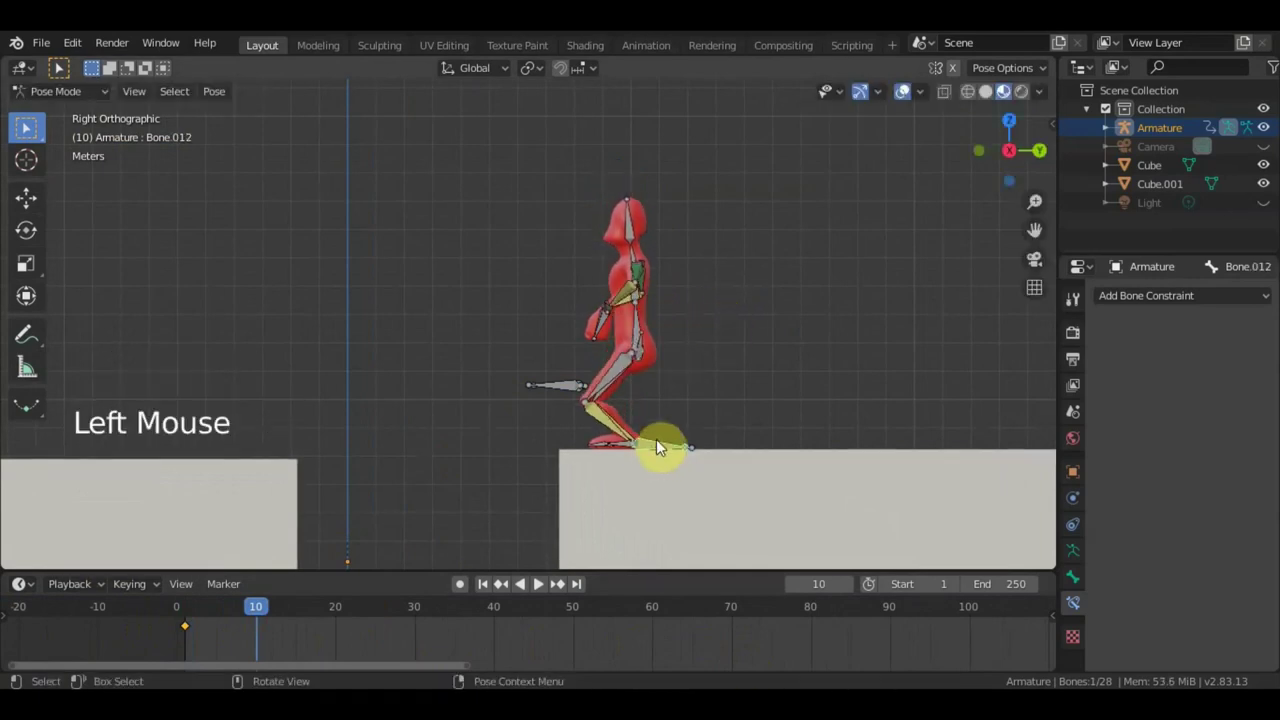
pyautogui.press('g')
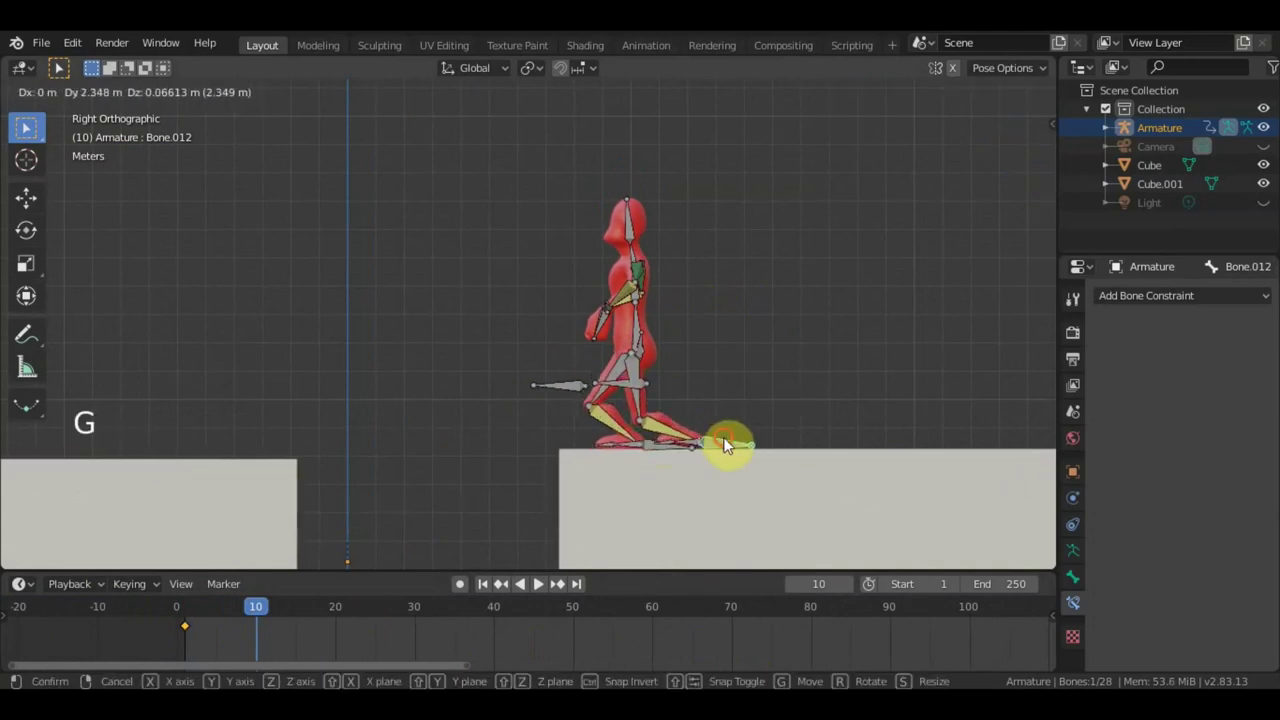
pyautogui.press('r')
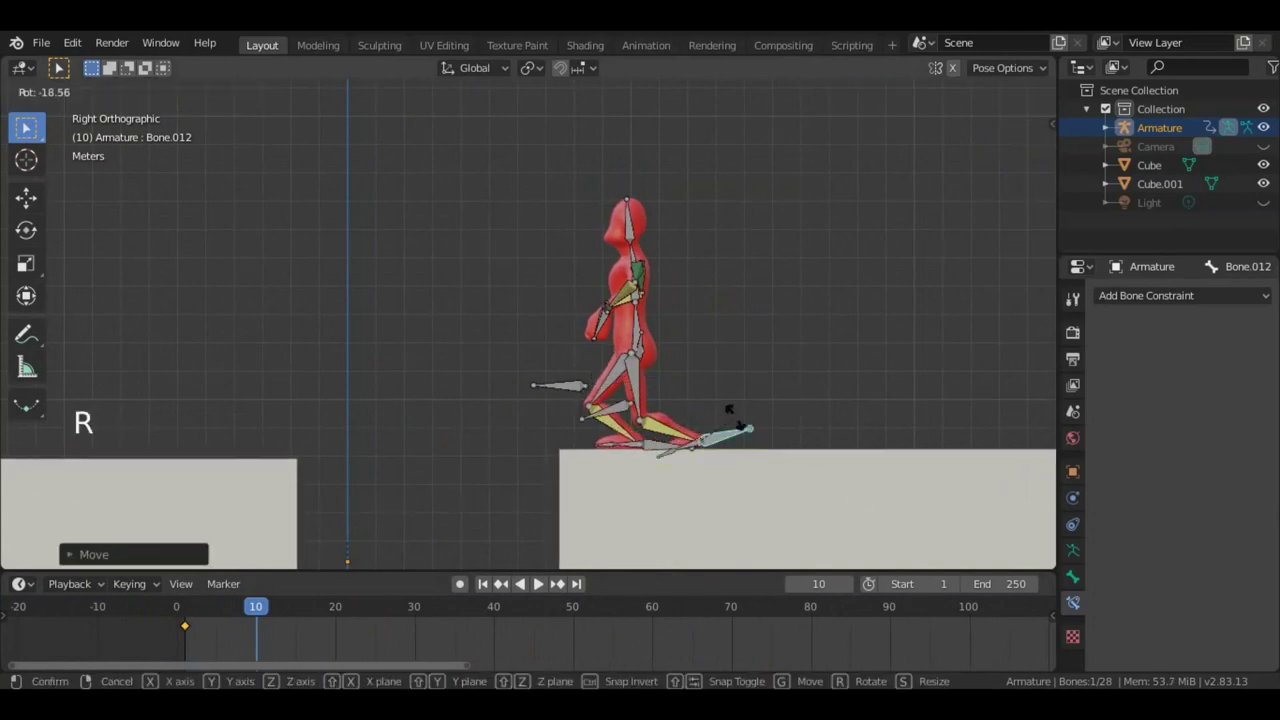
pyautogui.click(646, 331)
# Lower the root bone and lean the spine forward into a crouch.
pyautogui.click(643, 325)
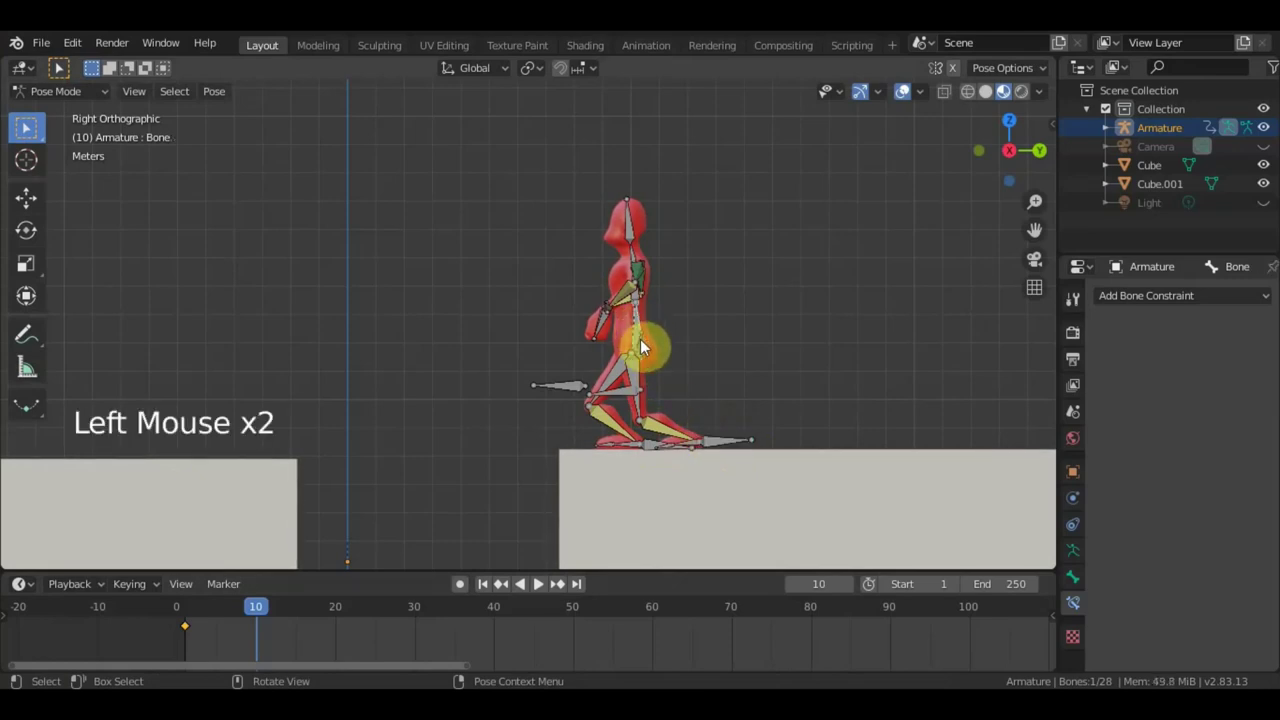
pyautogui.scroll(3)
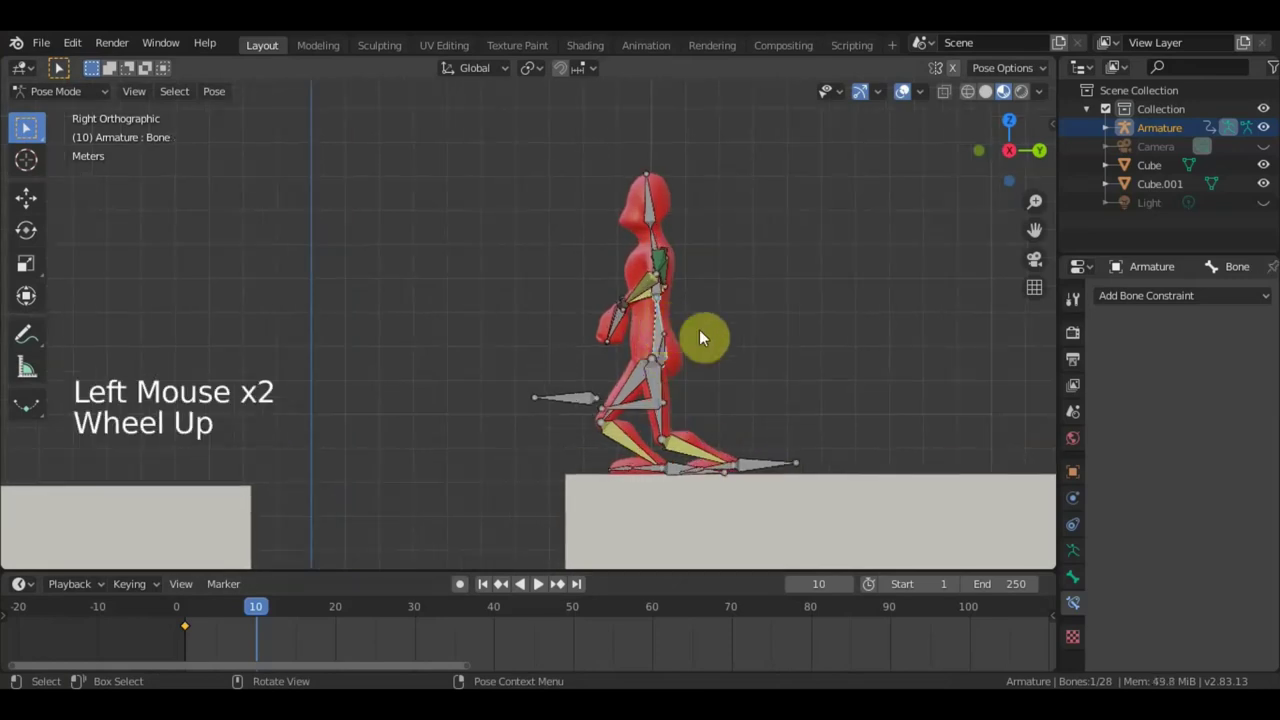
pyautogui.press('g')
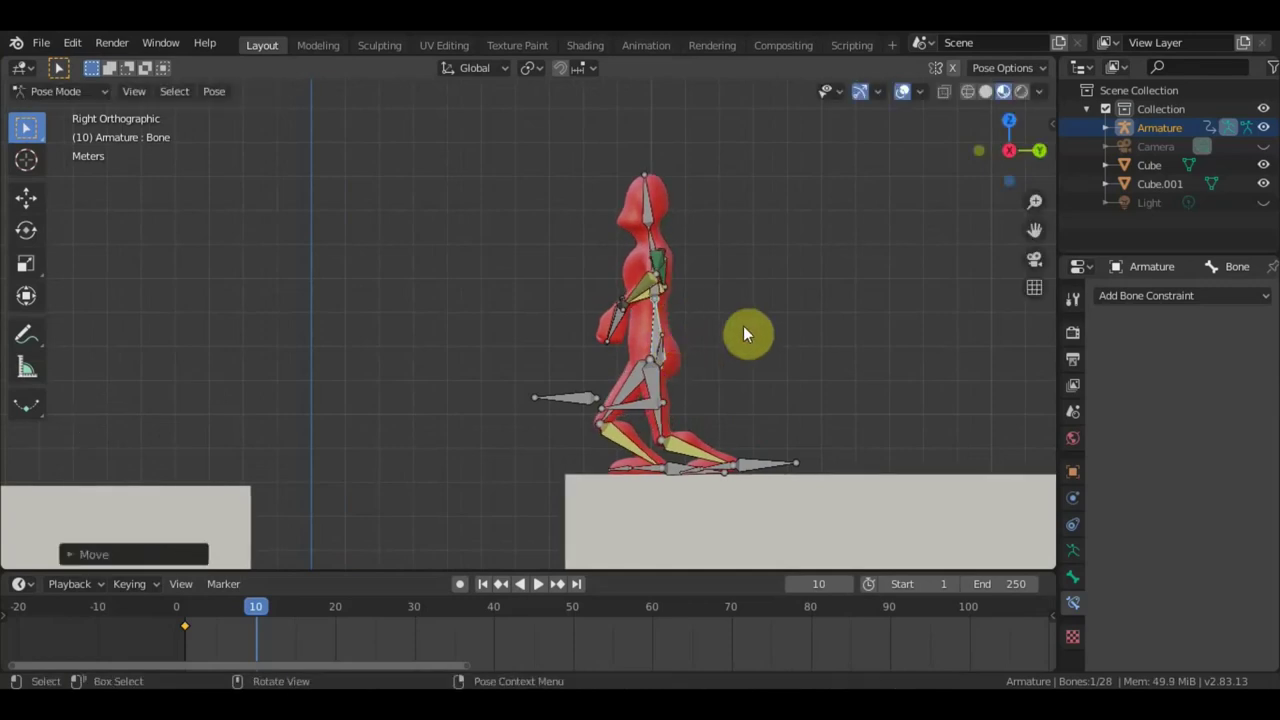
pyautogui.press('r')
pyautogui.click(627, 325)
pyautogui.click(630, 319)
pyautogui.press('g')
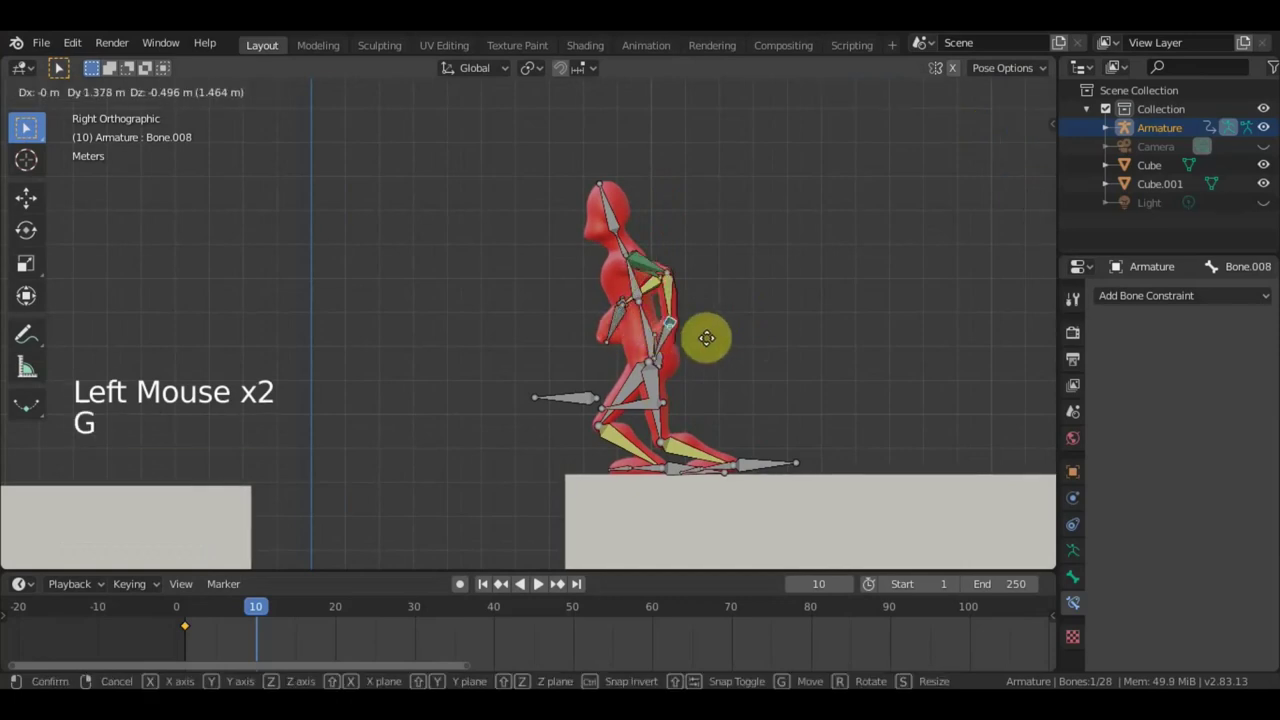
pyautogui.press('r')
pyautogui.press('g')
pyautogui.click(679, 467)
pyautogui.press('g')
# Select the hand bone for posing the arms.
pyautogui.middleClick(781, 390)
pyautogui.click(510, 283)
pyautogui.middleClick(656, 317)
# Move and rotate the hand and arm bones to place the arms for the crouch.
pyautogui.press('g')
pyautogui.press('r')
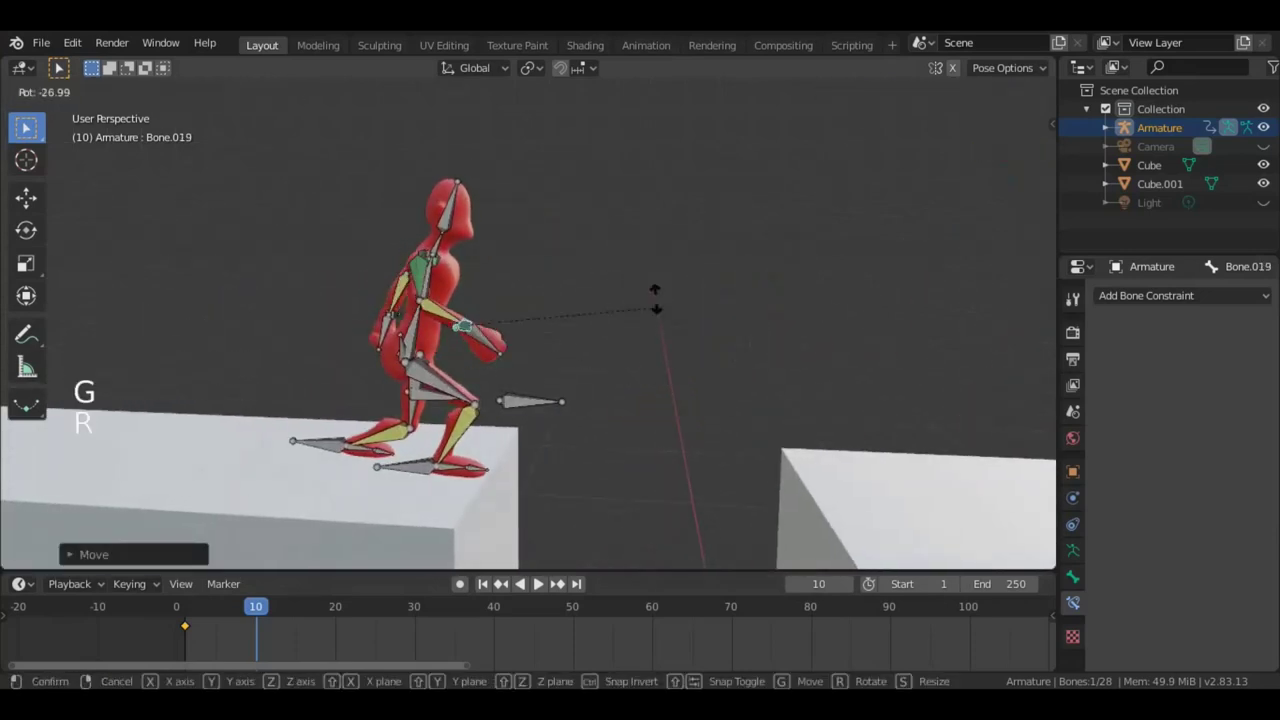
pyautogui.press('g')
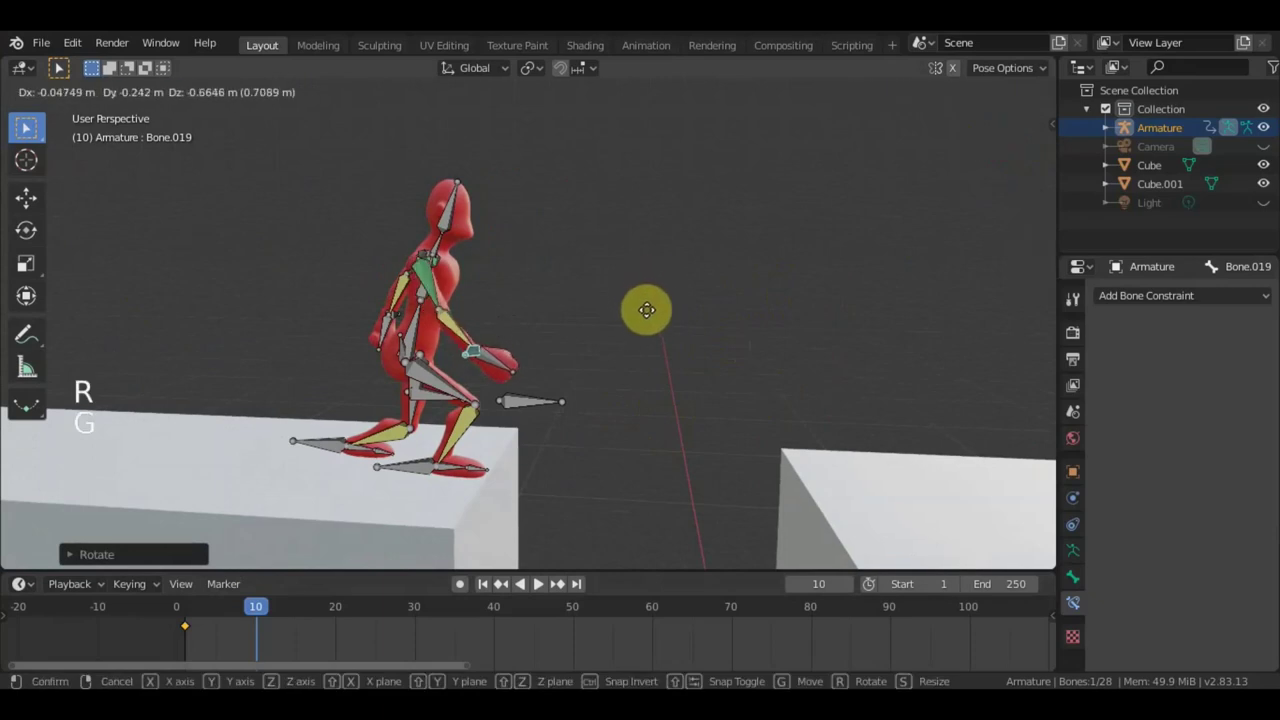
pyautogui.middleClick(587, 313)
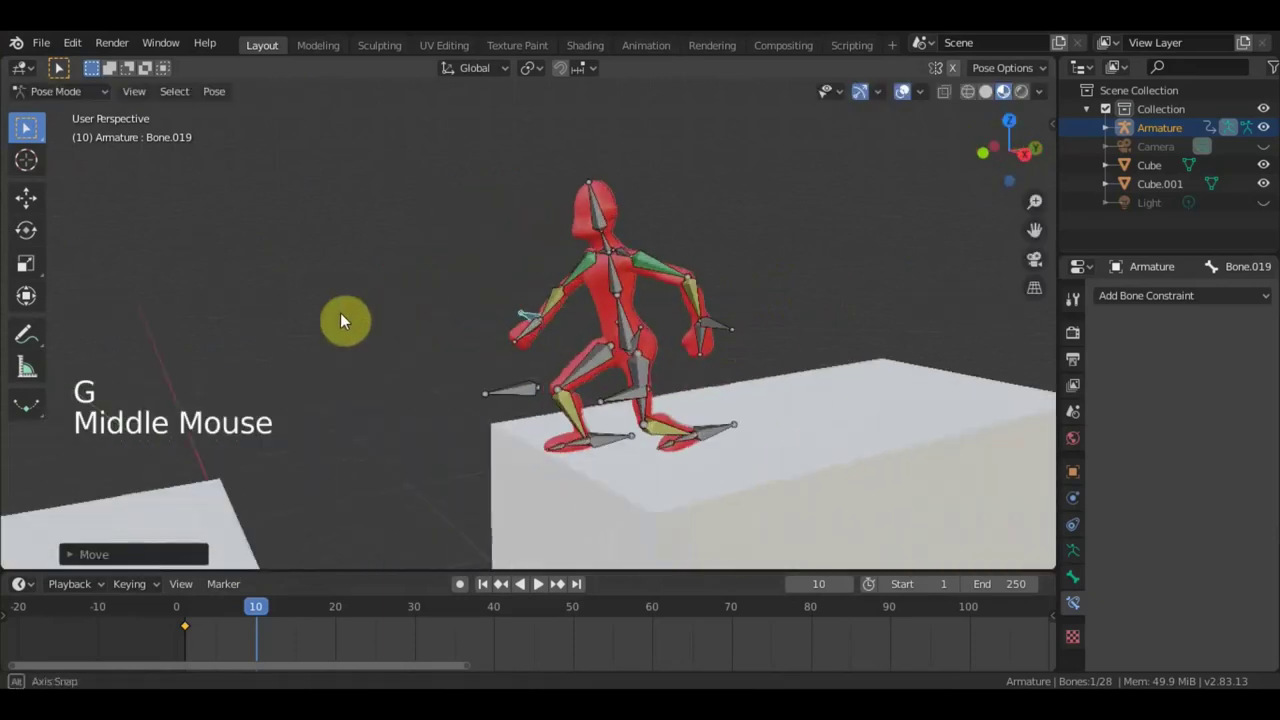
pyautogui.click(646, 287)
pyautogui.press('r')
pyautogui.click(605, 225)
pyautogui.press('r')
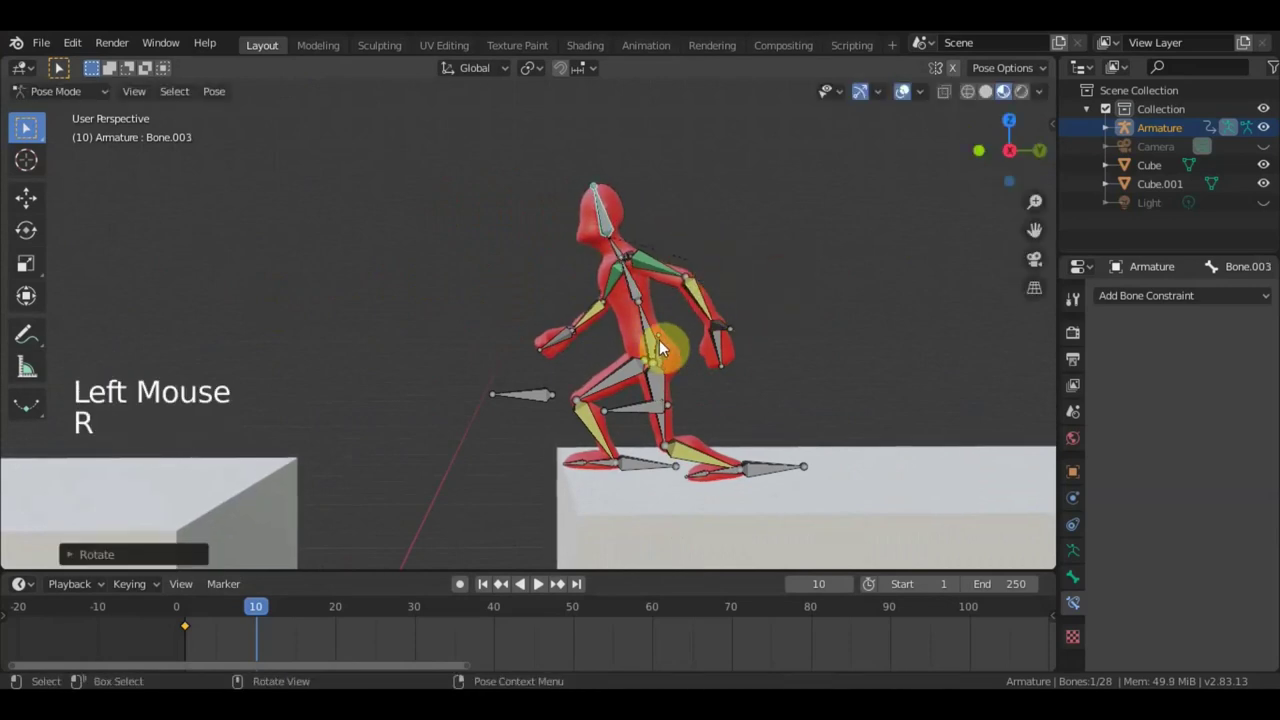
# Lower the root bone further and centre the body sideways in front view.
pyautogui.click(653, 333)
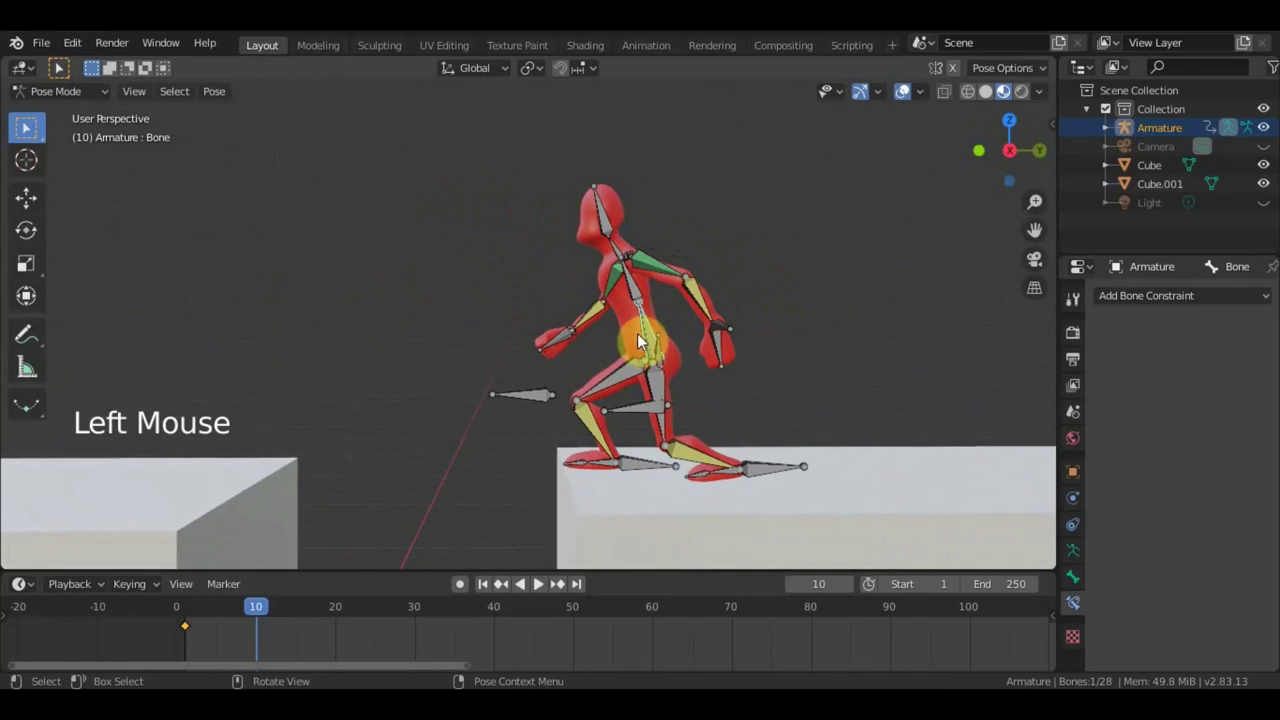
pyautogui.press('g')
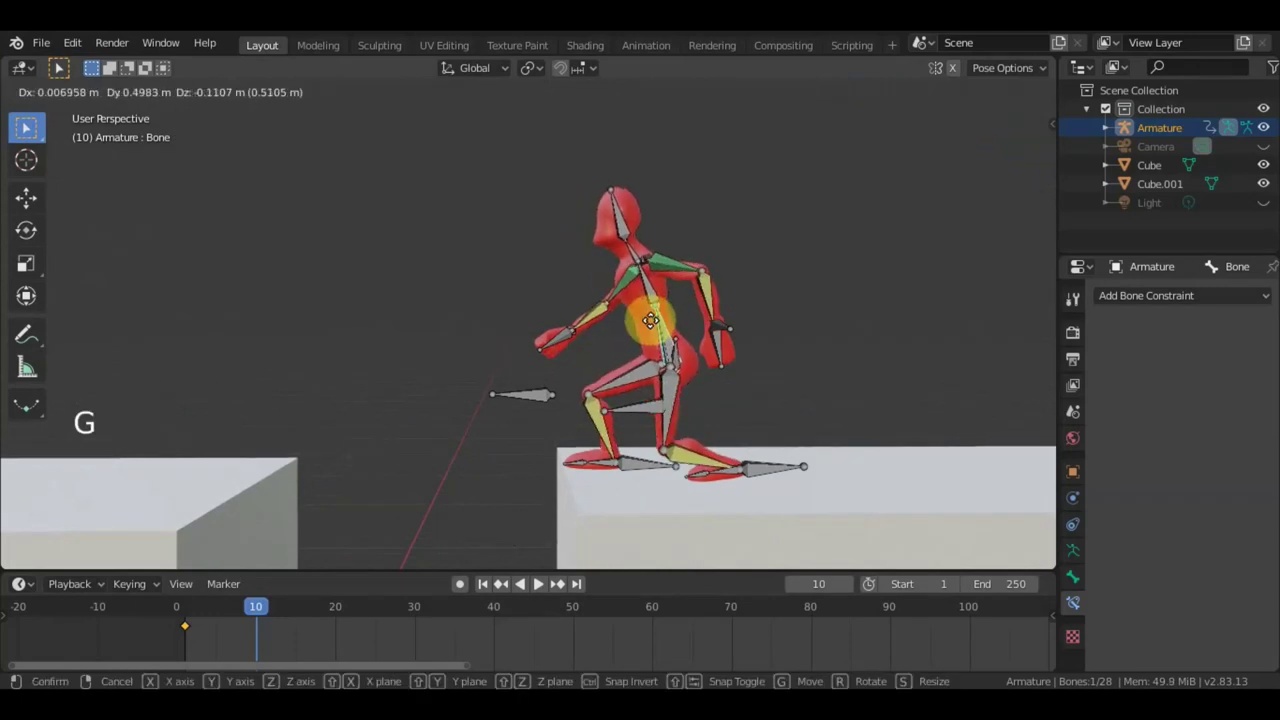
pyautogui.click(769, 469)
pyautogui.press('g')
pyautogui.middleClick(840, 469)
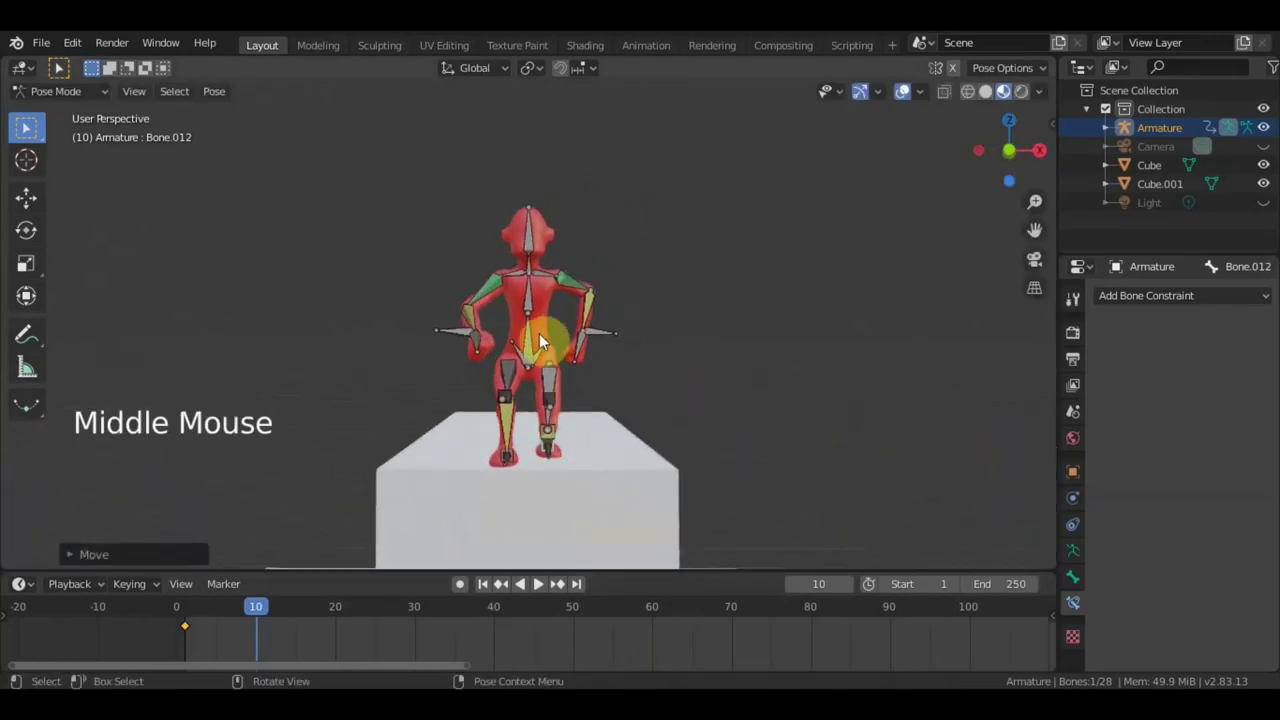
pyautogui.click(549, 354)
pyautogui.press('KP_1')
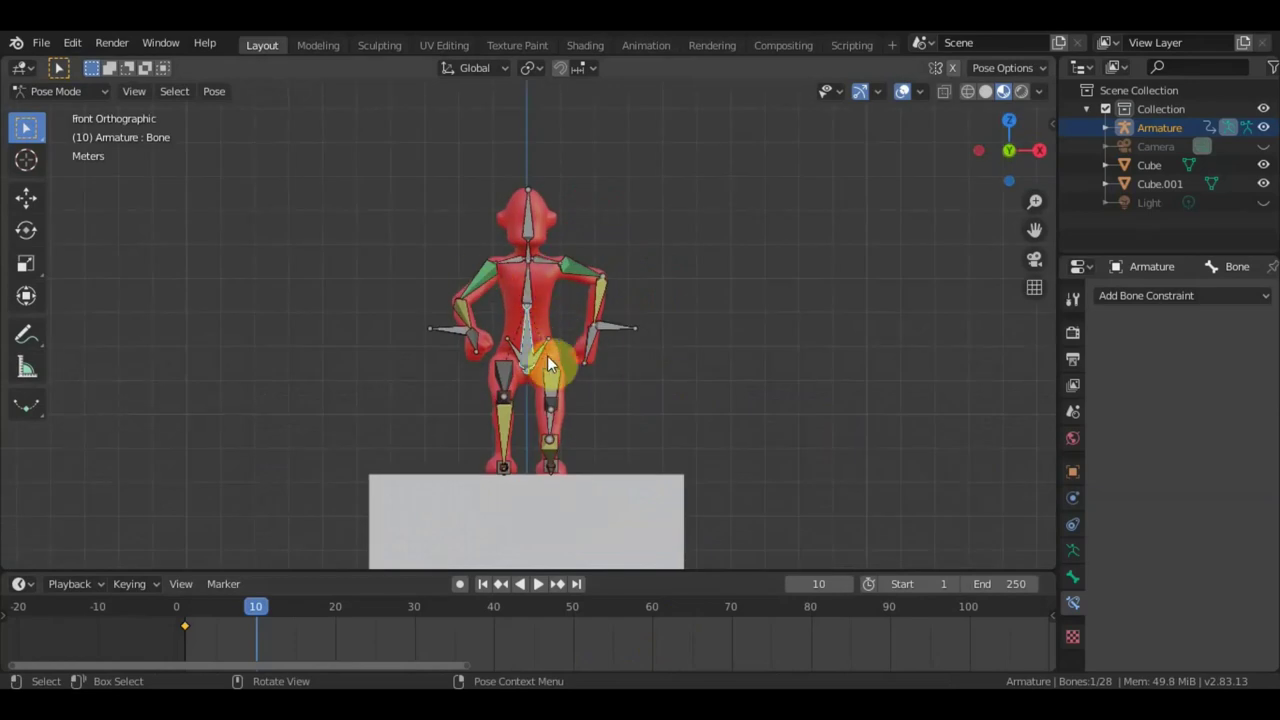
pyautogui.press('g')
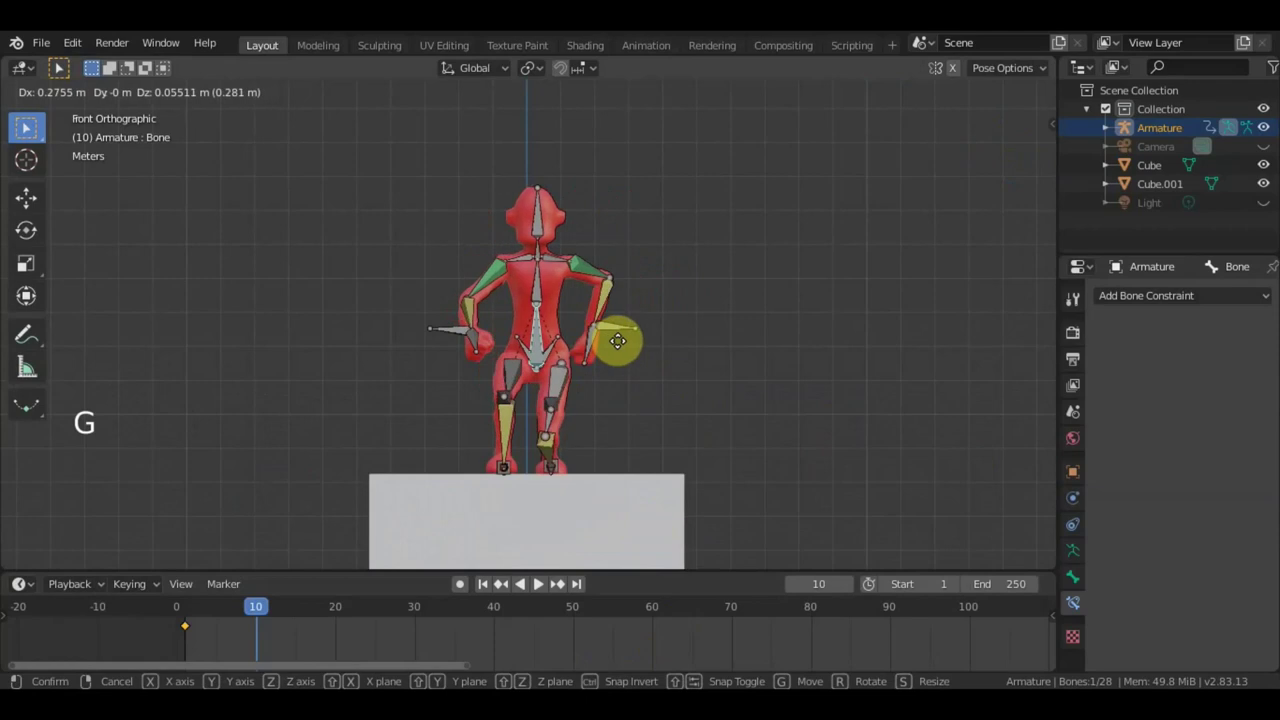
pyautogui.middleClick(649, 357)
pyautogui.scroll(-3)
pyautogui.middleClick(599, 367)
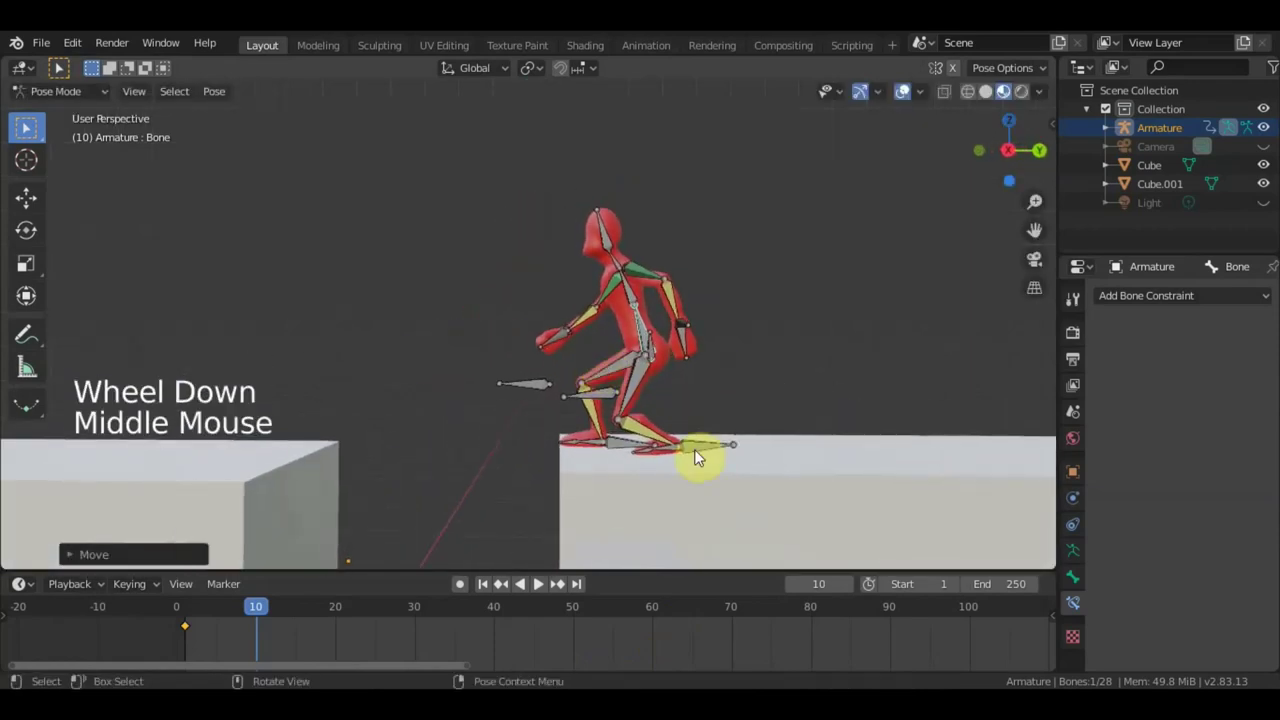
# Keyframe all bones for the crouch at frame 10 and begin lifting the rig in side view.
pyautogui.press('a')
pyautogui.press('i')
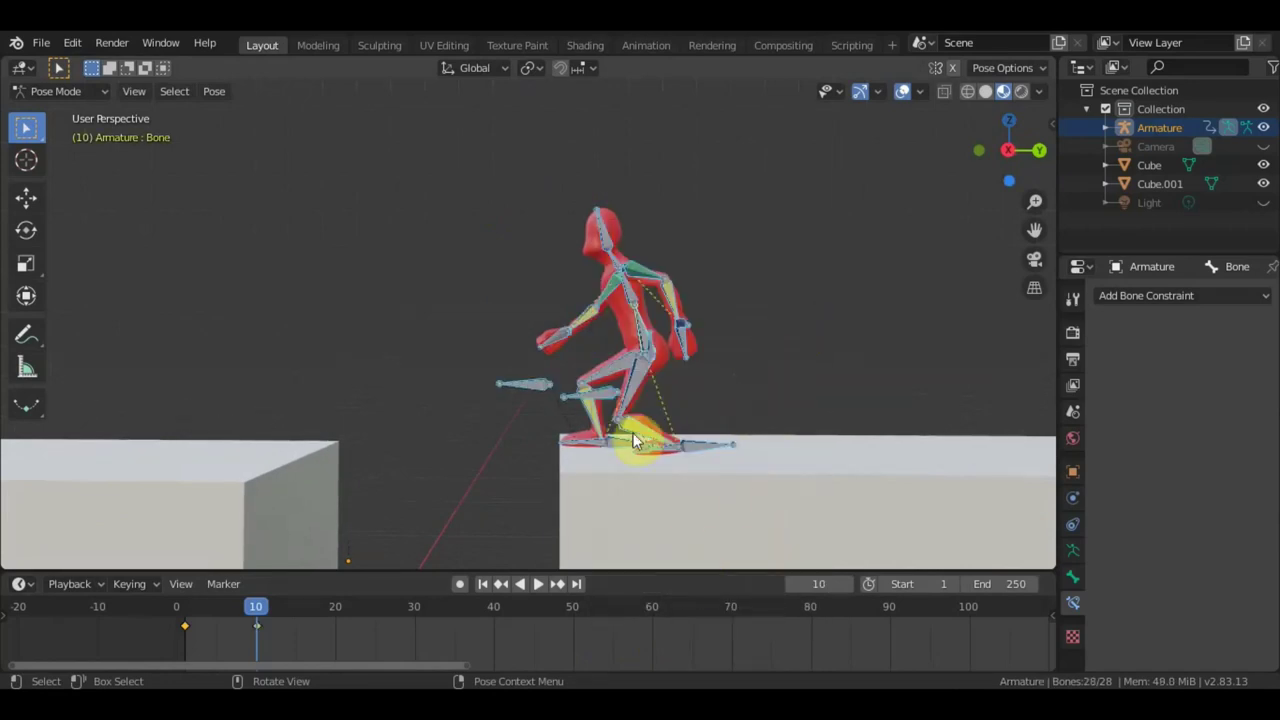
pyautogui.press('KP_3')
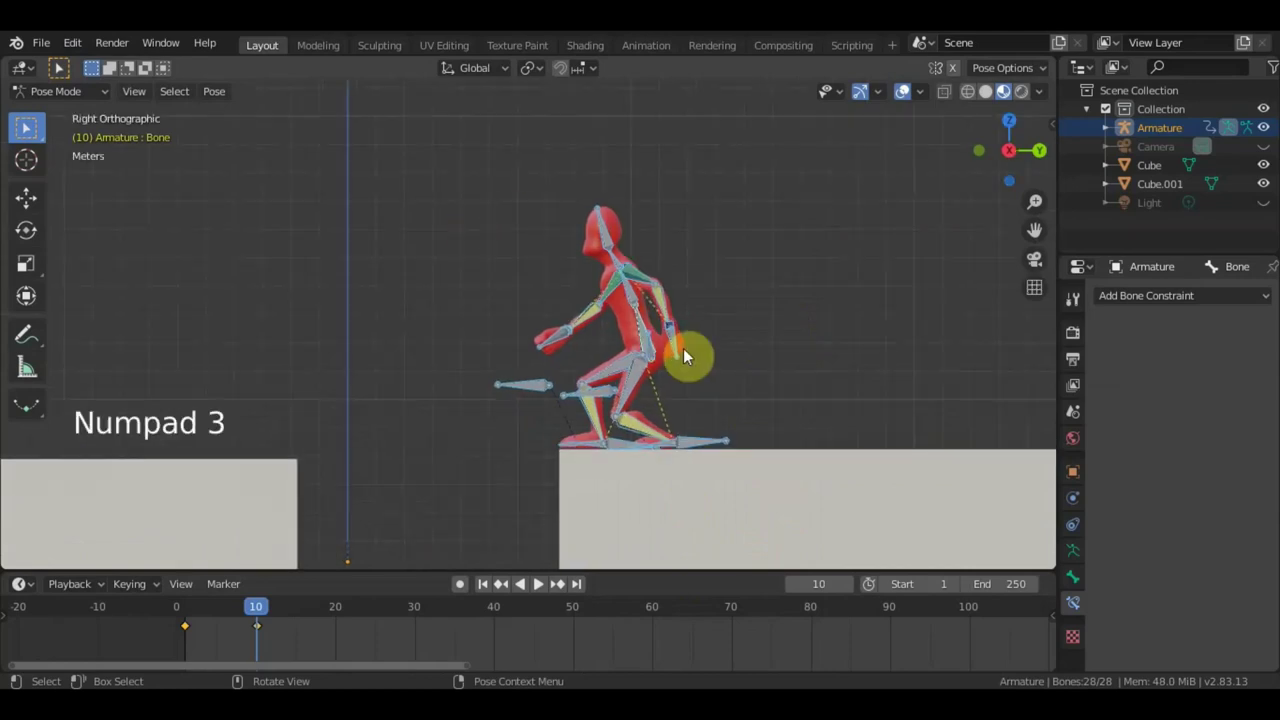
pyautogui.press('g')
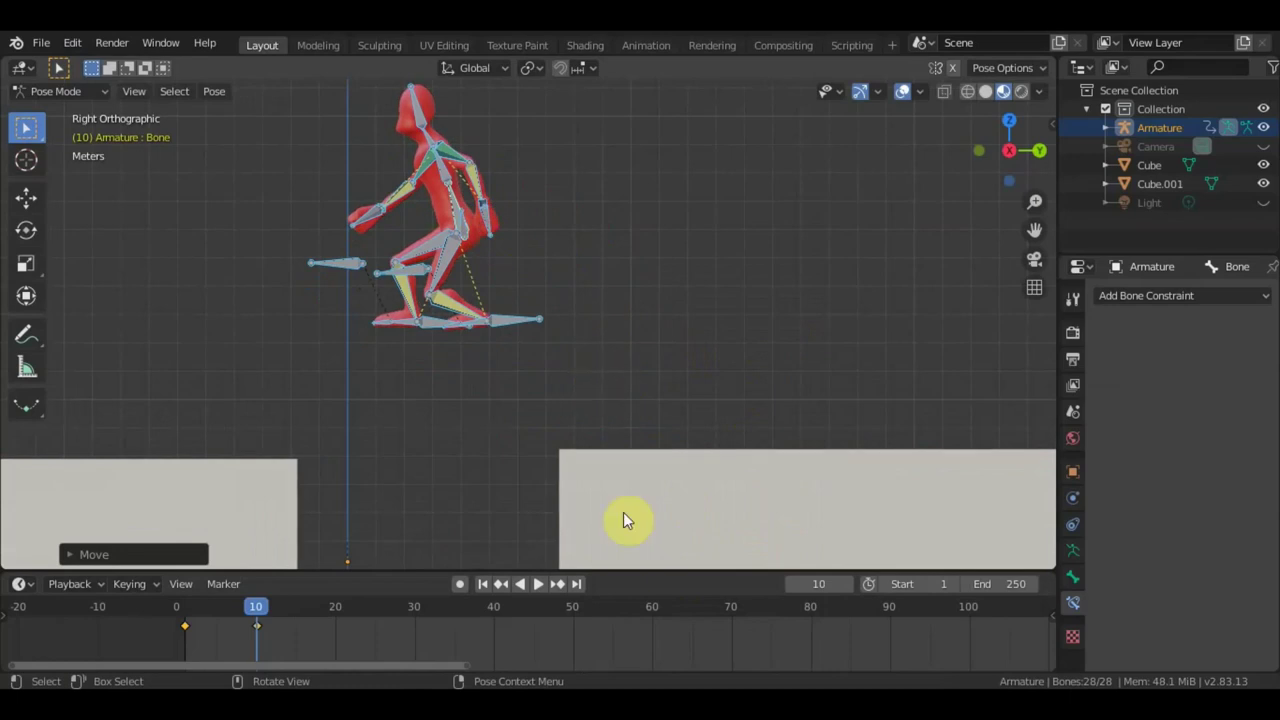
# At frame 20, raise the whole rig high into the air.
pyautogui.press('KP_3')
pyautogui.press('a')
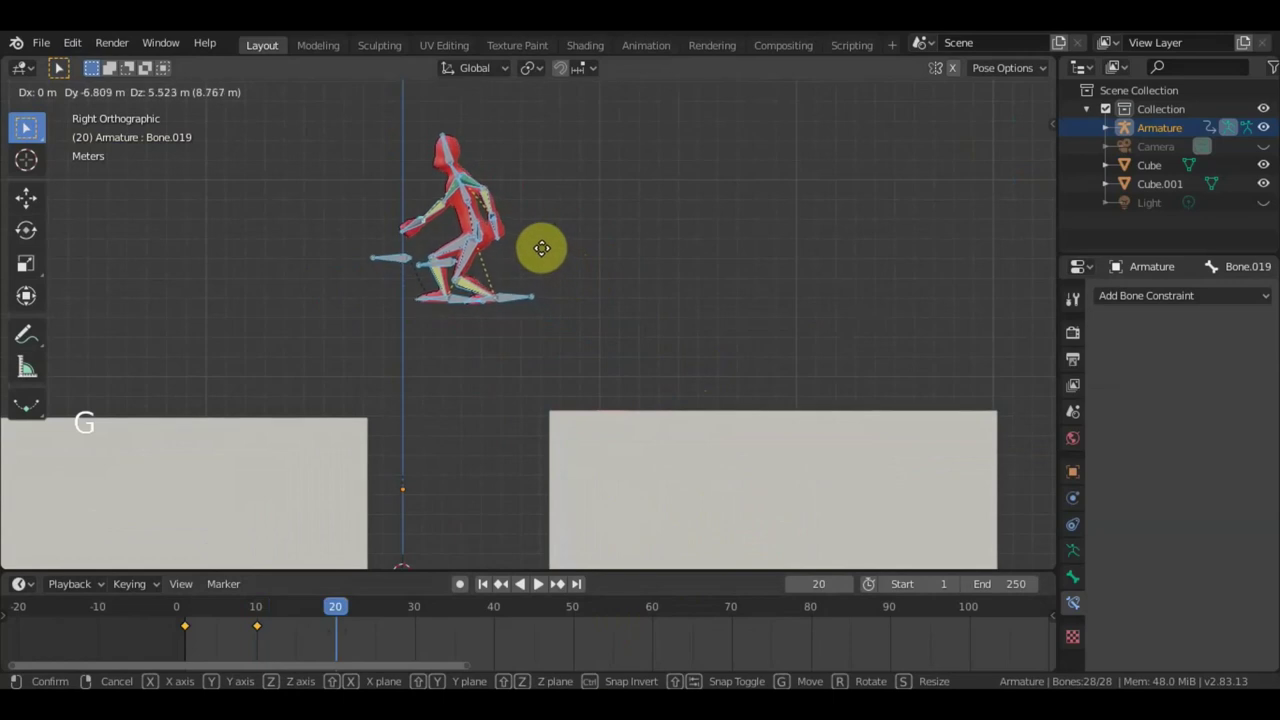
pyautogui.click(513, 301)
pyautogui.press('g')
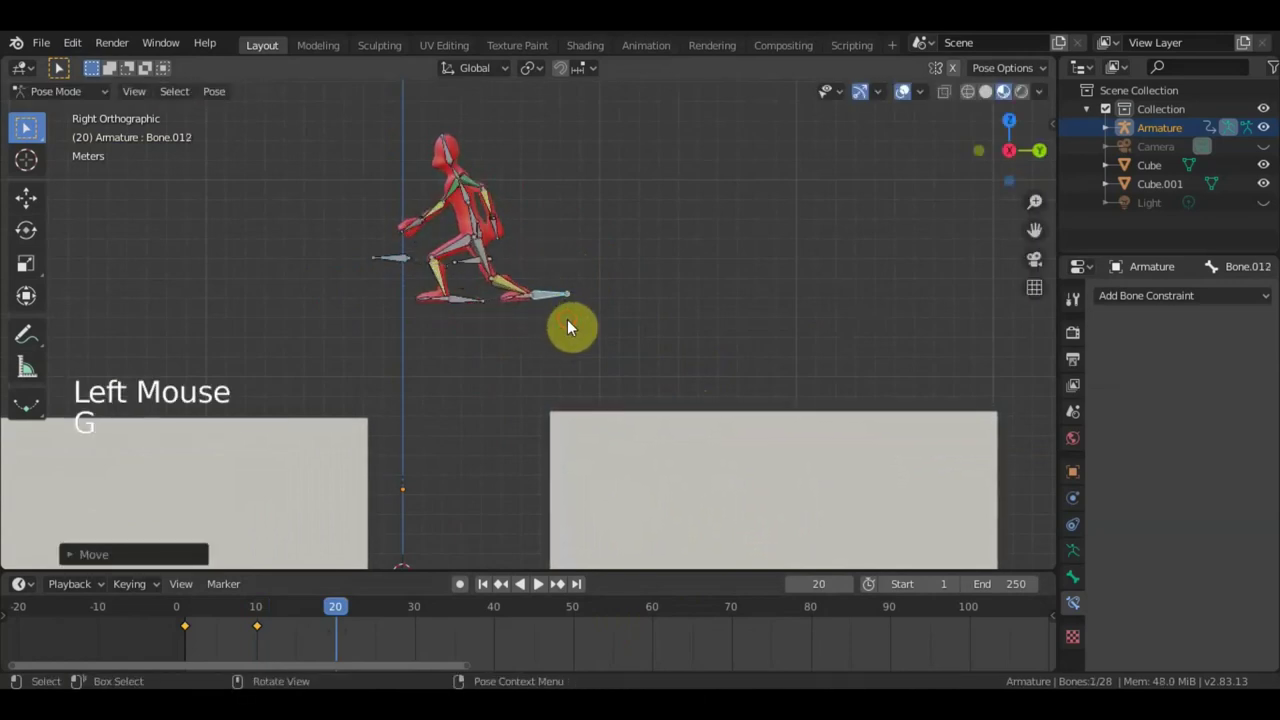
# Rotate and move the foot and leg controls so the legs bend beneath the body.
pyautogui.press('r')
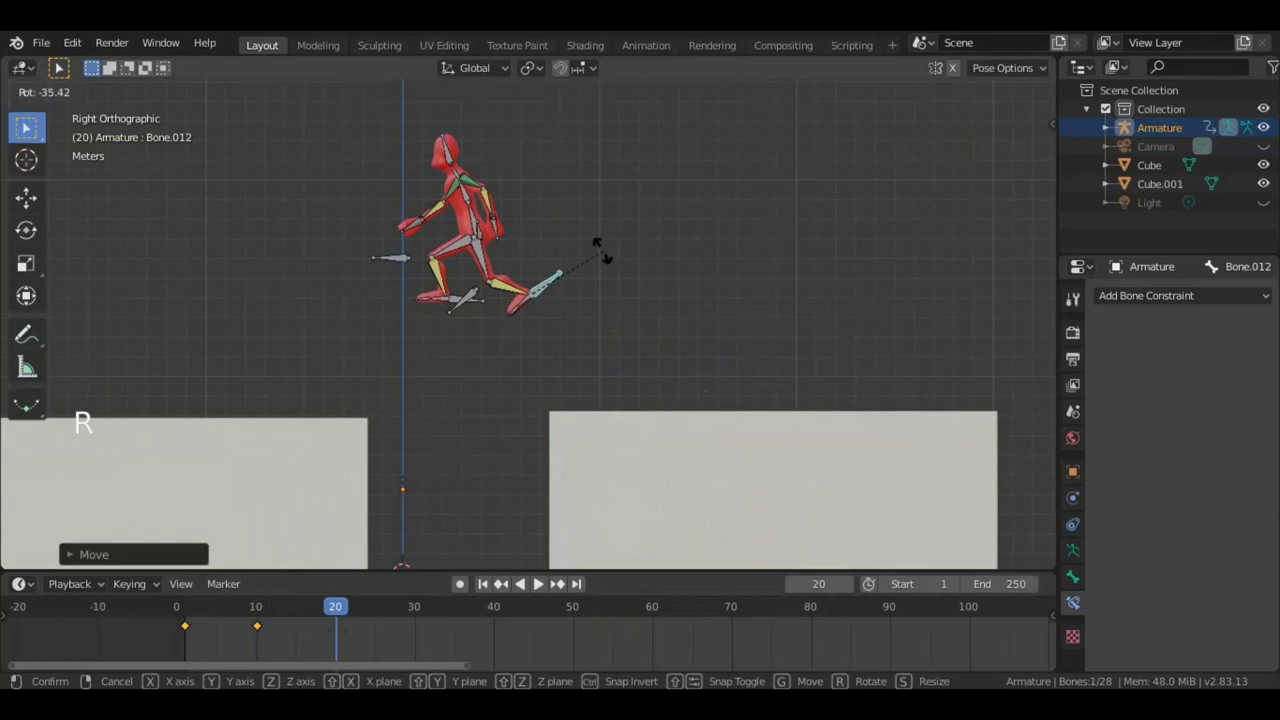
pyautogui.click(459, 303)
pyautogui.press('g')
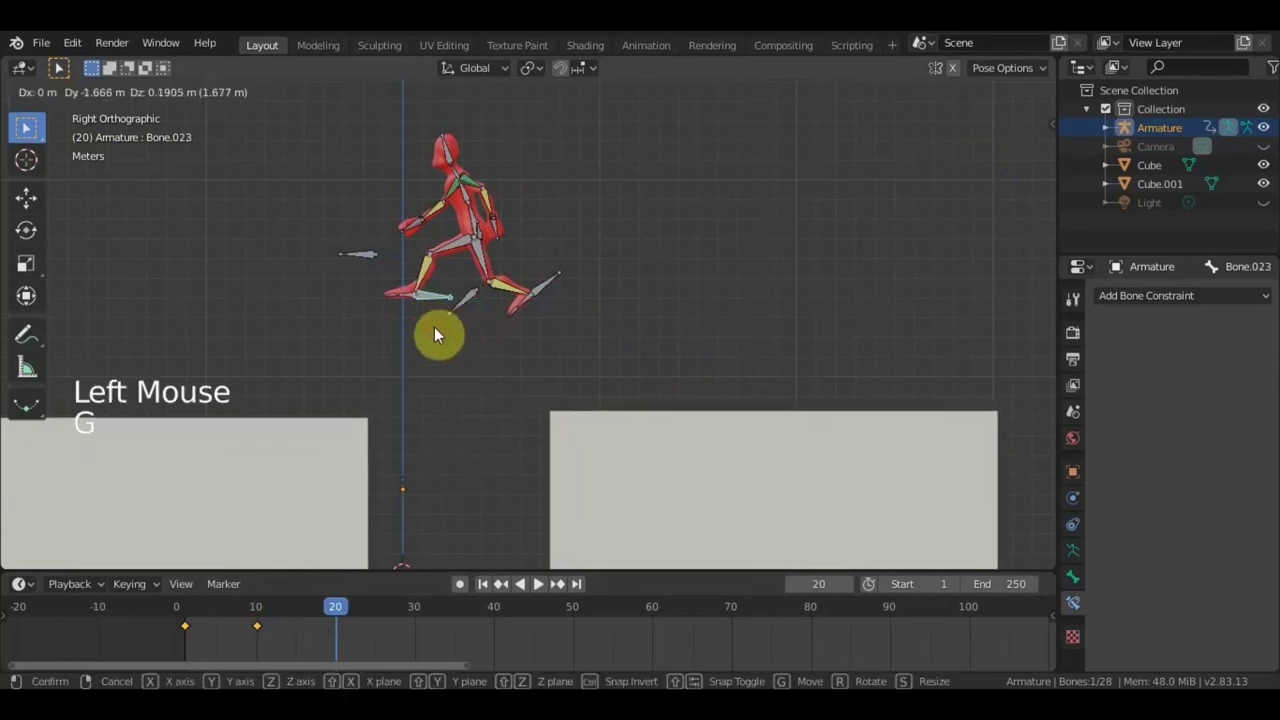
pyautogui.click(550, 291)
pyautogui.press('r')
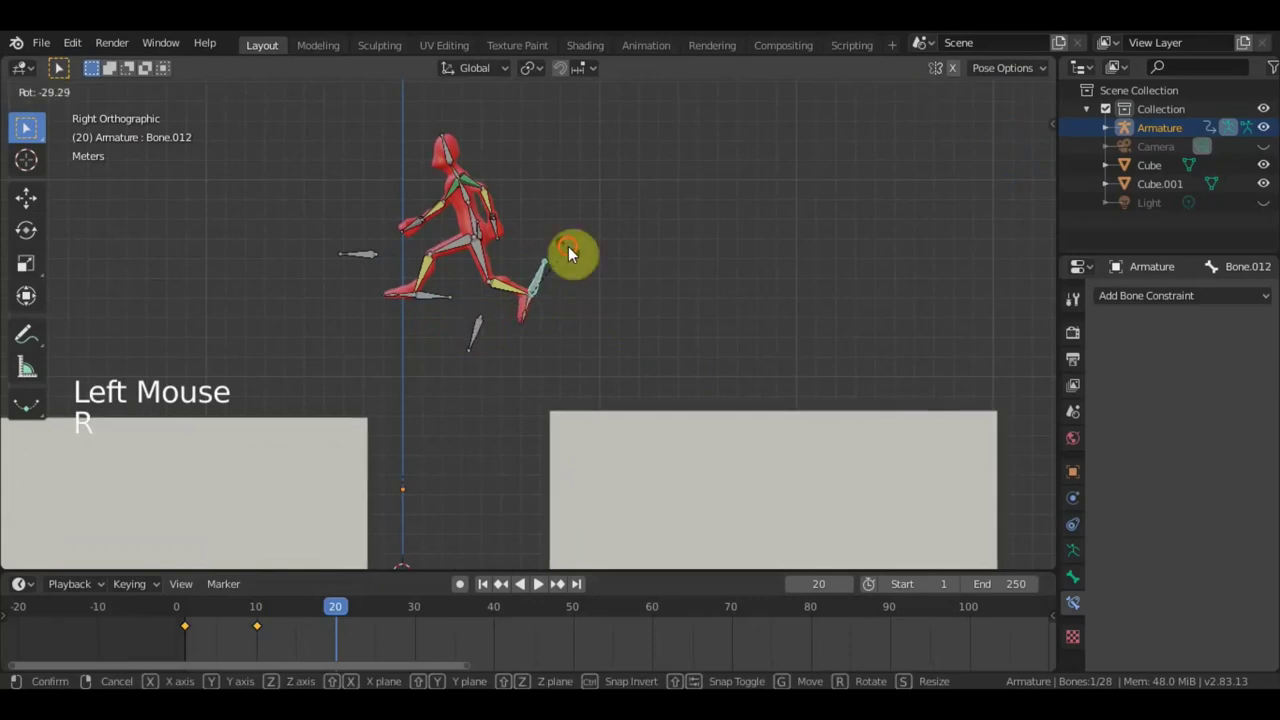
pyautogui.press('g')
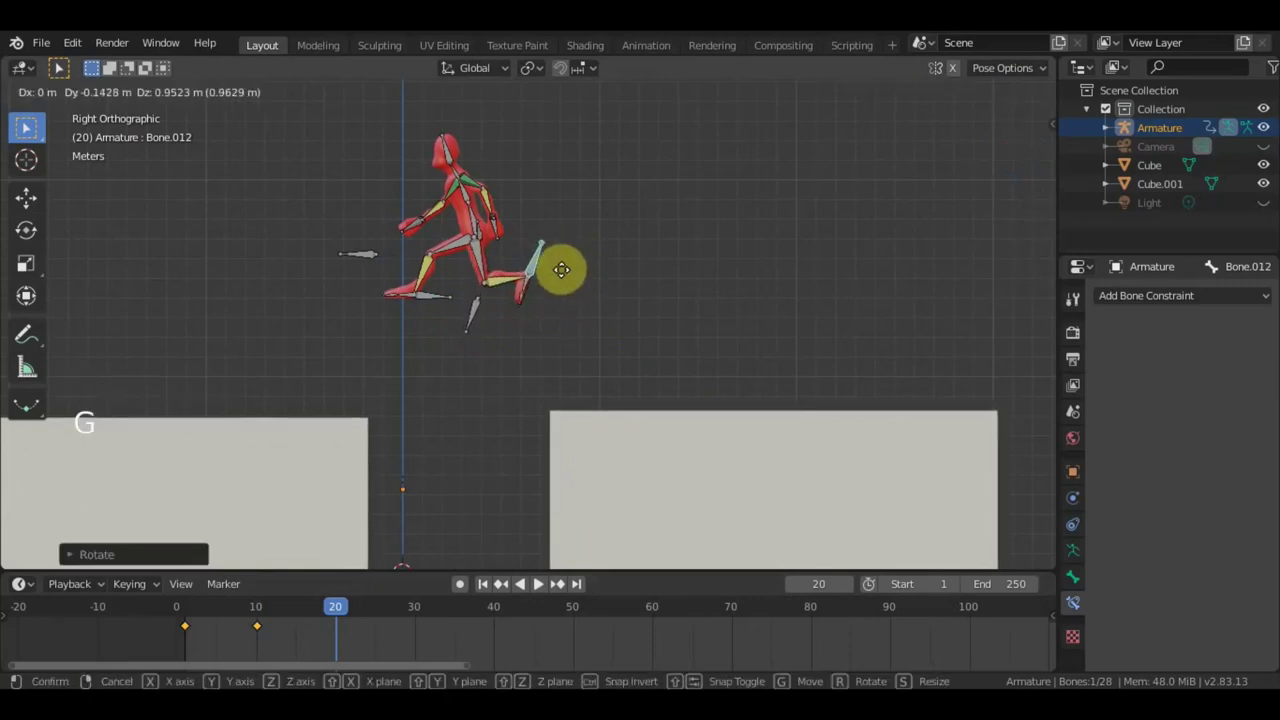
pyautogui.click(481, 223)
pyautogui.scroll(3)
pyautogui.middleClick(669, 321)
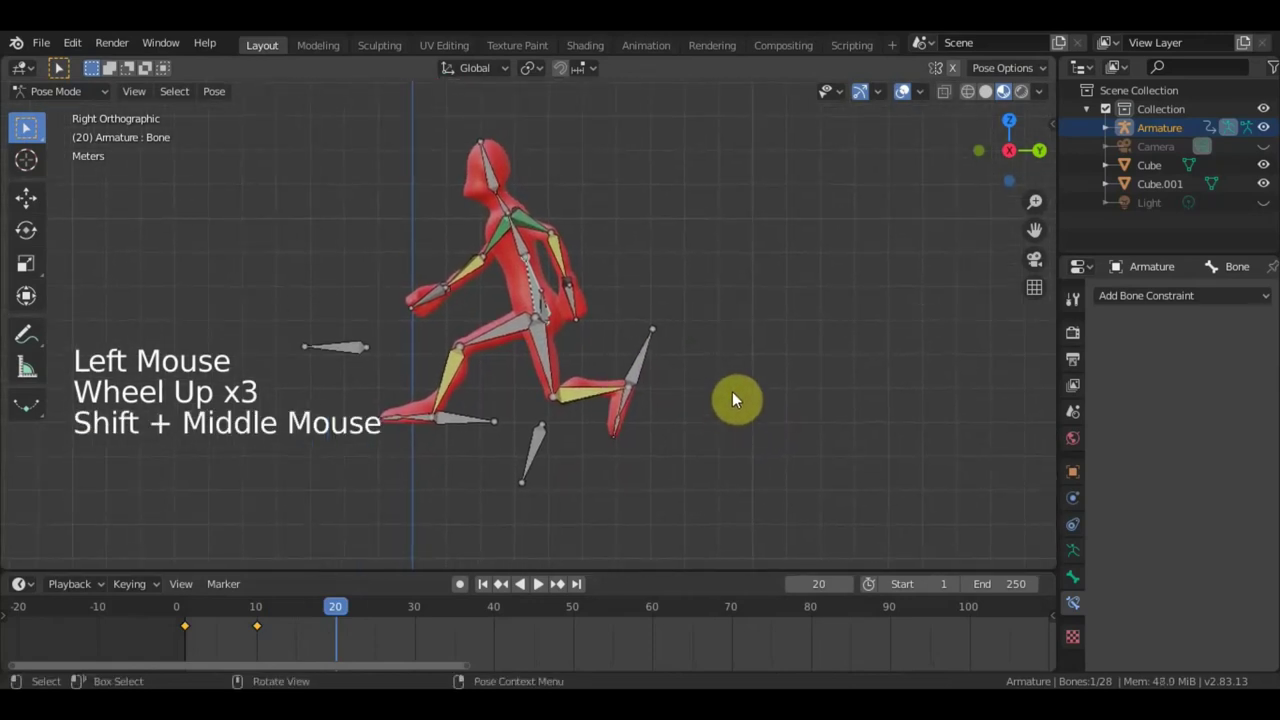
# Reposition the spine and swing the arm forward for the mid-leap pose.
pyautogui.press('r')
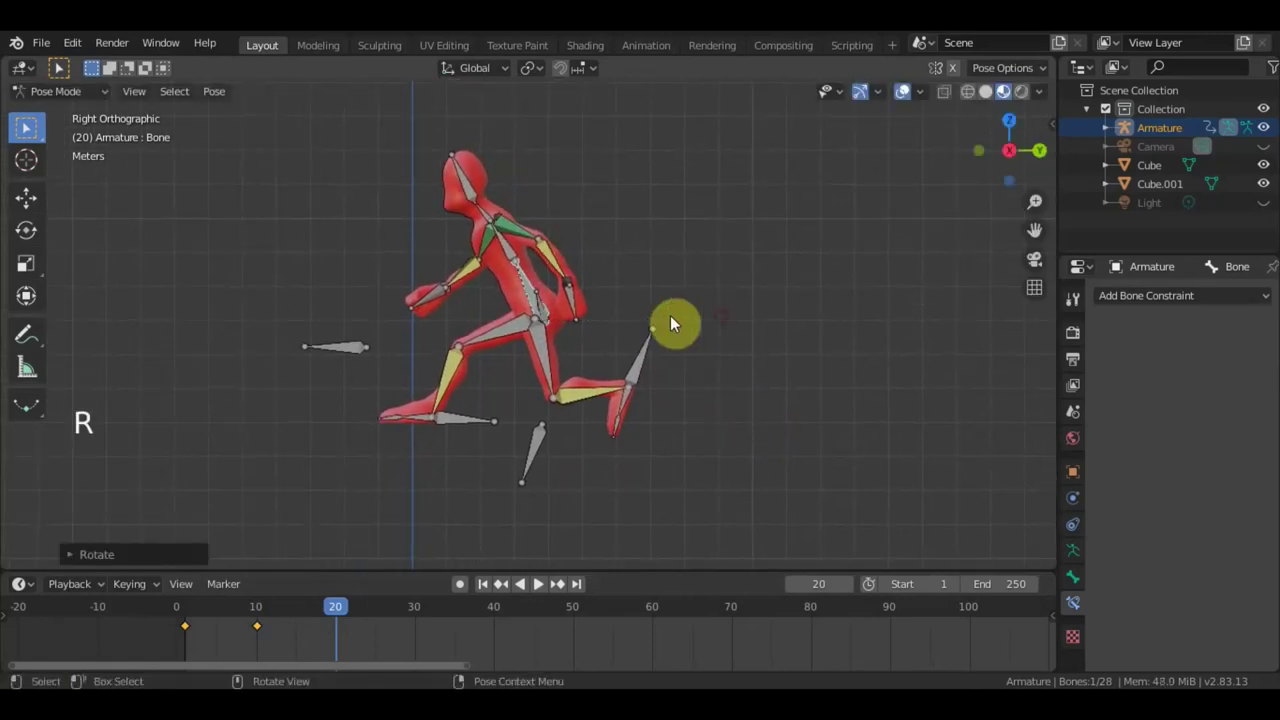
pyautogui.click(574, 282)
pyautogui.middleClick(746, 330)
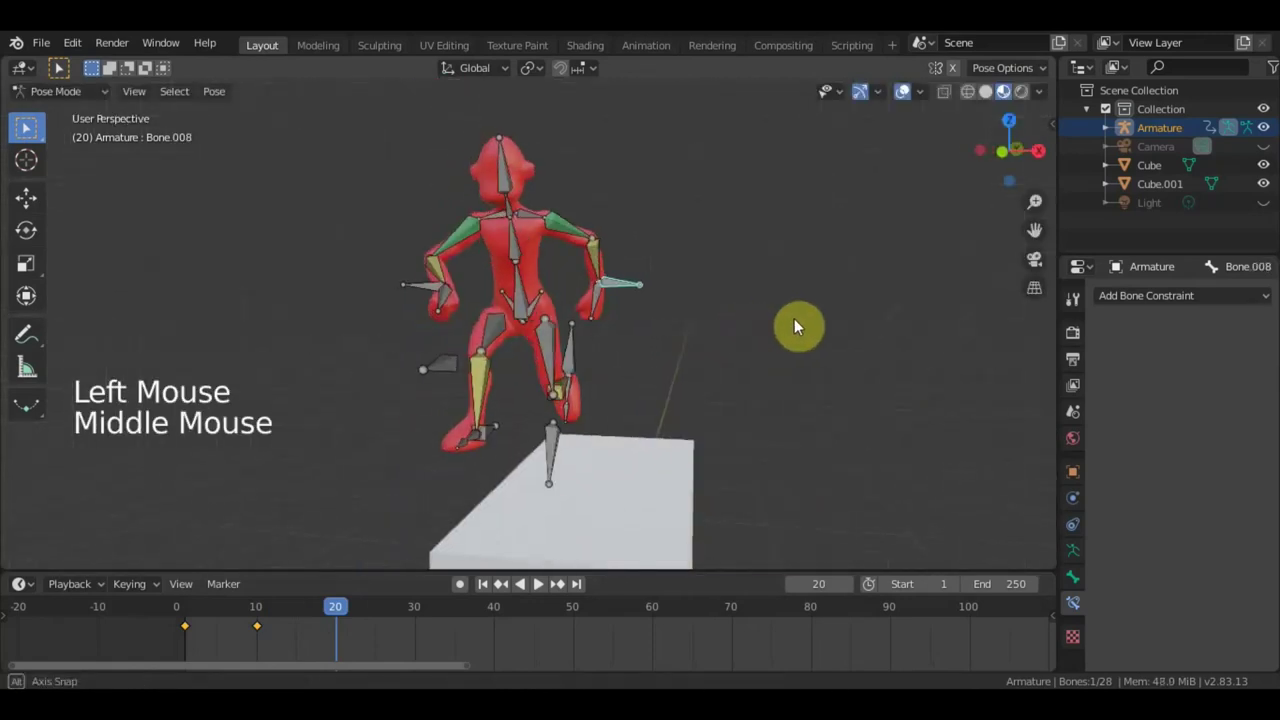
pyautogui.press('r')
pyautogui.press('g')
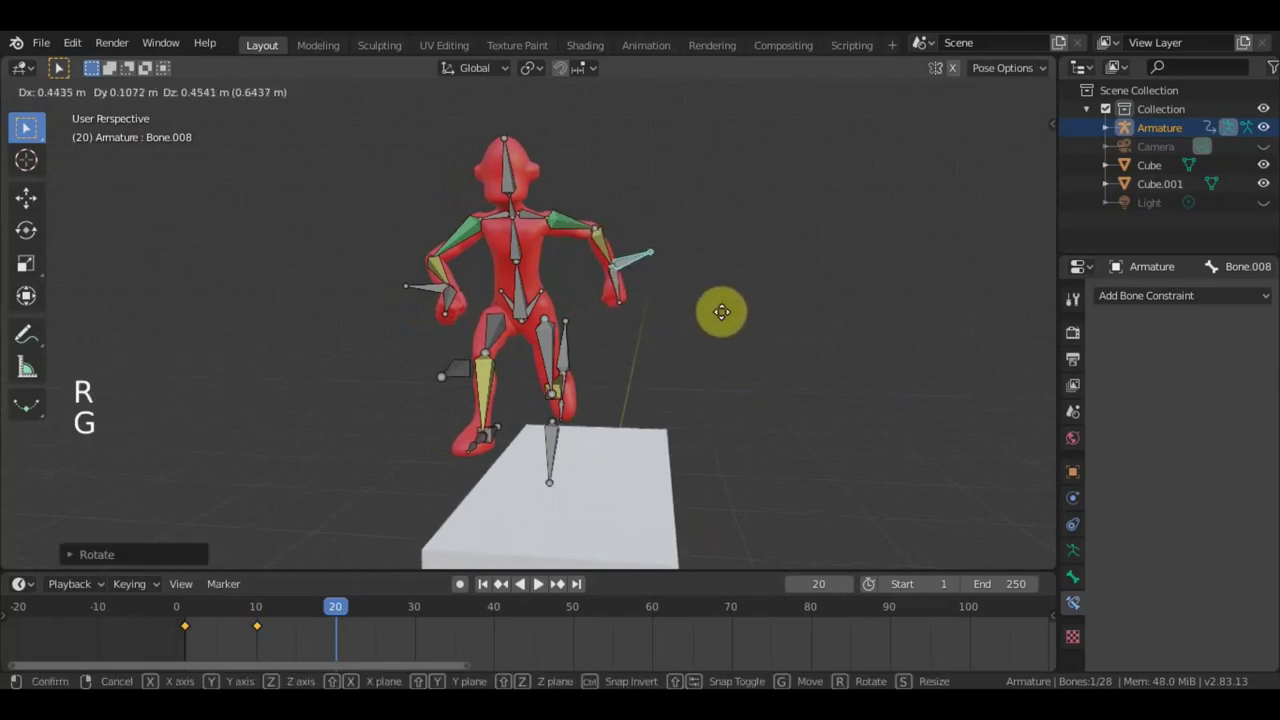
pyautogui.click(431, 298)
pyautogui.middleClick(654, 345)
pyautogui.press('g')
pyautogui.press('r')
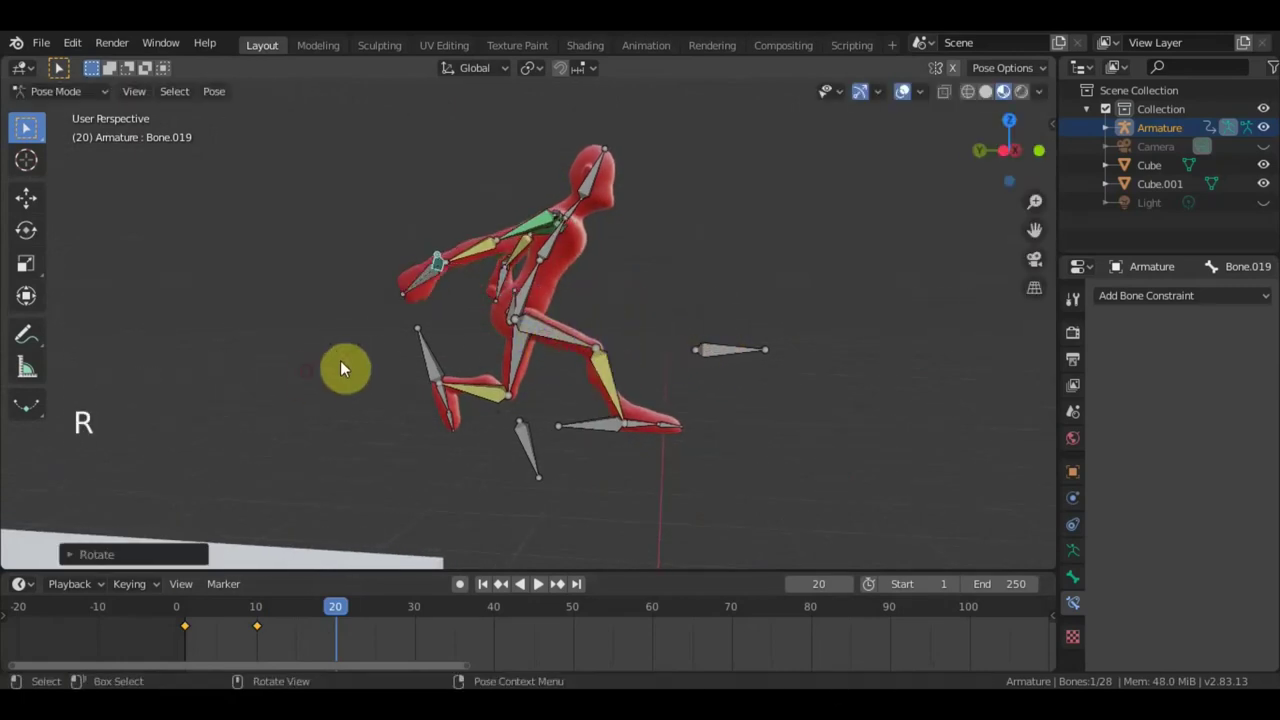
pyautogui.press('g')
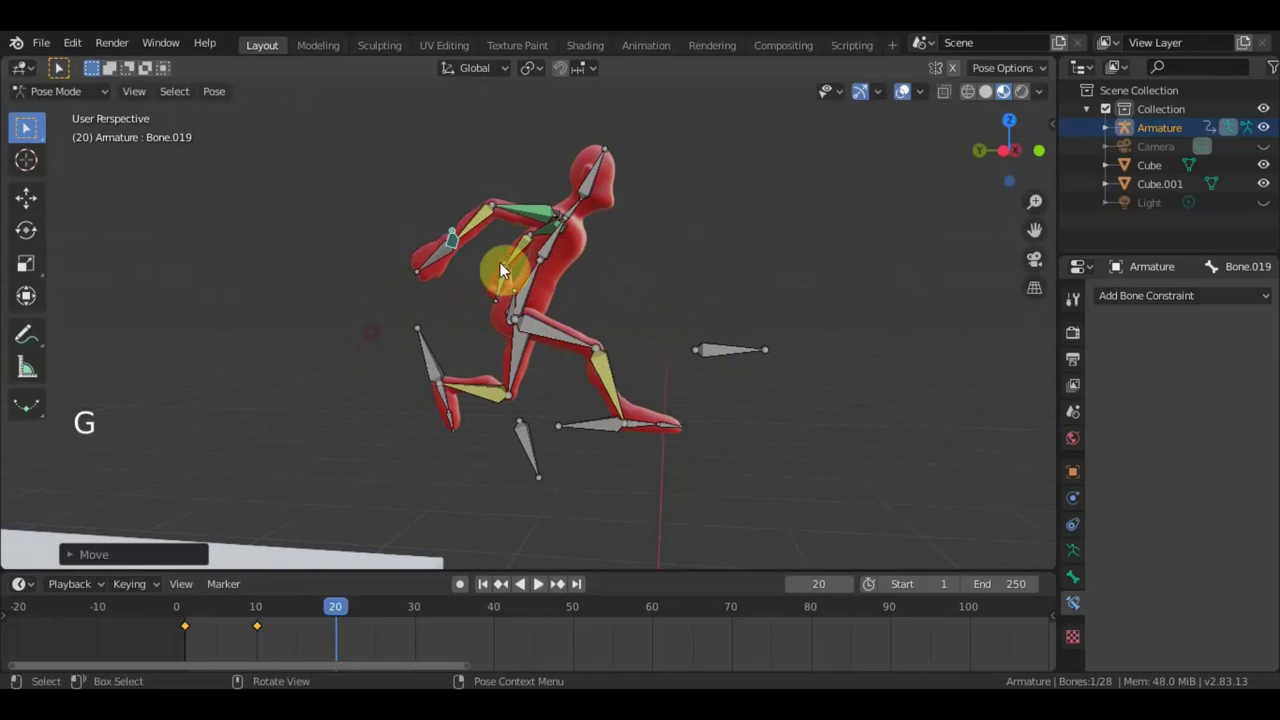
# Bend the spine and tilt the torso root into the leap.
pyautogui.click(572, 259)
pyautogui.press('r')
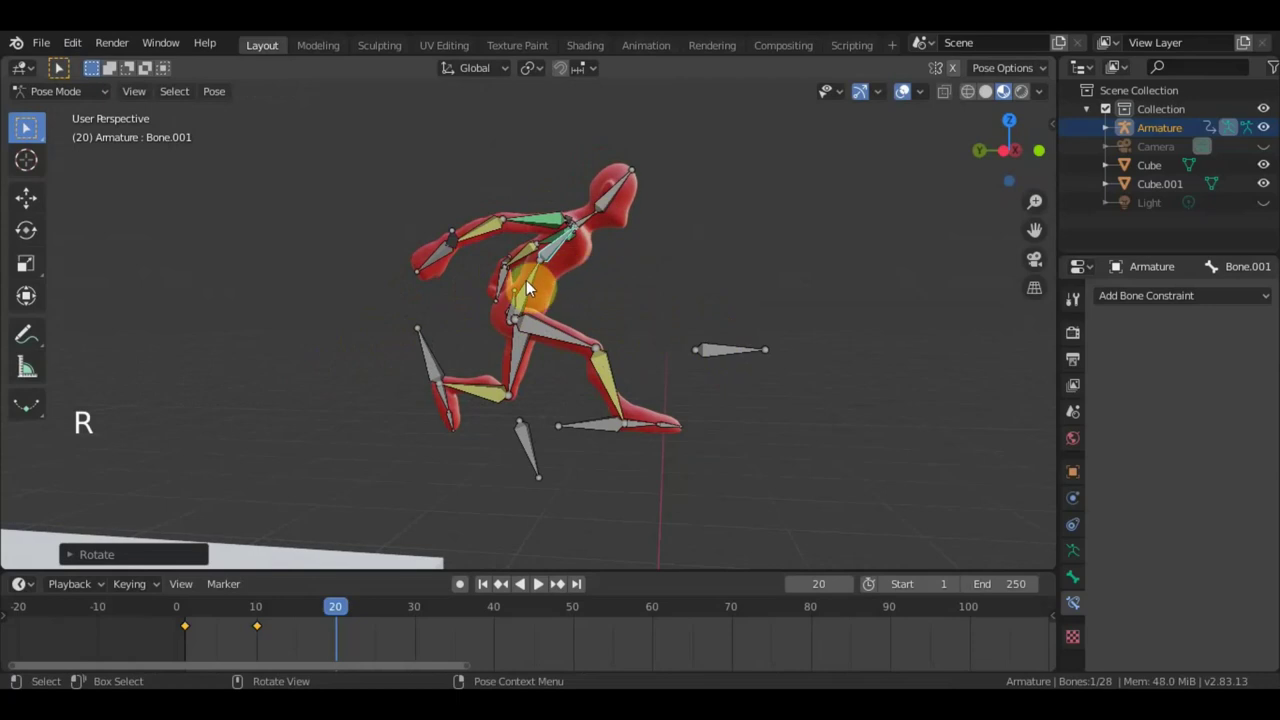
pyautogui.click(573, 304)
pyautogui.press('r')
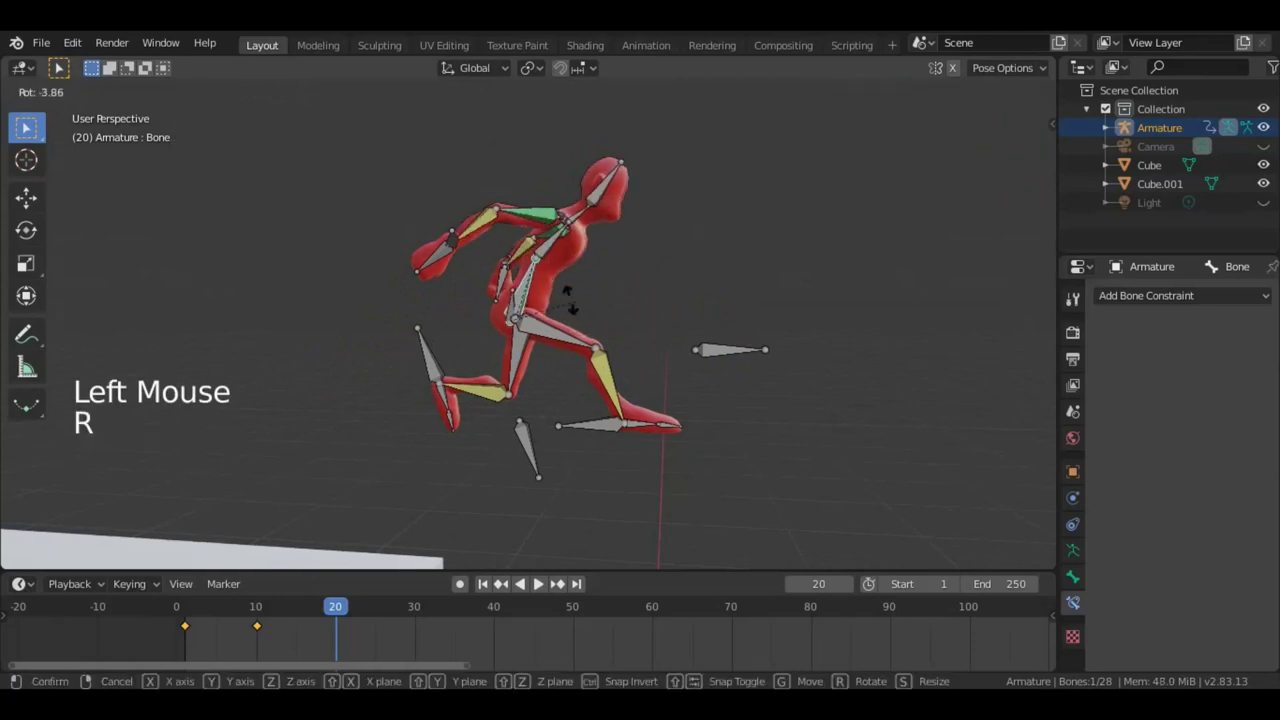
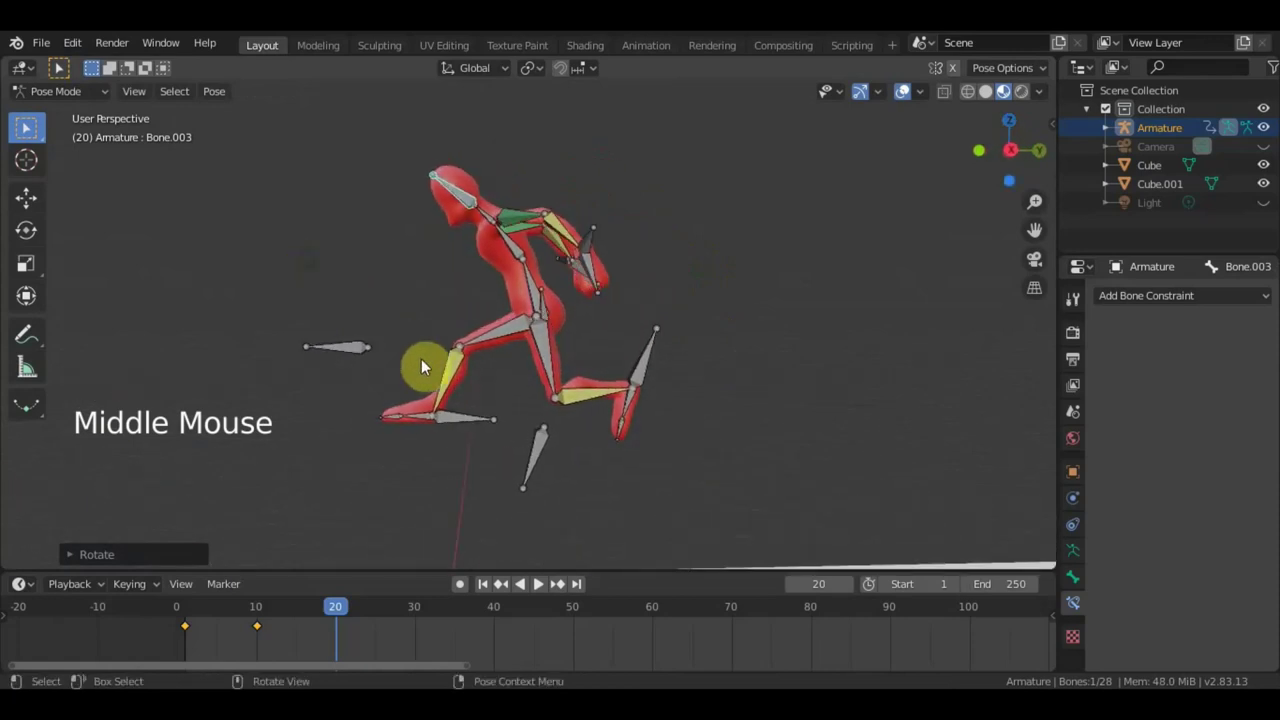
# Tuck both feet up and back and tweak the torso pose.
pyautogui.click(475, 421)
pyautogui.press('r')
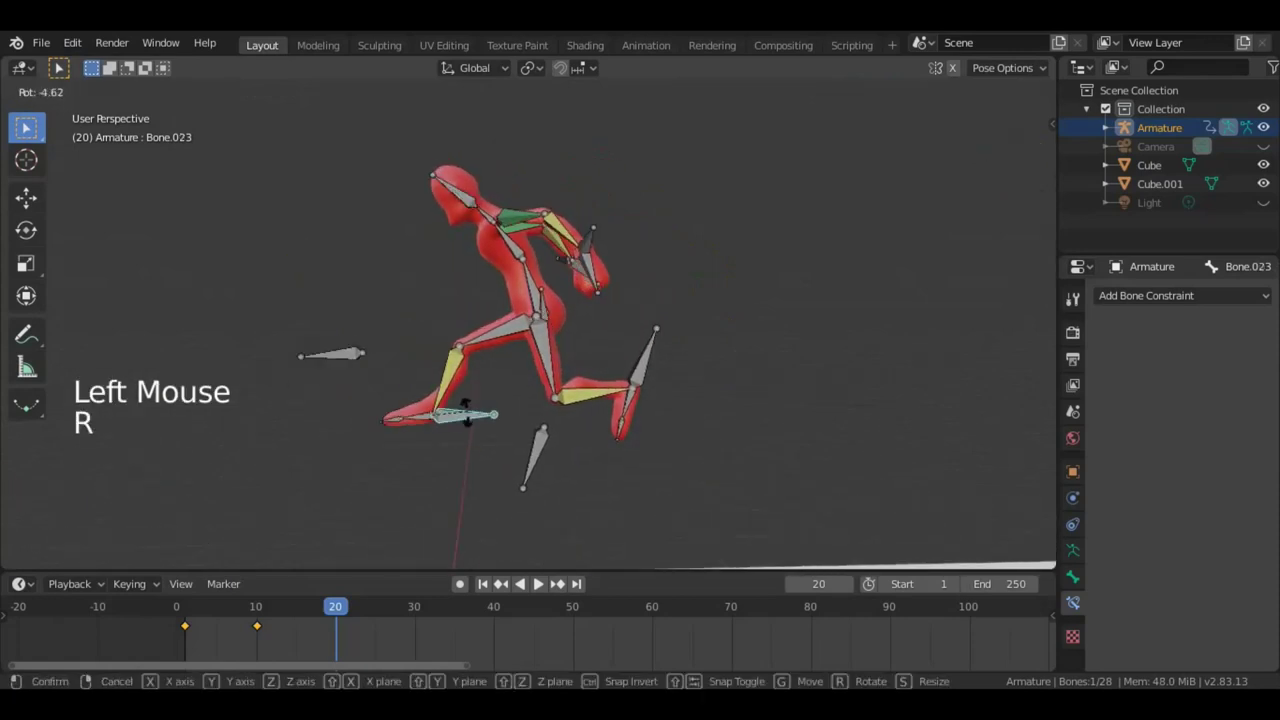
pyautogui.press('g')
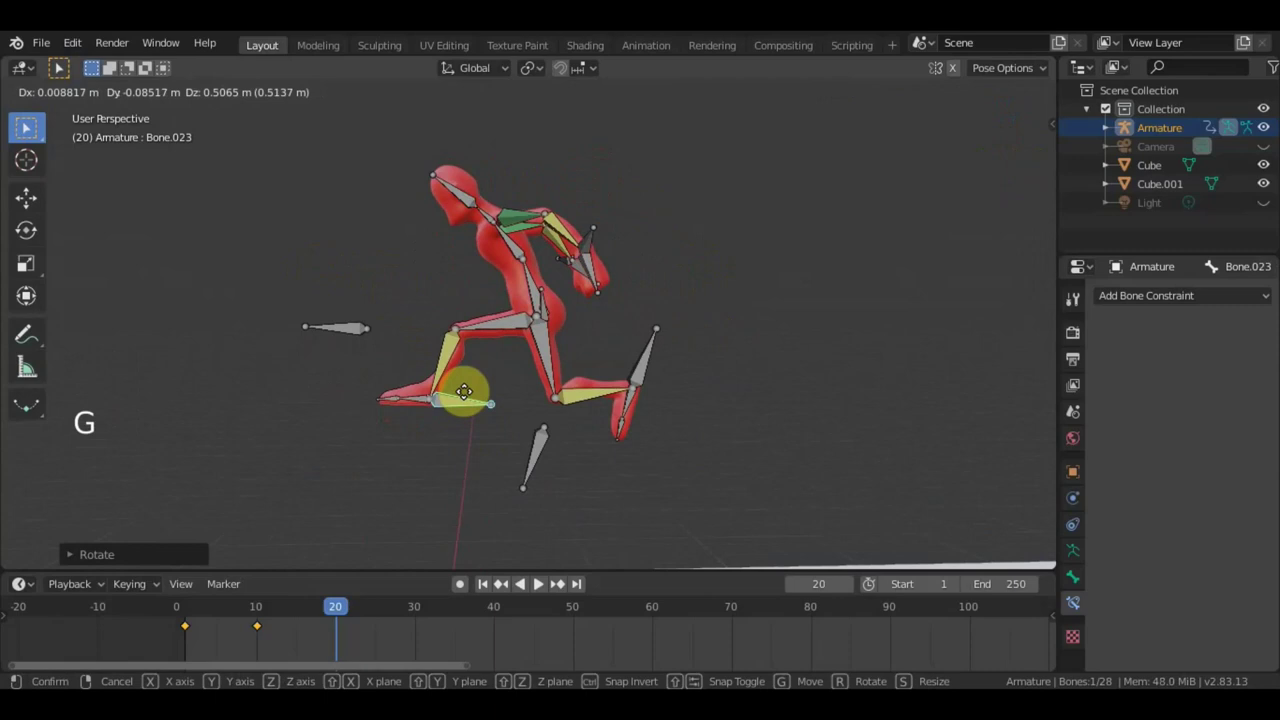
pyautogui.click(658, 371)
pyautogui.press('g')
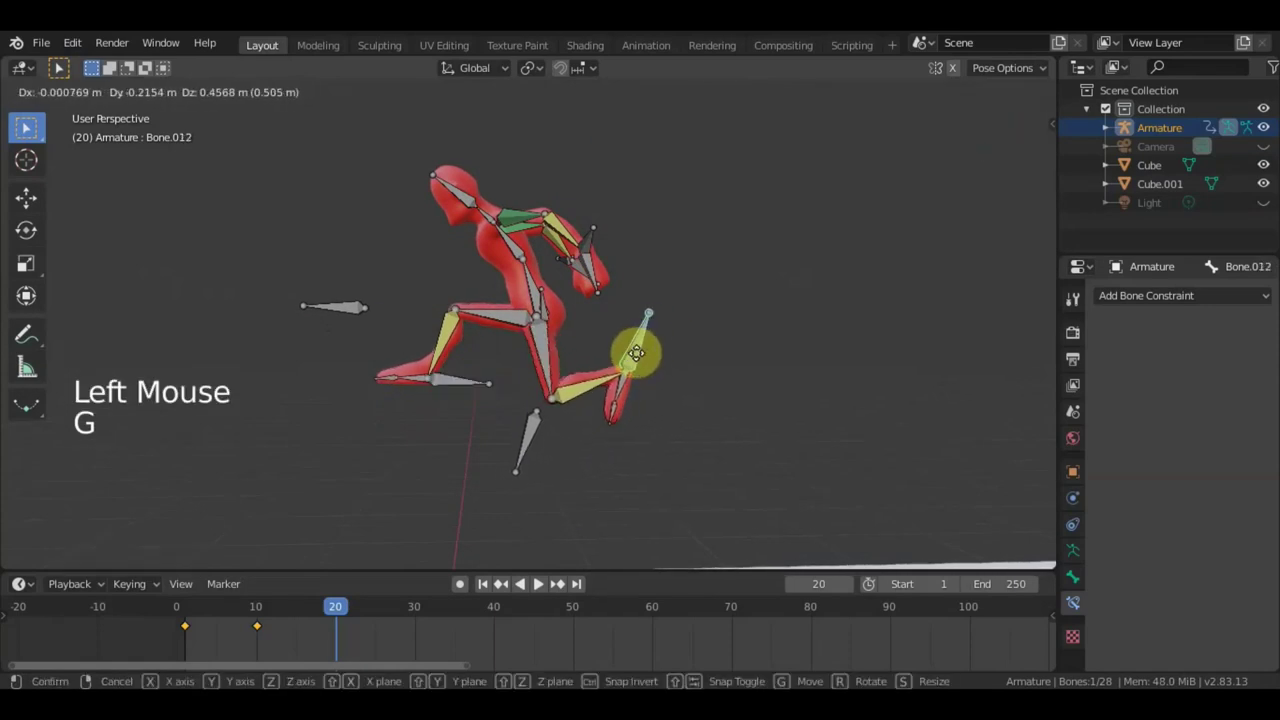
pyautogui.click(462, 386)
pyautogui.press('g')
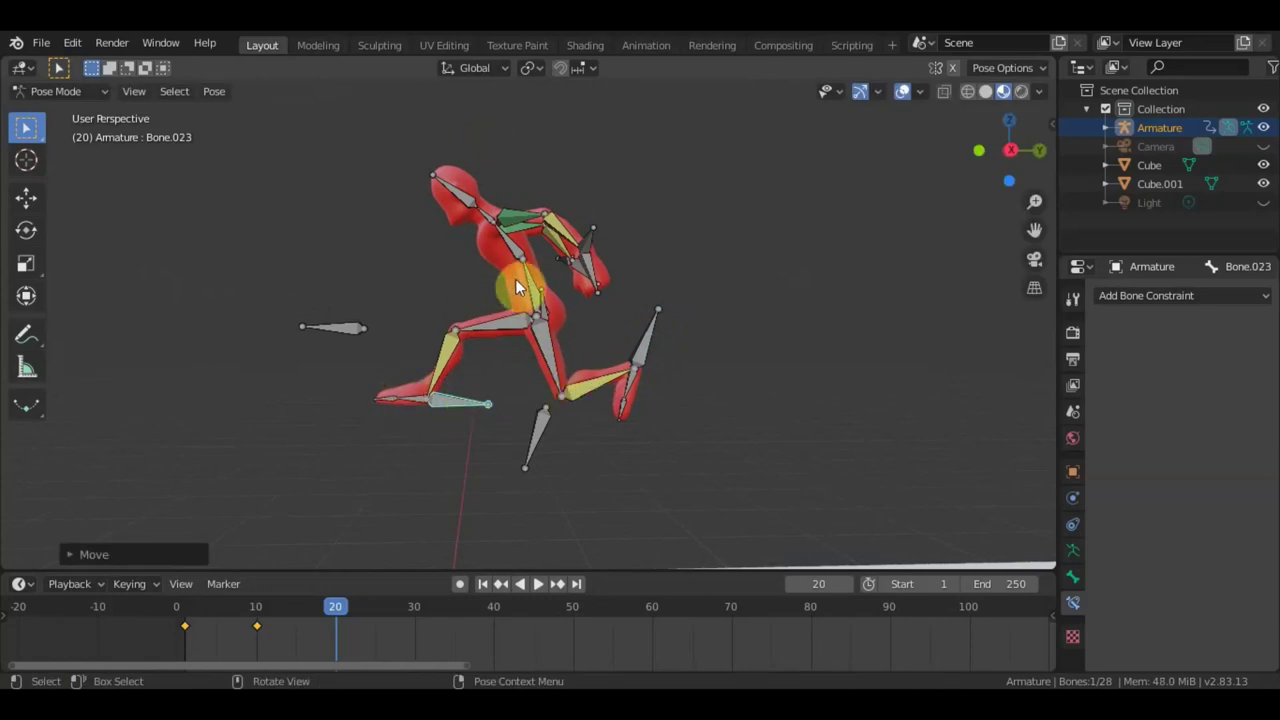
pyautogui.click(537, 280)
pyautogui.press('g')
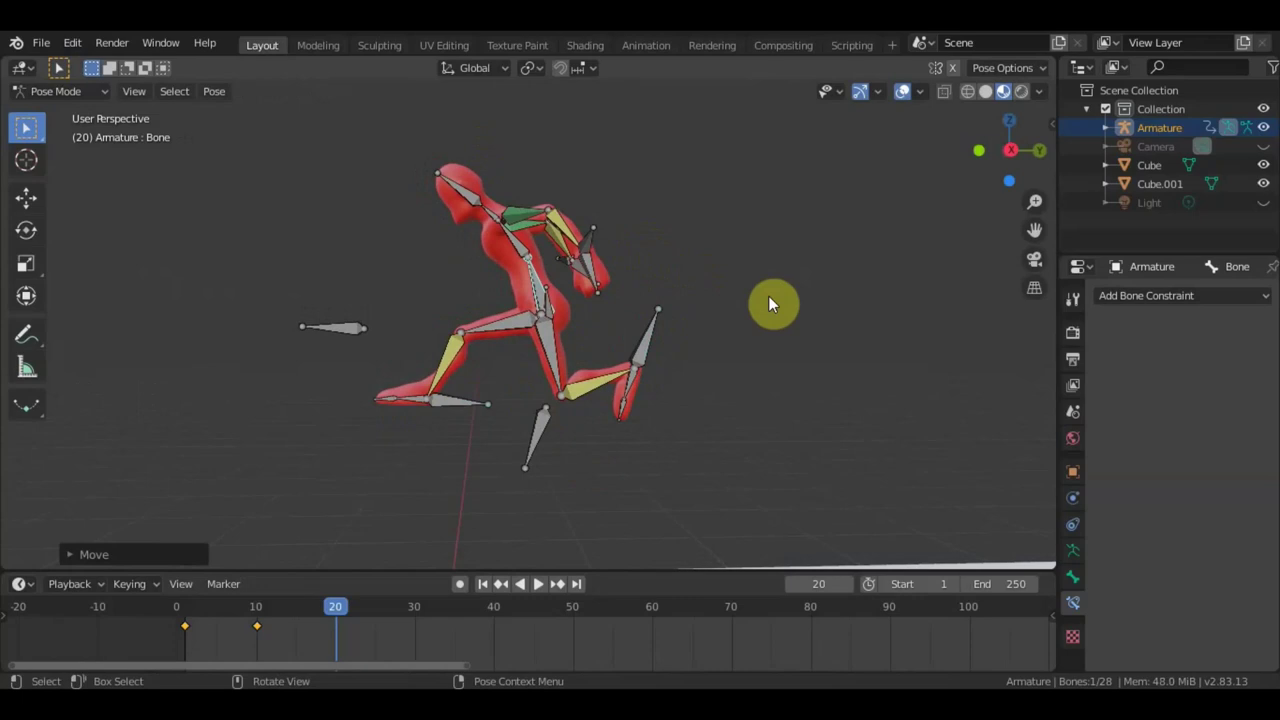
# Keyframe all bones at frame 20 and scrub back to an early frame.
pyautogui.press('a')
pyautogui.press('i')
pyautogui.click(291, 610)
# Jump to frame 30 and view the scene in Right Orthographic.
pyautogui.scroll(-3)
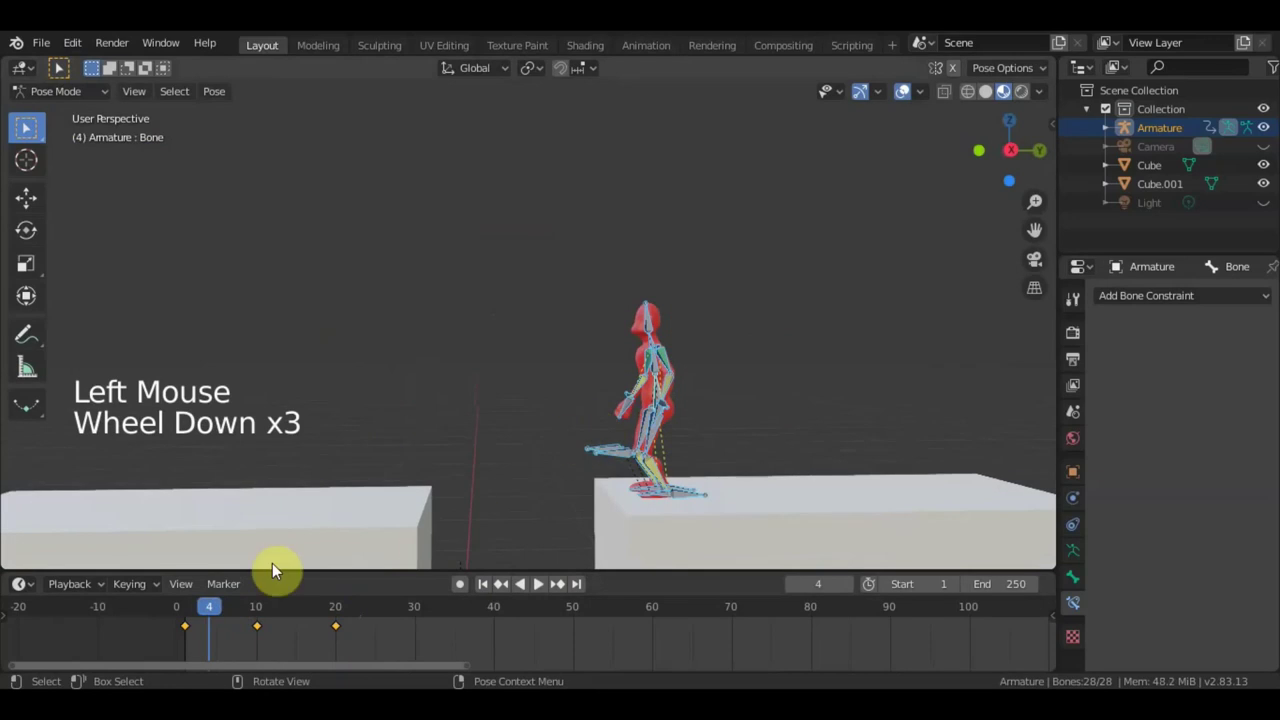
pyautogui.scroll(-3)
pyautogui.click(196, 608)
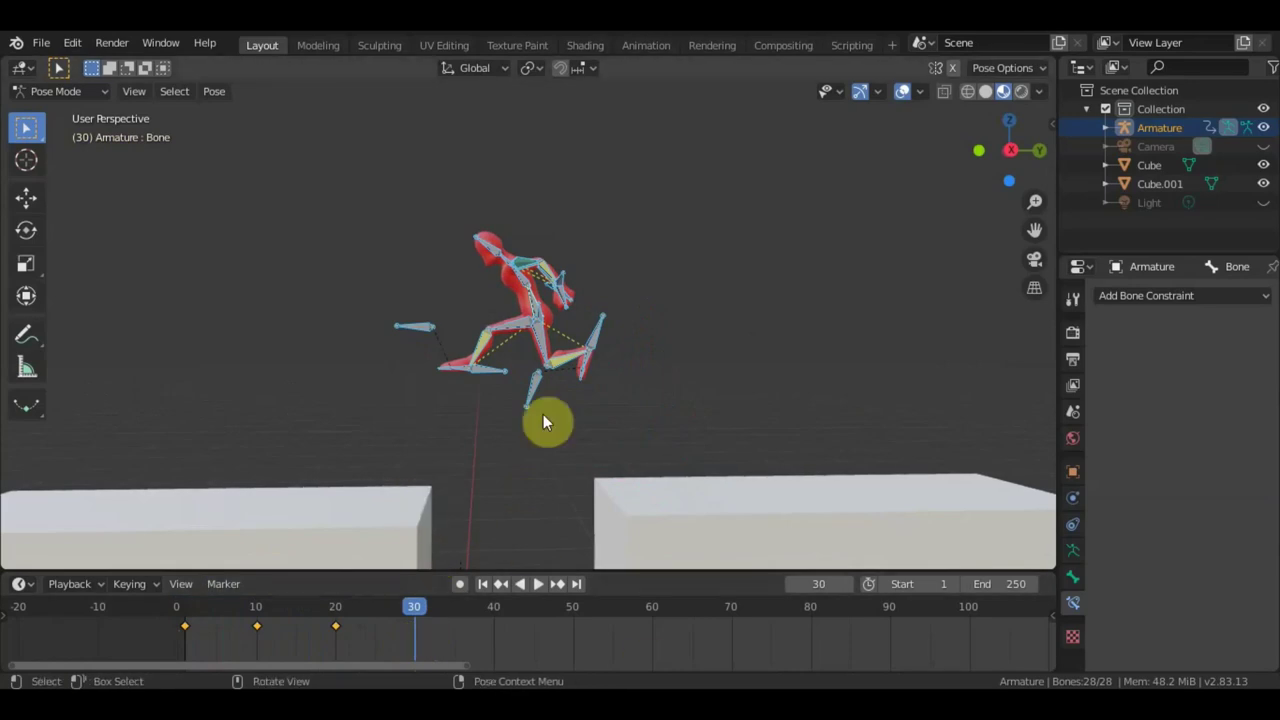
pyautogui.press('KP_3')
pyautogui.press('g')
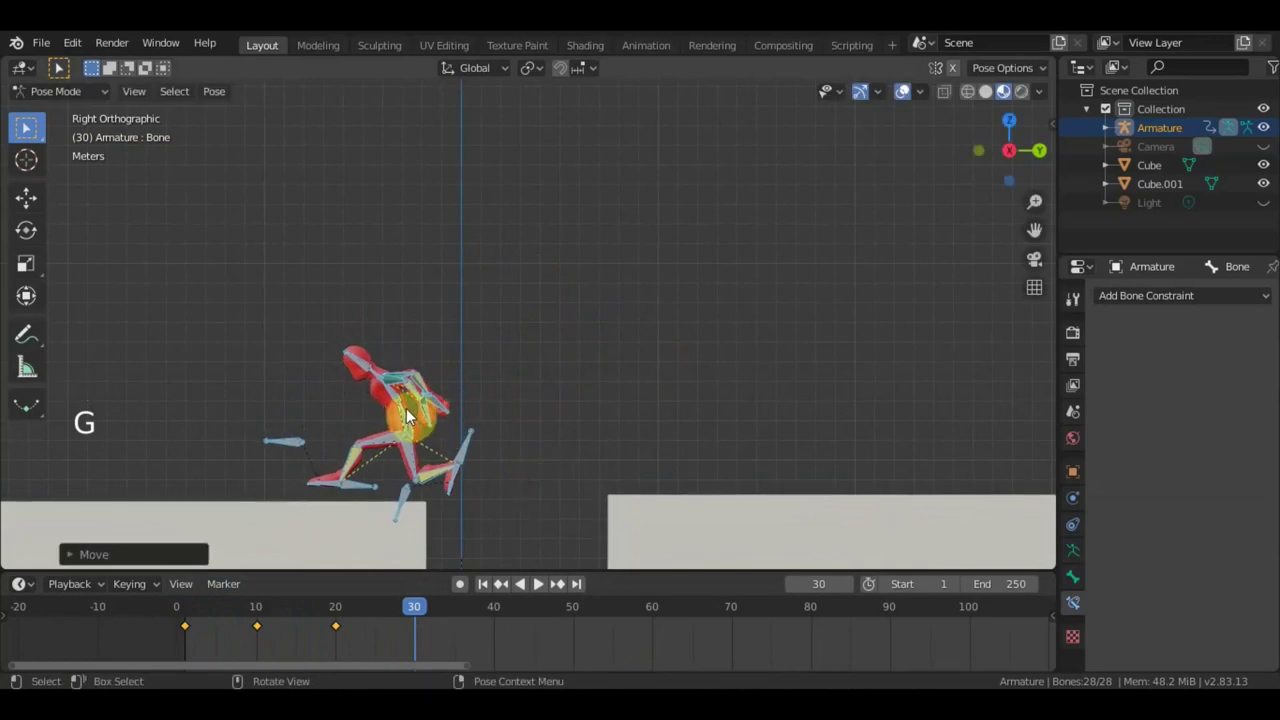
# Move the root bone forward over the next platform and lower a foot control.
pyautogui.click(412, 418)
pyautogui.press('g')
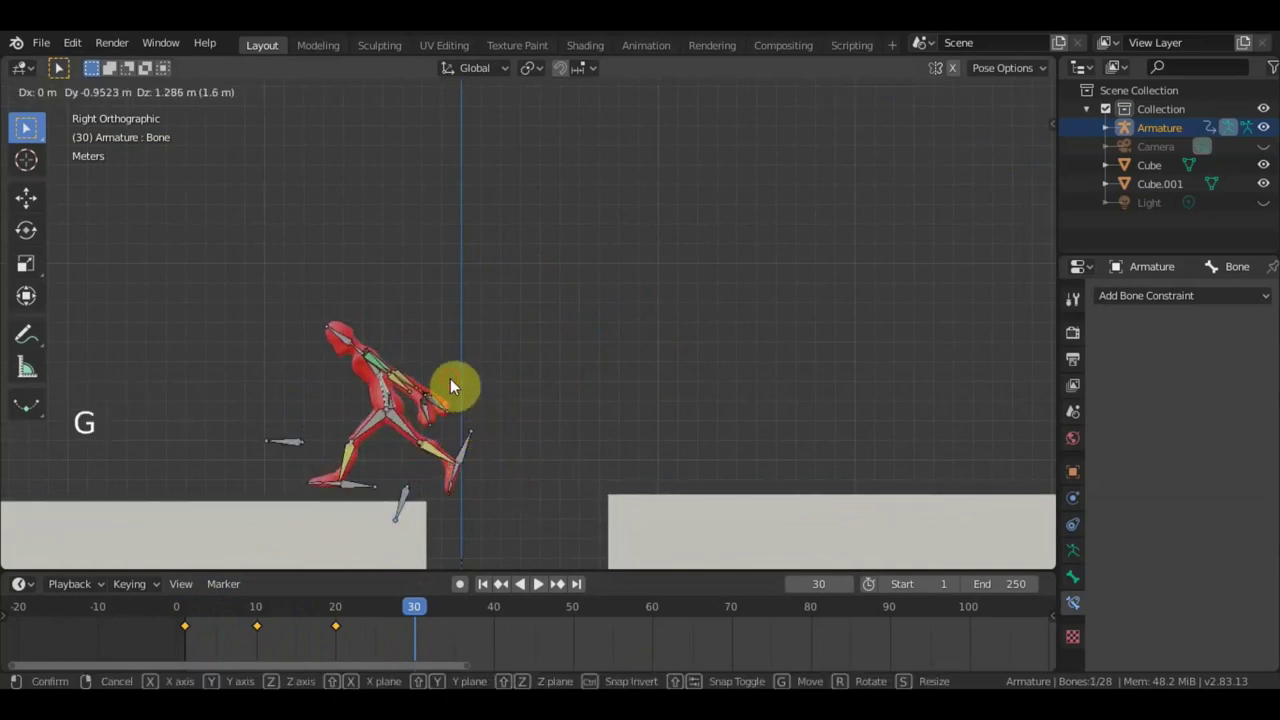
pyautogui.press('g')
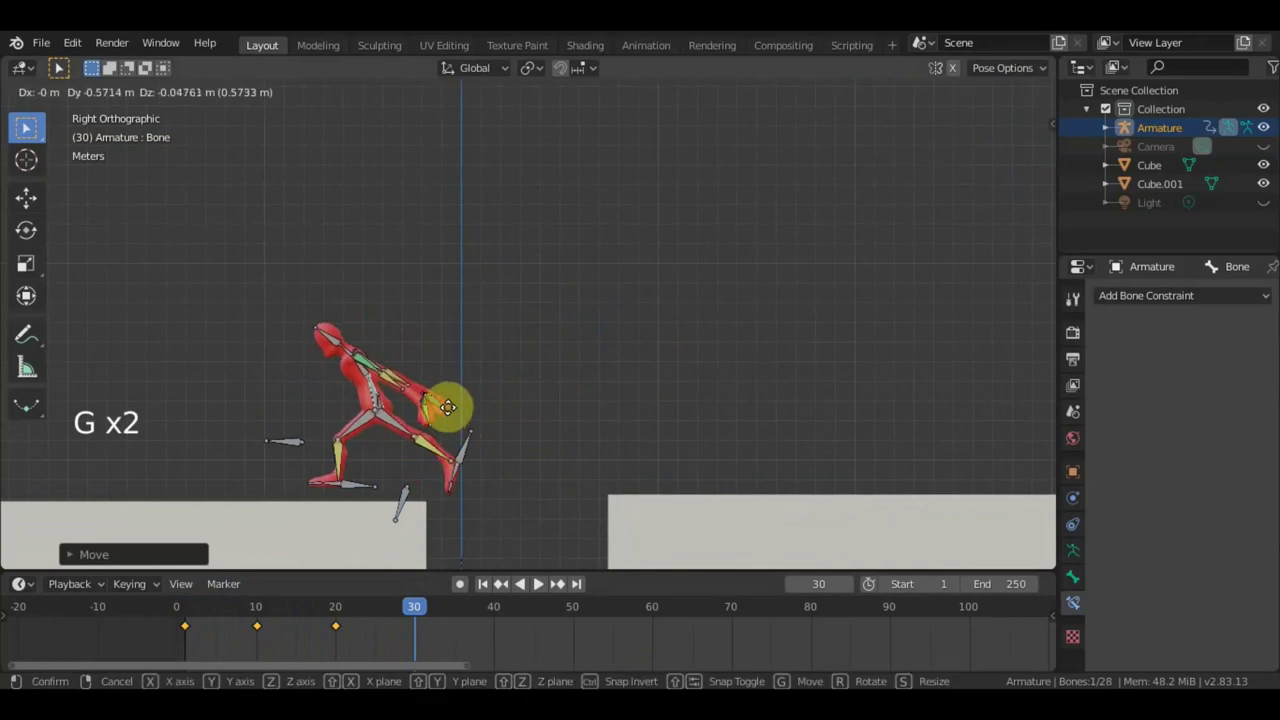
pyautogui.click(368, 494)
pyautogui.press('g')
pyautogui.click(479, 452)
pyautogui.press('g')
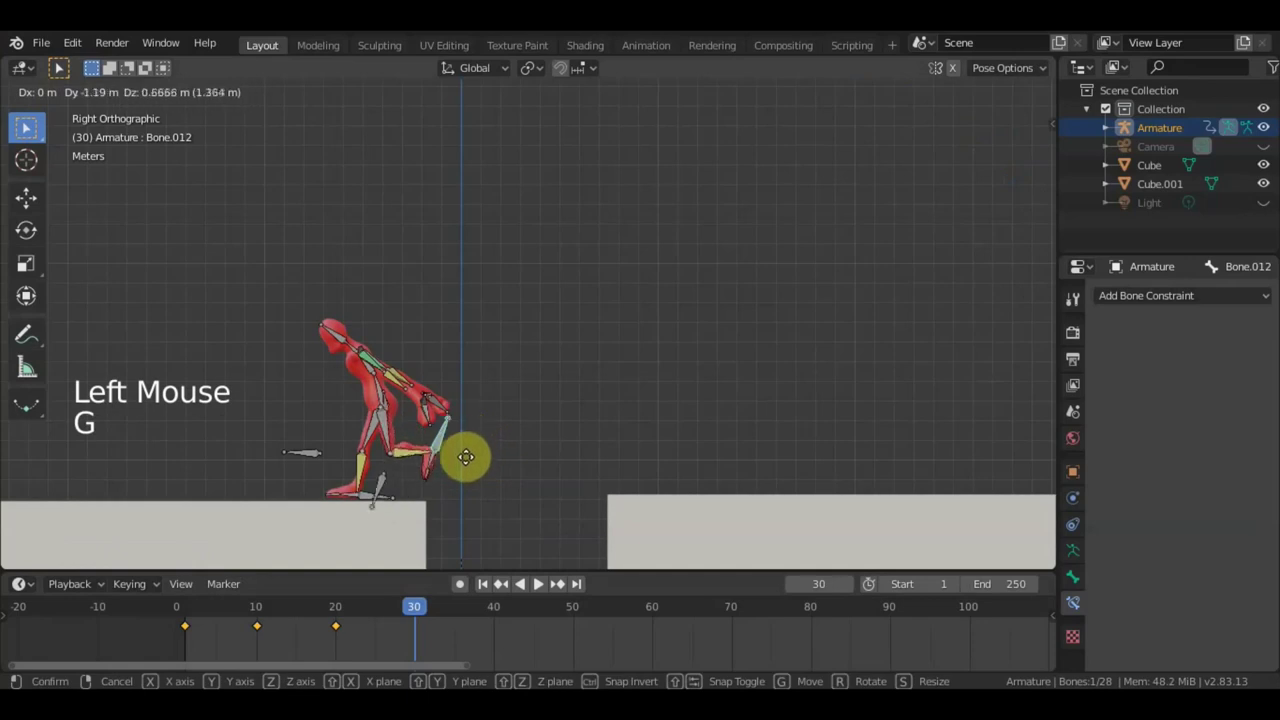
# Pose the hand and arm, and place the foot control on the platform.
pyautogui.middleClick(569, 442)
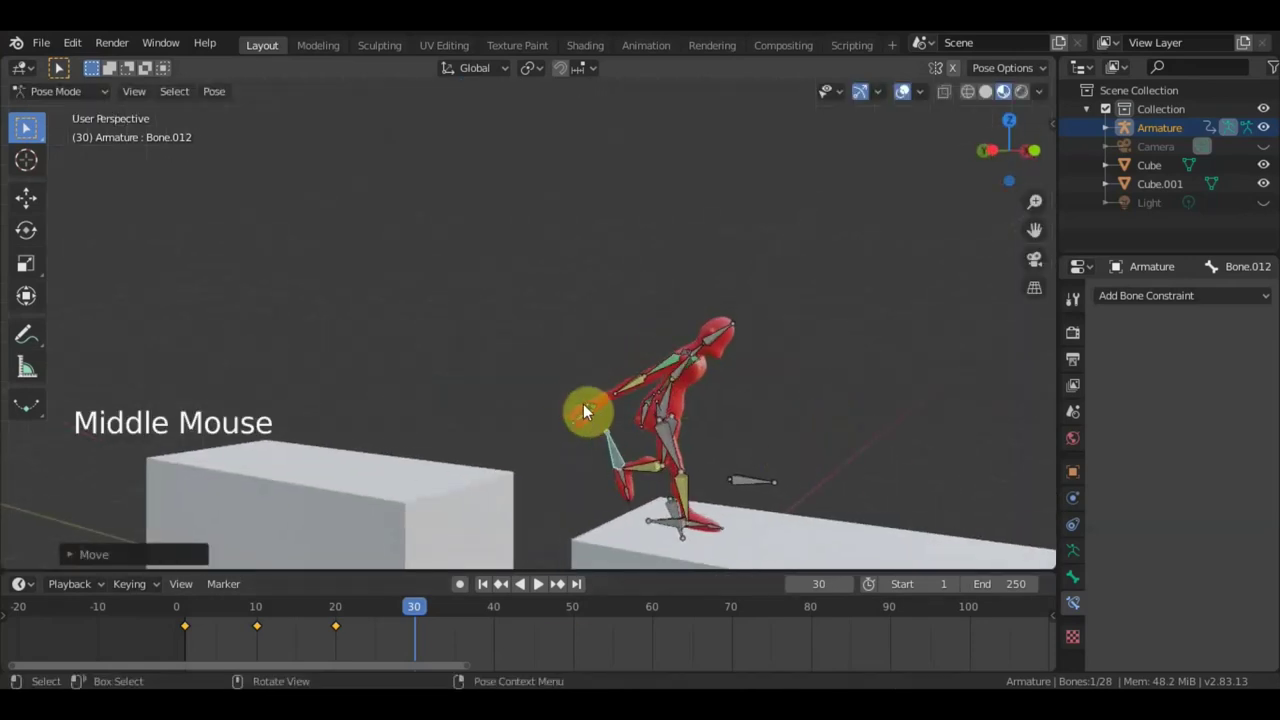
pyautogui.click(597, 409)
pyautogui.middleClick(703, 432)
pyautogui.press('g')
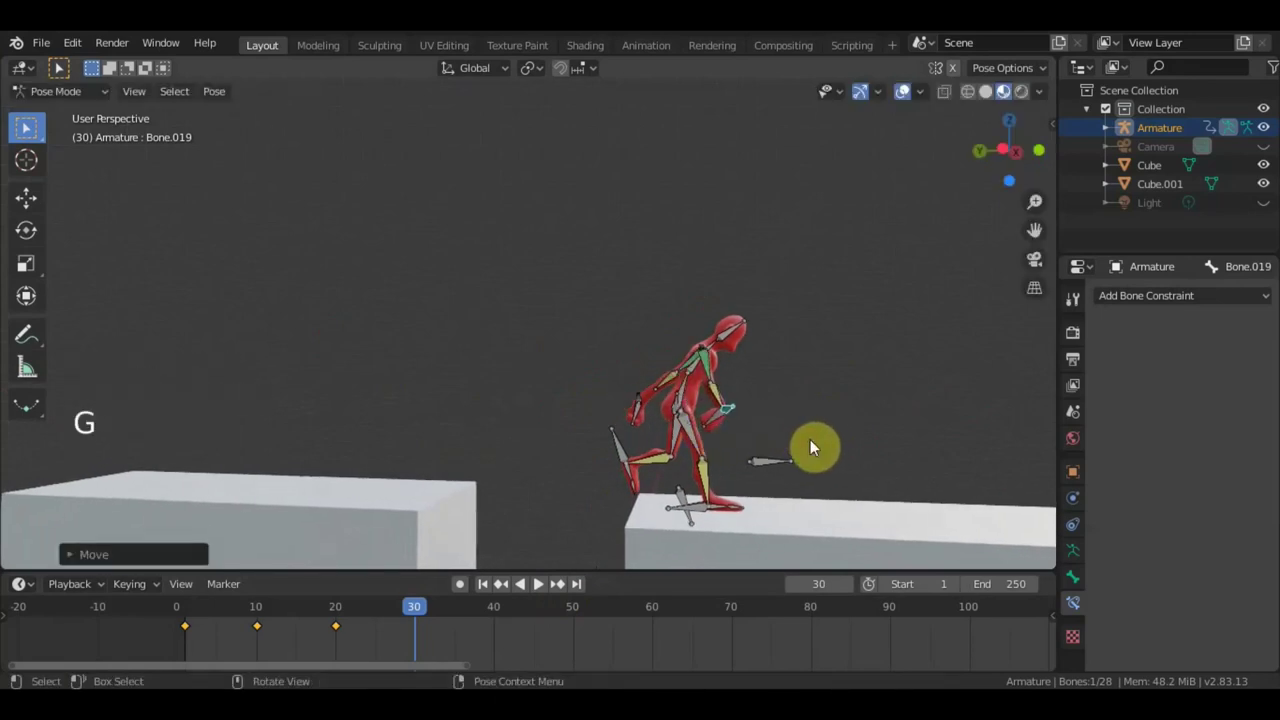
pyautogui.press('r')
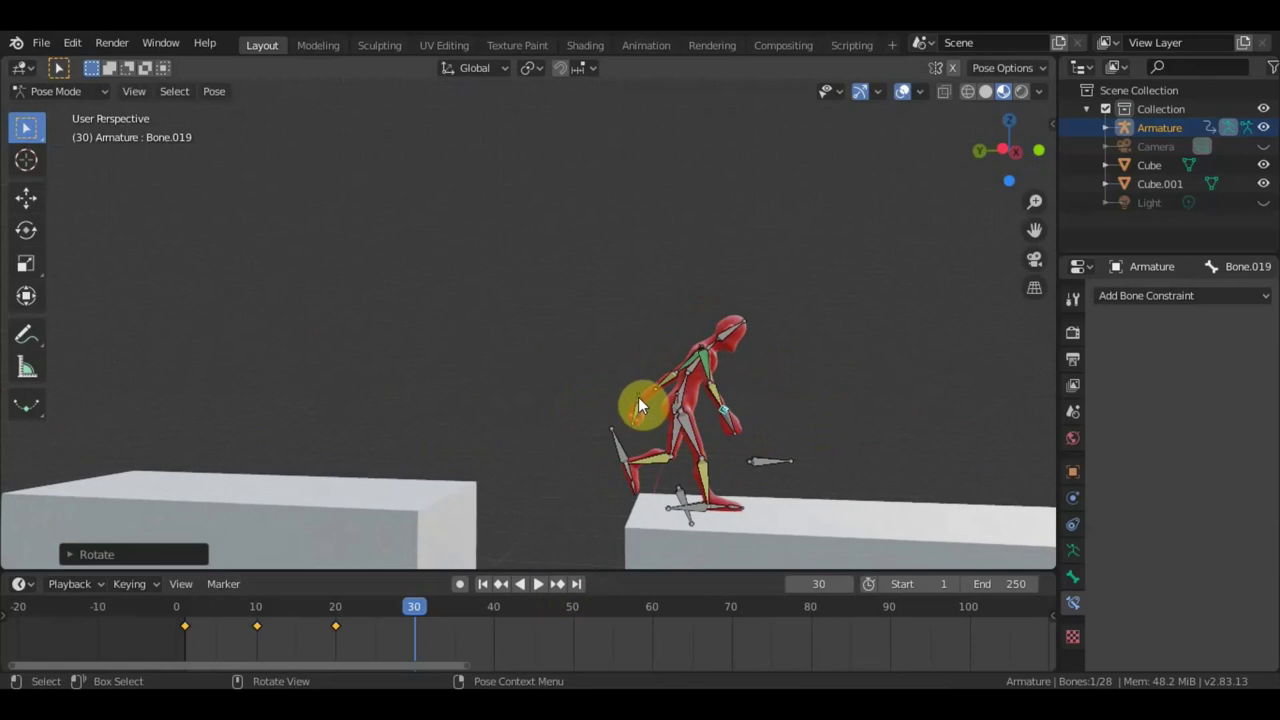
pyautogui.middleClick(873, 481)
pyautogui.middleClick(766, 414)
pyautogui.press('g')
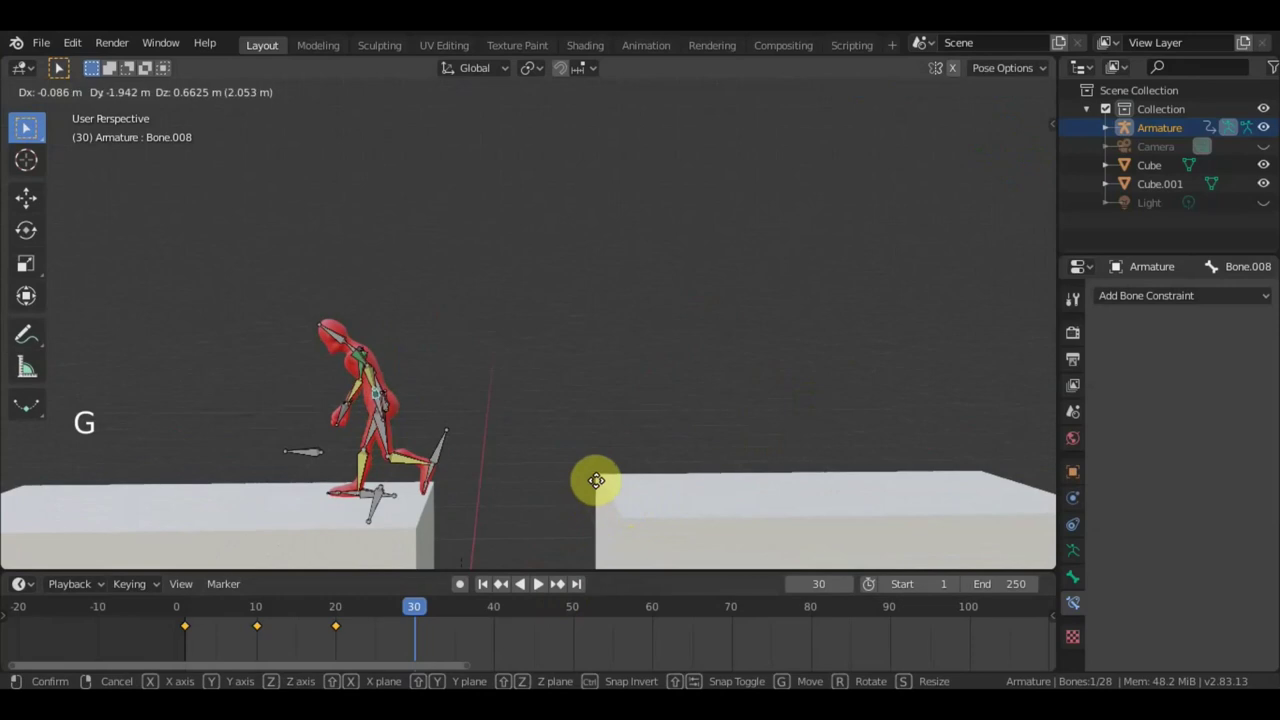
pyautogui.scroll(3)
pyautogui.scroll(-3)
# Rotate the leg and torso bones into a crouched landing and keyframe the whole rig at frame 30.
pyautogui.middleClick(499, 362)
pyautogui.click(392, 326)
pyautogui.press('r')
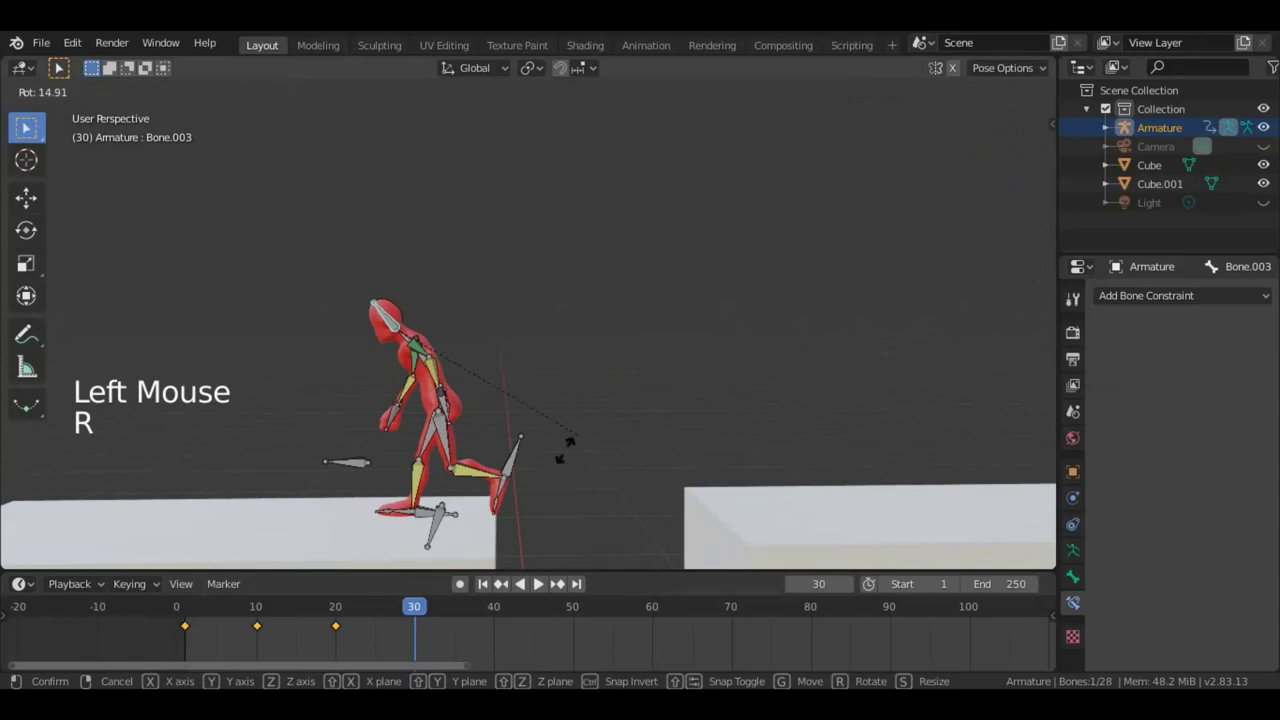
pyautogui.middleClick(485, 403)
pyautogui.click(441, 389)
pyautogui.middleClick(448, 408)
pyautogui.press('r')
pyautogui.press('g')
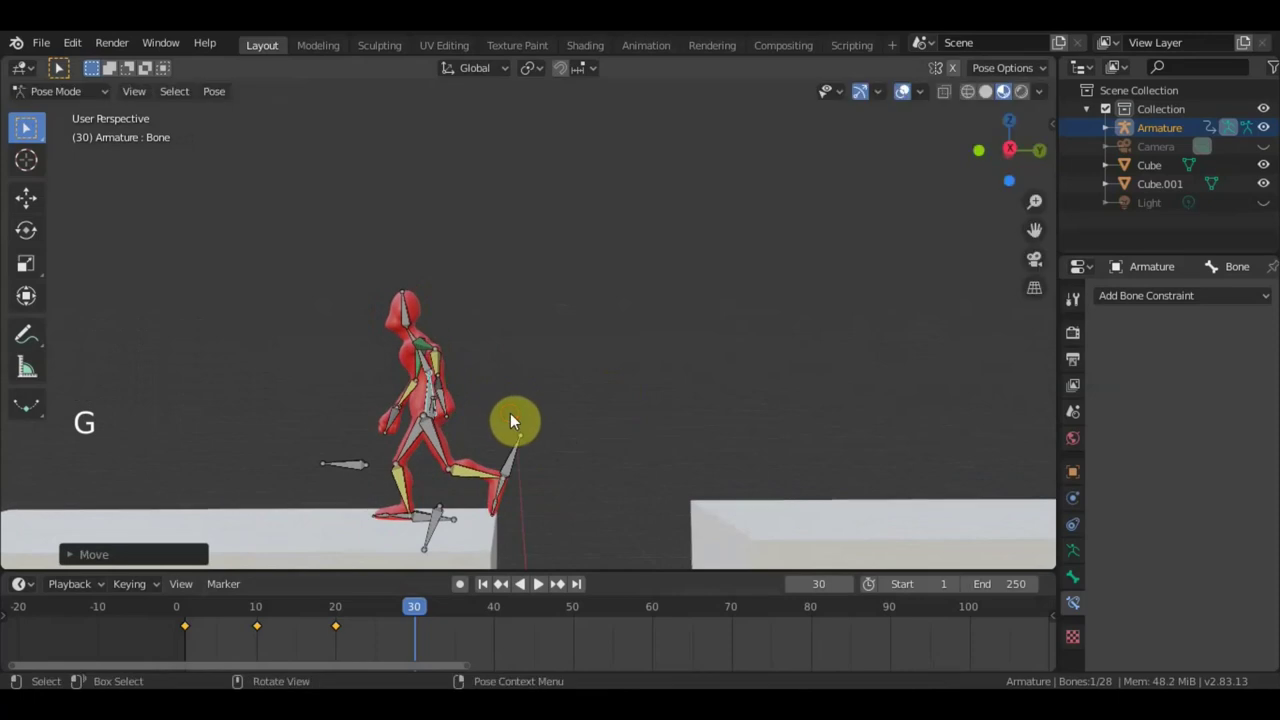
pyautogui.press('a')
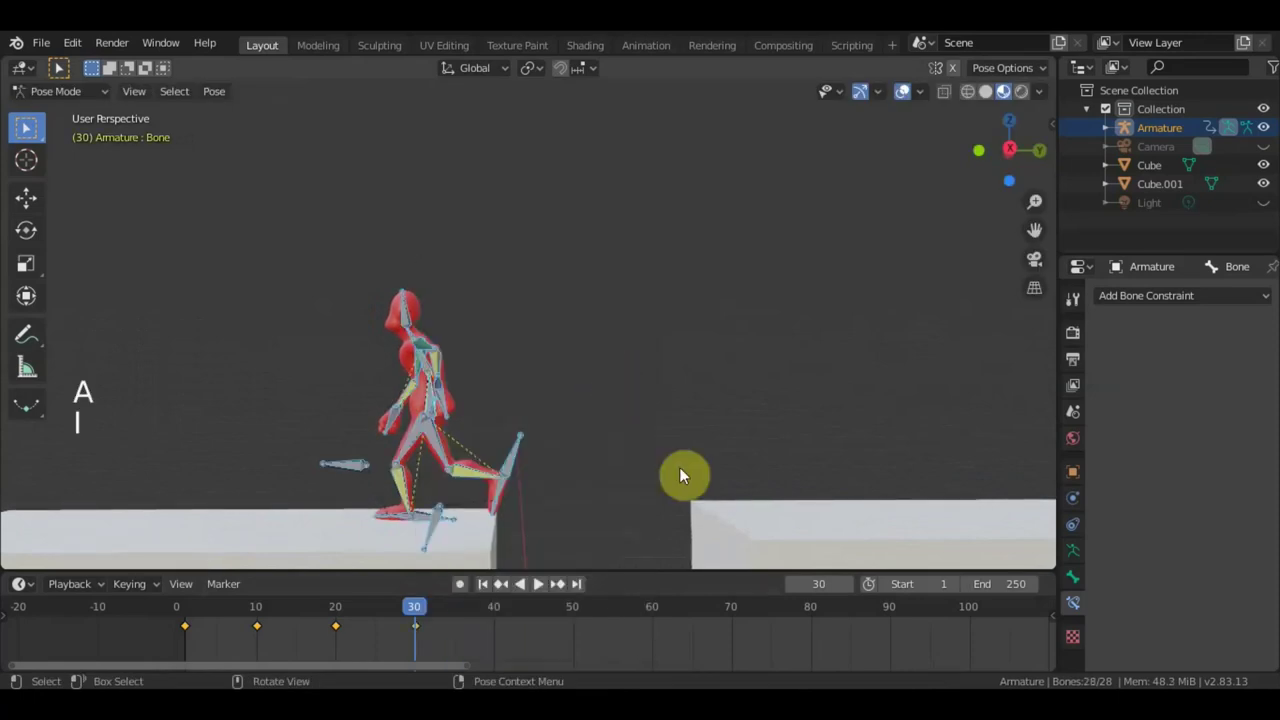
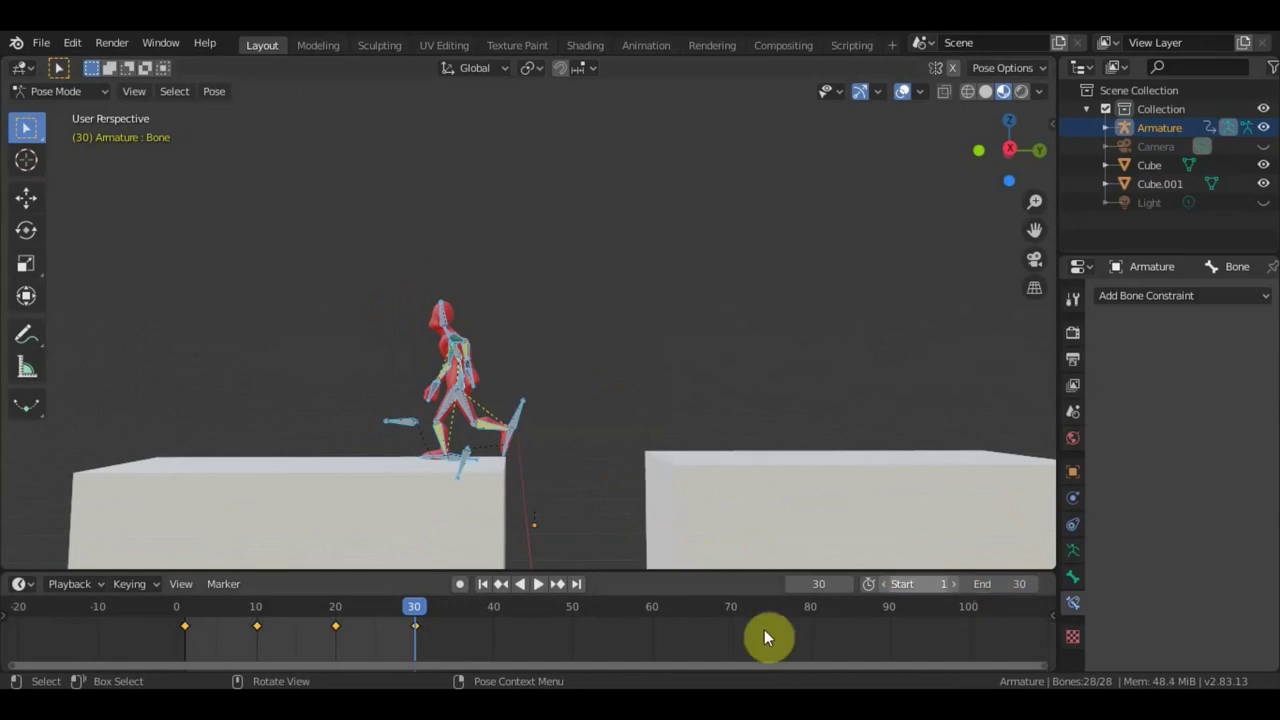
# End the animation range at frame 30, play the jump back and pause at frame 25.
pyautogui.click(540, 590)
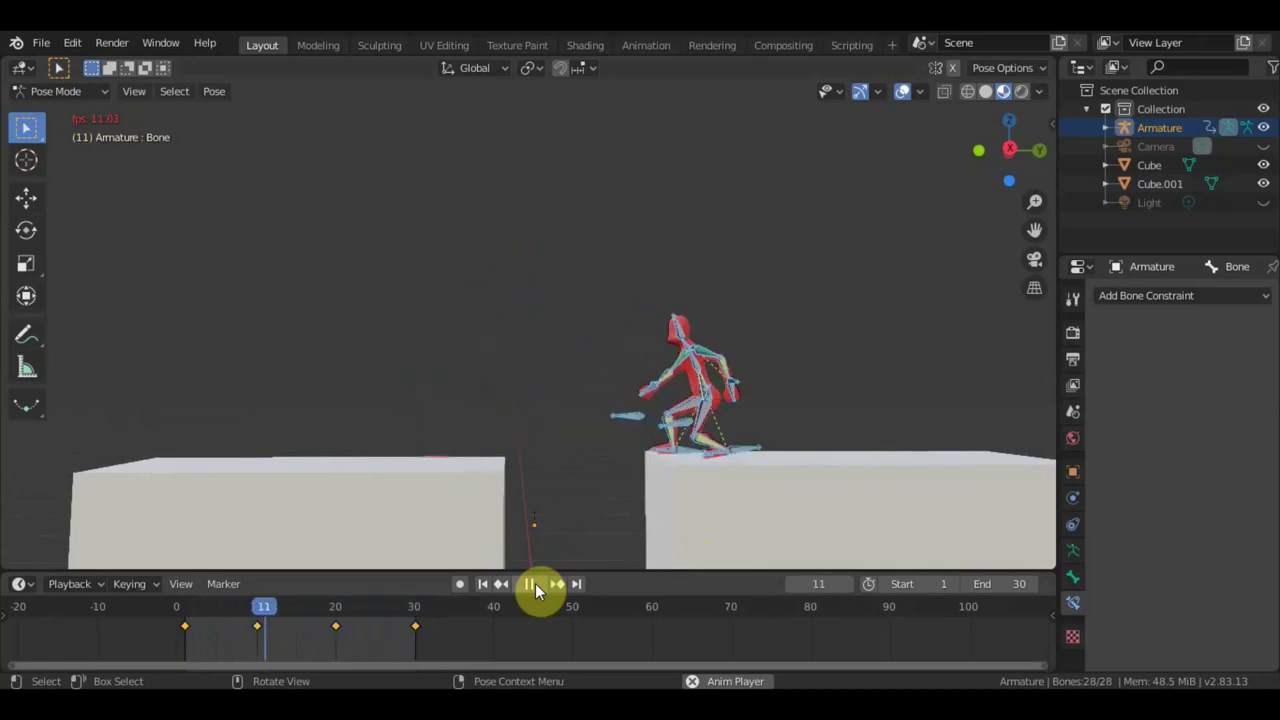
pyautogui.click(540, 590)
pyautogui.click(397, 617)
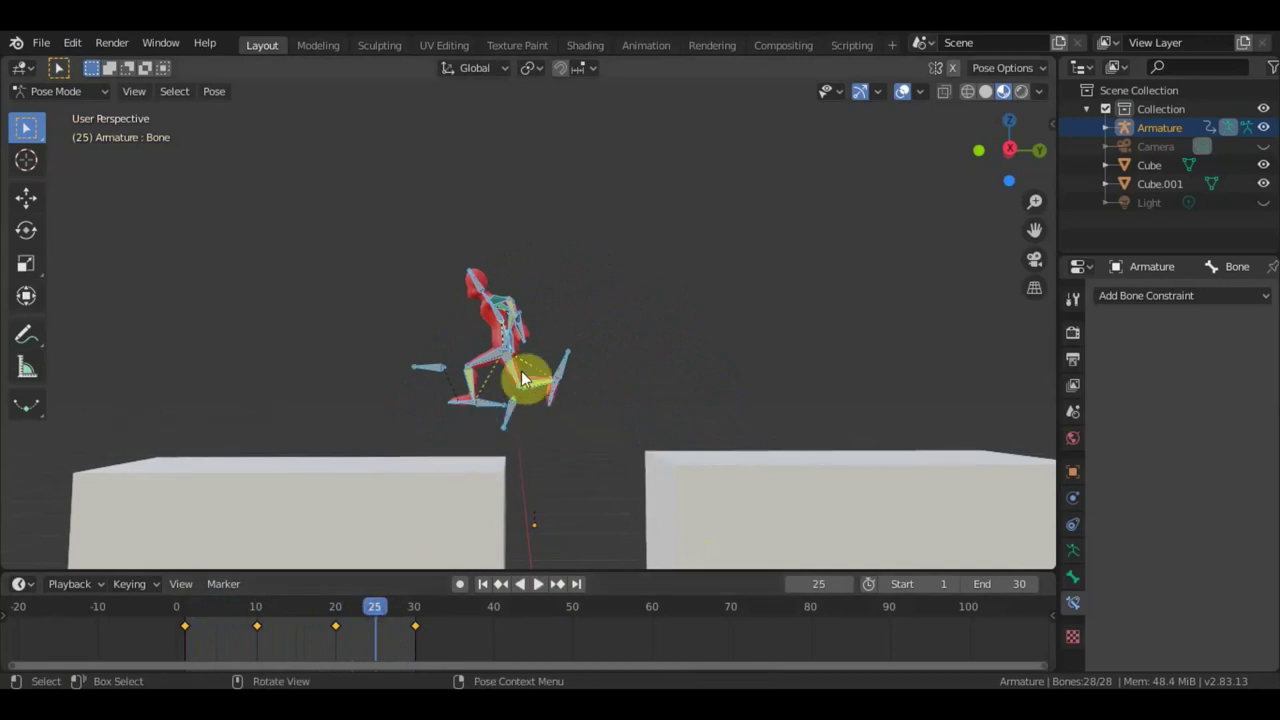
# Inspect the pose from the side, checking frame 19 before returning to frame 25.
pyautogui.scroll(3)
pyautogui.scroll(3)
pyautogui.middleClick(617, 333)
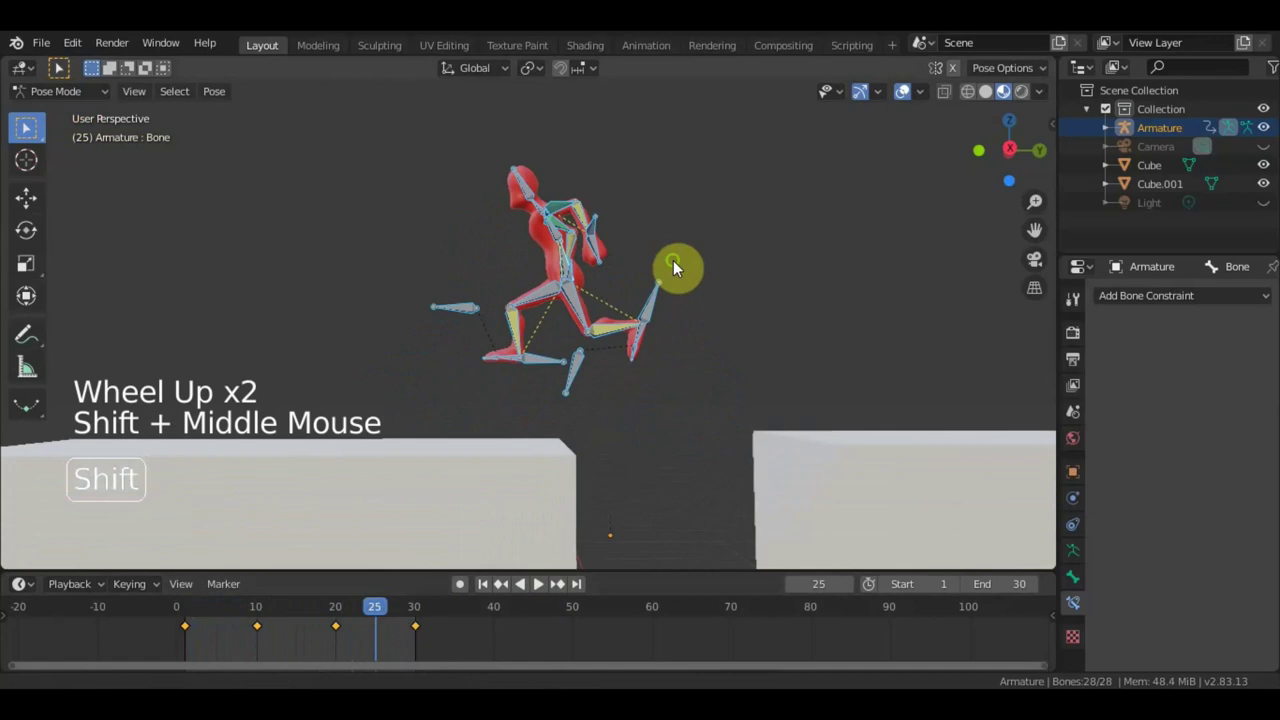
pyautogui.middleClick(636, 306)
pyautogui.press('KP_3')
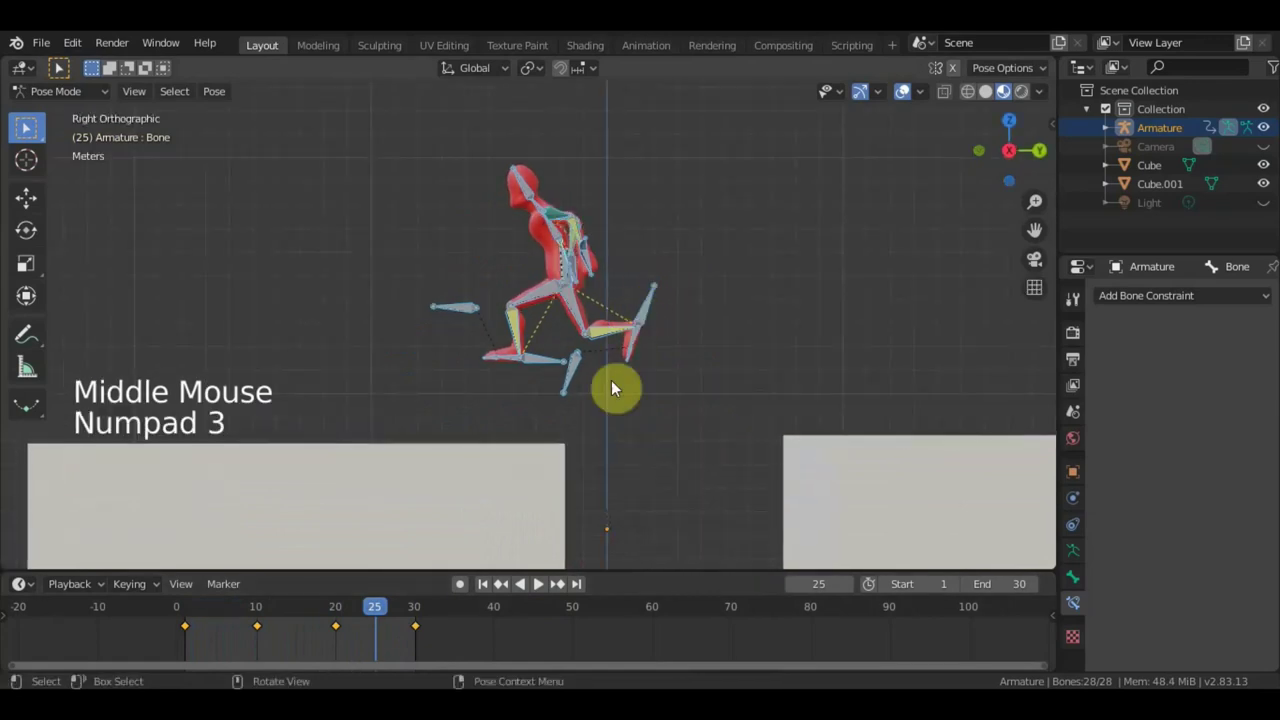
pyautogui.click(403, 609)
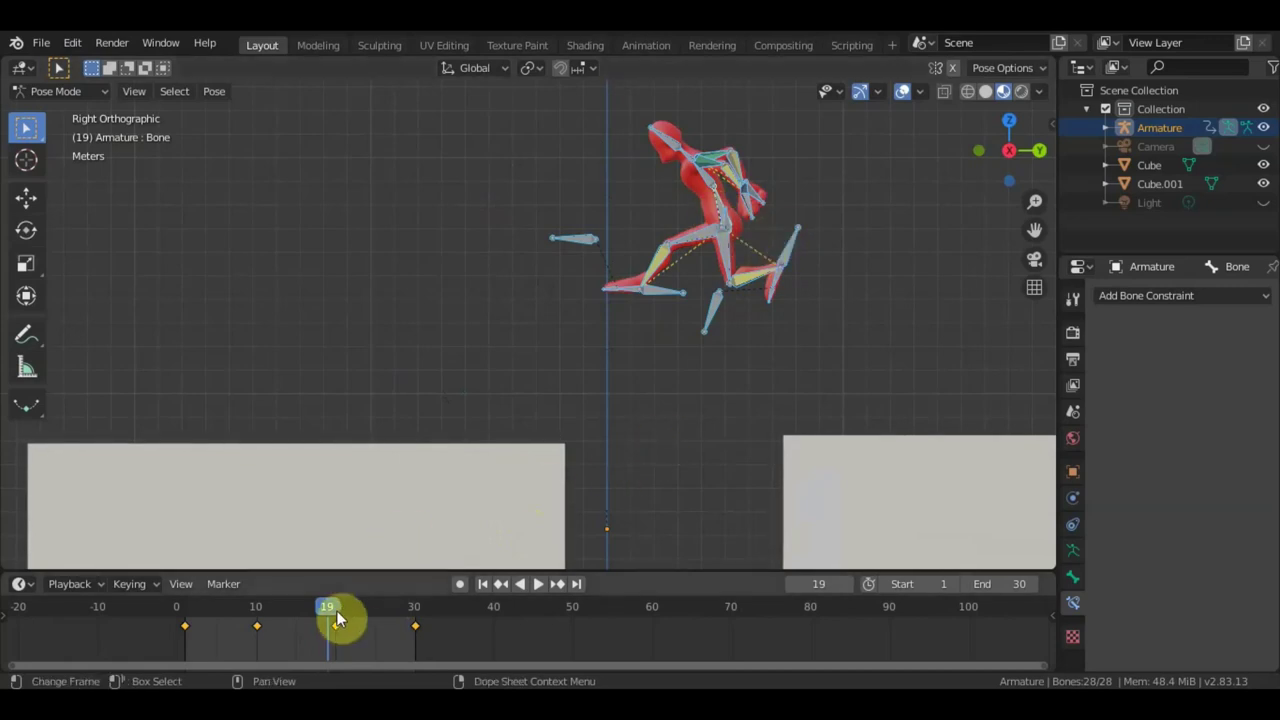
pyautogui.click(369, 628)
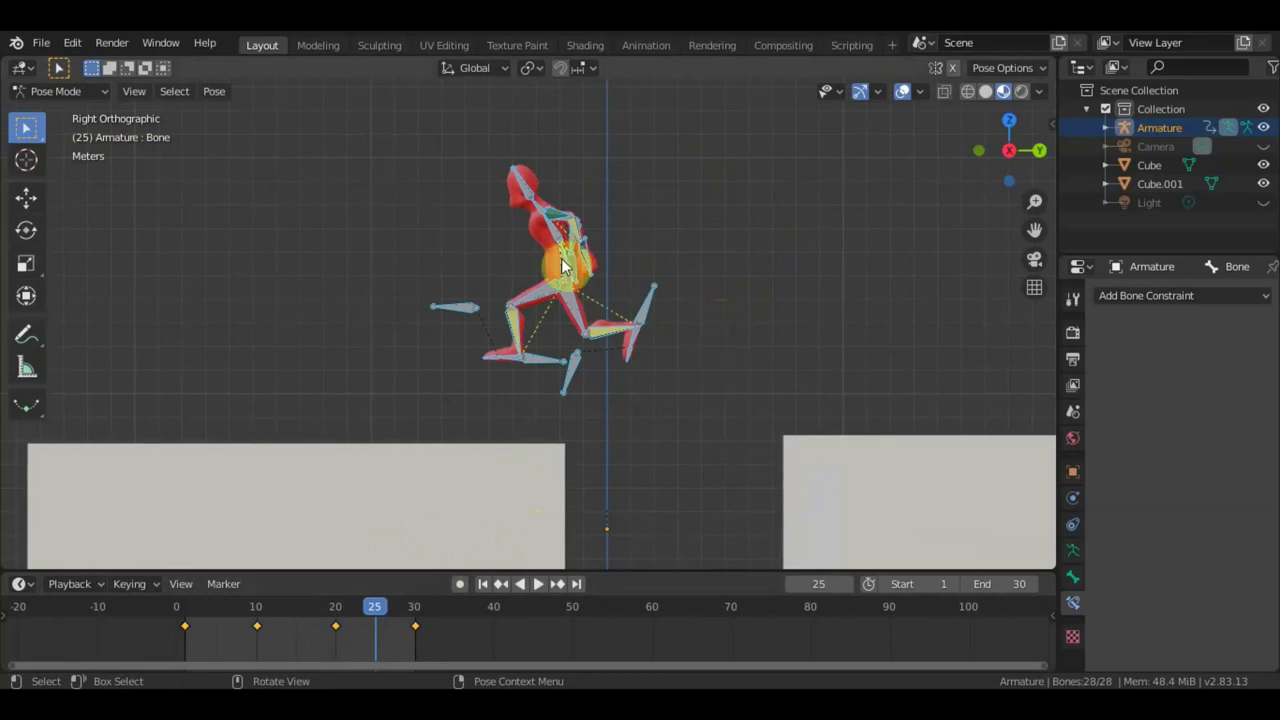
# Tilt the lower leg and foot bones back and lower the whole rig onto the platform.
pyautogui.click(563, 257)
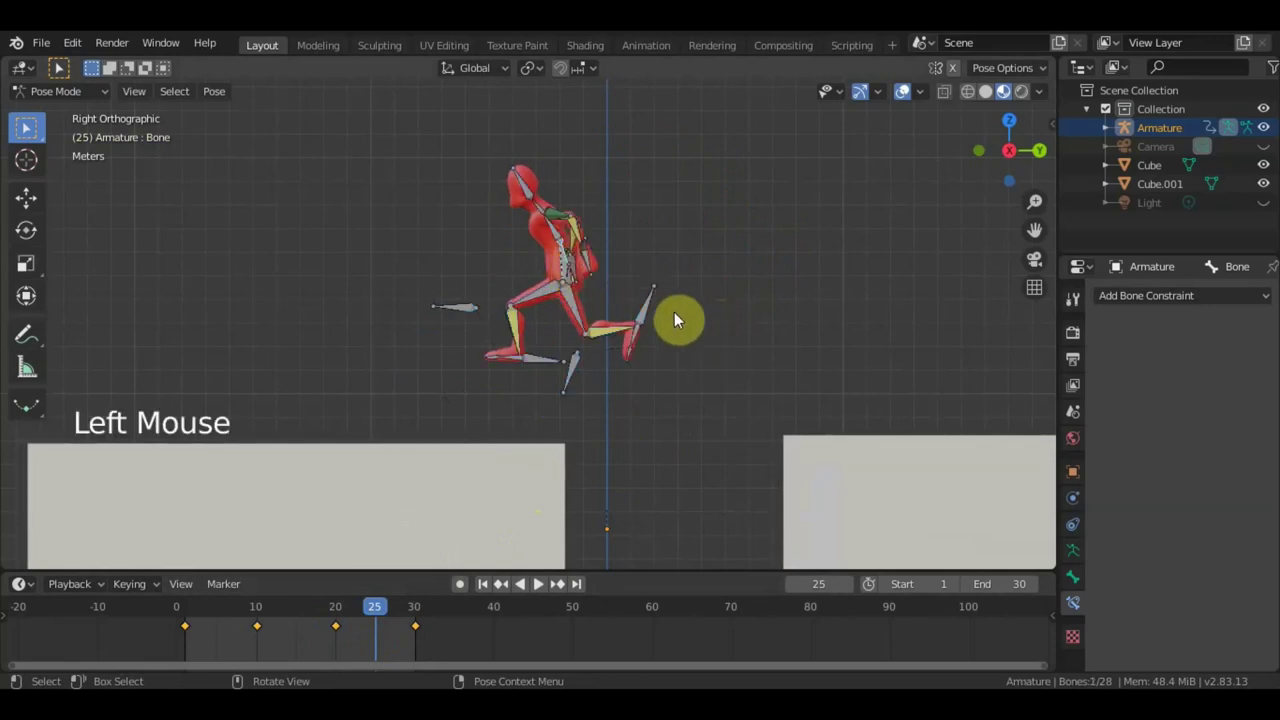
pyautogui.press('r')
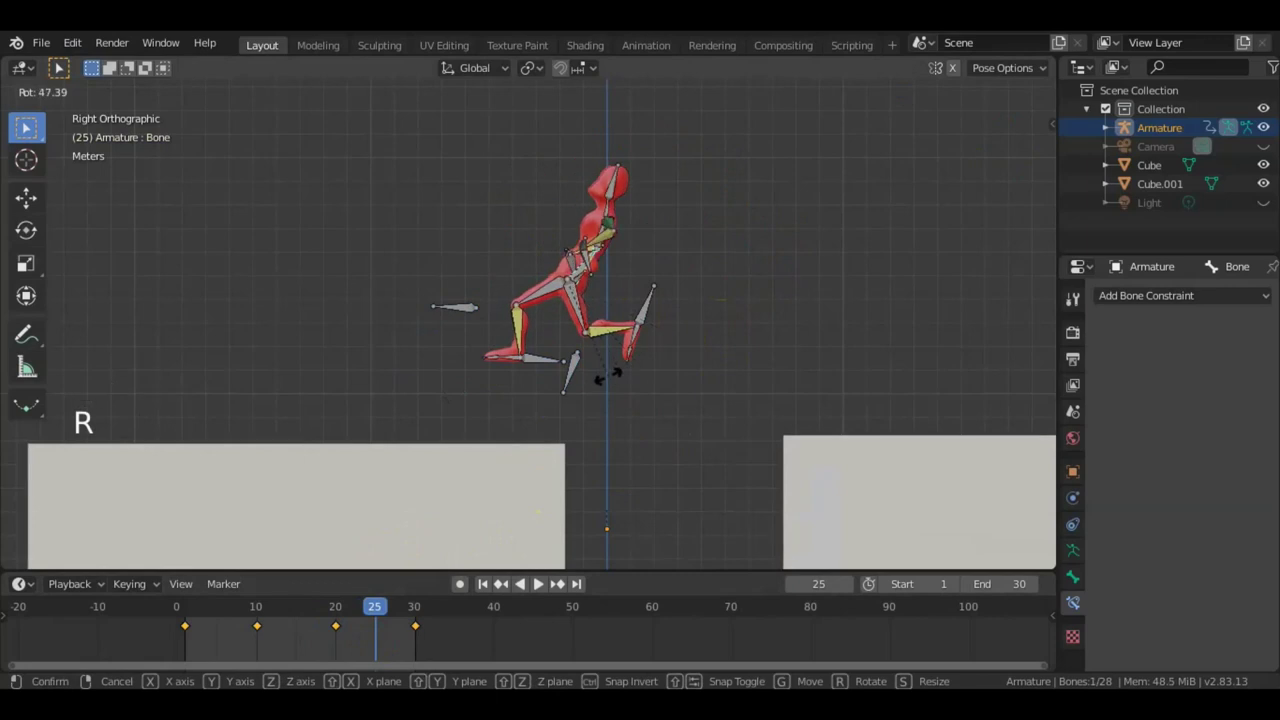
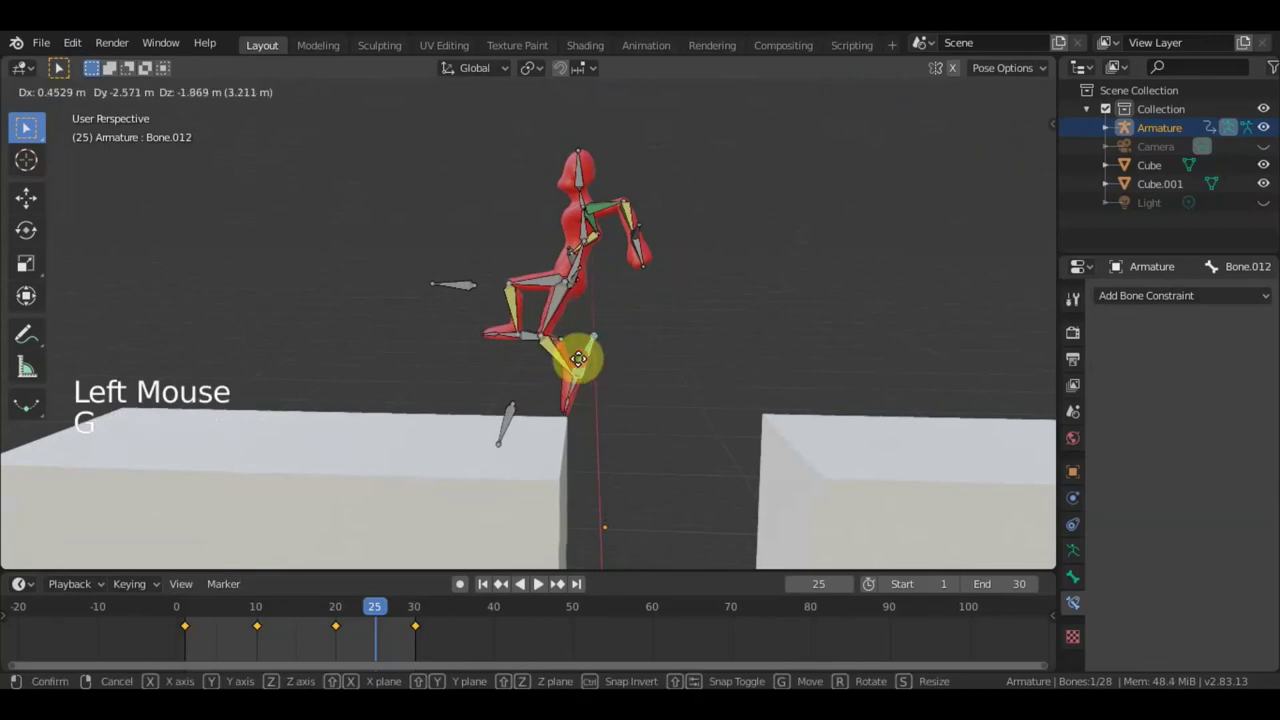
pyautogui.press('r')
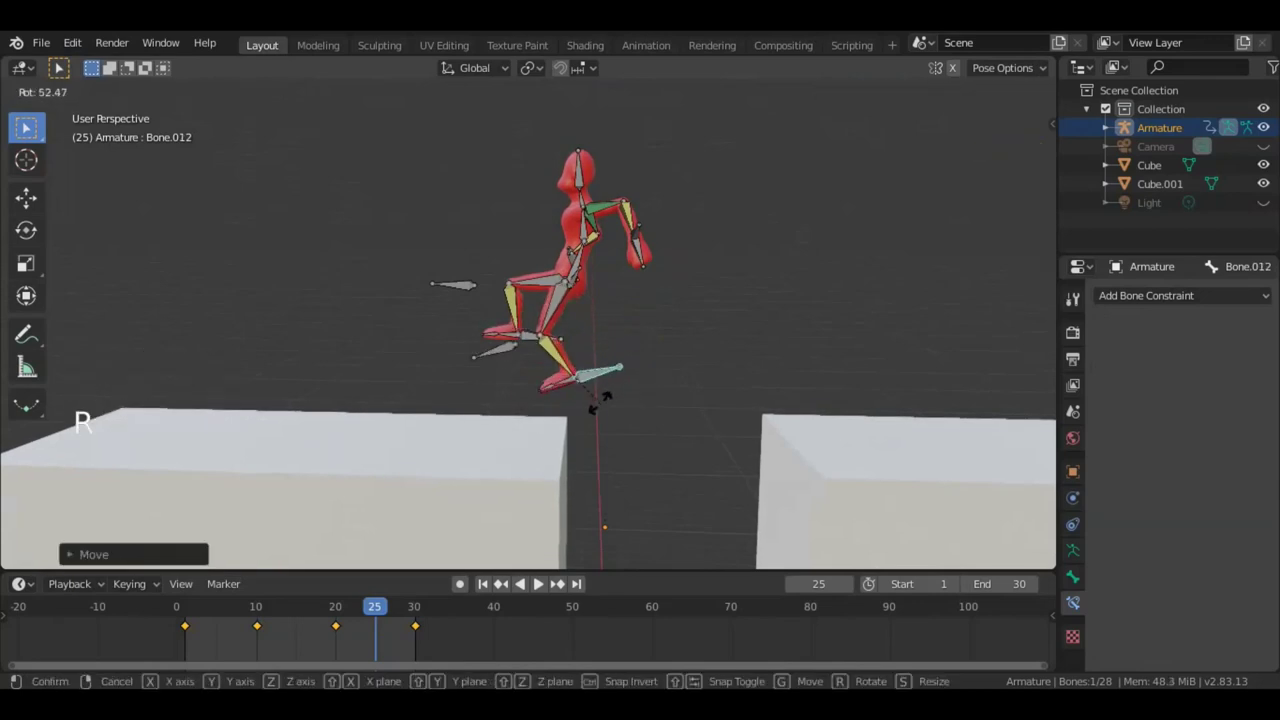
pyautogui.press('g')
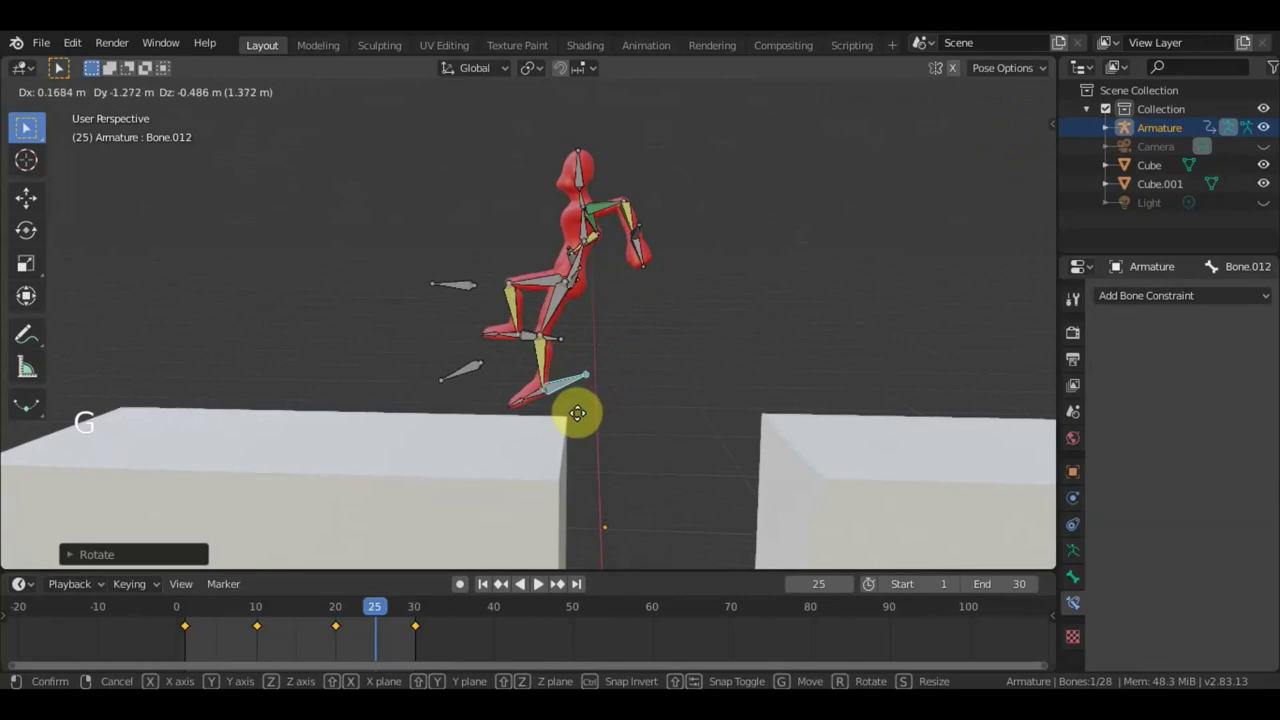
pyautogui.press('r')
pyautogui.press('a')
pyautogui.press('KP_3')
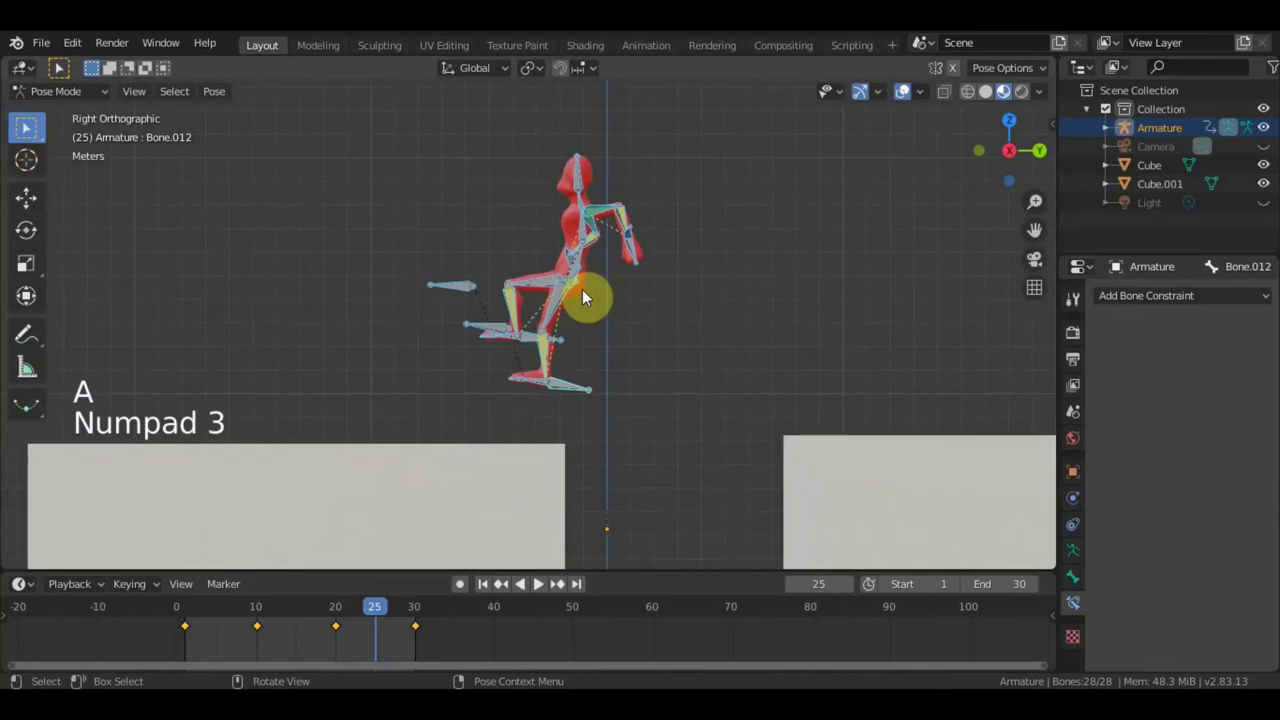
pyautogui.press('g')
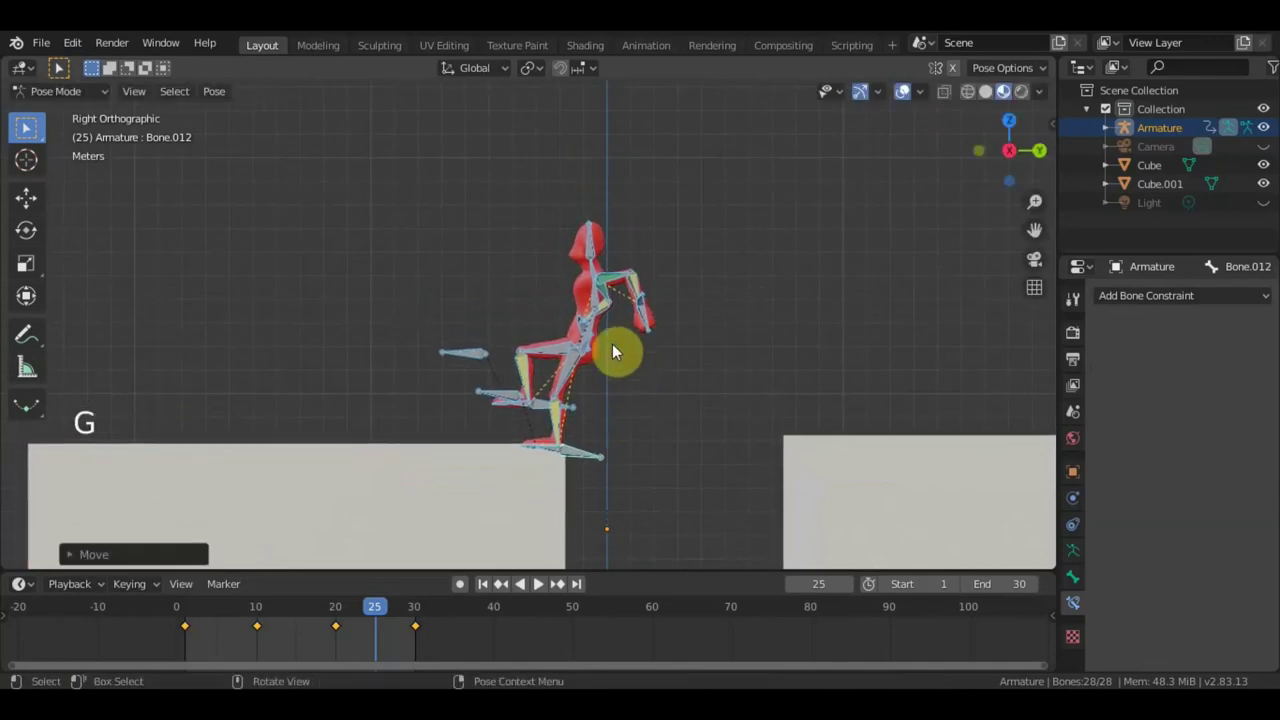
# Shift the body sideways via the root bone, viewed from behind.
pyautogui.middleClick(688, 346)
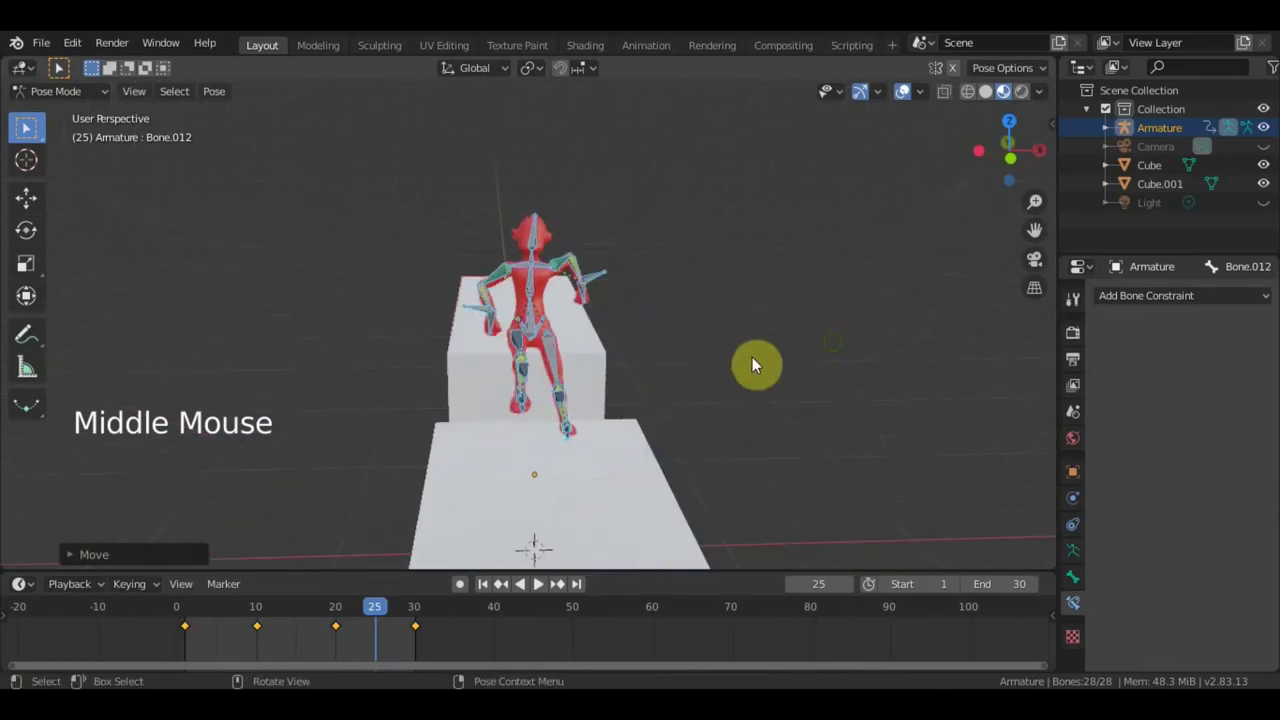
pyautogui.click(543, 316)
pyautogui.scroll(3)
pyautogui.middleClick(535, 318)
pyautogui.press('g')
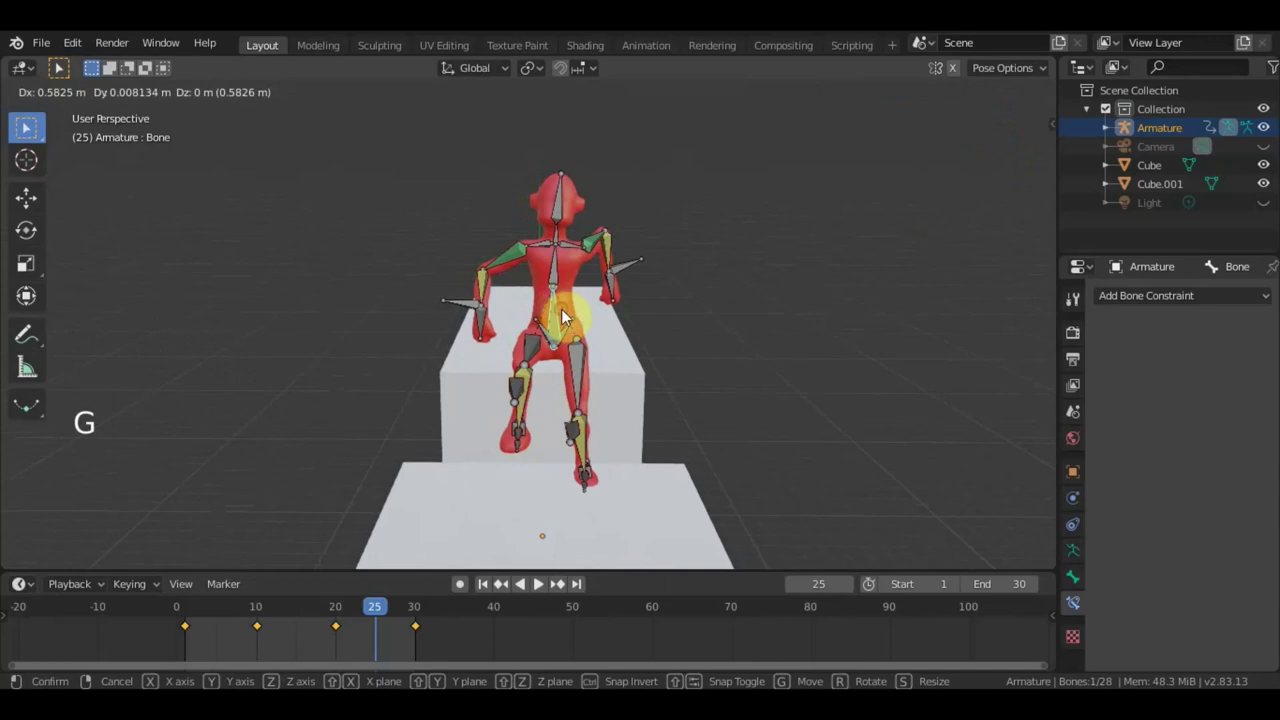
pyautogui.click(579, 210)
pyautogui.press('g')
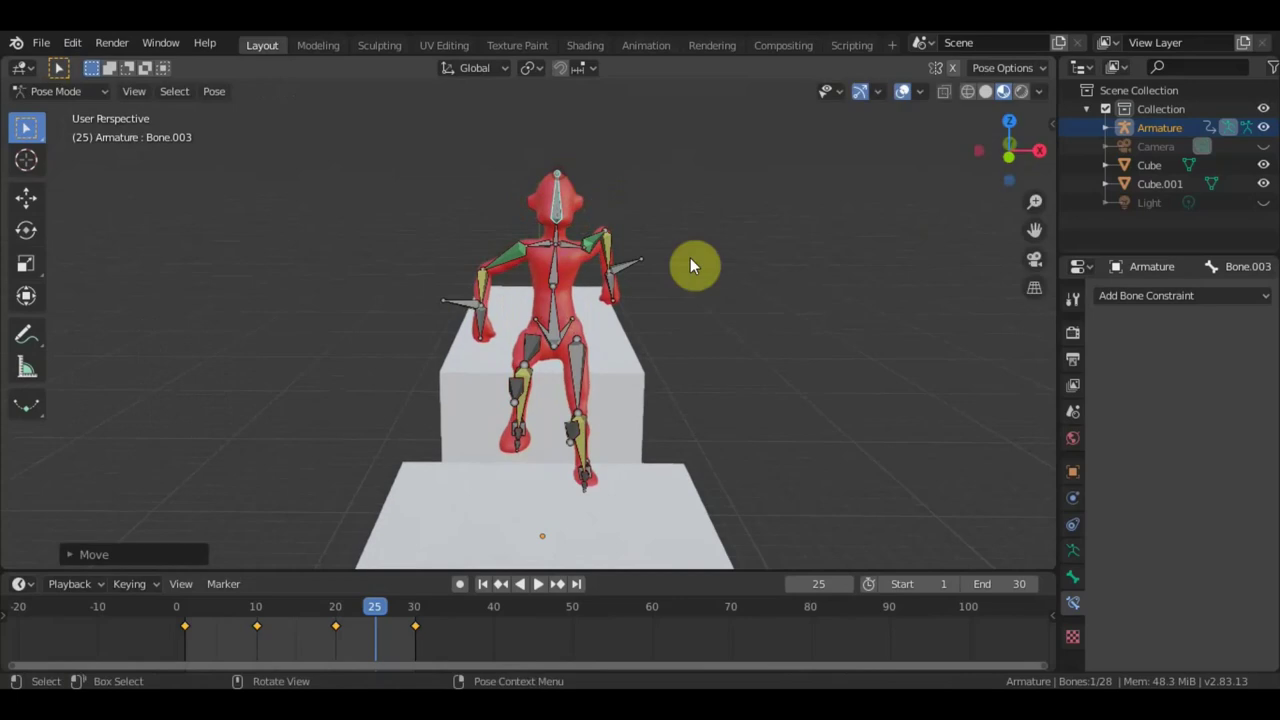
# Place the trailing foot on the platform edge and keyframe all bones at frame 25.
pyautogui.middleClick(661, 266)
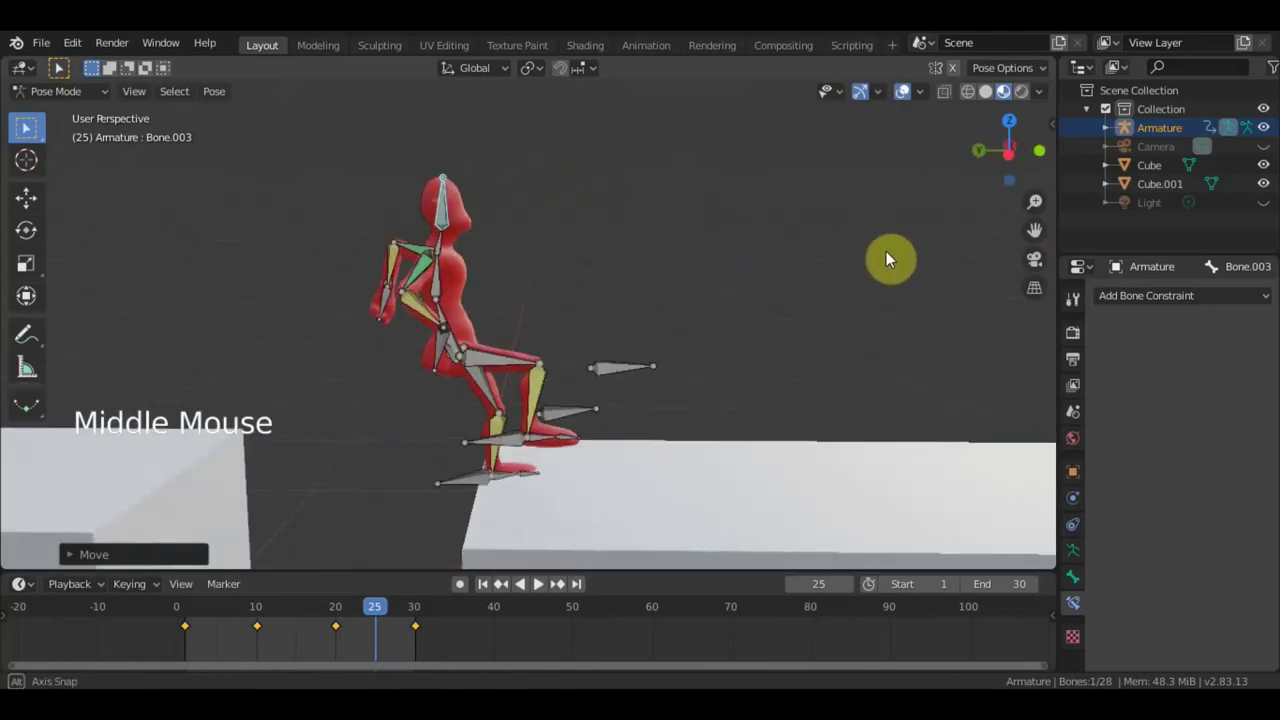
pyautogui.click(476, 342)
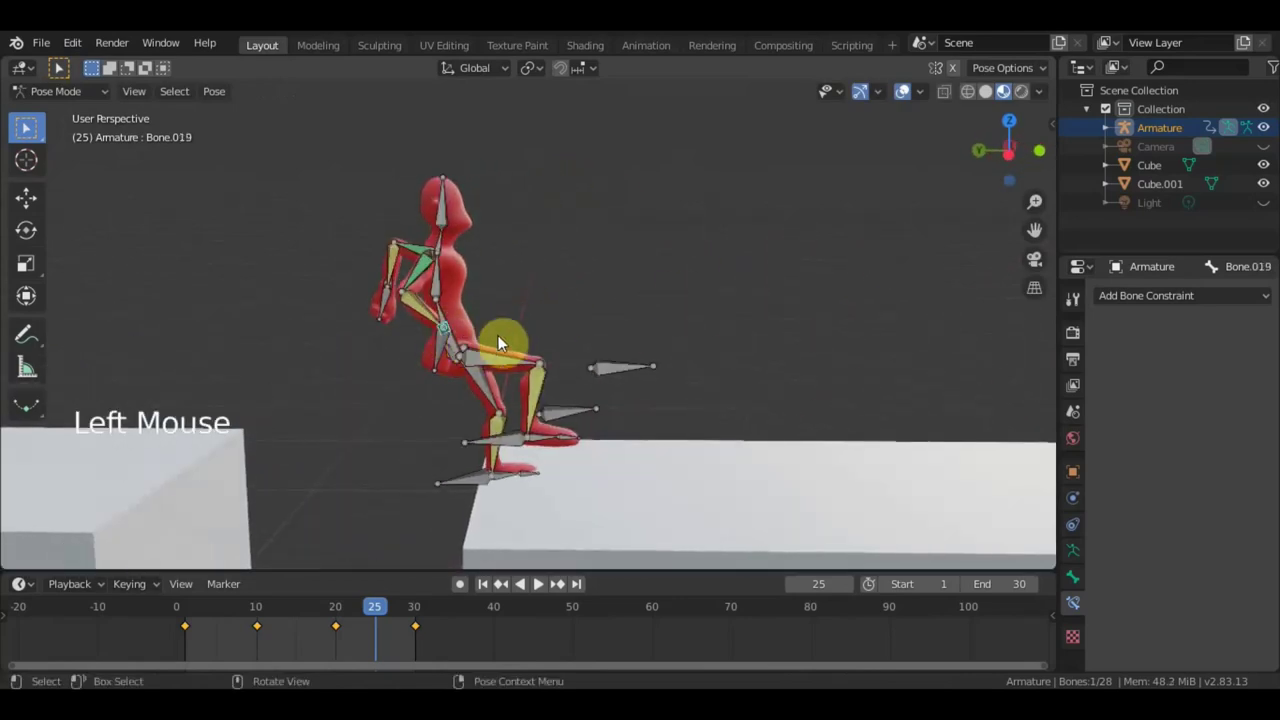
pyautogui.press('r')
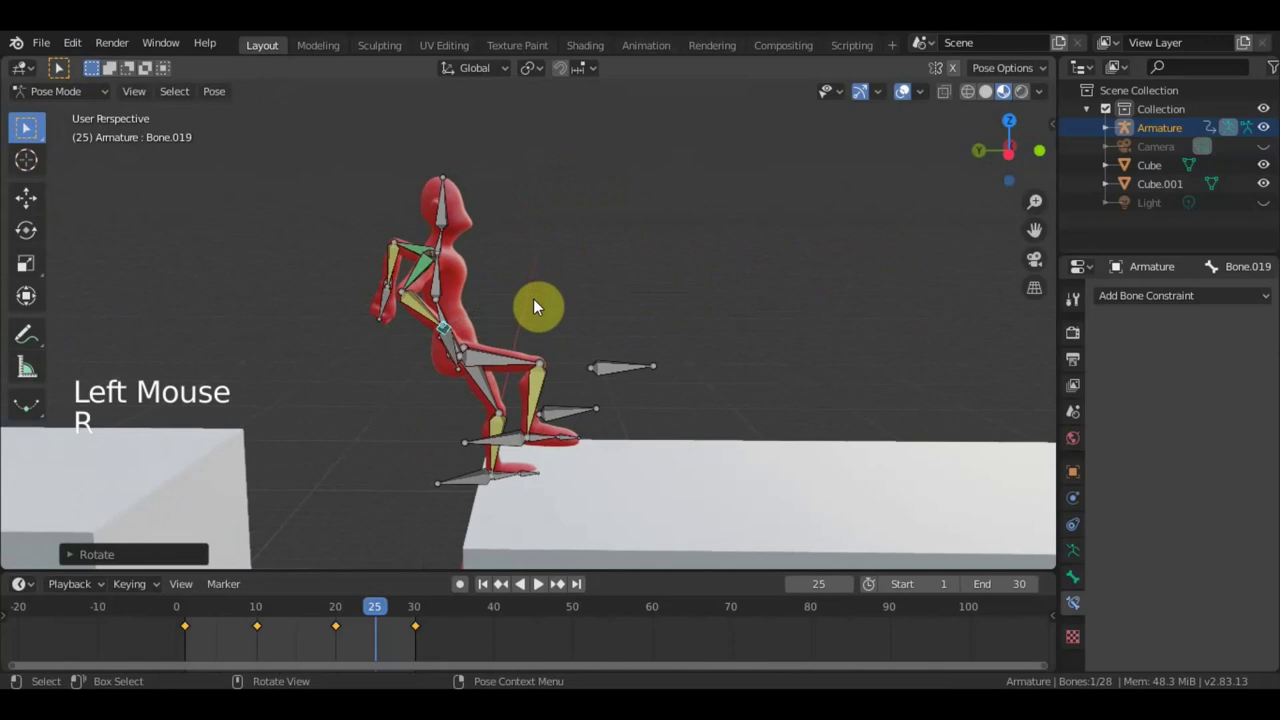
pyautogui.press('g')
pyautogui.middleClick(465, 332)
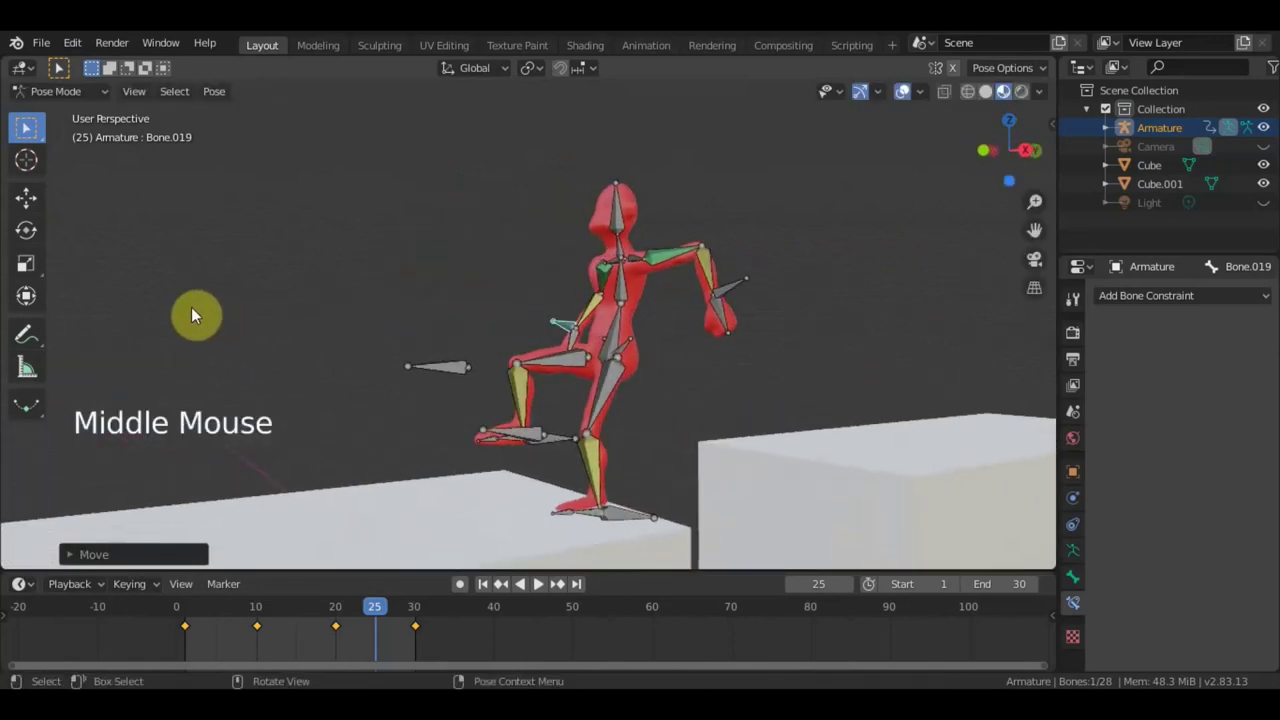
pyautogui.press('a')
pyautogui.press('i')
pyautogui.scroll(-3)
pyautogui.middleClick(509, 342)
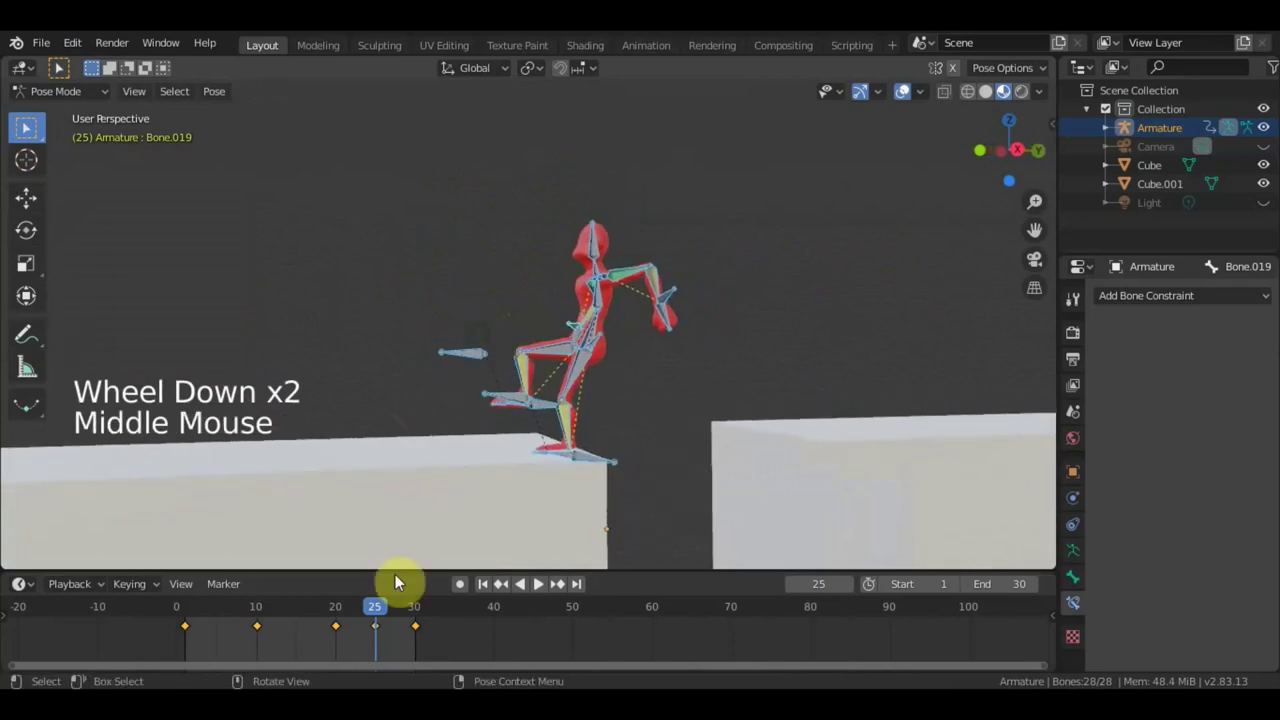
# Play the jump back, stop mid-air and settle on frame 15.
pyautogui.click(334, 622)
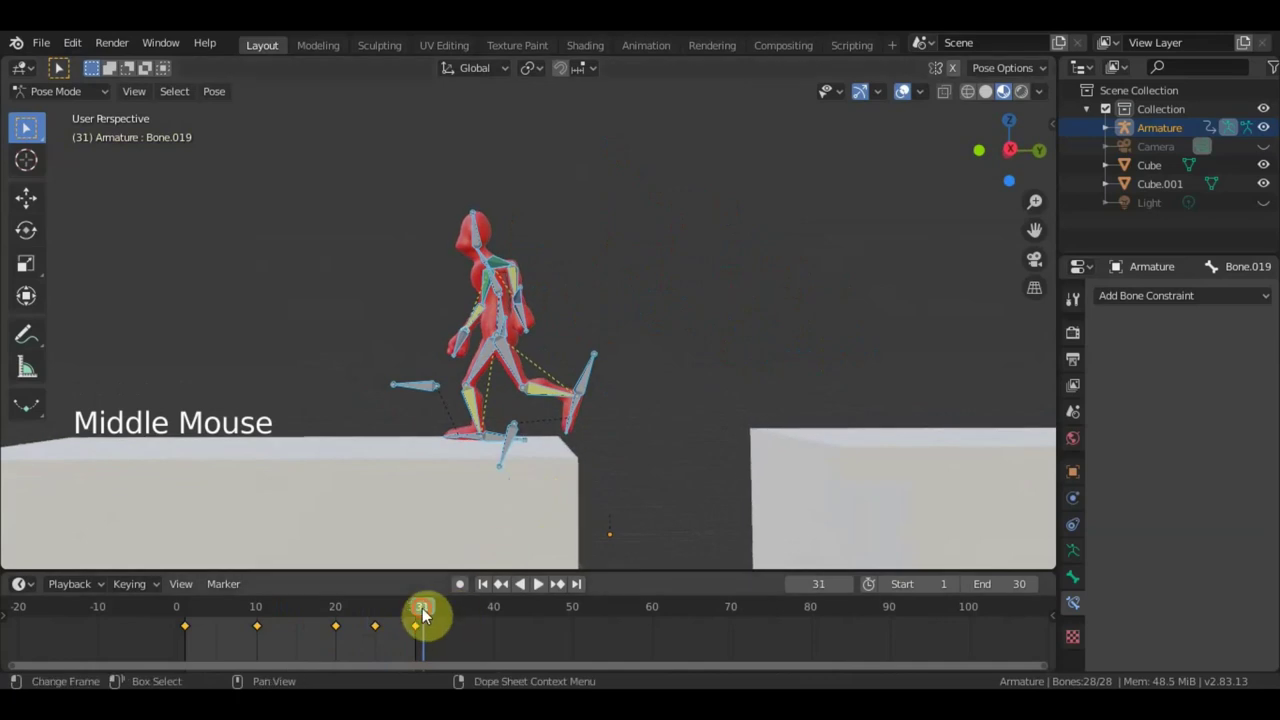
pyautogui.middleClick(336, 627)
pyautogui.click(336, 627)
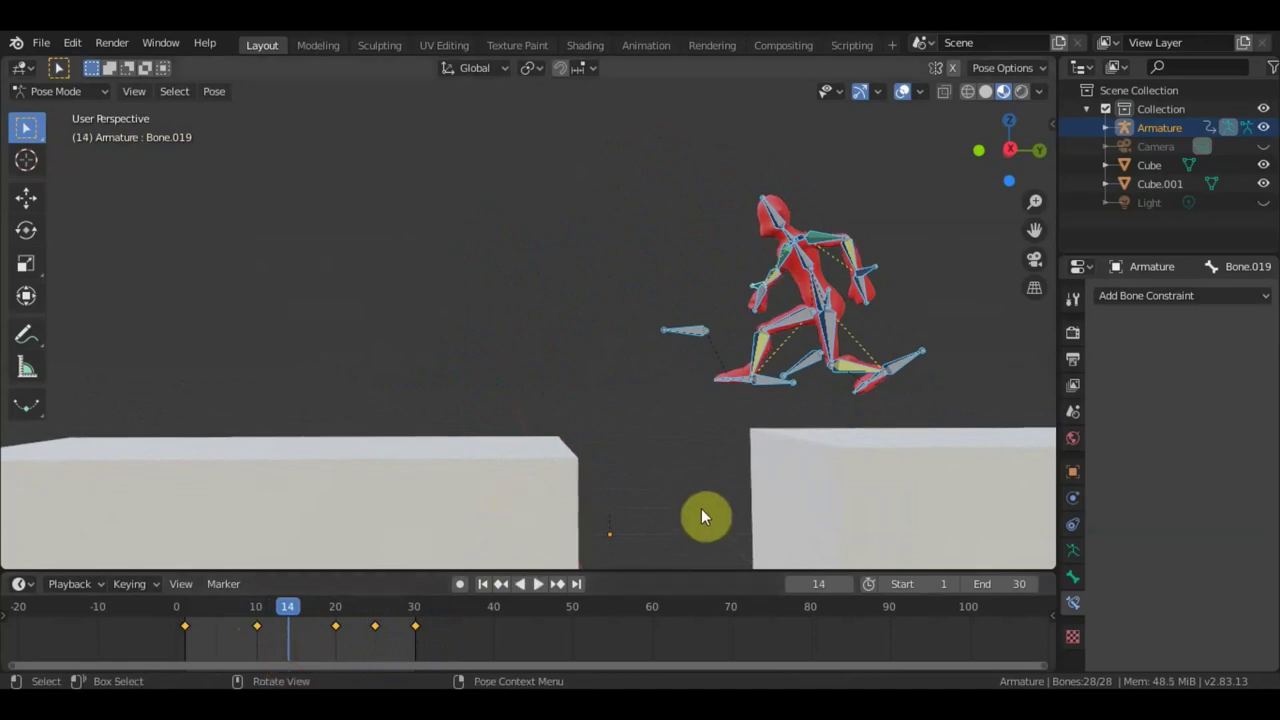
pyautogui.middleClick(606, 467)
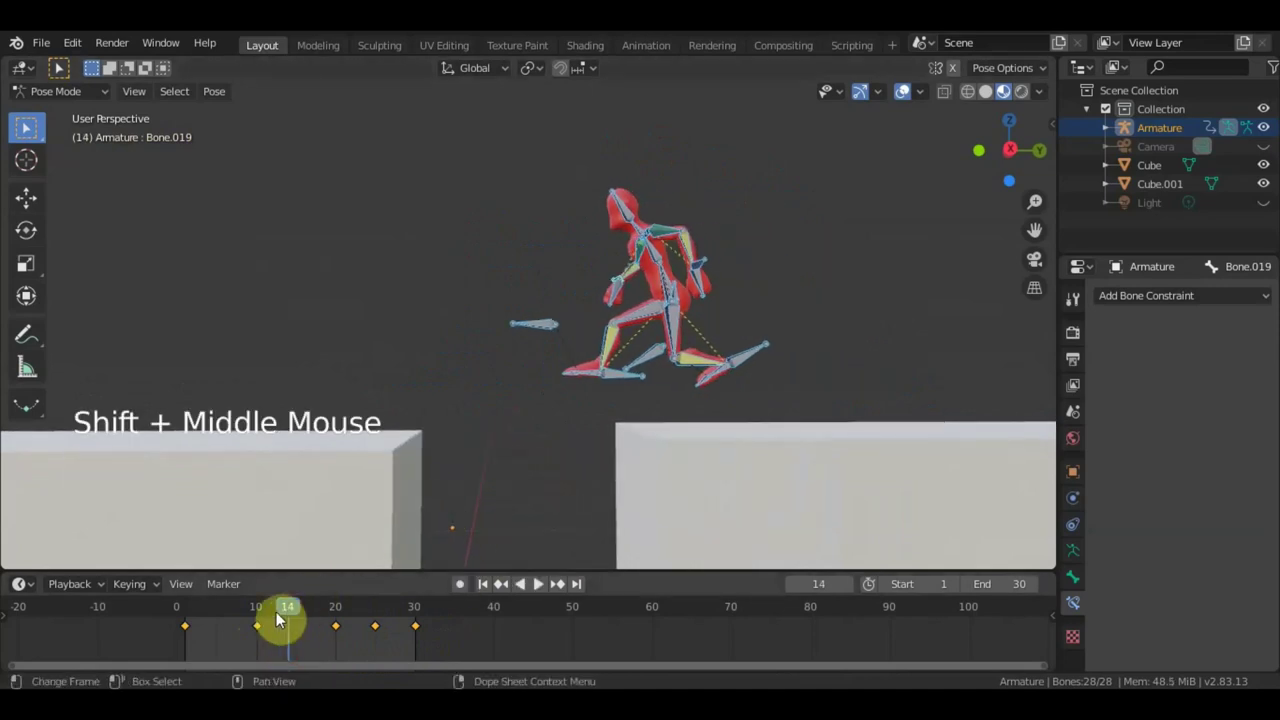
pyautogui.click(253, 621)
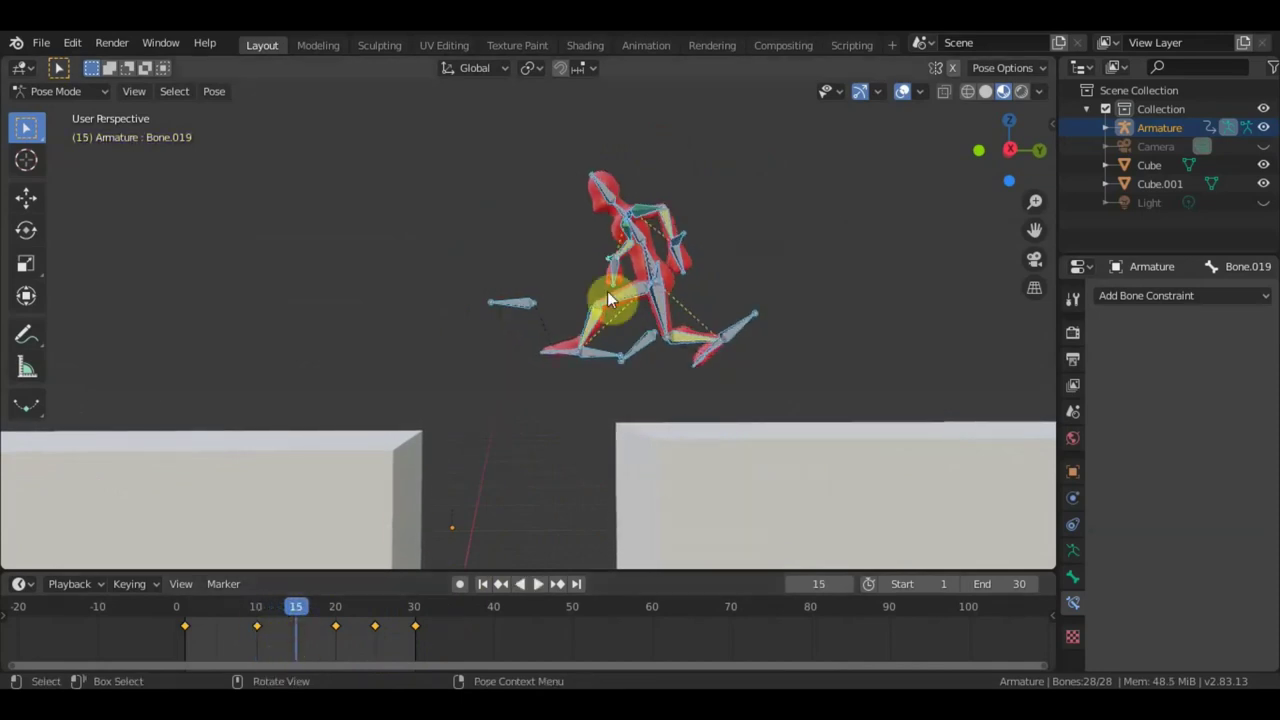
# Reposition and rotate the leg bones into a stretched leap.
pyautogui.click(620, 369)
pyautogui.press('g')
pyautogui.click(755, 328)
pyautogui.press('r')
pyautogui.press('g')
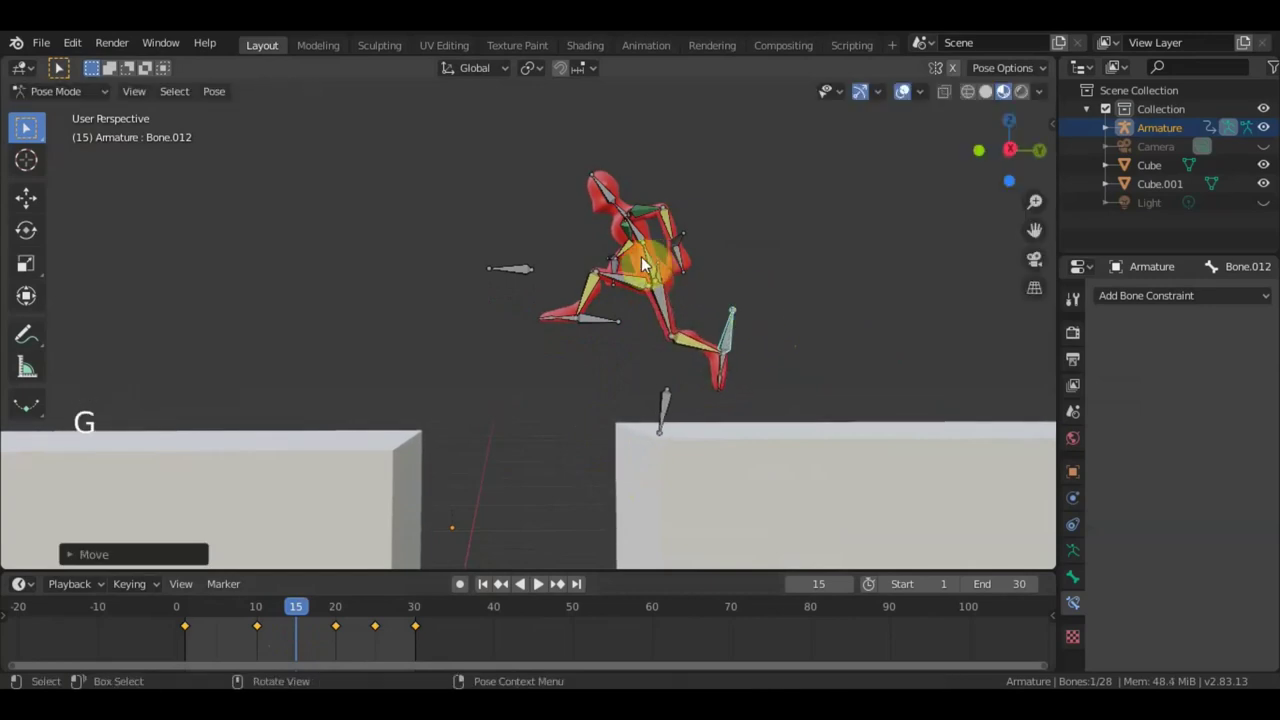
pyautogui.middleClick(694, 293)
pyautogui.middleClick(801, 306)
# Stretch the leading arm forward.
pyautogui.click(448, 263)
pyautogui.click(443, 261)
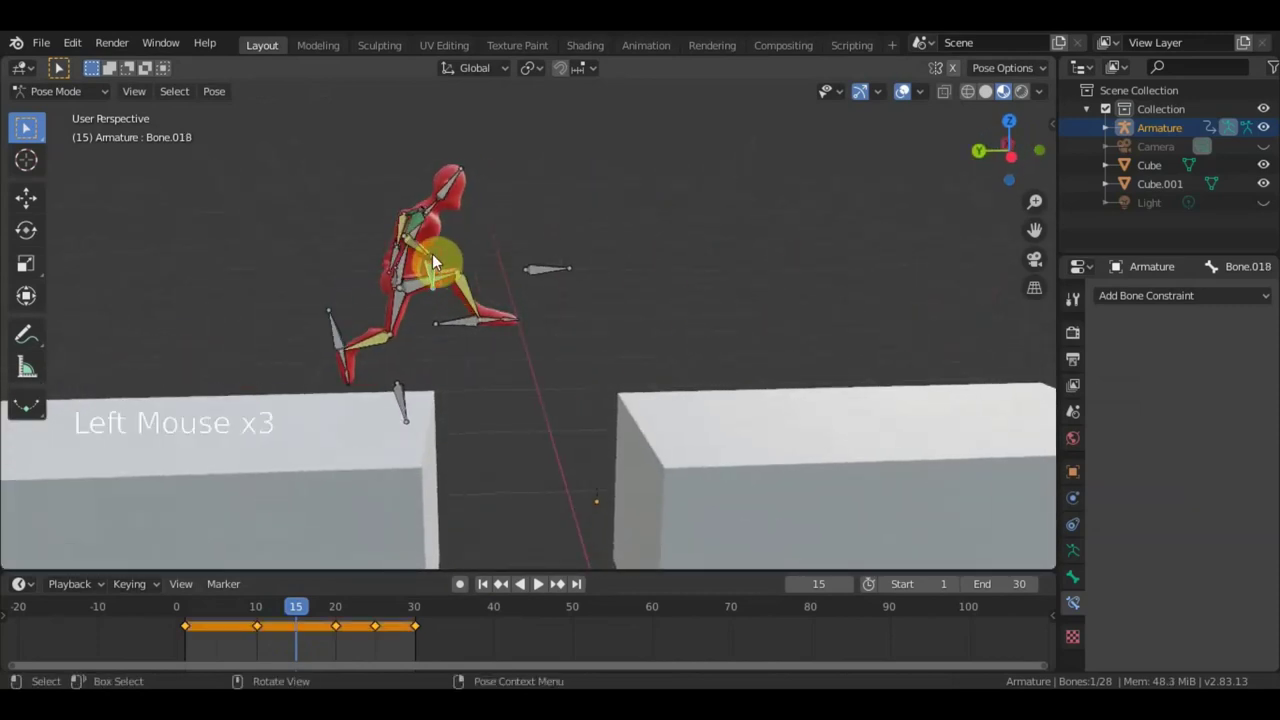
pyautogui.press('g')
pyautogui.press('r')
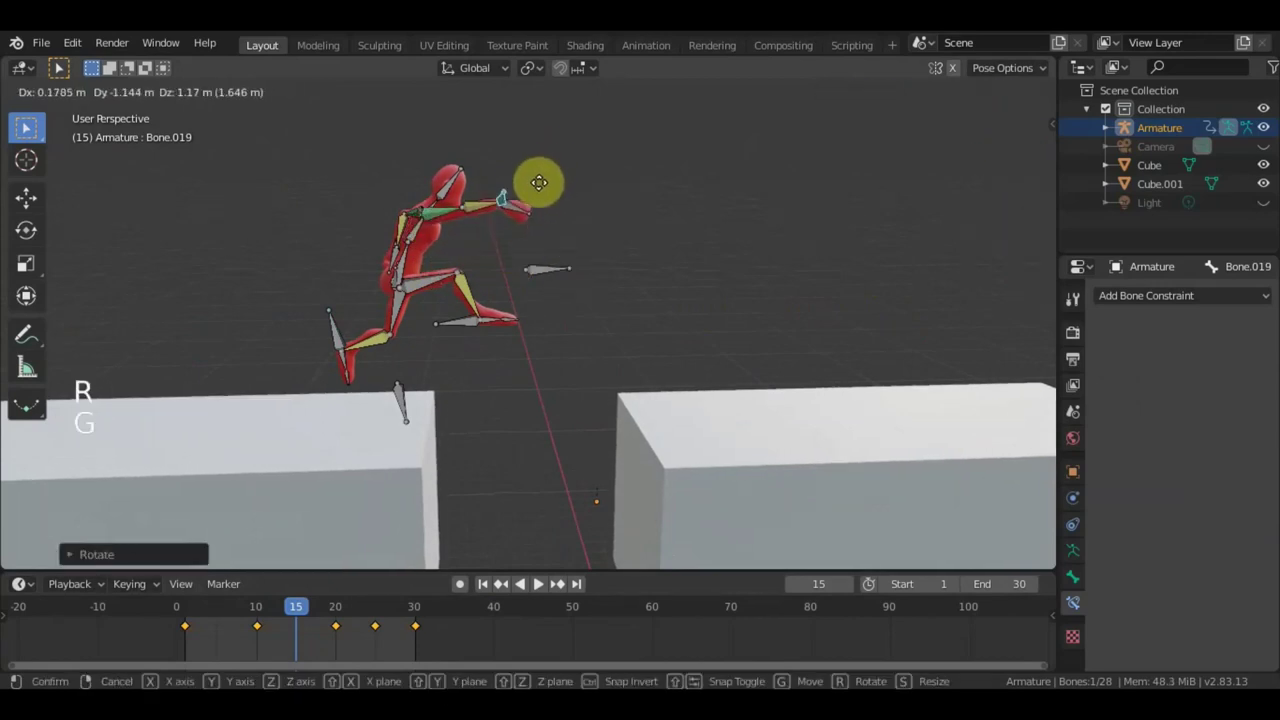
pyautogui.click(460, 190)
pyautogui.press('r')
# Pull the other hand back and keyframe the leap pose on all bones at frame 15.
pyautogui.middleClick(467, 291)
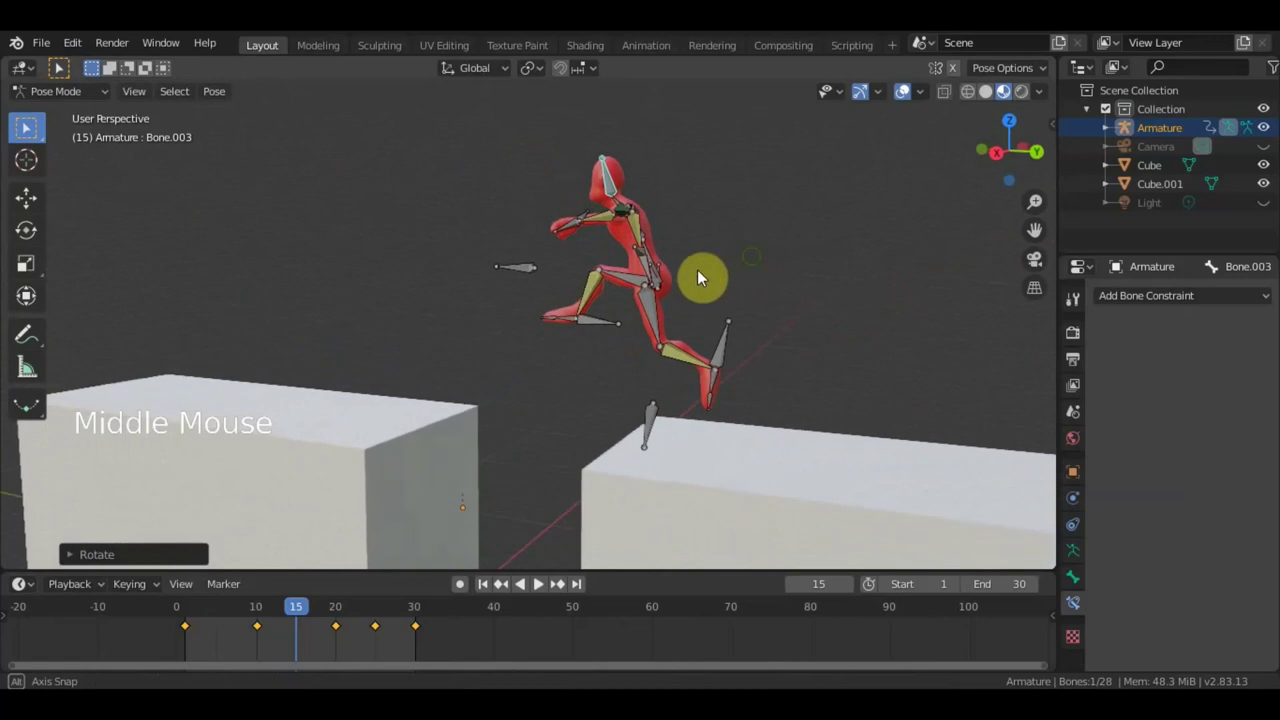
pyautogui.click(663, 263)
pyautogui.middleClick(736, 266)
pyautogui.press('g')
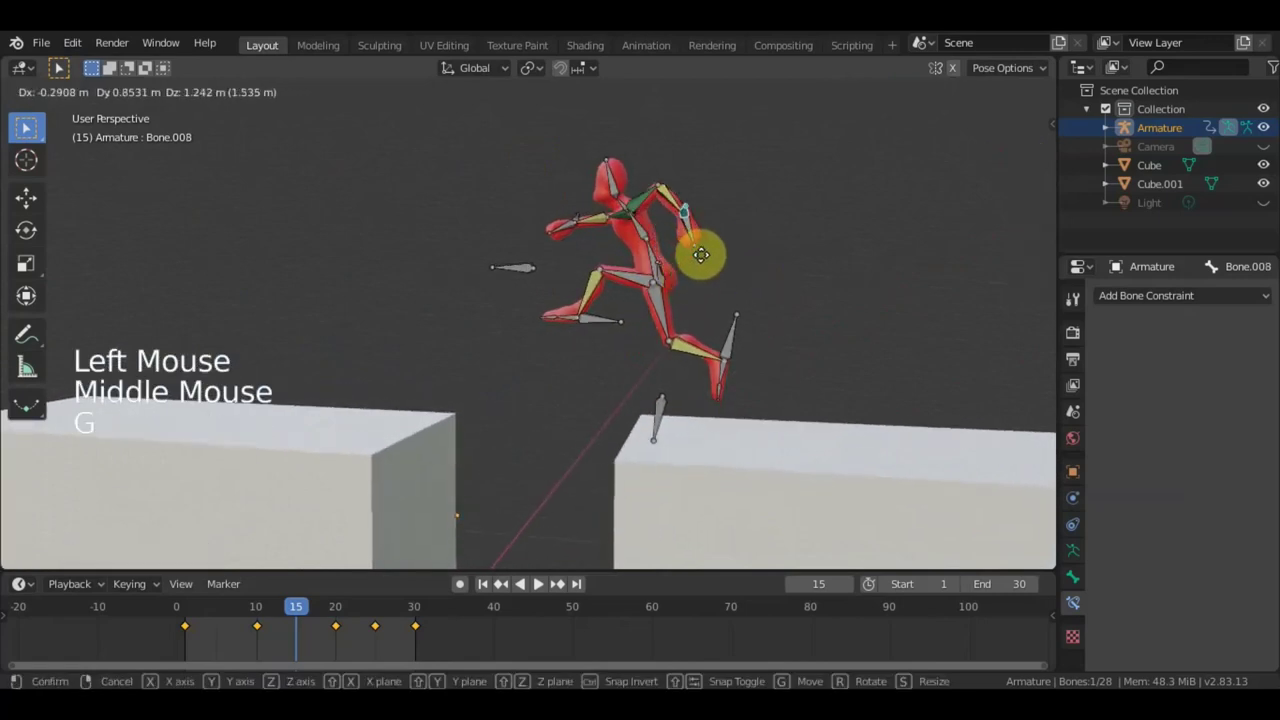
pyautogui.middleClick(763, 299)
pyautogui.press('a')
pyautogui.press('i')
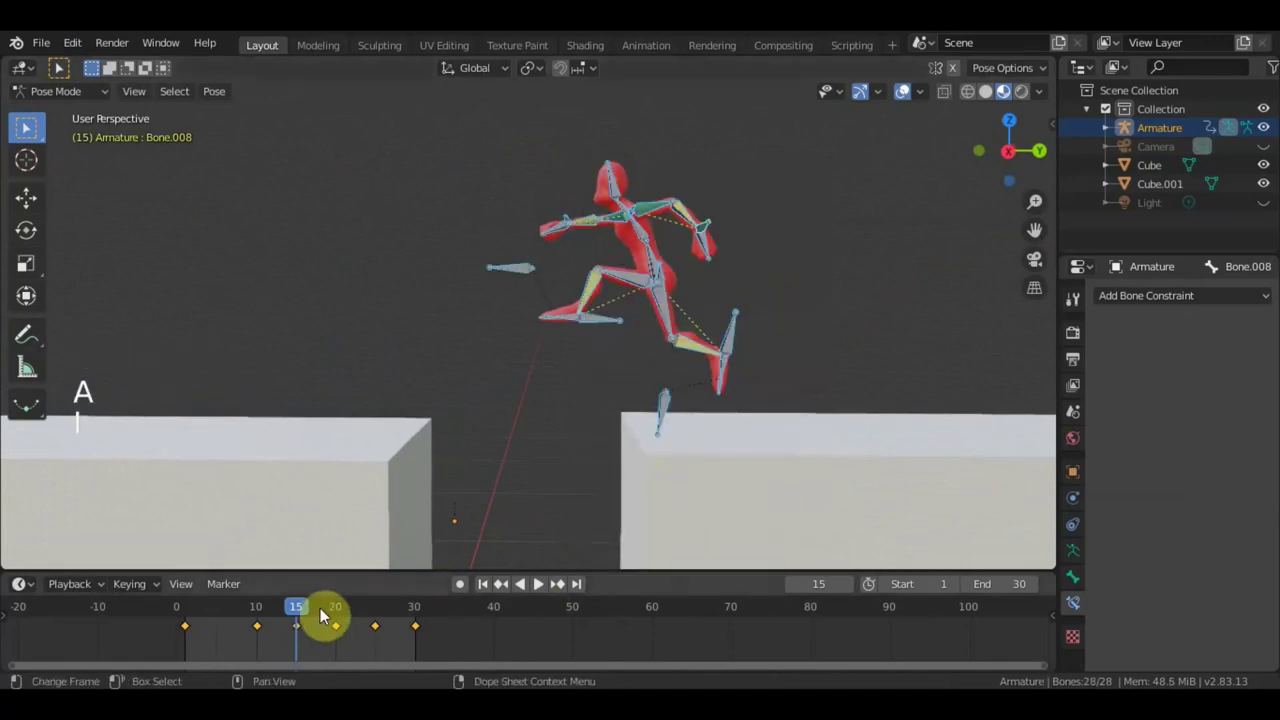
# Review the leap, then at frame 6 move the front foot forward.
pyautogui.click(288, 611)
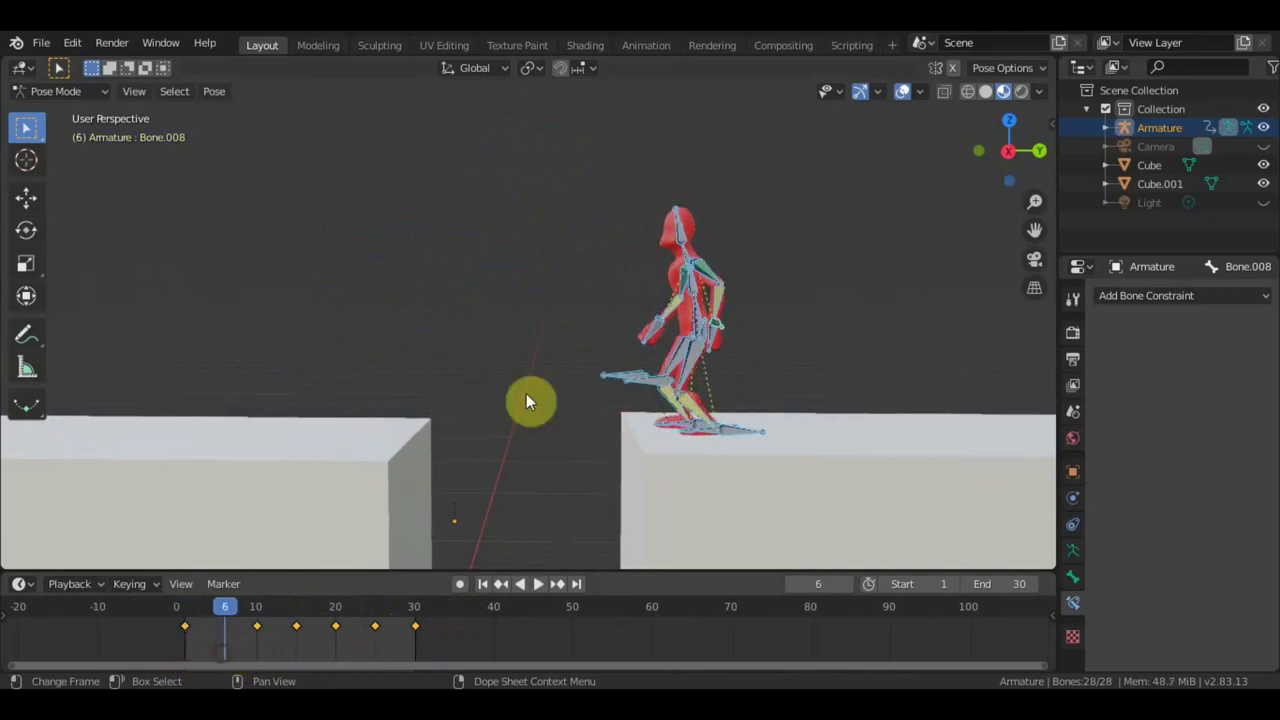
pyautogui.scroll(3)
pyautogui.middleClick(873, 376)
pyautogui.click(674, 280)
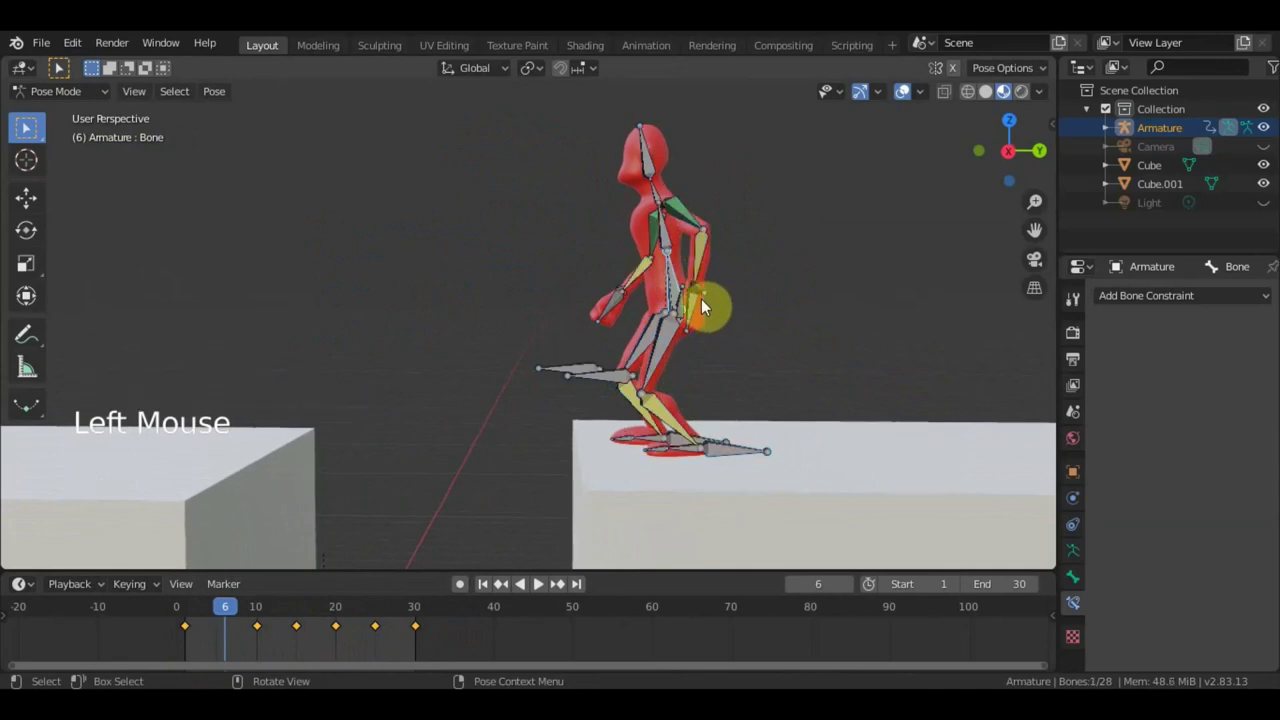
pyautogui.click(736, 458)
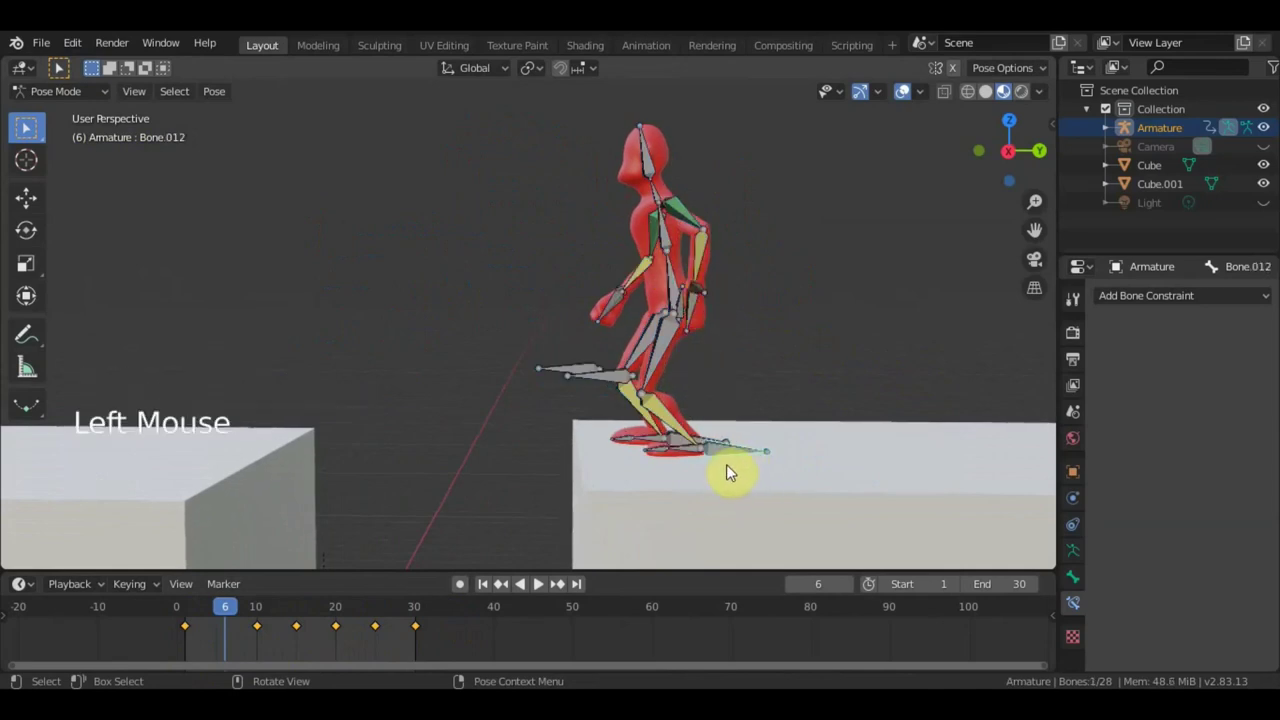
pyautogui.press('g')
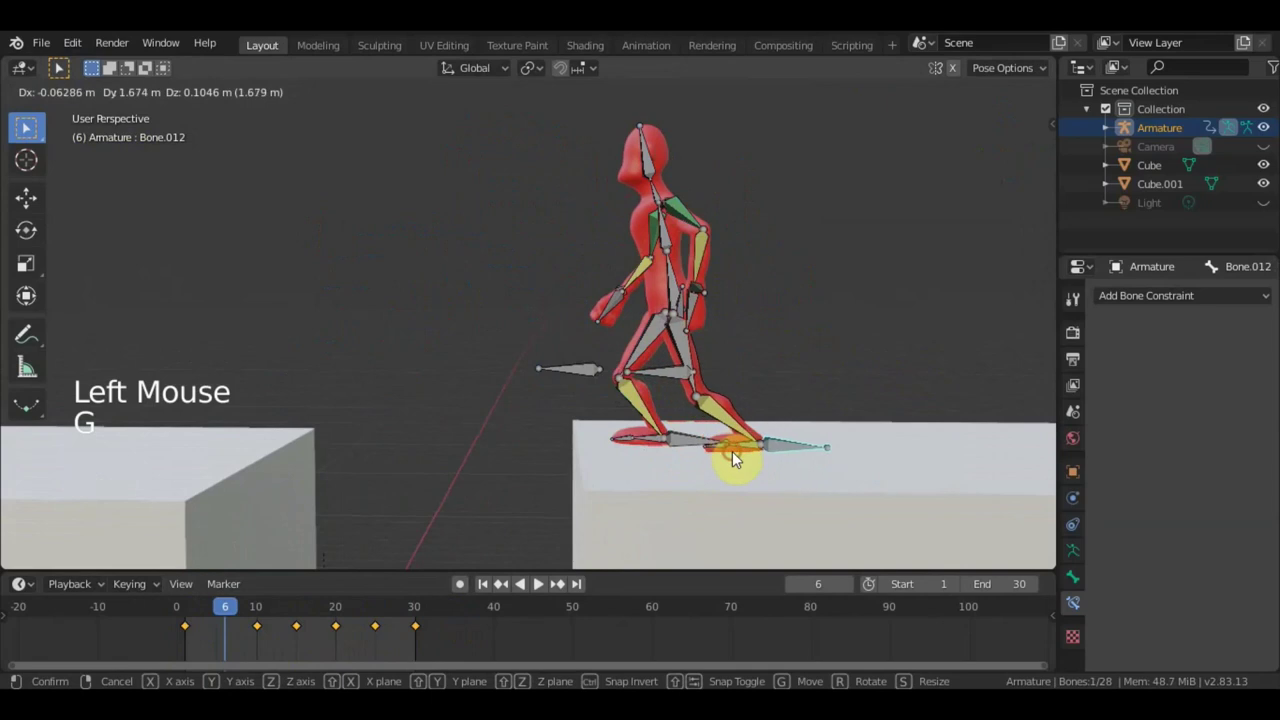
pyautogui.click(677, 285)
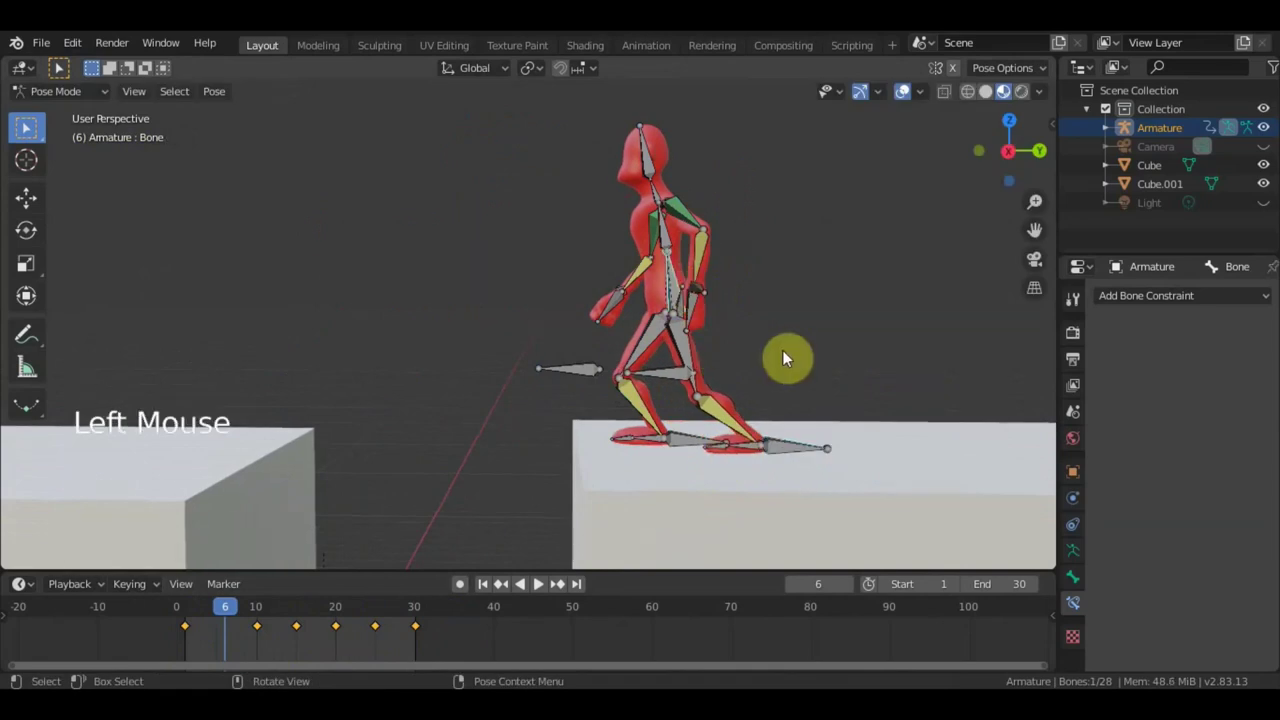
pyautogui.press('g')
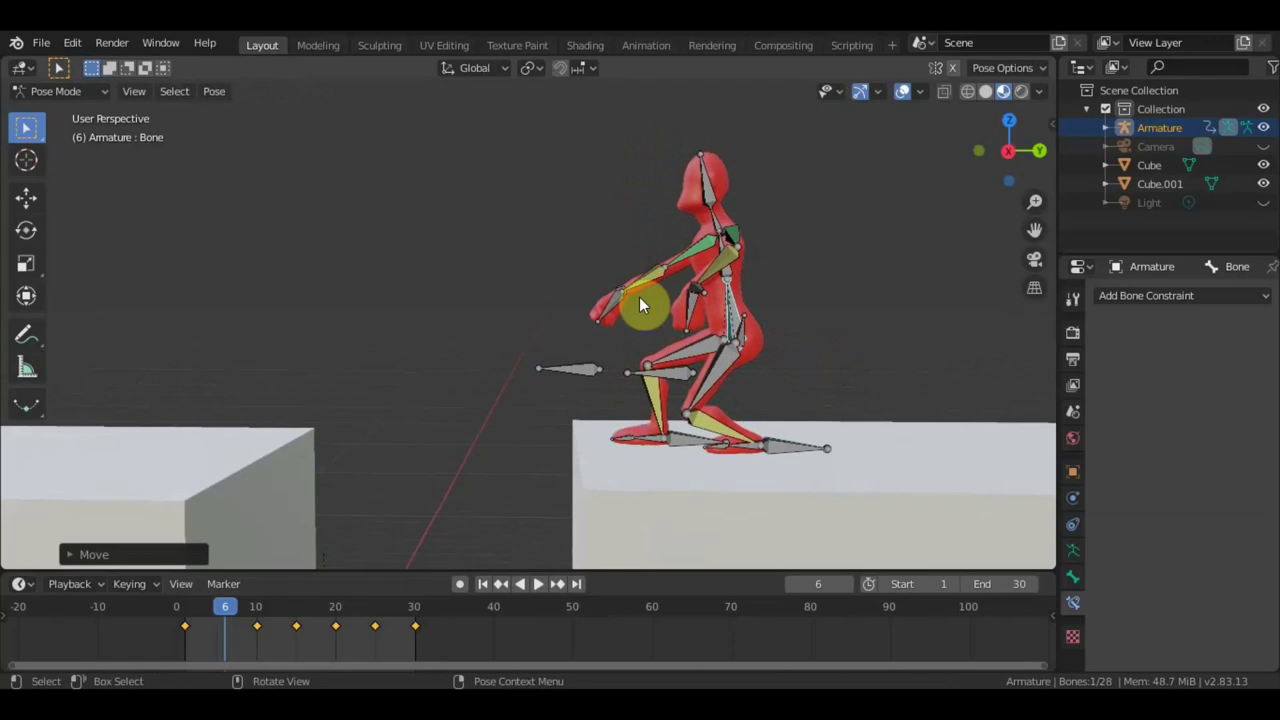
# Swing both arm bones behind the body.
pyautogui.click(705, 298)
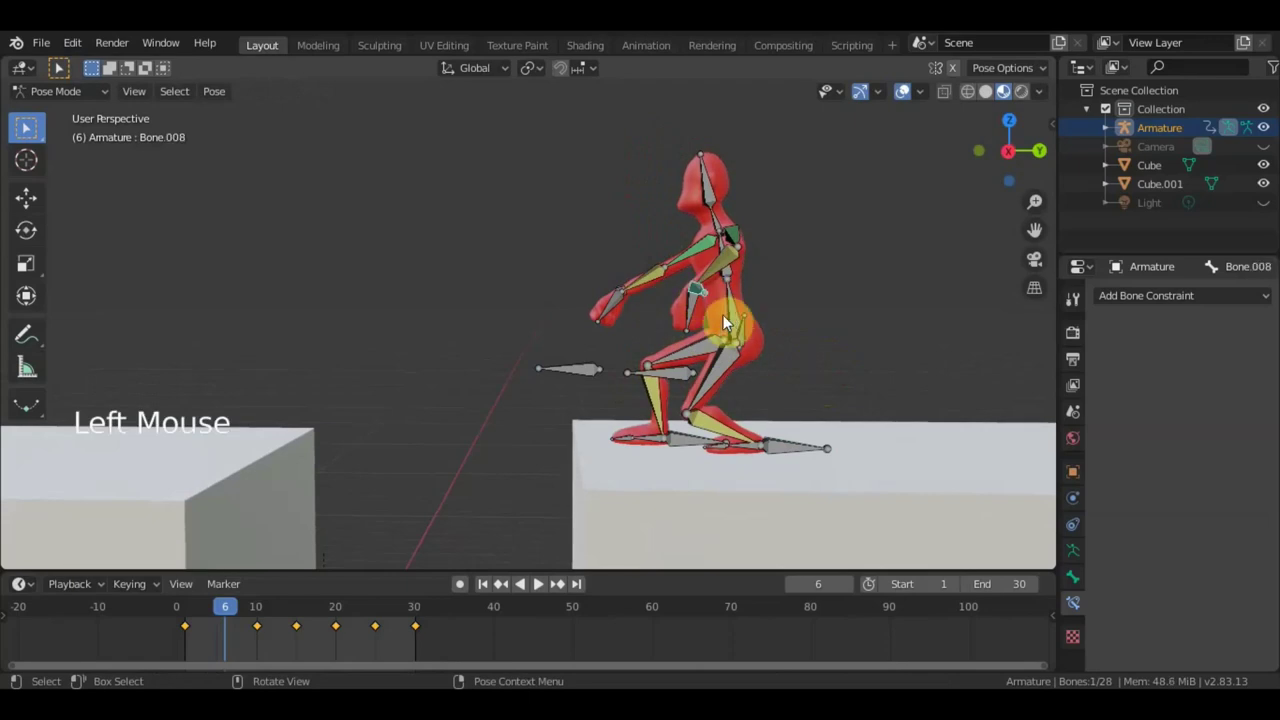
pyautogui.press('g')
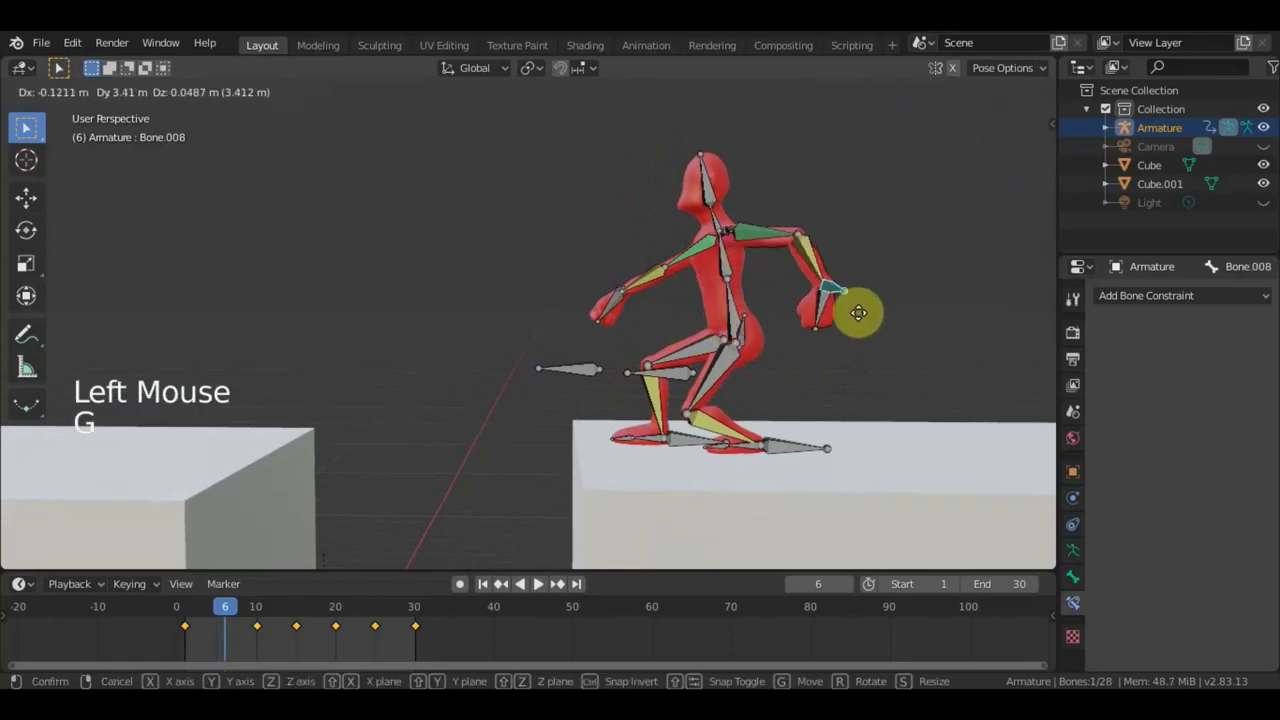
pyautogui.middleClick(866, 365)
pyautogui.middleClick(760, 319)
pyautogui.click(421, 316)
pyautogui.middleClick(541, 298)
pyautogui.press('g')
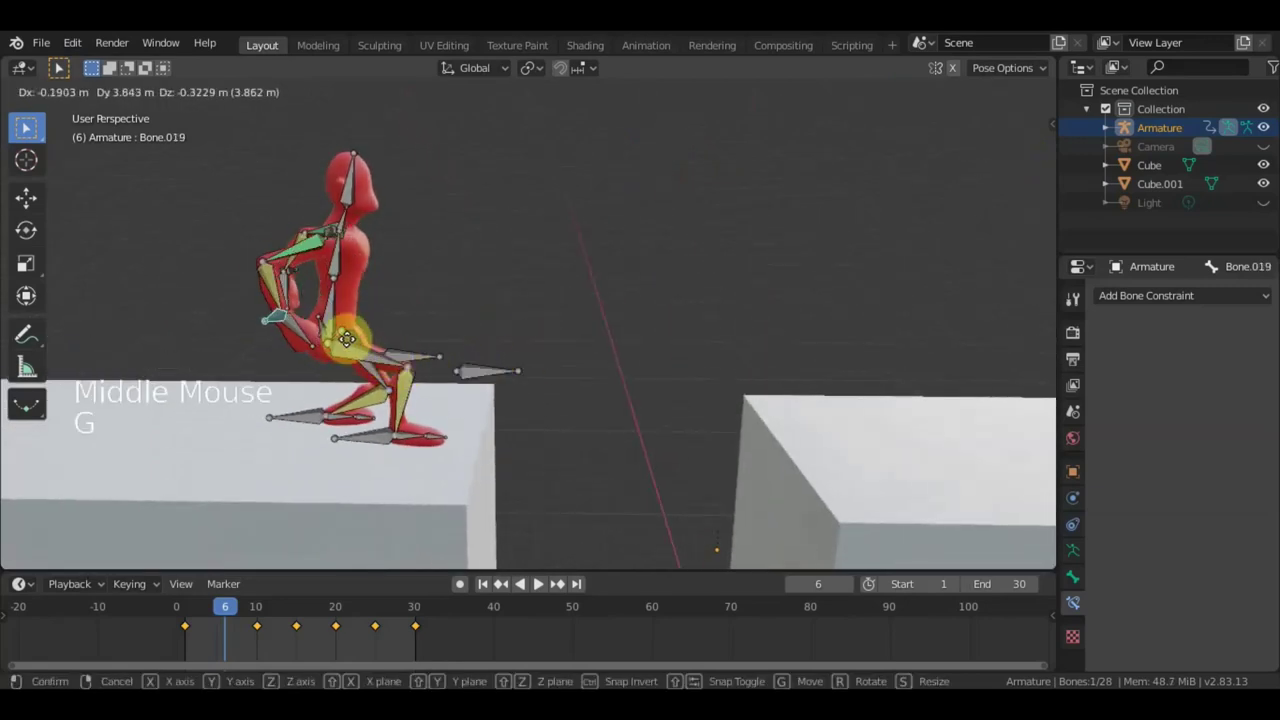
pyautogui.press('r')
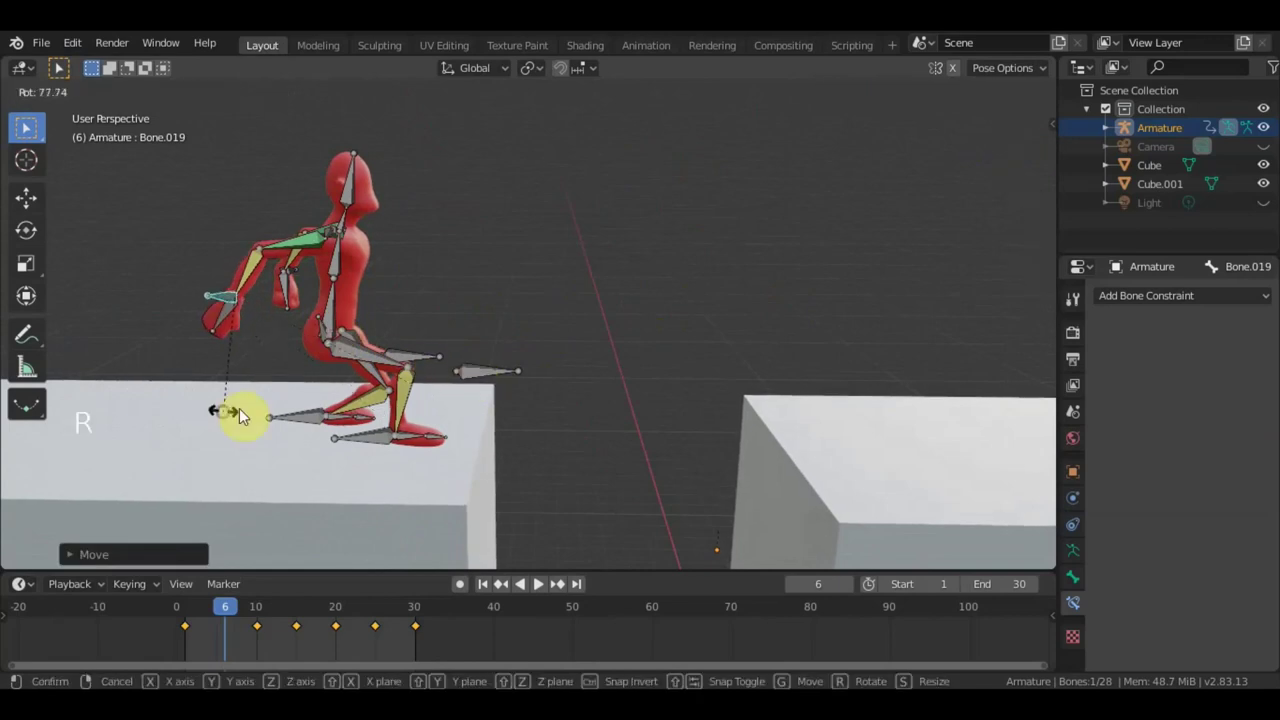
pyautogui.click(346, 270)
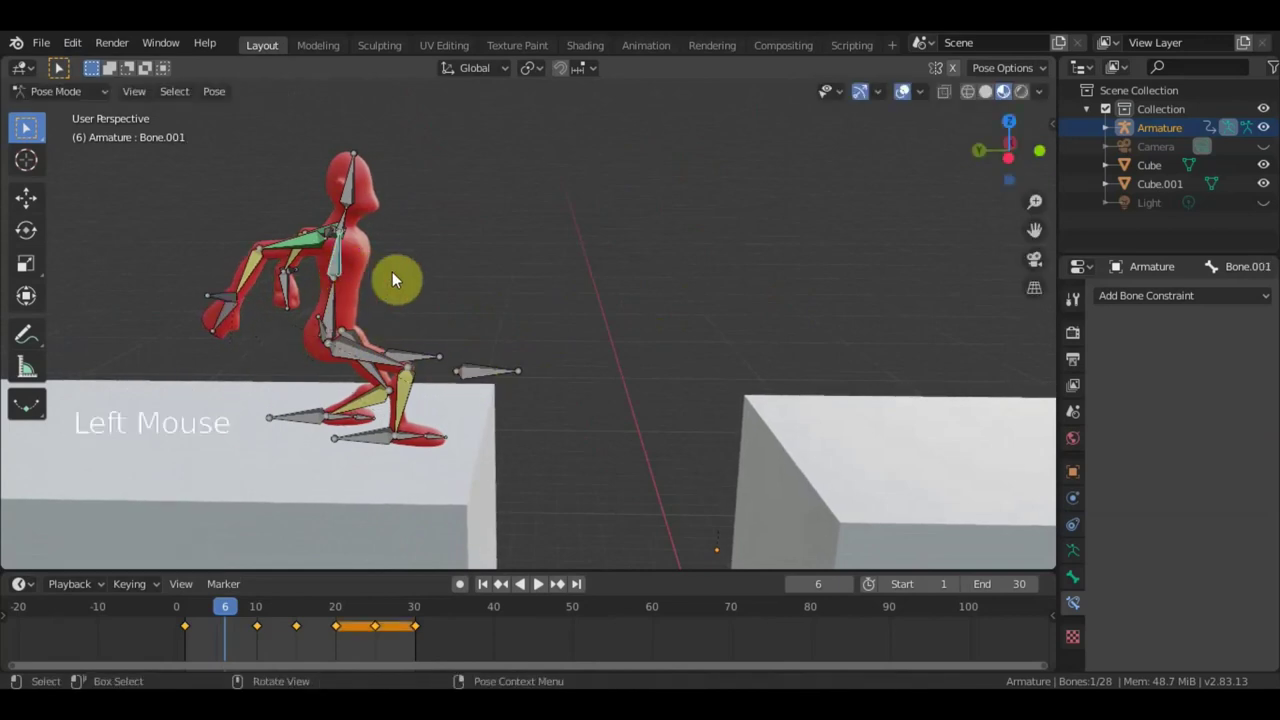
# Lower the root bone into a deep crouch and keyframe the anticipation pose at frame 6.
pyautogui.click(358, 318)
pyautogui.middleClick(516, 314)
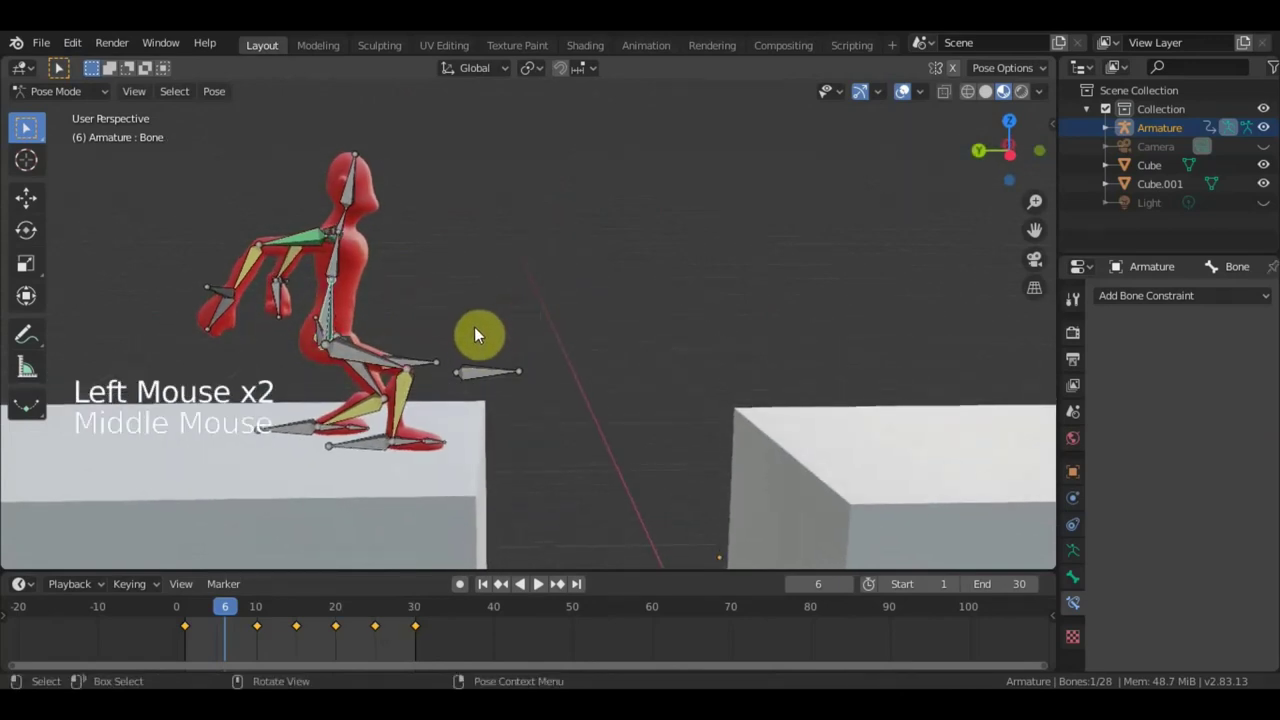
pyautogui.press('g')
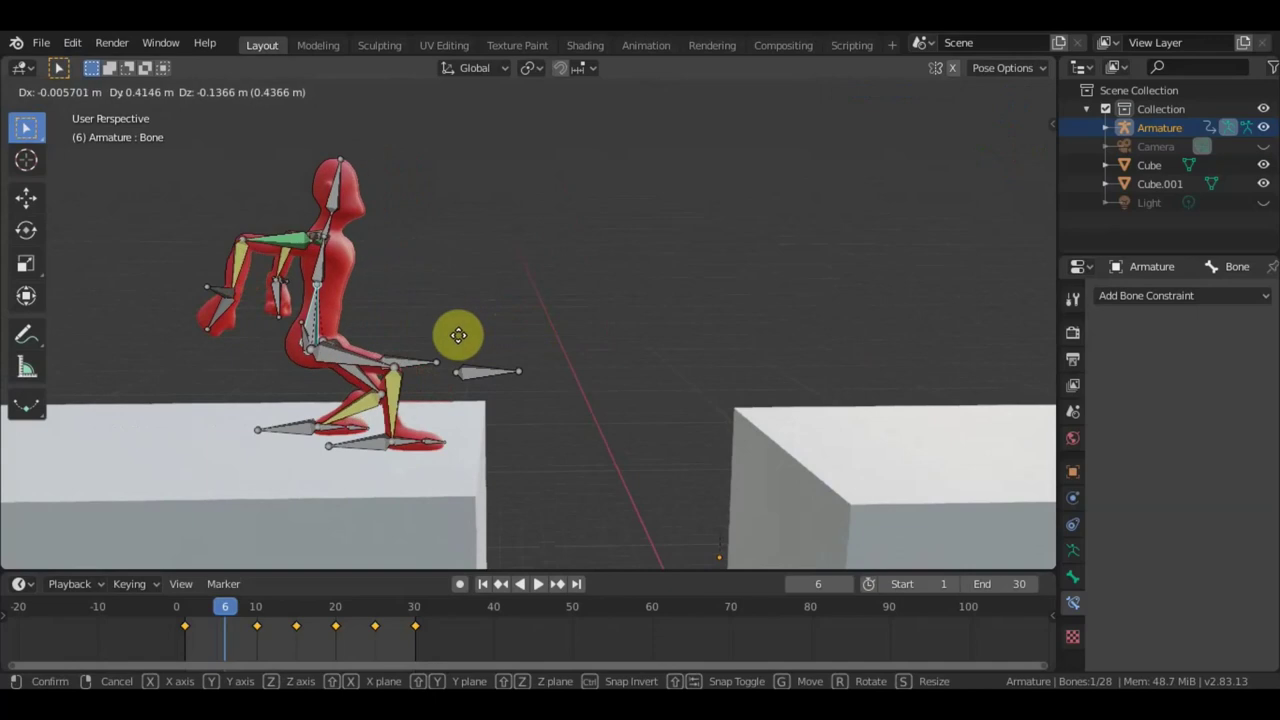
pyautogui.middleClick(338, 354)
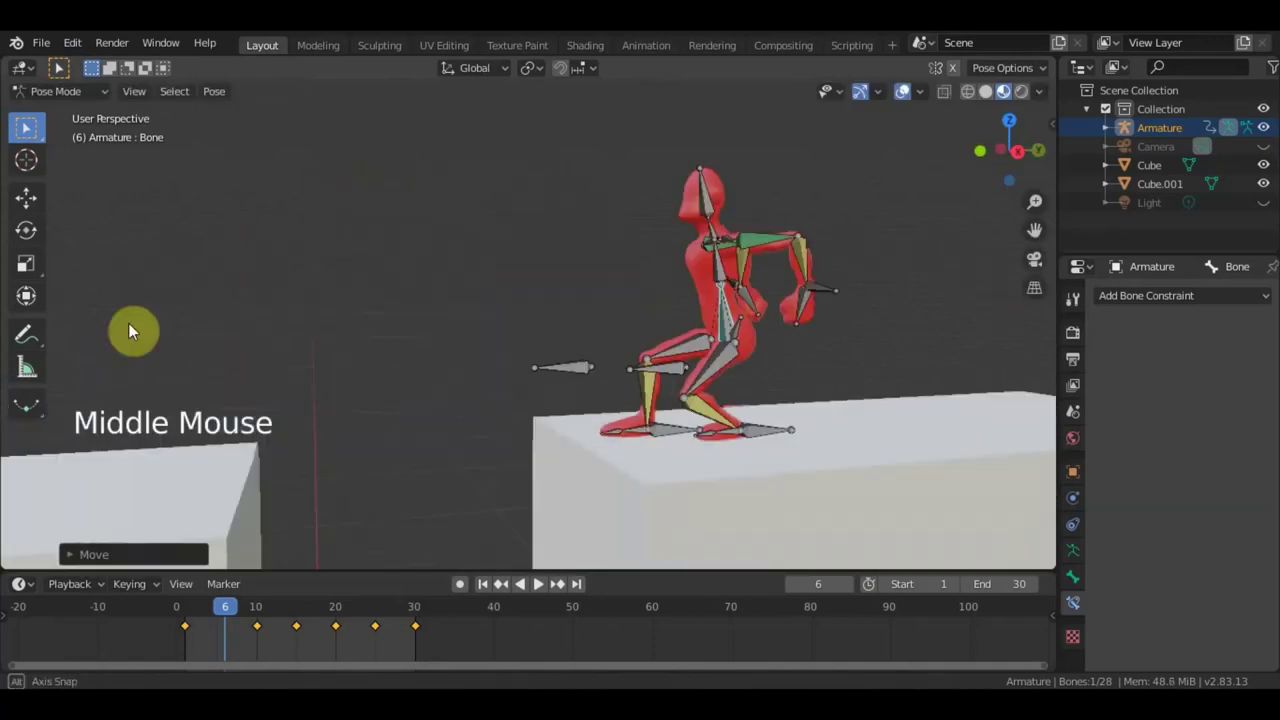
pyautogui.scroll(-3)
pyautogui.middleClick(435, 370)
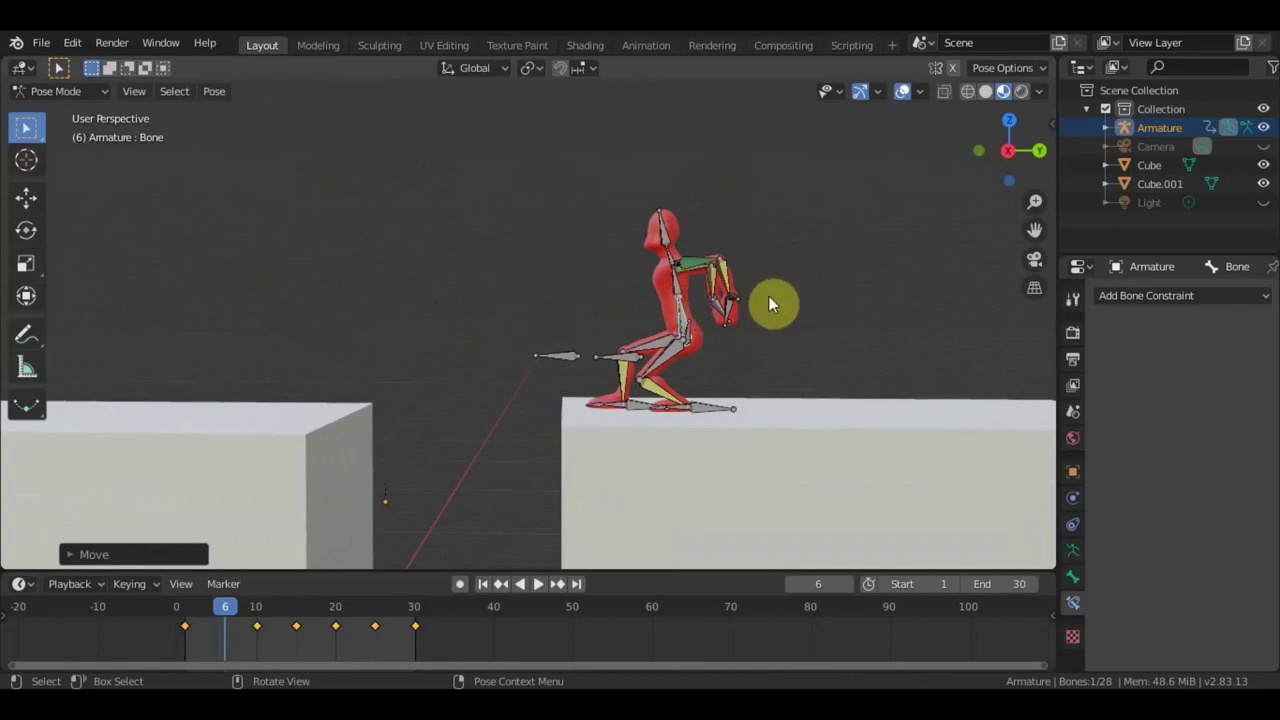
pyautogui.press('a')
pyautogui.press('i')
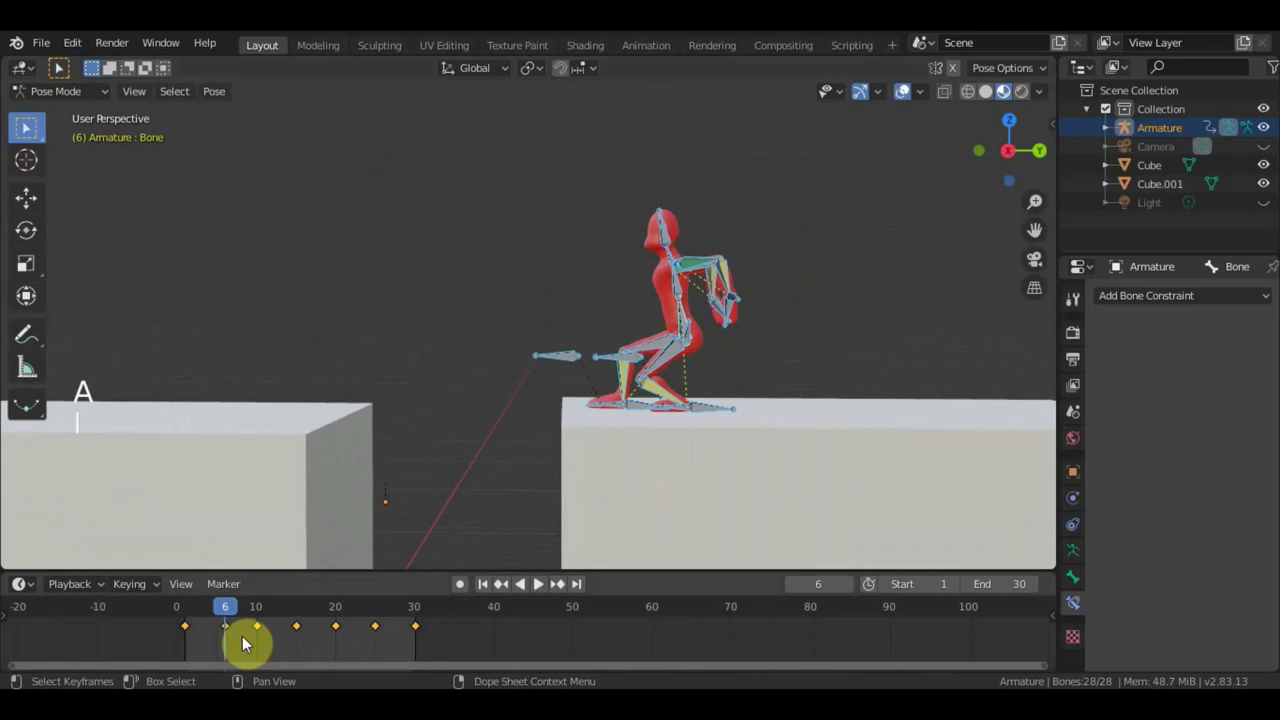
# Jump to frame 35 and begin adjusting a bone with move and rotate.
pyautogui.click(195, 607)
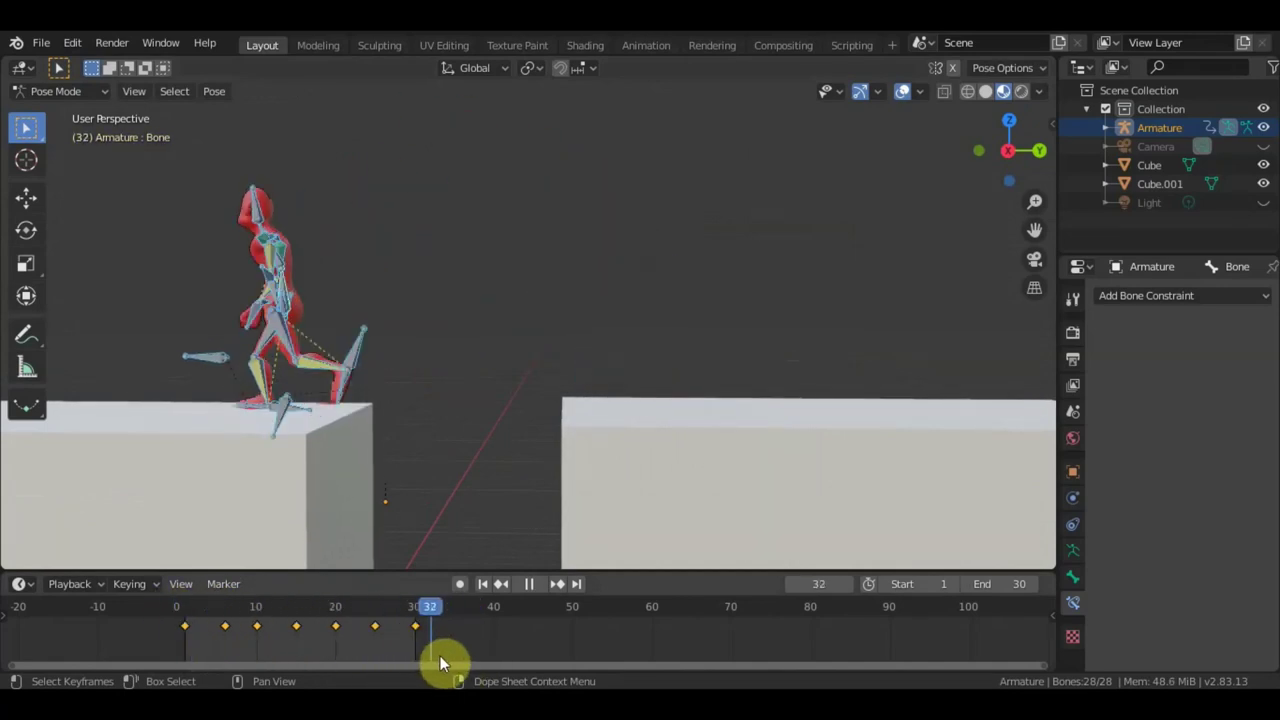
pyautogui.middleClick(334, 420)
pyautogui.middleClick(406, 415)
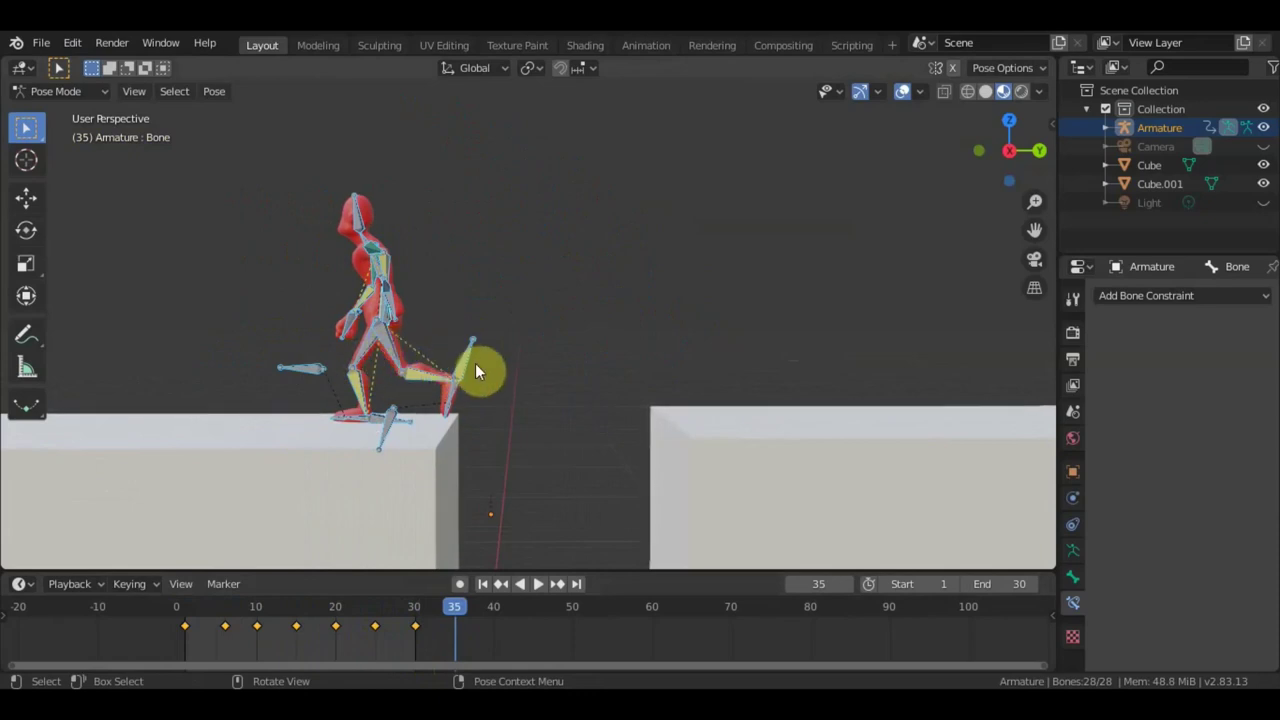
pyautogui.click(478, 369)
pyautogui.press('g')
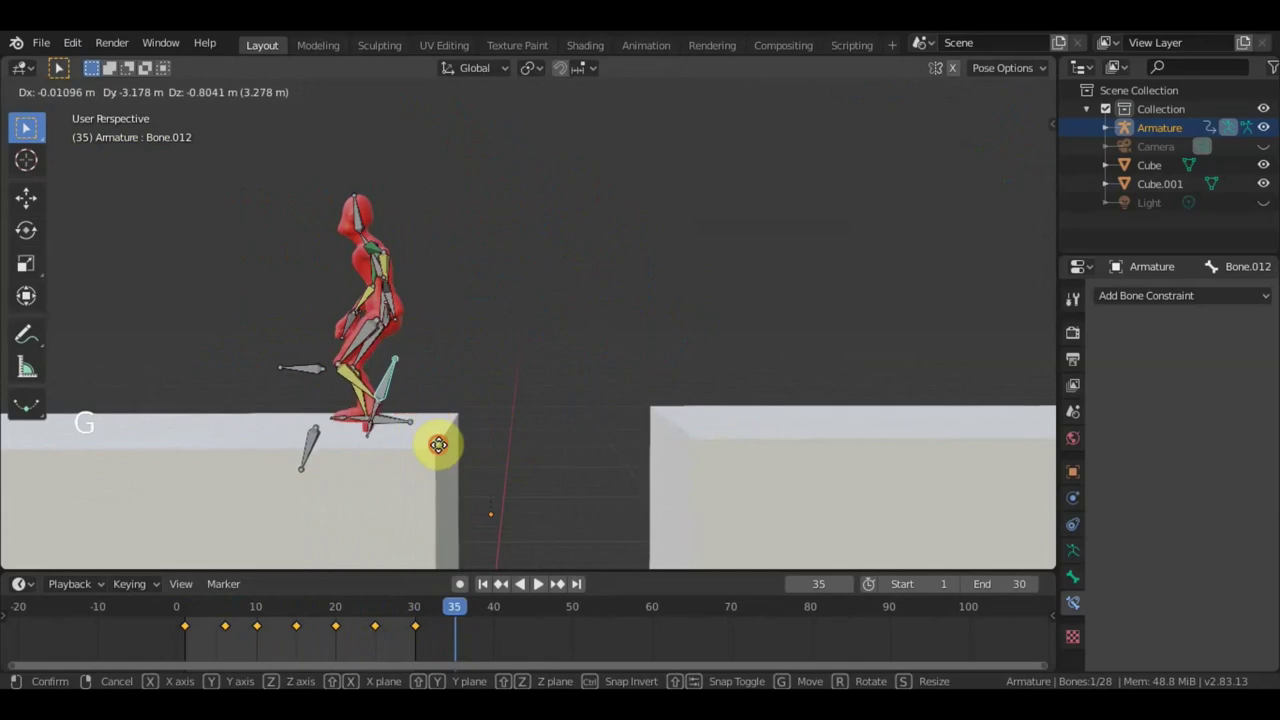
pyautogui.press('r')
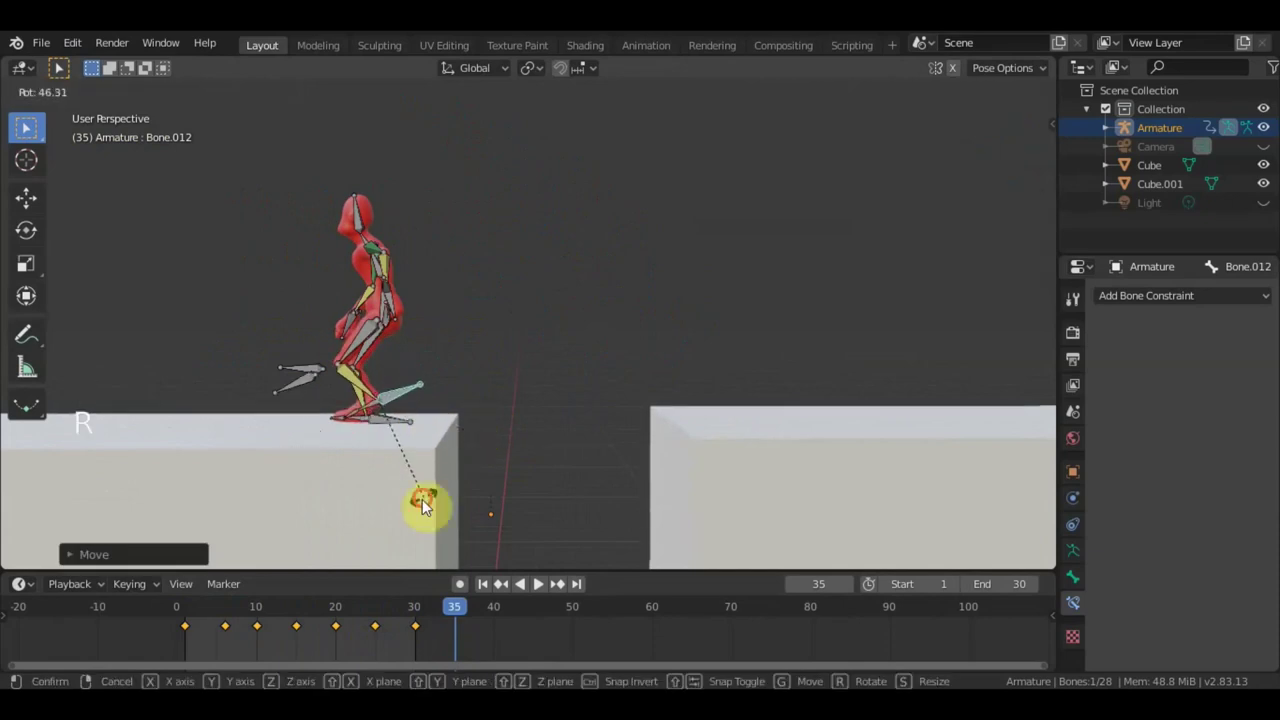
pyautogui.press('g')
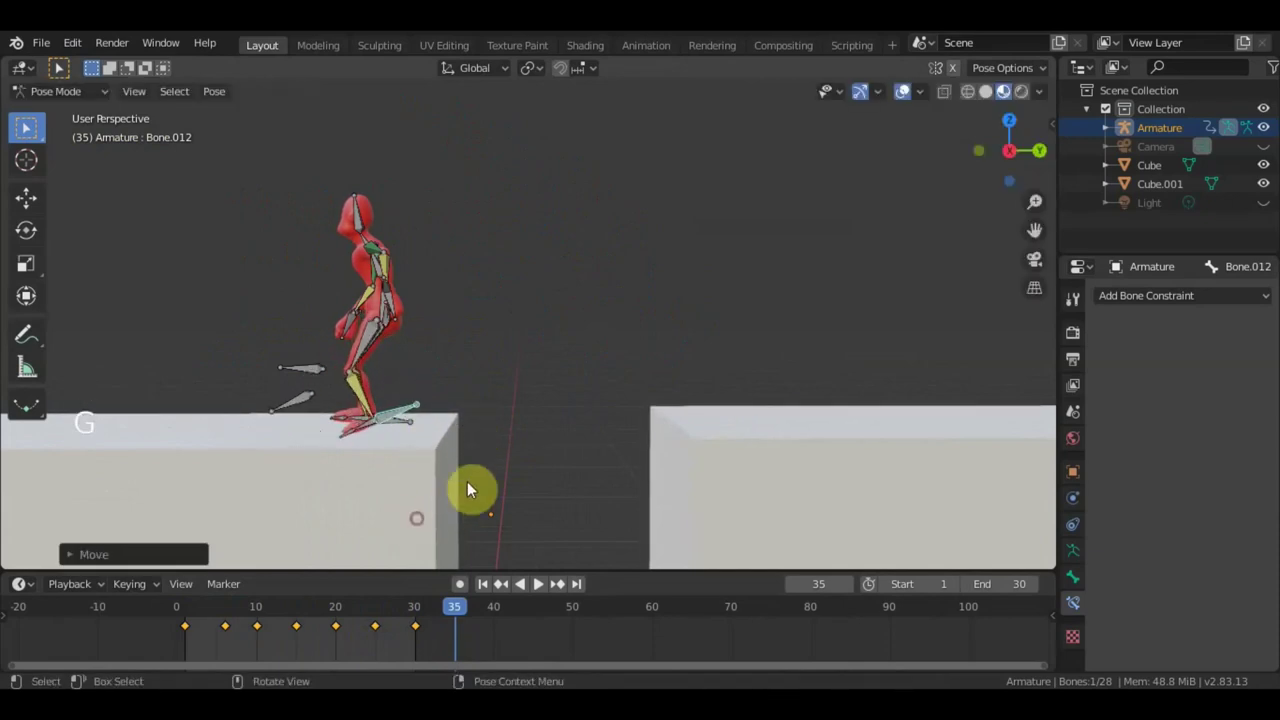
pyautogui.press('r')
# From the Right view, select the bones and tilt the root and head bones upright.
pyautogui.press('KP_3')
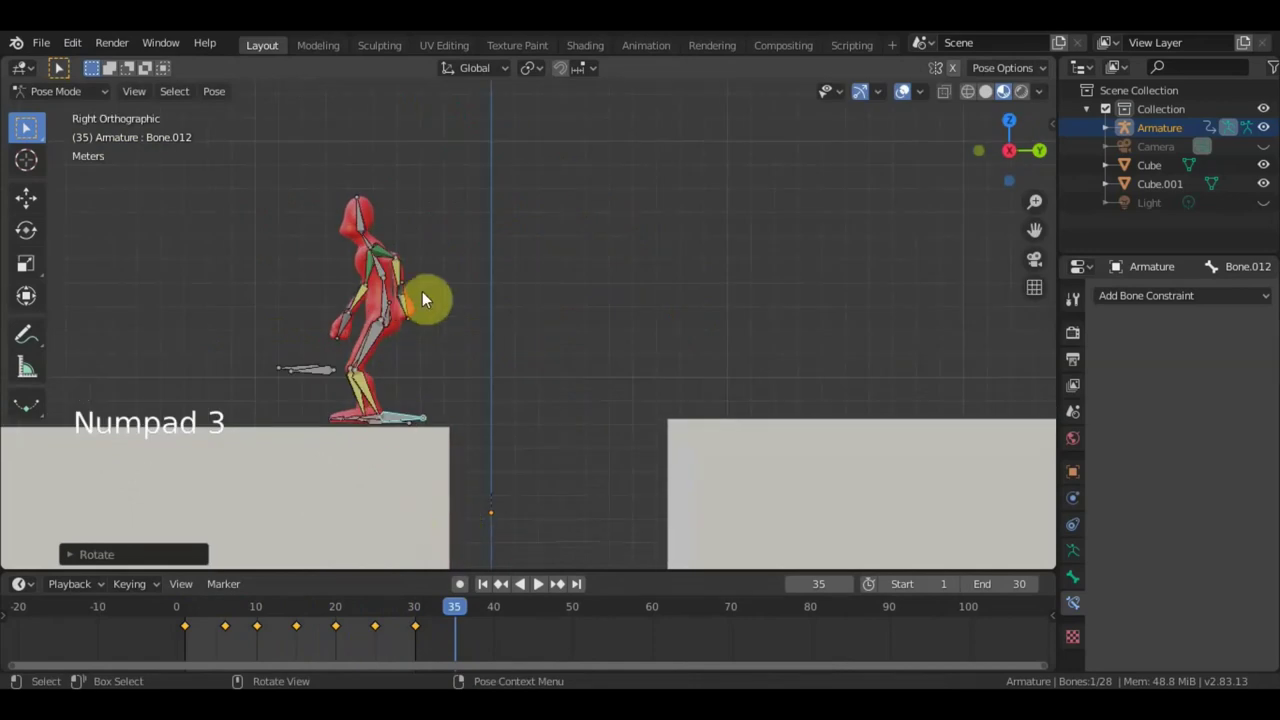
pyautogui.press('d')
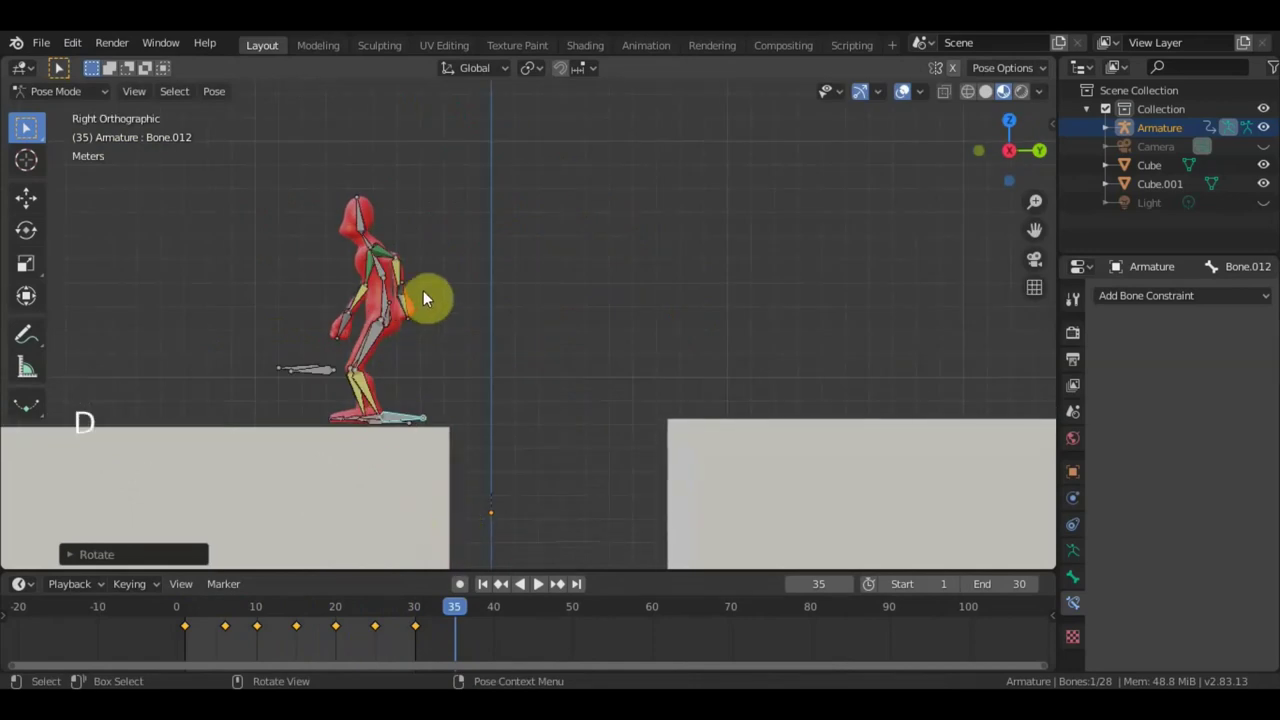
pyautogui.press('a')
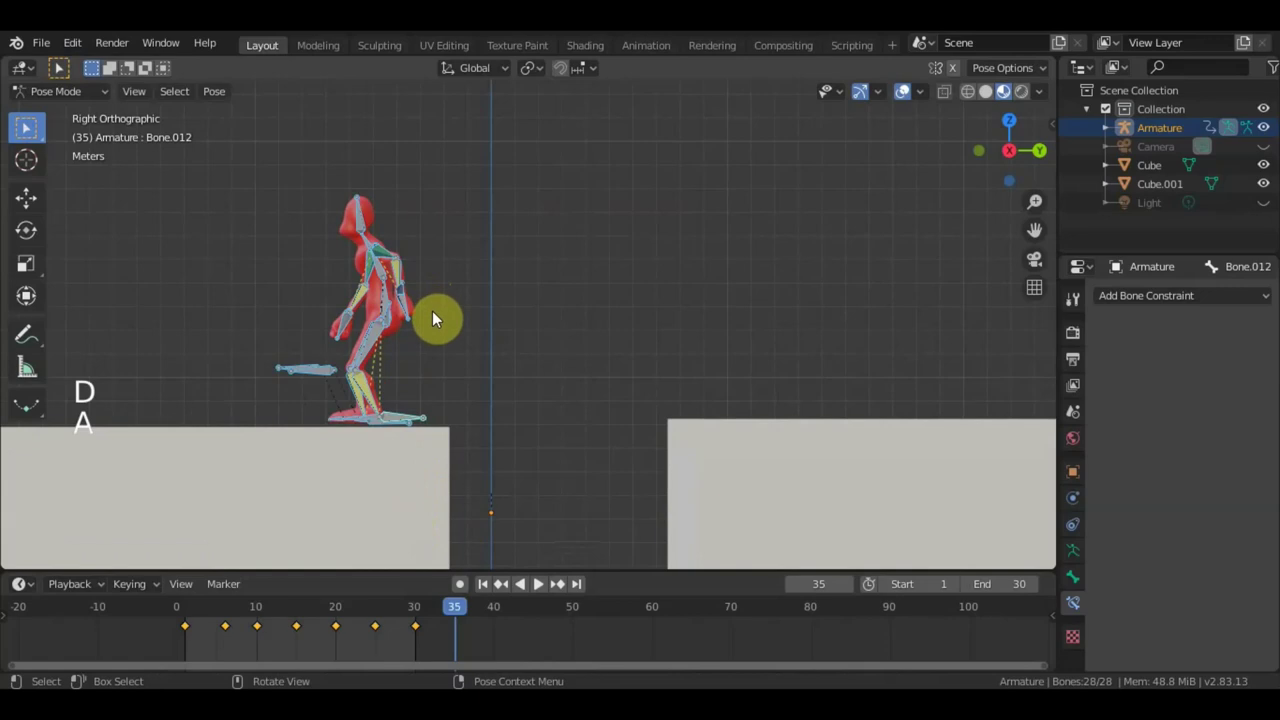
pyautogui.click(441, 320)
pyautogui.press('a')
pyautogui.click(396, 306)
pyautogui.press('g')
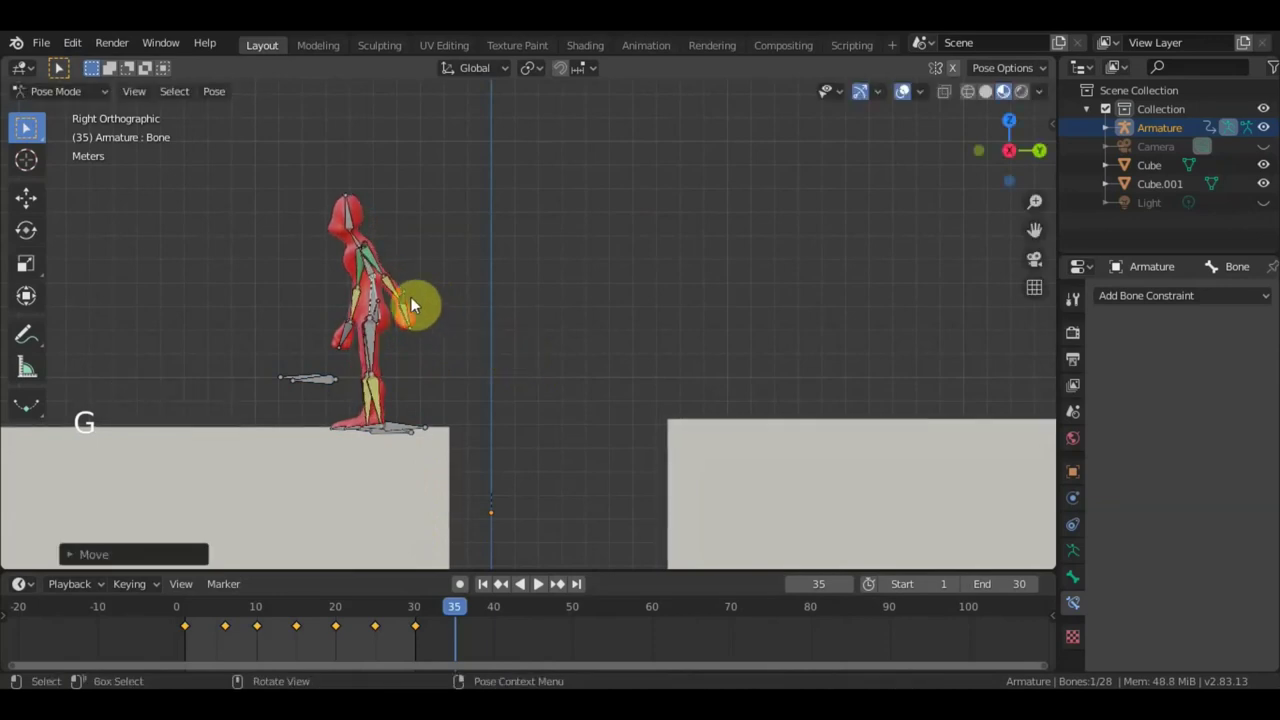
pyautogui.press('r')
pyautogui.click(405, 222)
pyautogui.press('r')
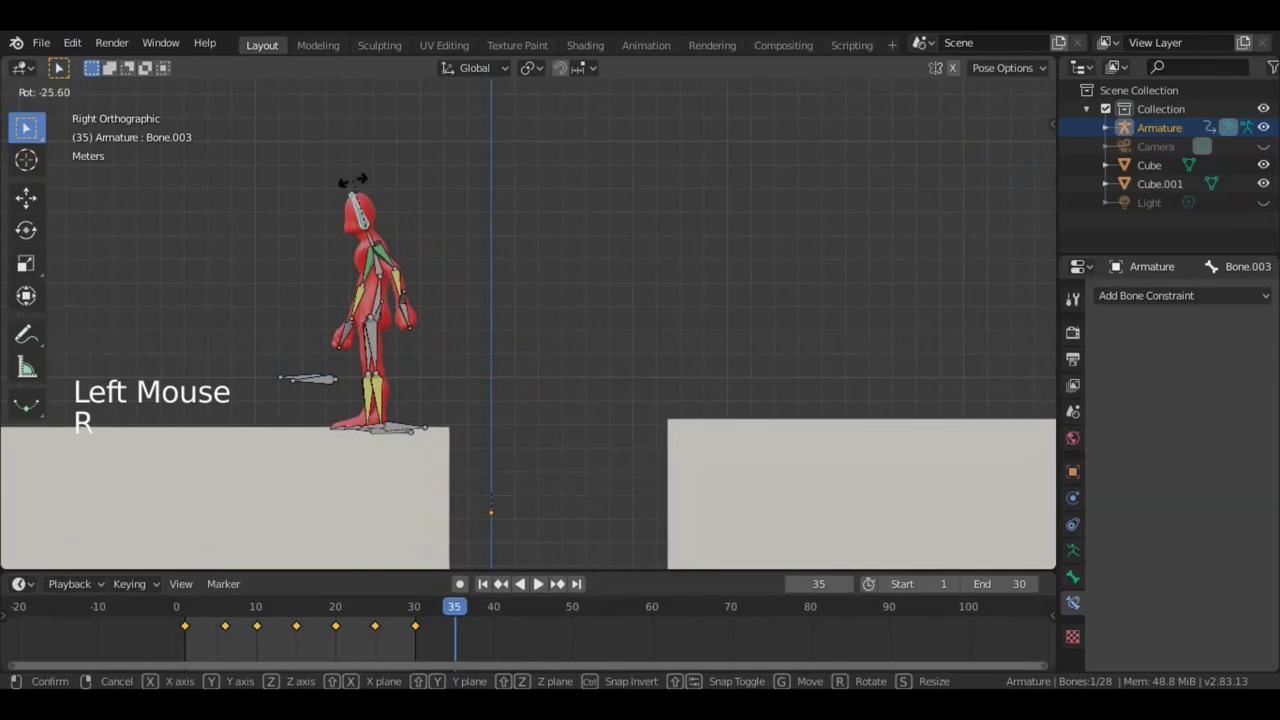
# Lower both arm bones so they hang beside the character's body.
pyautogui.click(407, 302)
pyautogui.press('g')
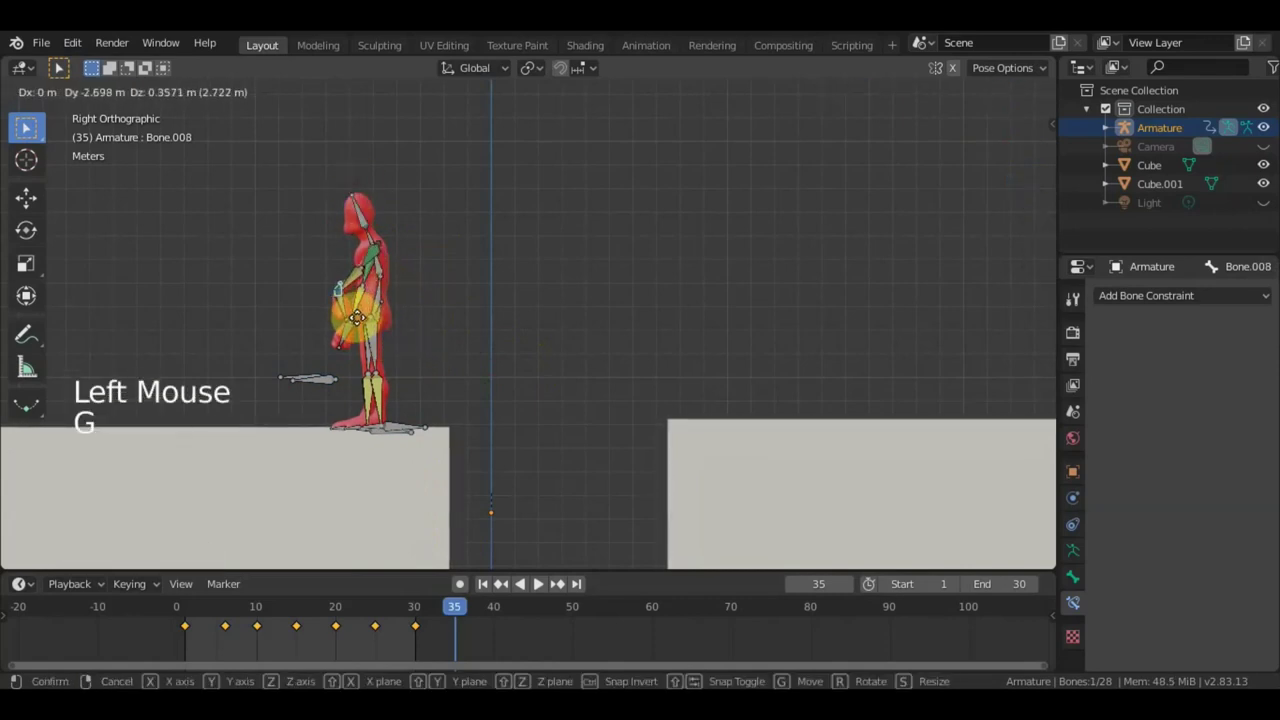
pyautogui.middleClick(432, 330)
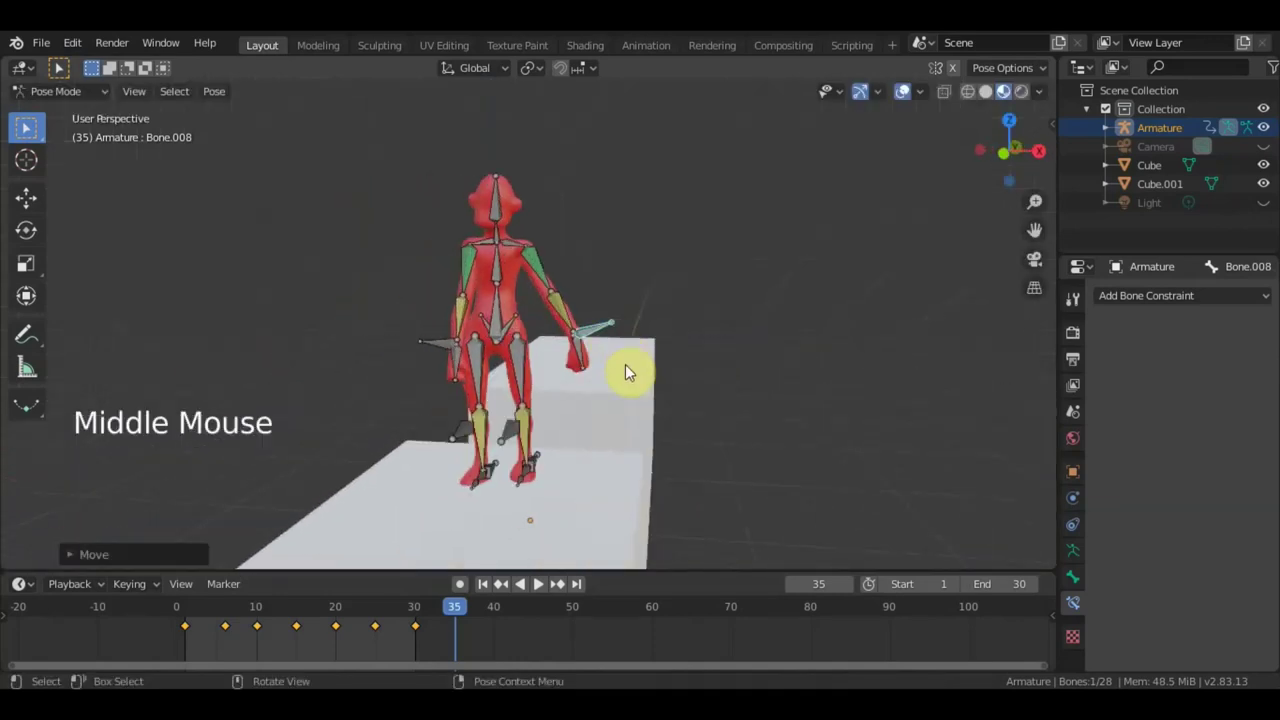
pyautogui.press('g')
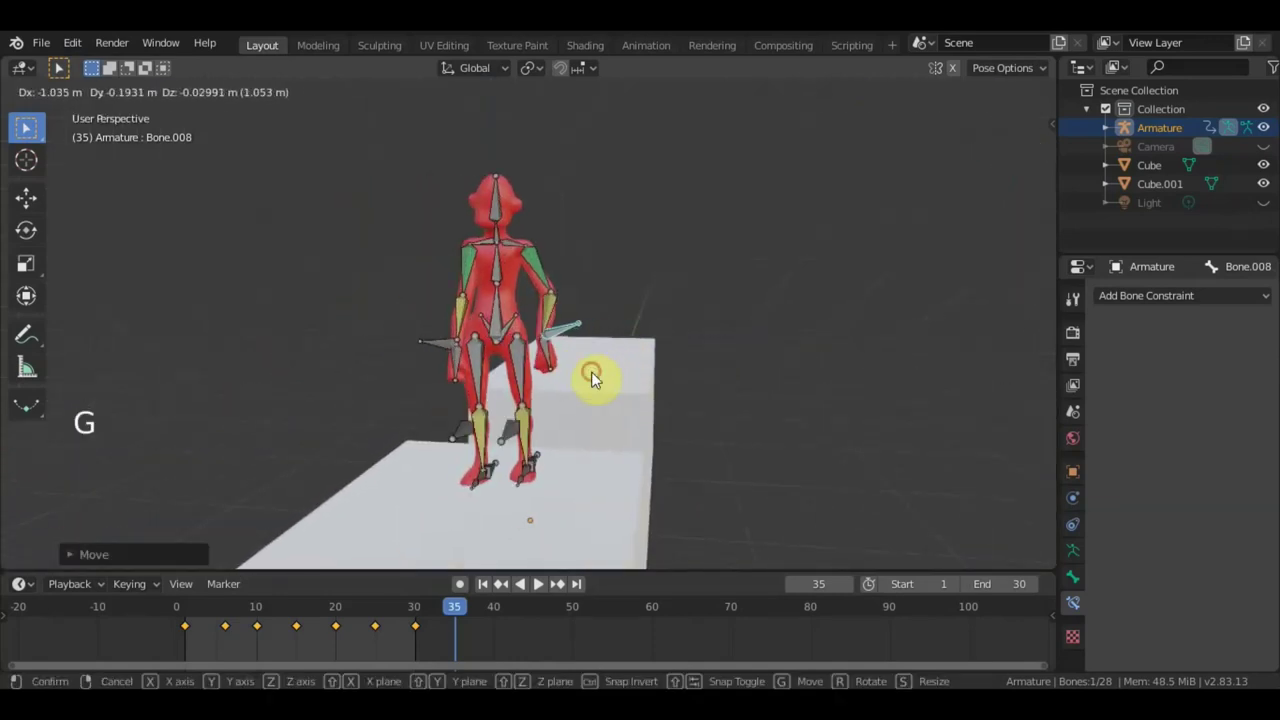
pyautogui.middleClick(502, 361)
pyautogui.click(479, 337)
pyautogui.press('g')
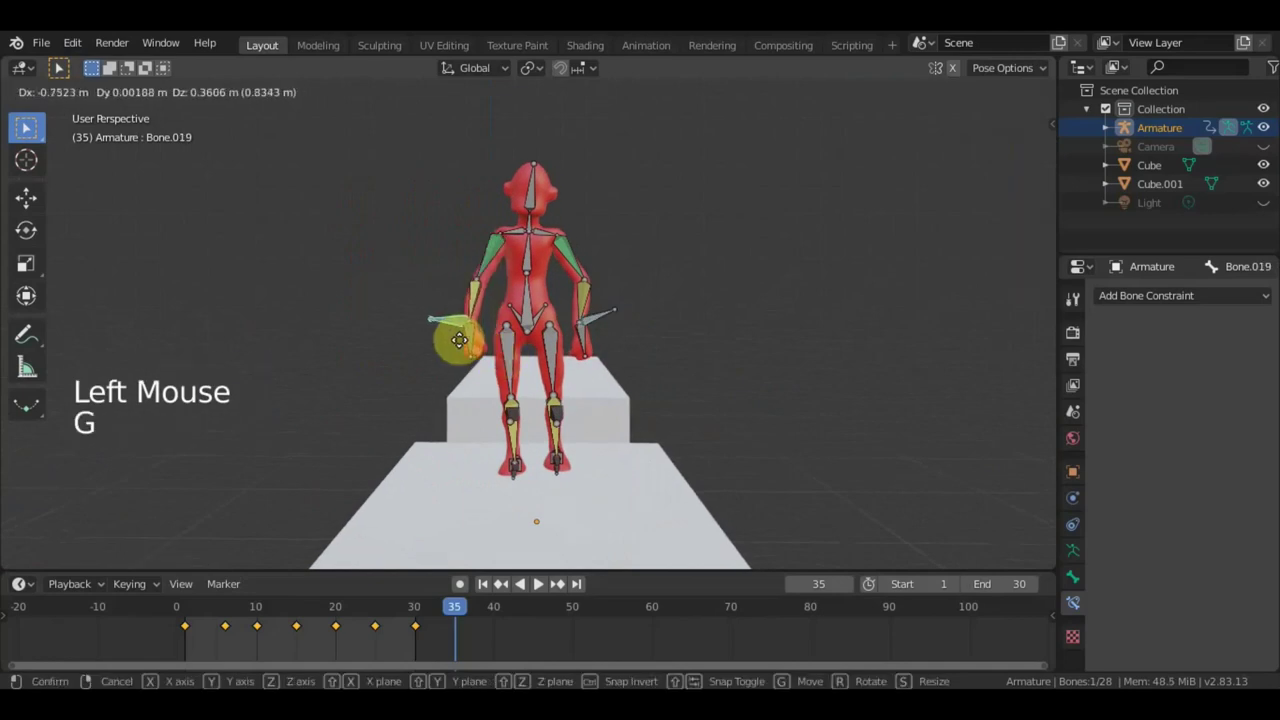
pyautogui.click(532, 302)
# From the Front view, straighten the pose and shift the root bone over the cube platform.
pyautogui.press('KP_1')
pyautogui.press('r')
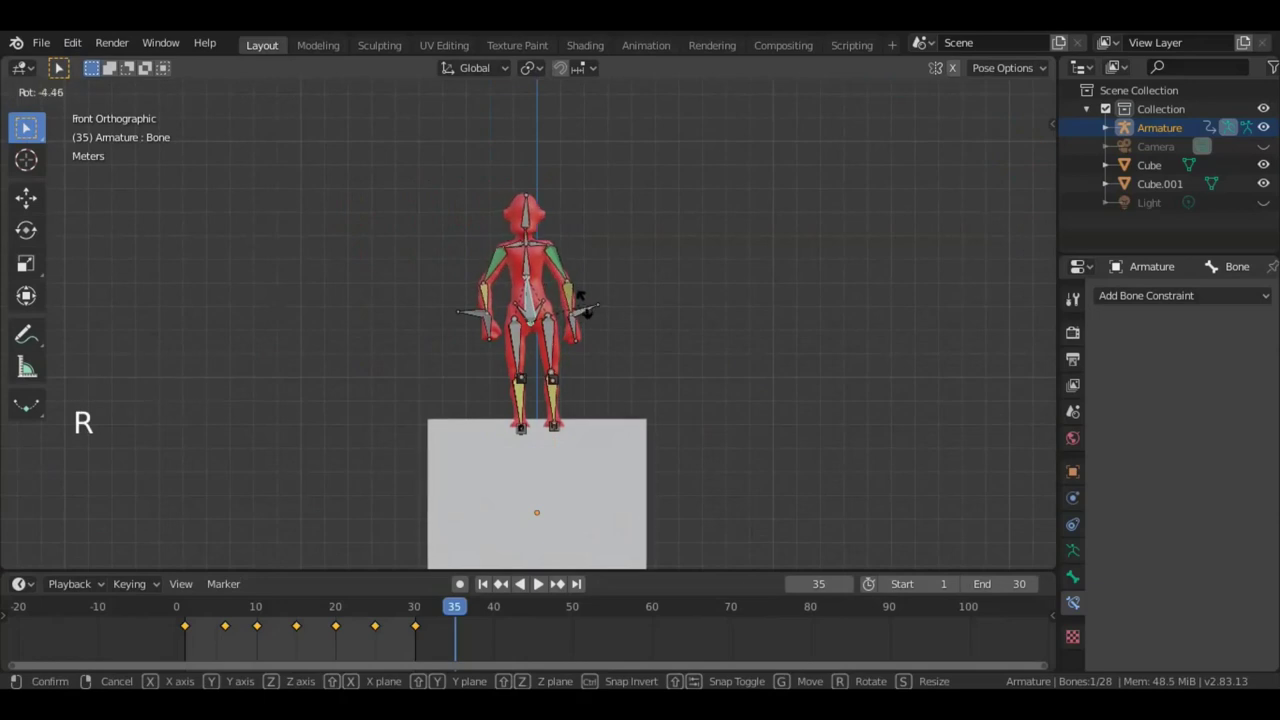
pyautogui.press('g')
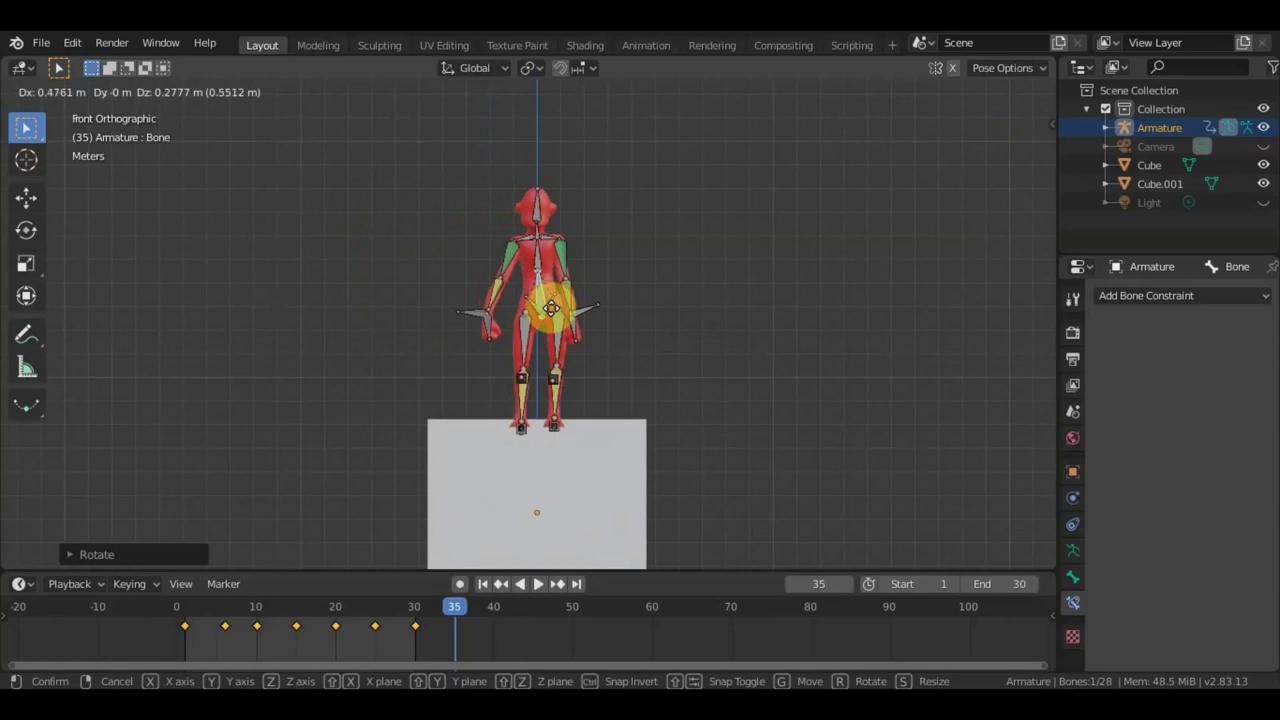
pyautogui.middleClick(588, 332)
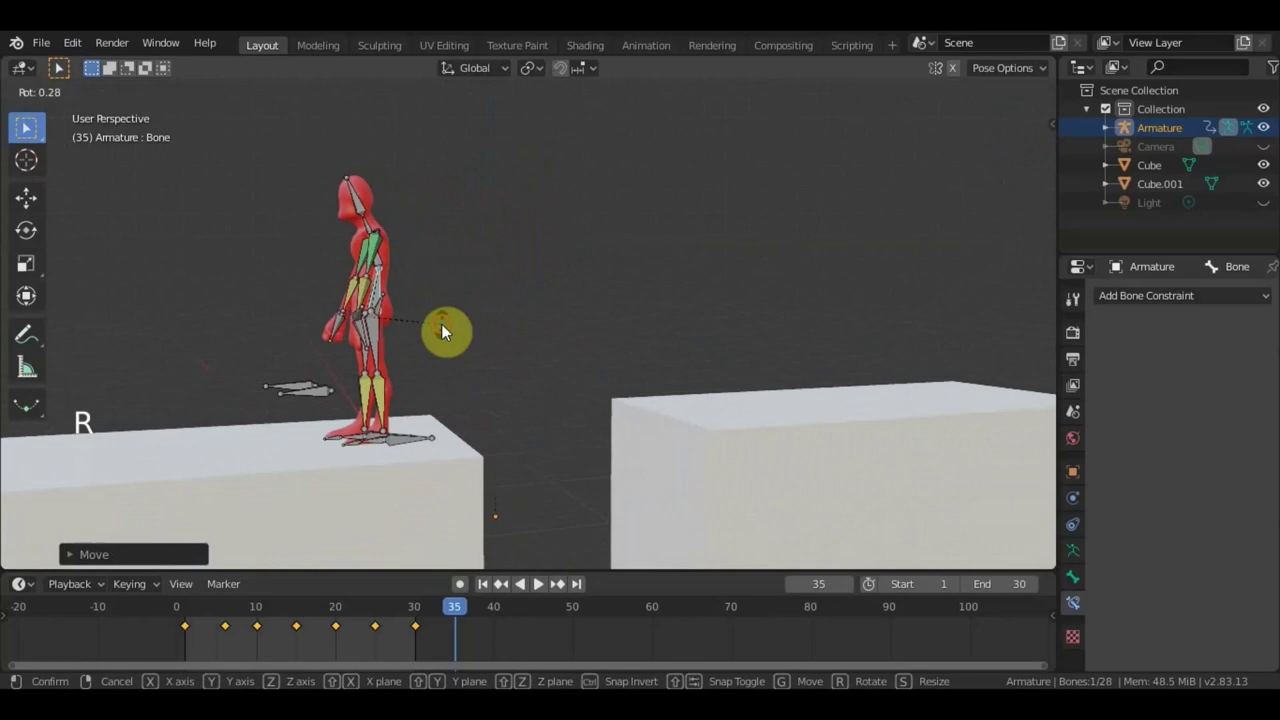
pyautogui.scroll(3)
pyautogui.click(259, 204)
# Key all bones at frame 35, extend the end frame to 35 and switch to the Right view.
pyautogui.press('r')
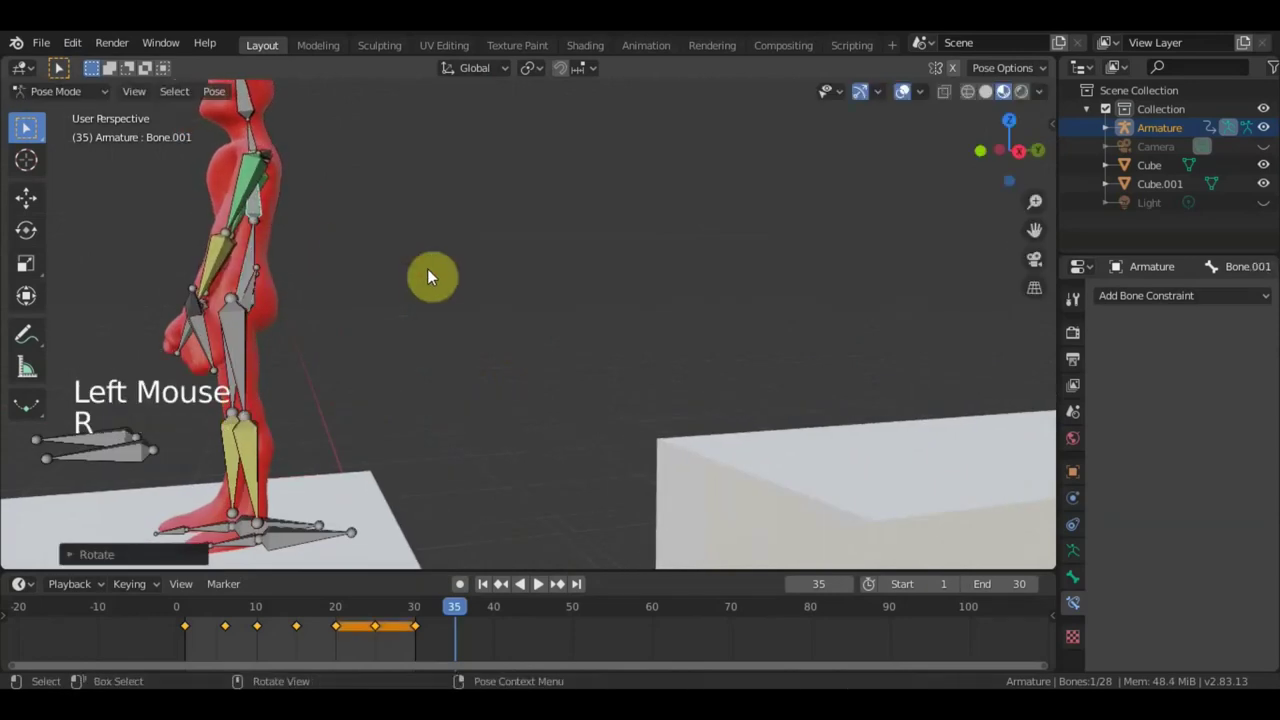
pyautogui.press('a')
pyautogui.press('i')
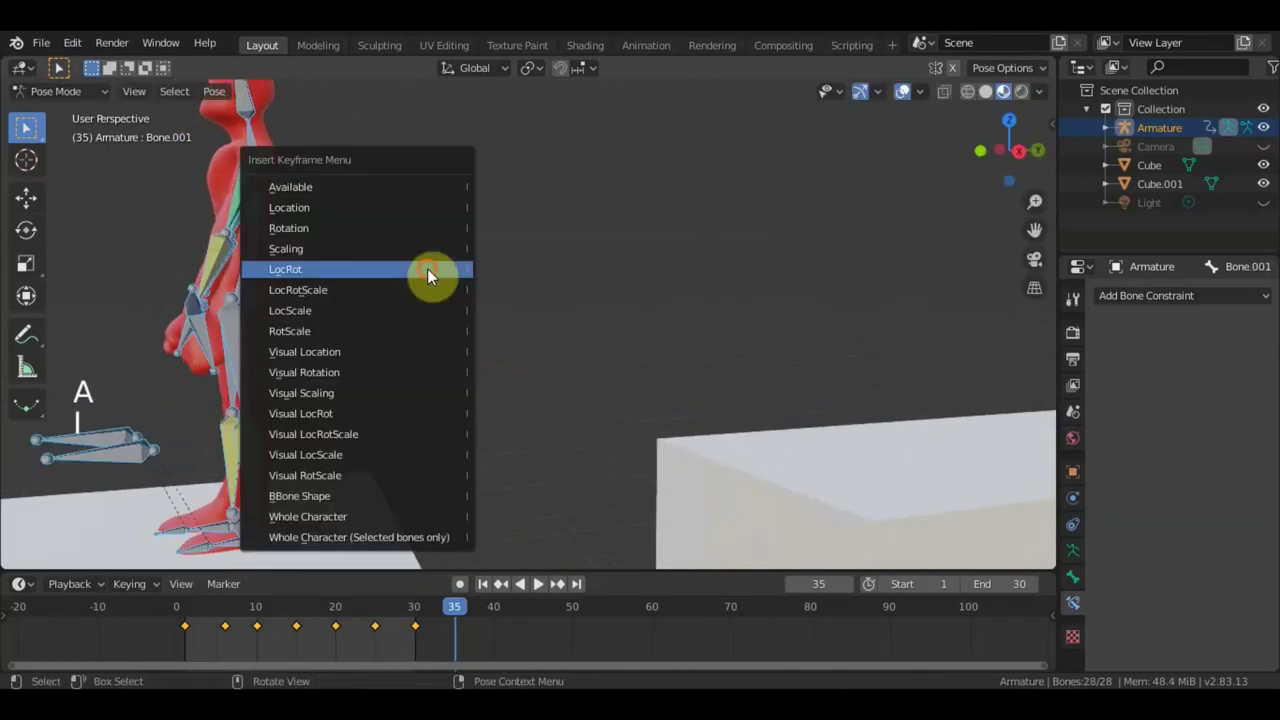
pyautogui.scroll(-3)
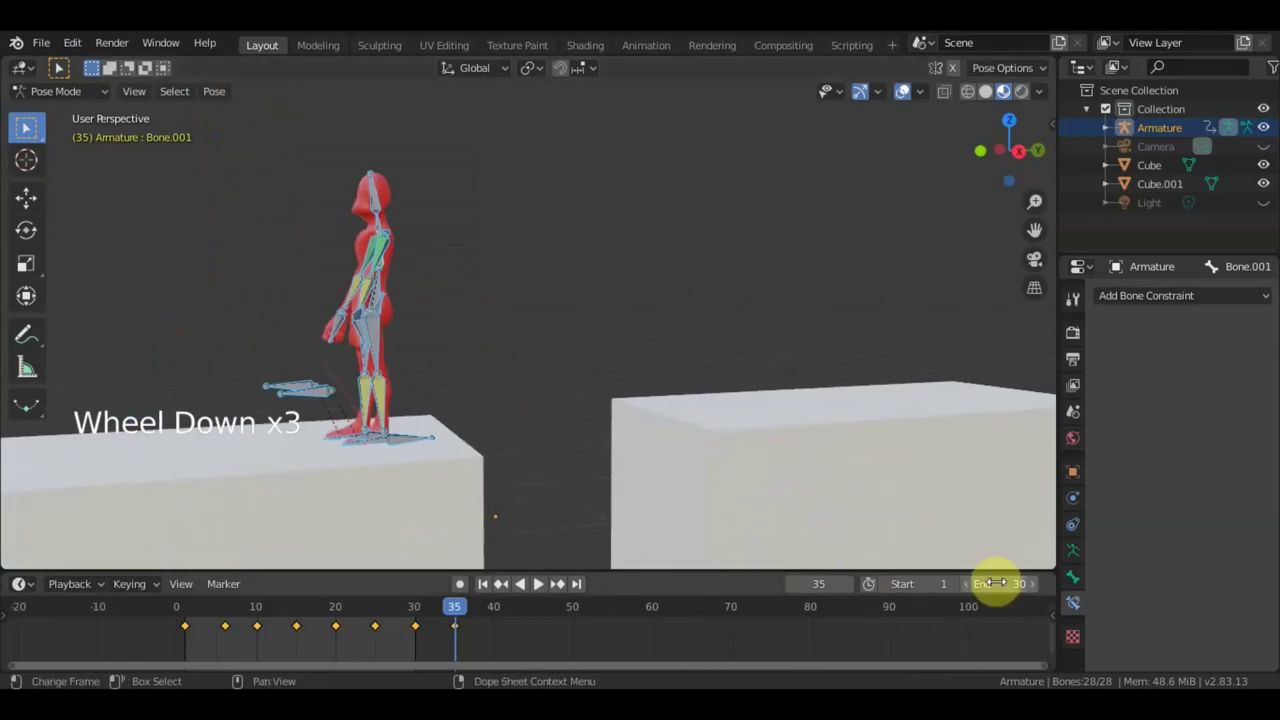
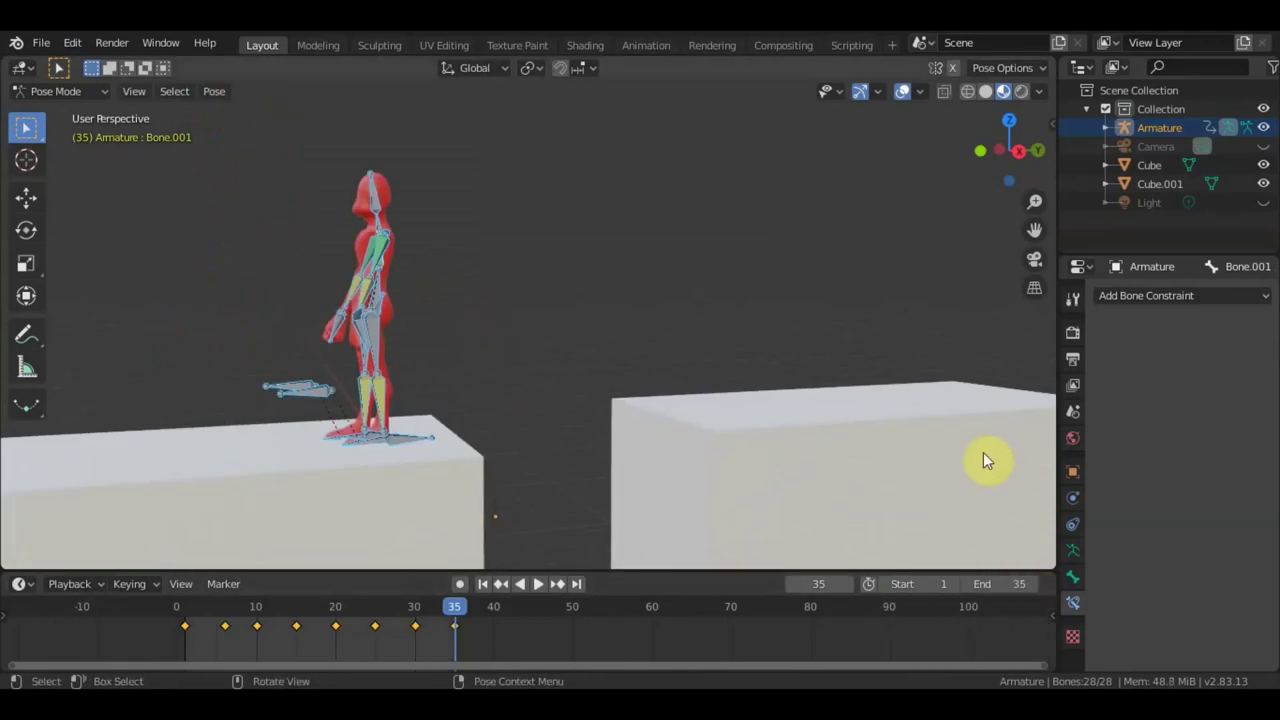
pyautogui.press('KP_3')
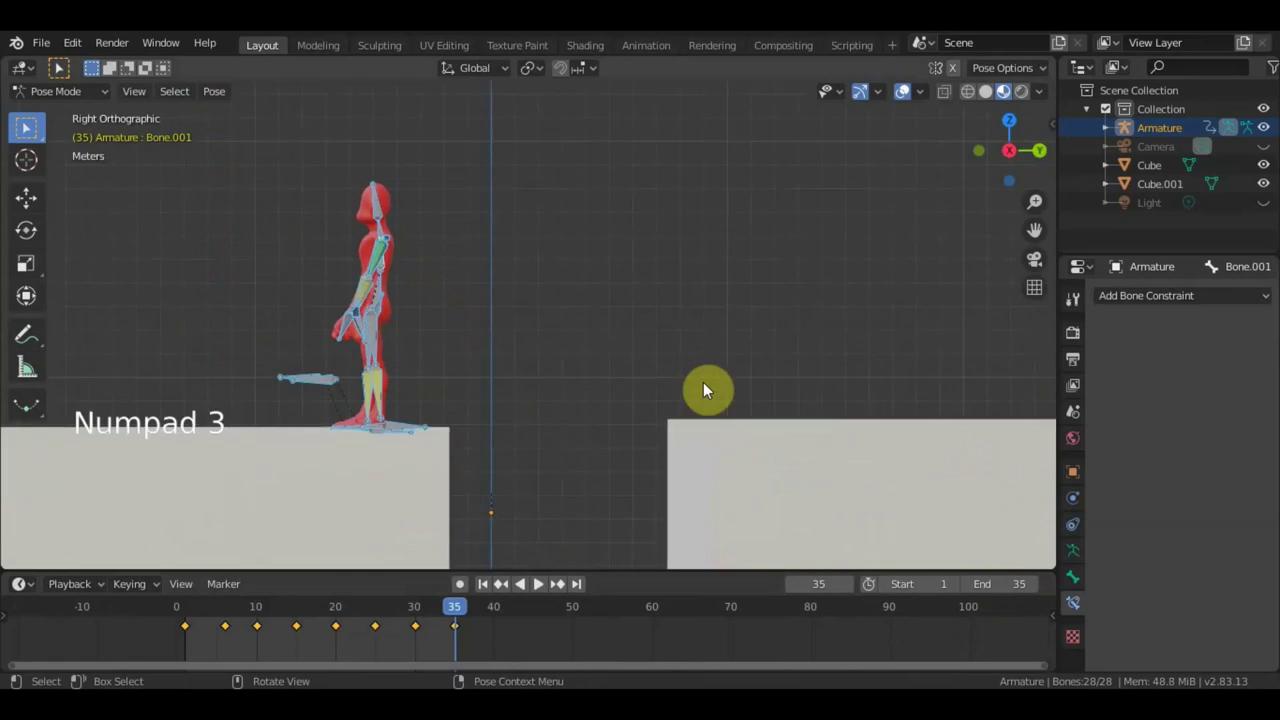
# Play the jump with overlays hidden, pause at frame 23 and show the bone overlays again.
pyautogui.click(909, 96)
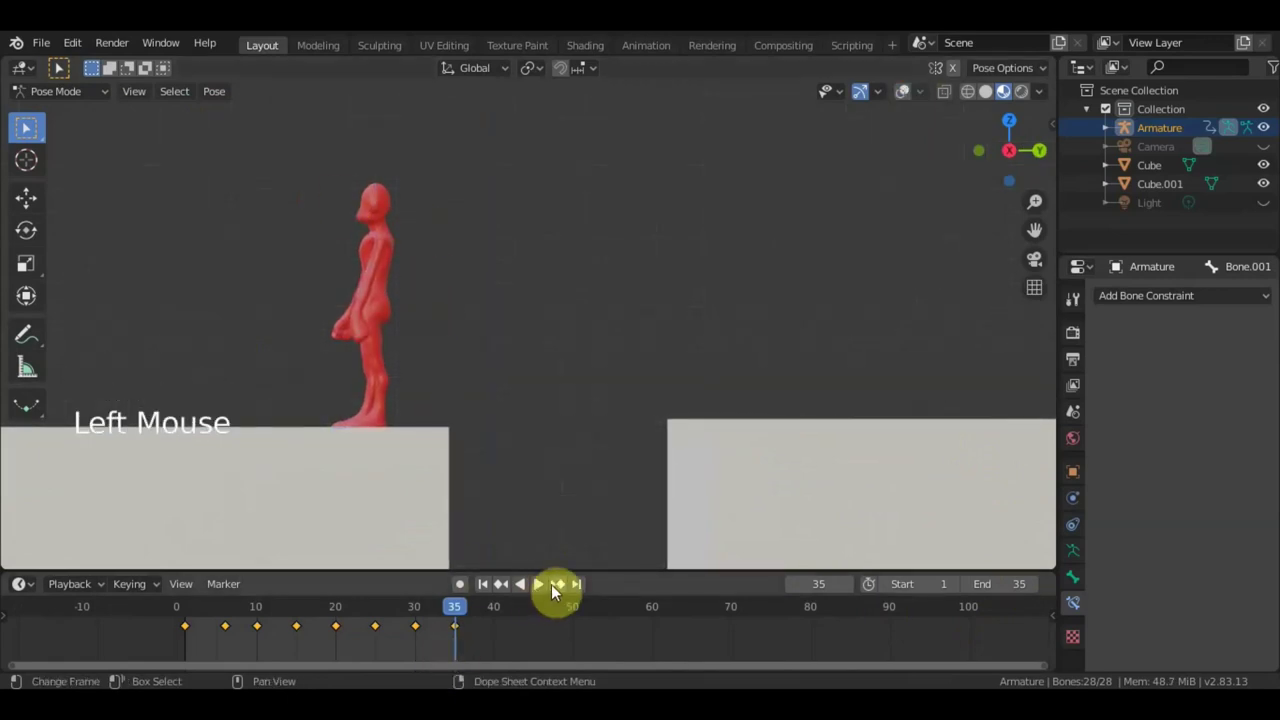
pyautogui.click(545, 592)
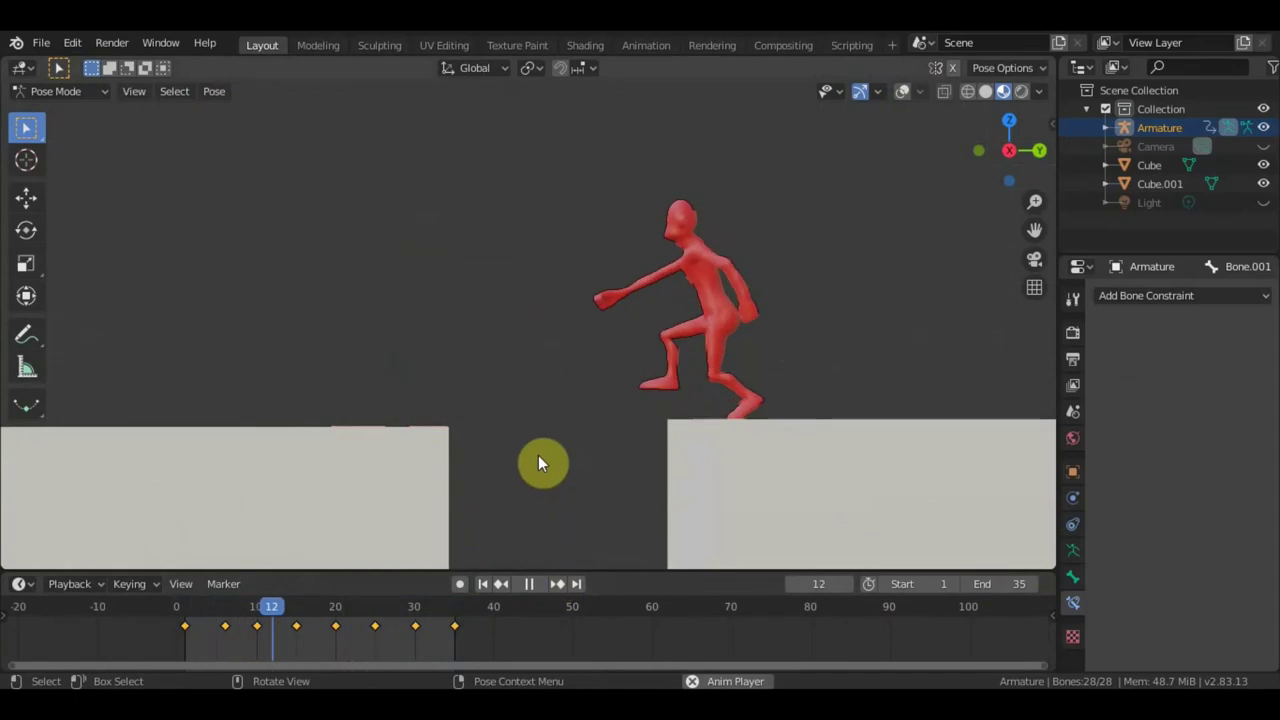
pyautogui.click(490, 595)
pyautogui.click(411, 615)
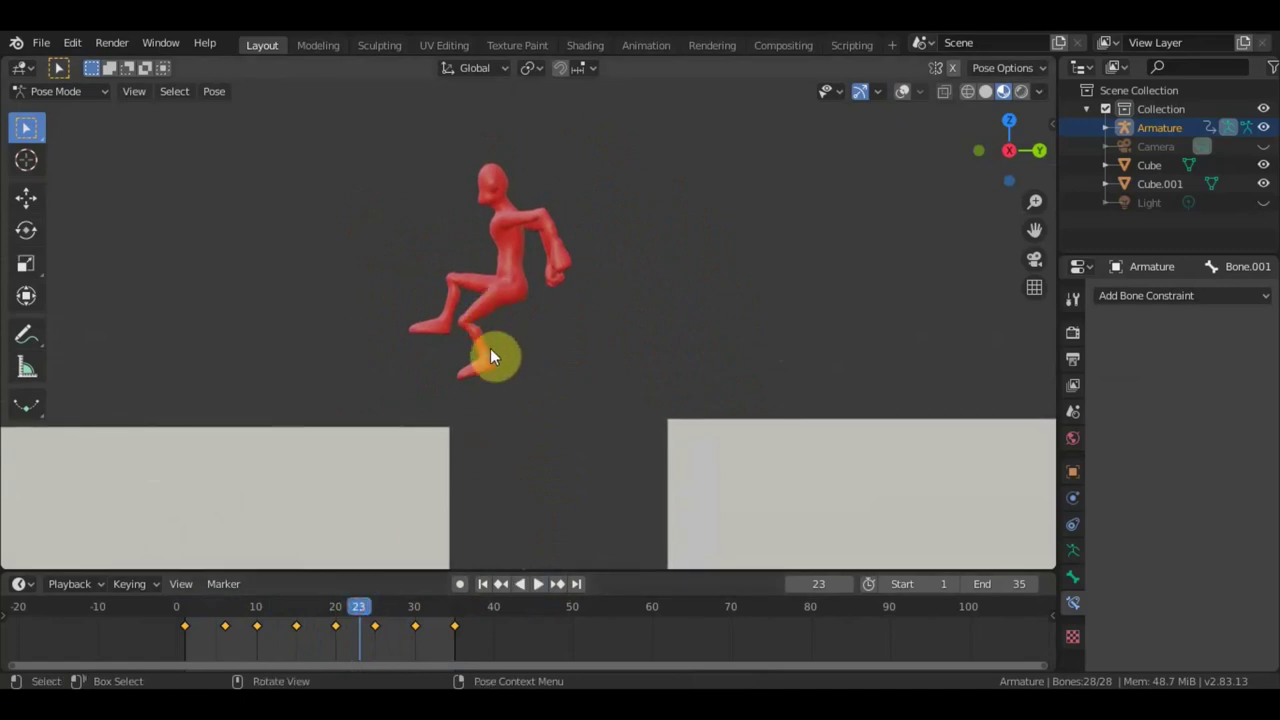
pyautogui.click(746, 201)
# Repose the arm and hand bones at frame 23 with G moves.
pyautogui.press('g')
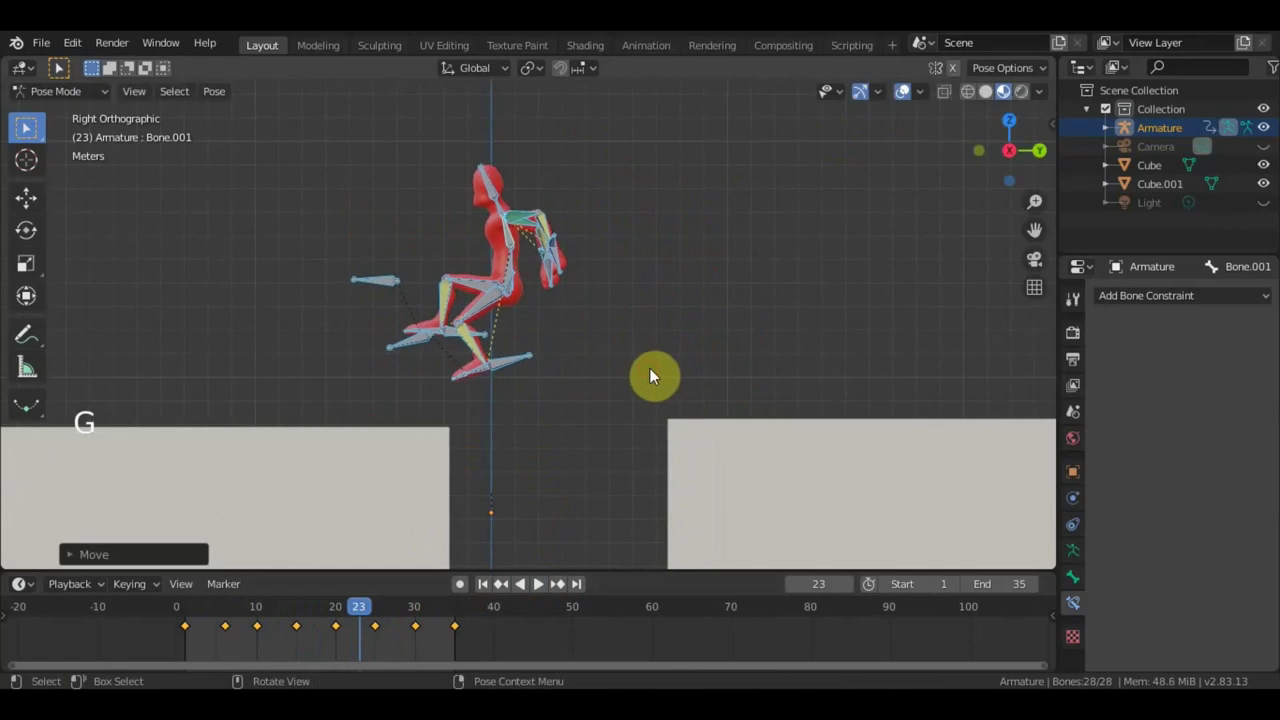
pyautogui.press('ctrl+z')
pyautogui.click(523, 365)
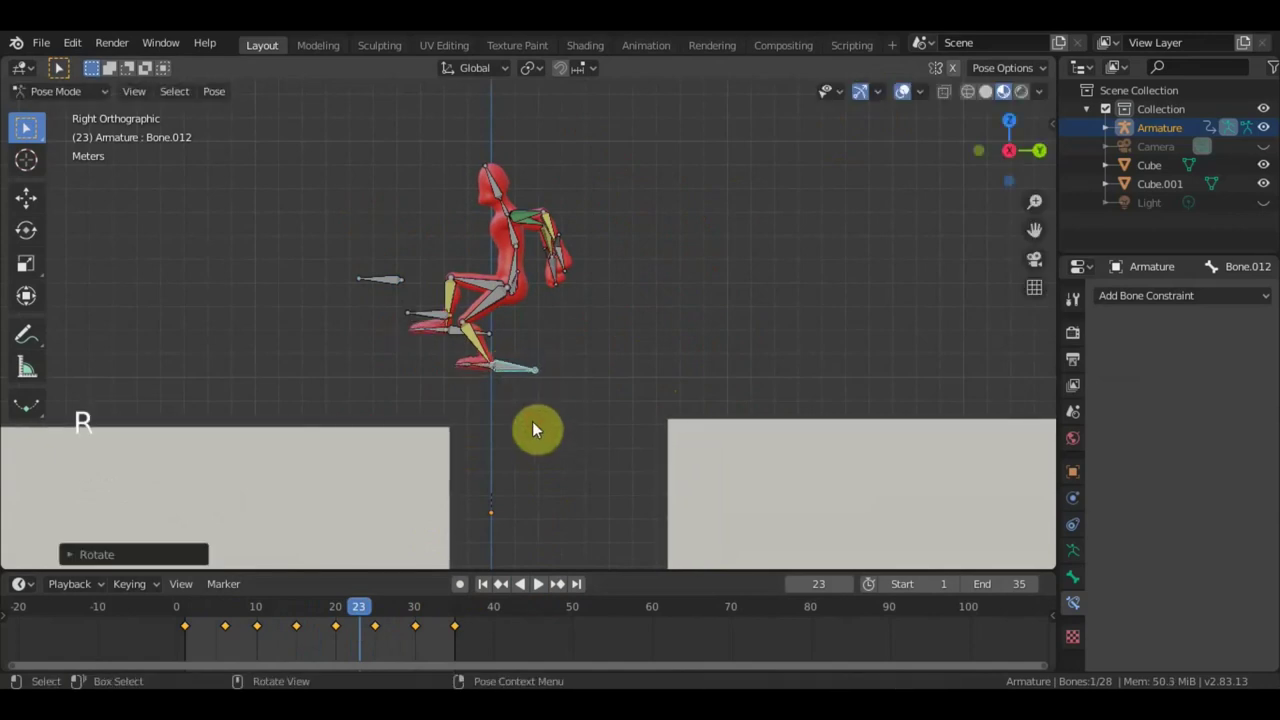
pyautogui.press('g')
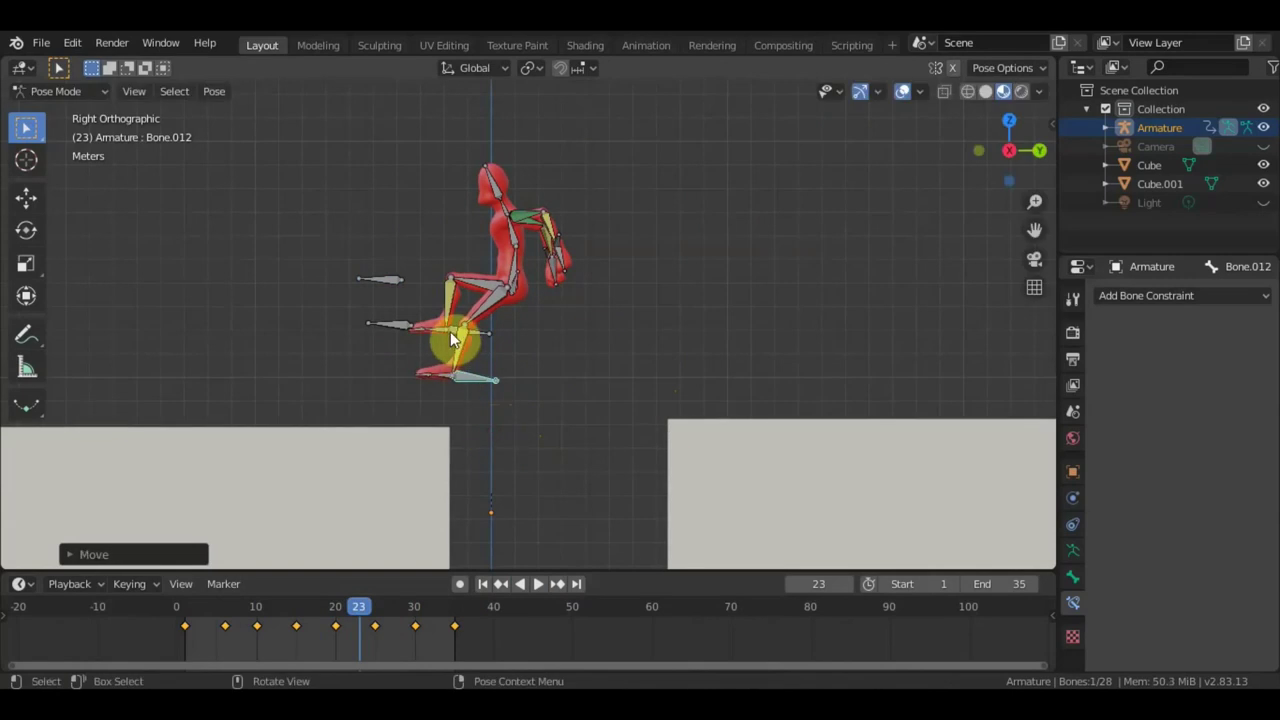
pyautogui.click(566, 253)
pyautogui.press('g')
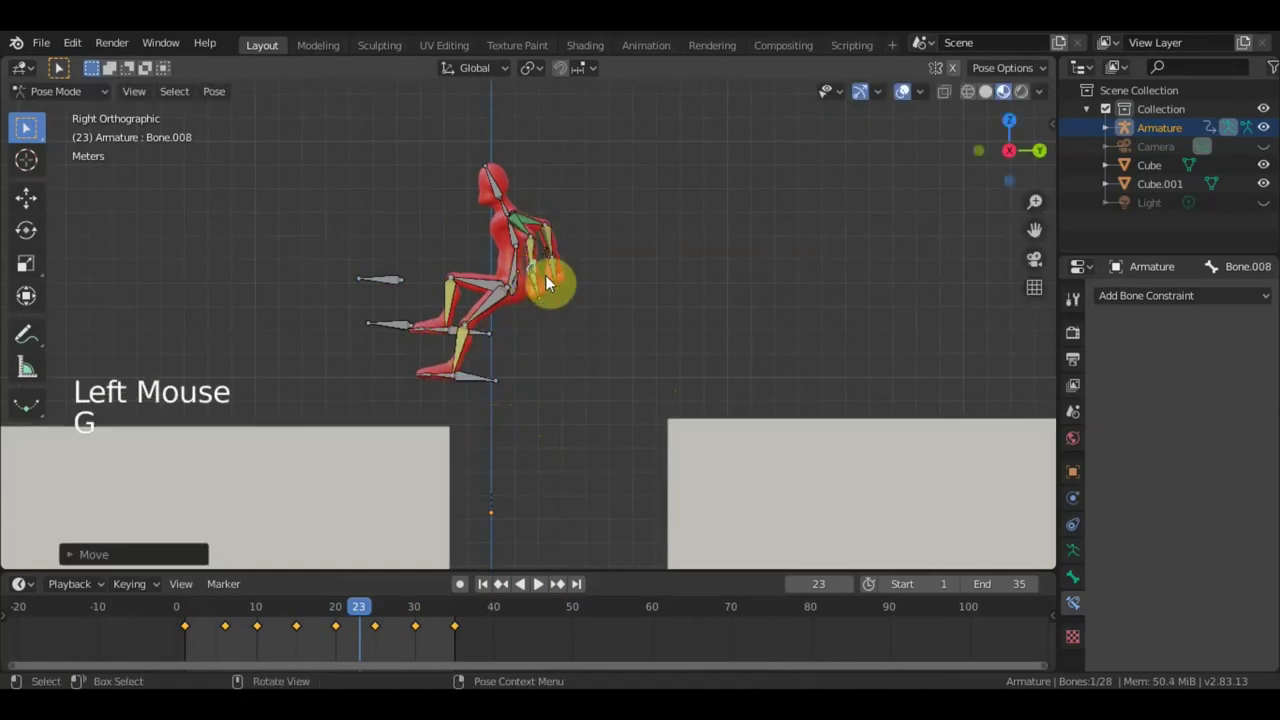
pyautogui.middleClick(598, 292)
pyautogui.click(586, 253)
pyautogui.middleClick(691, 245)
pyautogui.press('g')
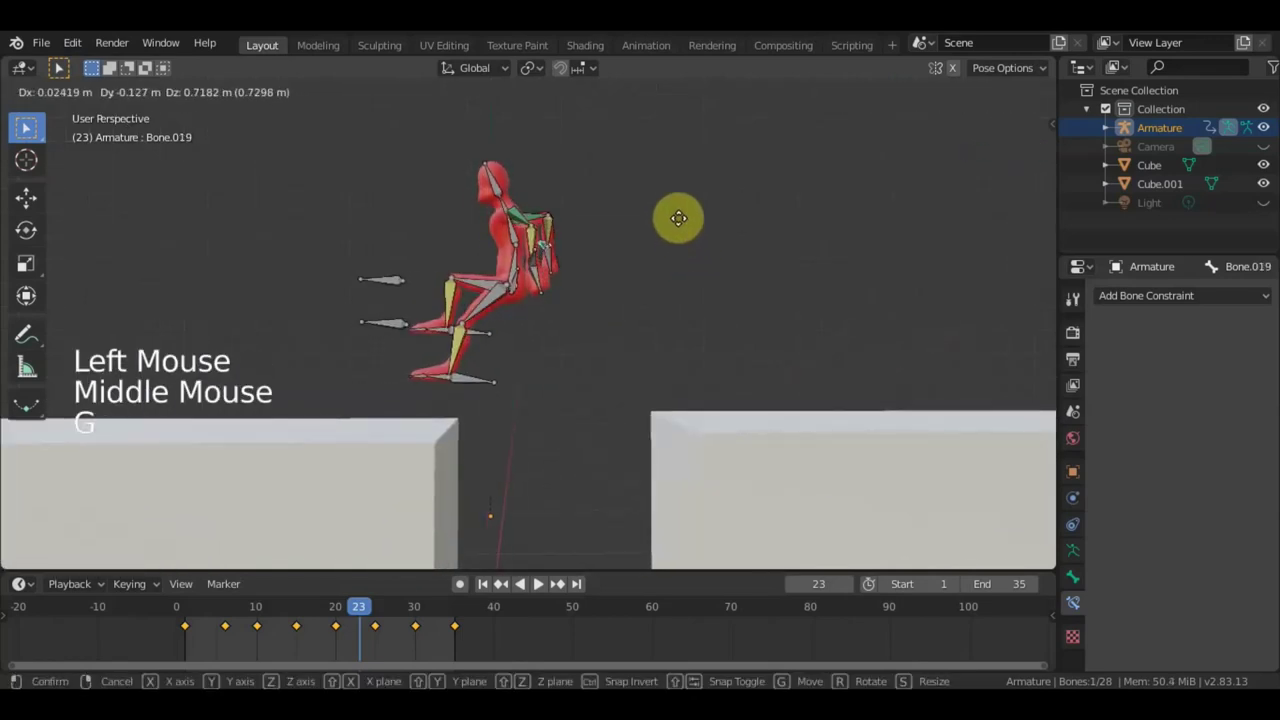
pyautogui.press('g')
# Move and rotate further bones from behind to refine the mid-jump pose.
pyautogui.middleClick(591, 295)
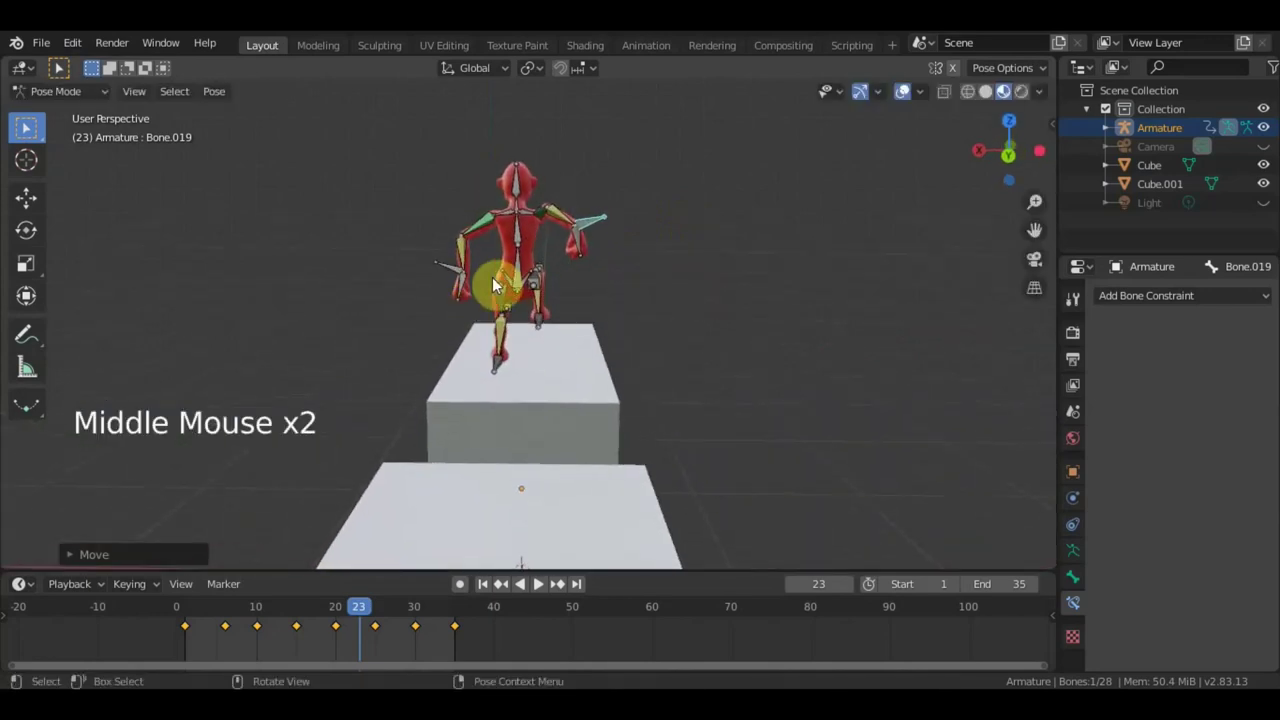
pyautogui.click(523, 274)
pyautogui.press('g')
pyautogui.middleClick(578, 275)
pyautogui.middleClick(516, 324)
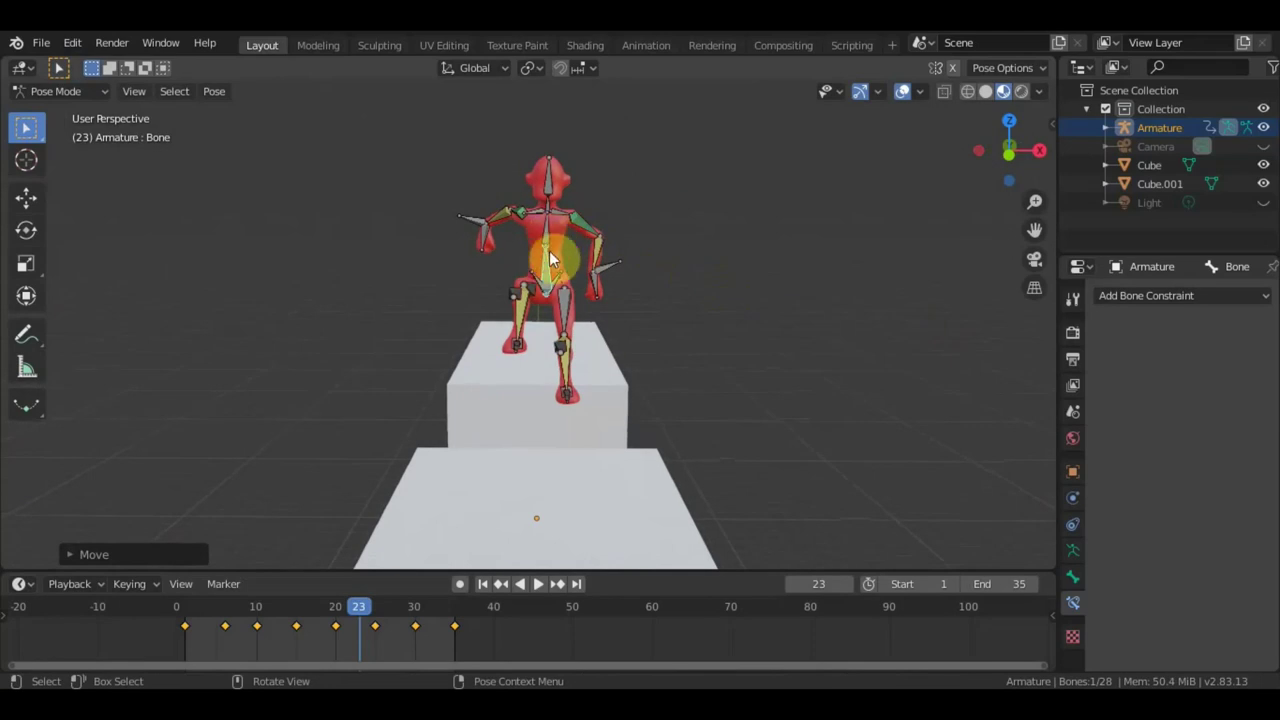
pyautogui.press('r')
pyautogui.click(565, 183)
pyautogui.press('r')
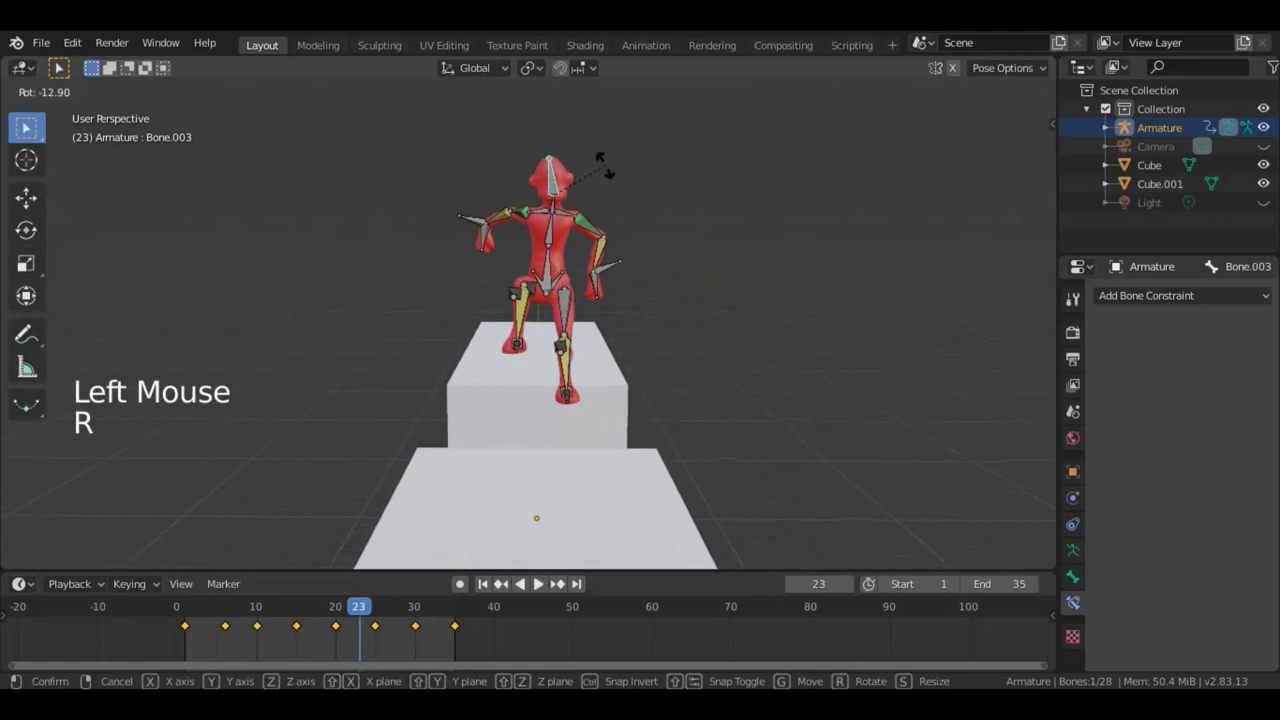
pyautogui.middleClick(658, 234)
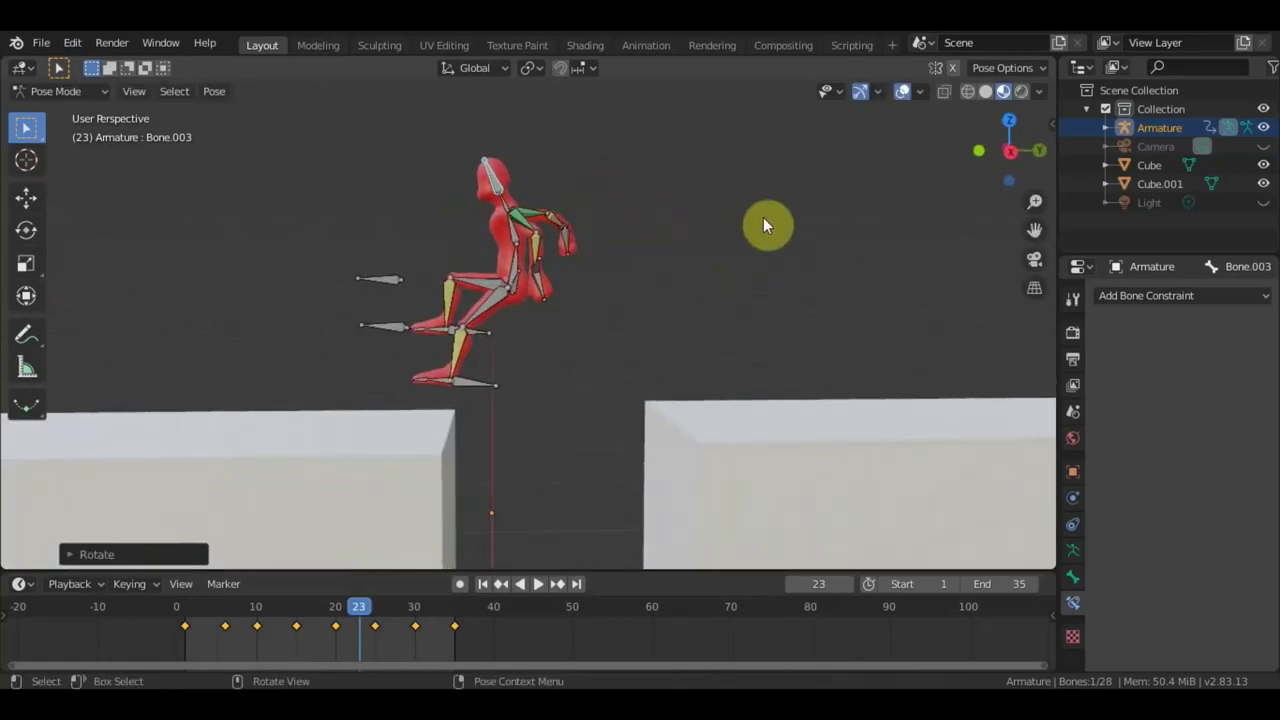
# Insert a LocRot keyframe for the bones at frame 23.
pyautogui.press('a')
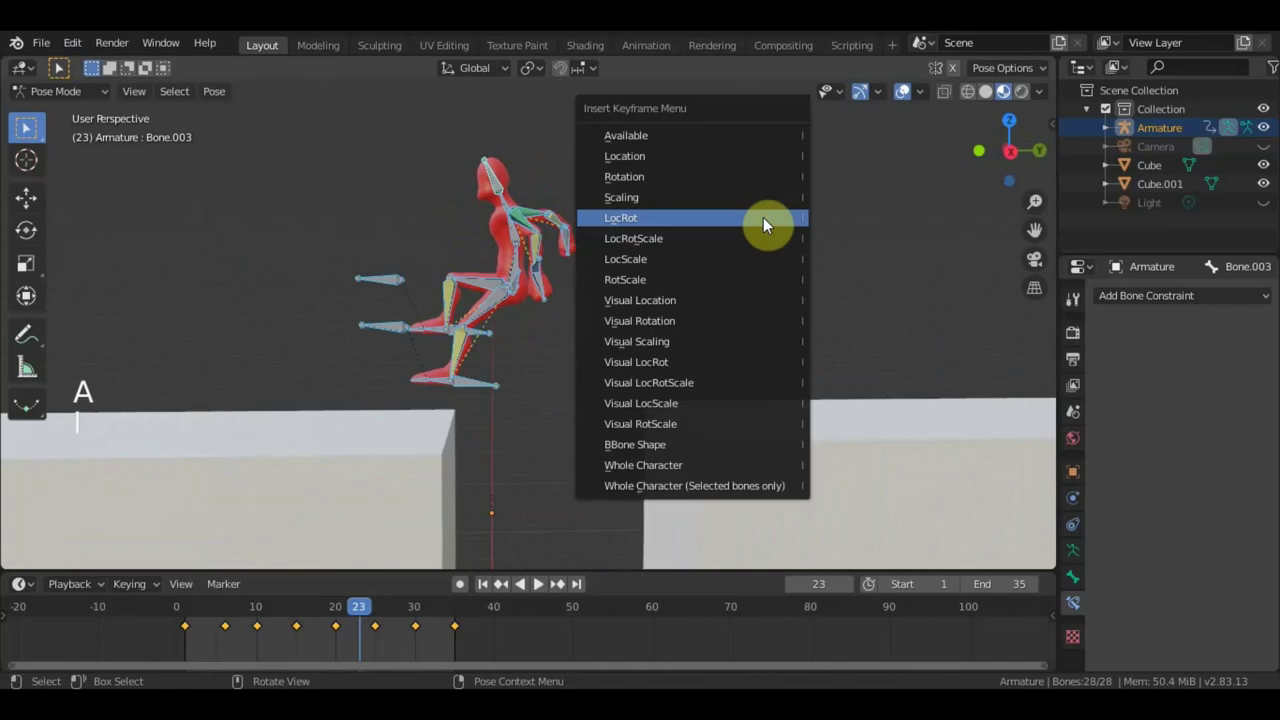
pyautogui.click(284, 612)
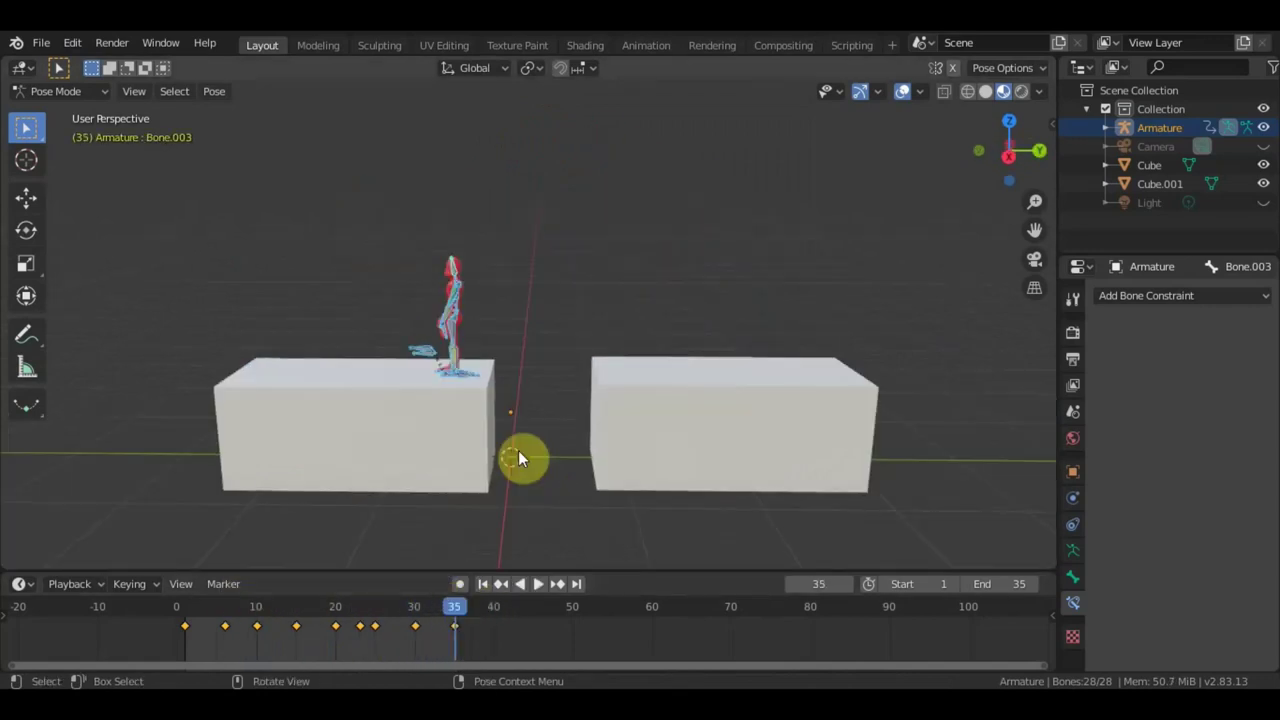
# In Object Mode add a mesh plane and scale it up about 11.8 times.
pyautogui.press('KP_3')
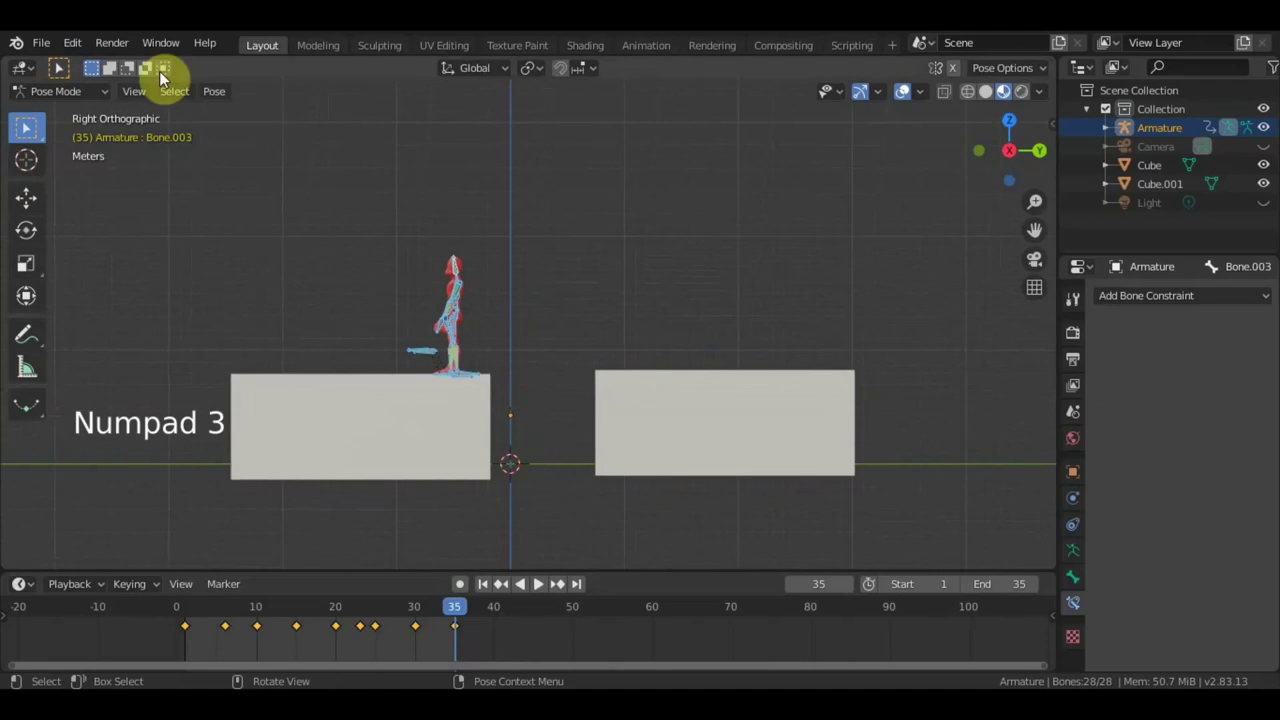
pyautogui.click(77, 100)
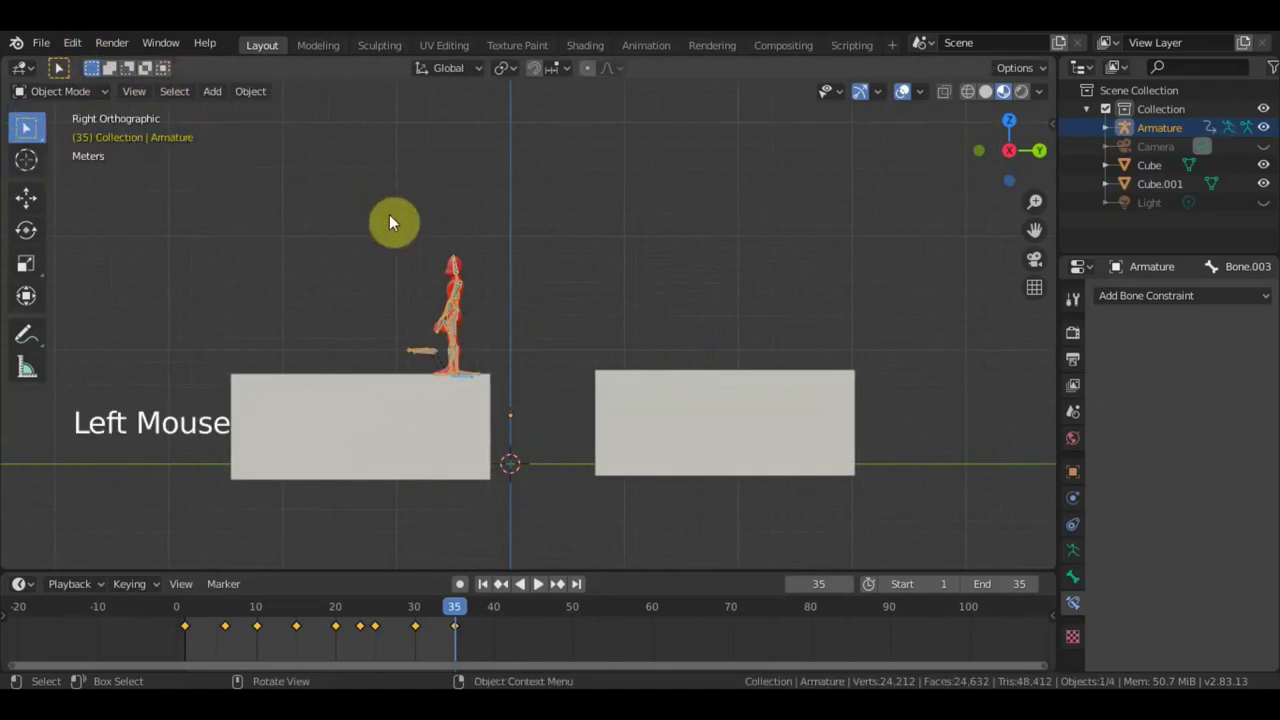
pyautogui.press('shift+a')
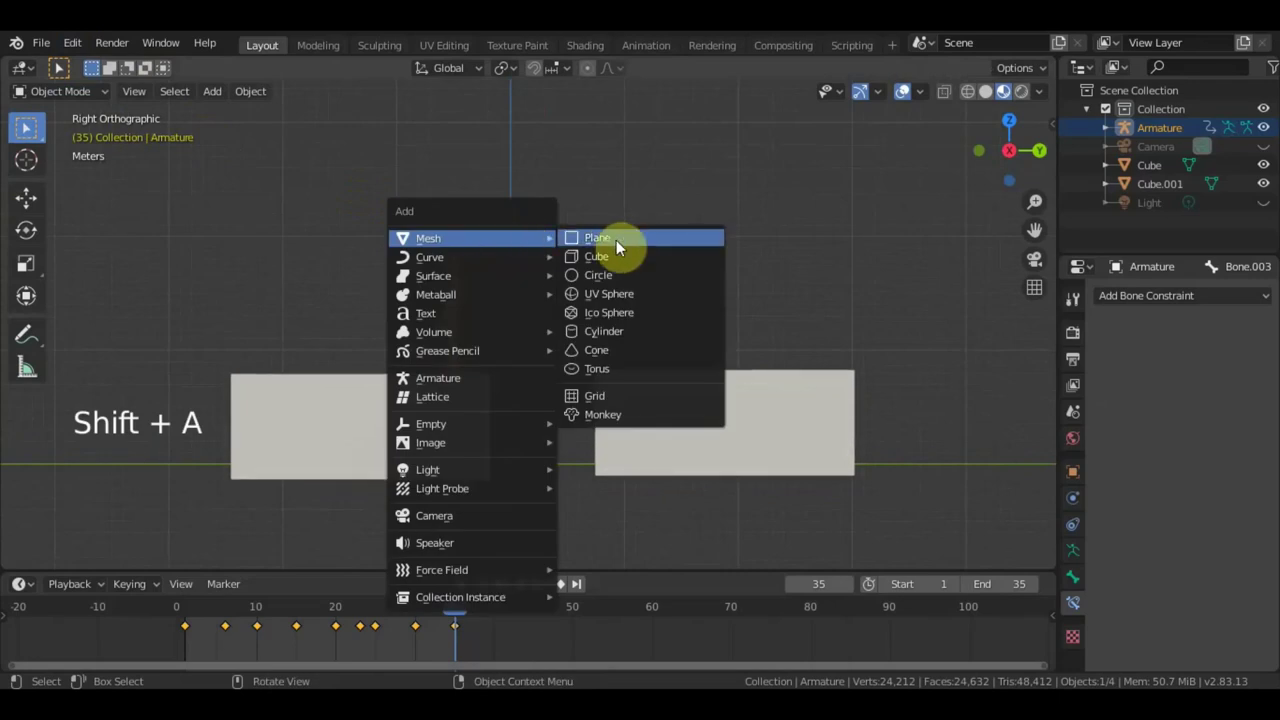
pyautogui.middleClick(638, 251)
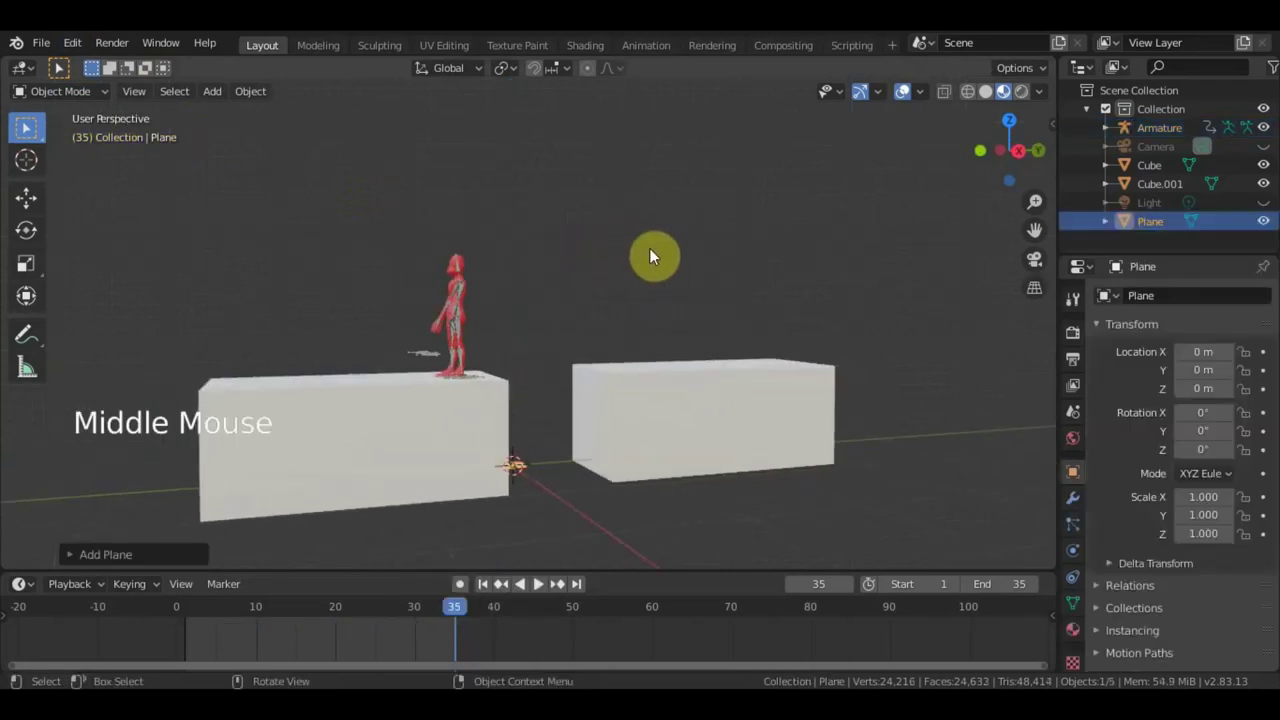
pyautogui.press('s')
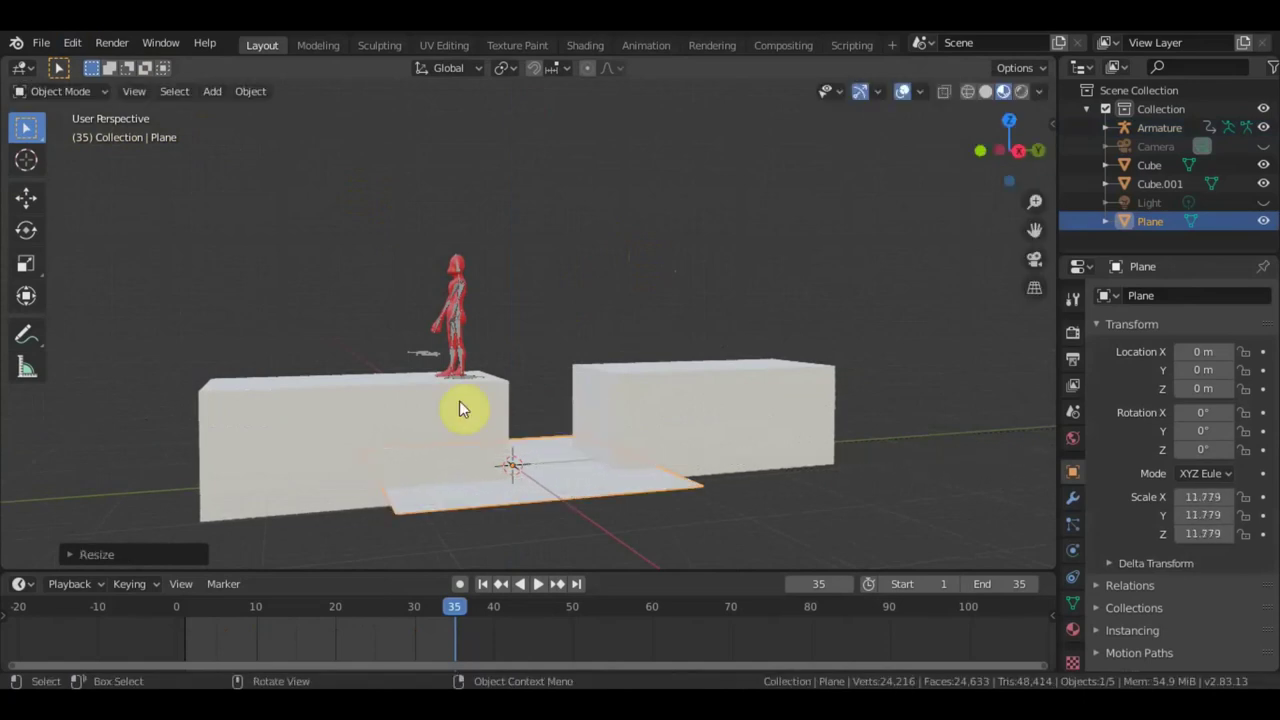
pyautogui.press('KP_1')
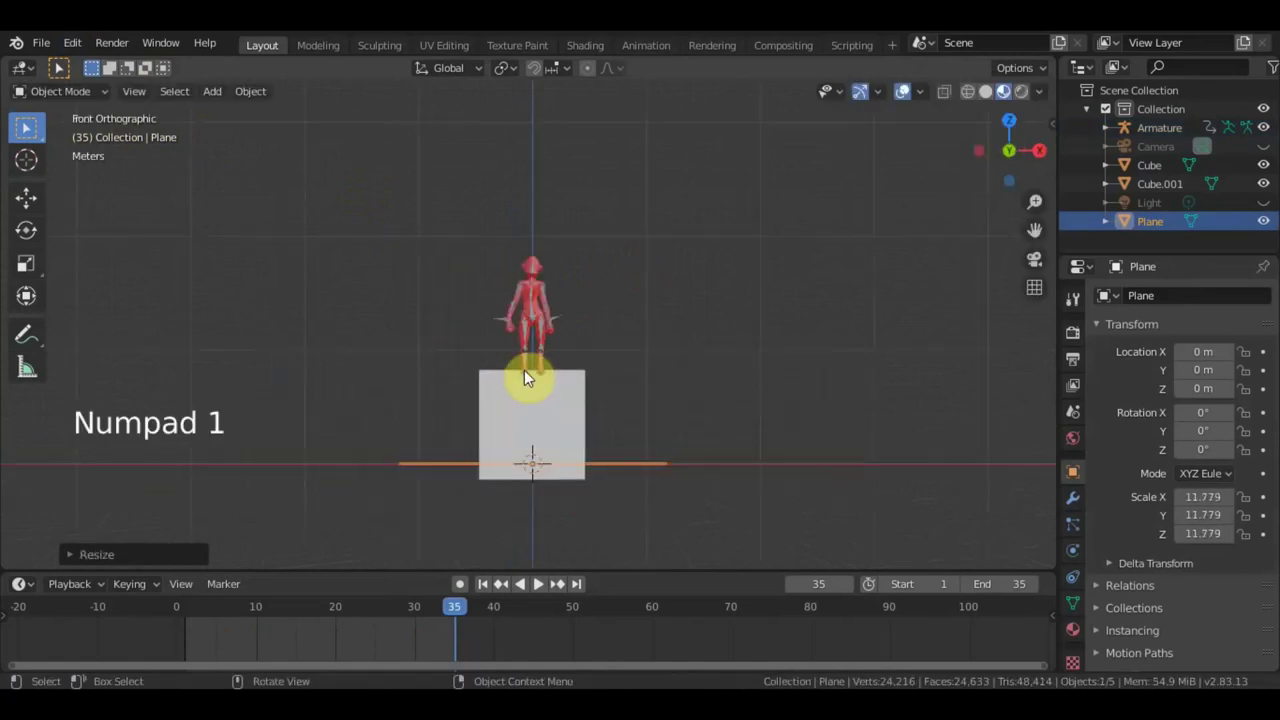
# With the gizmo rotate the plane 90° upright and move it back and up behind the platforms.
pyautogui.click(33, 308)
pyautogui.click(612, 432)
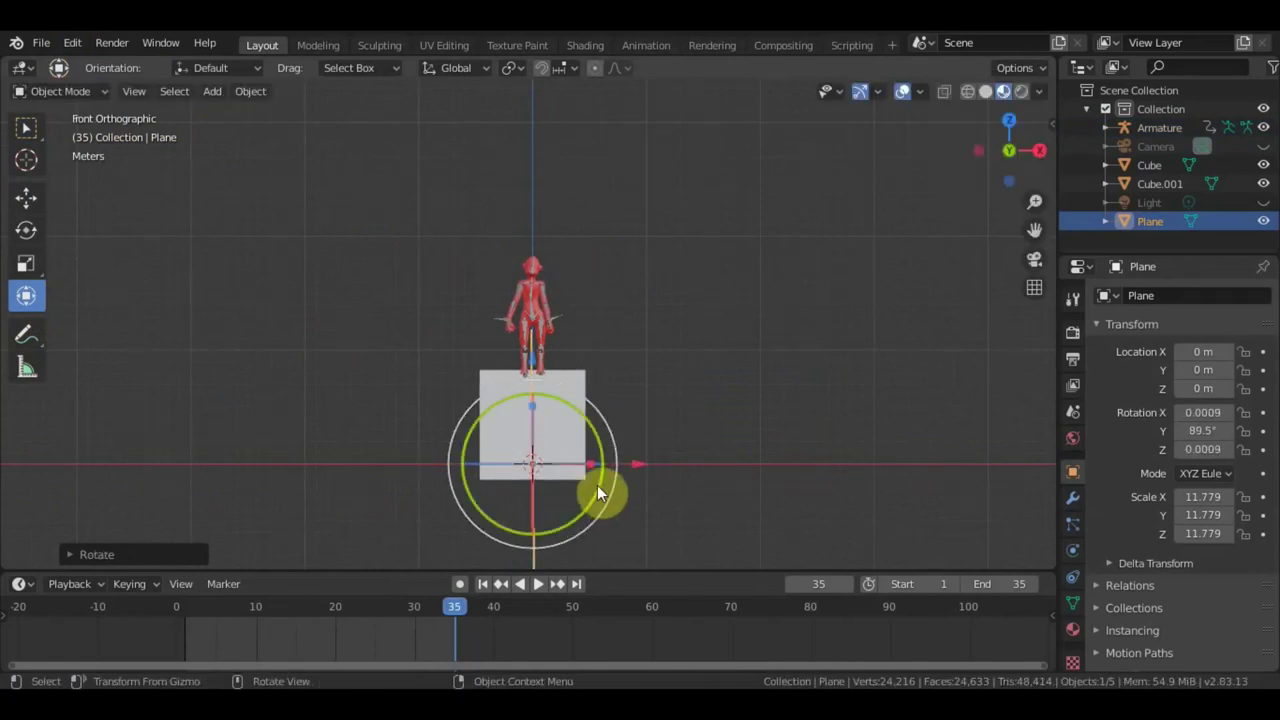
pyautogui.click(640, 465)
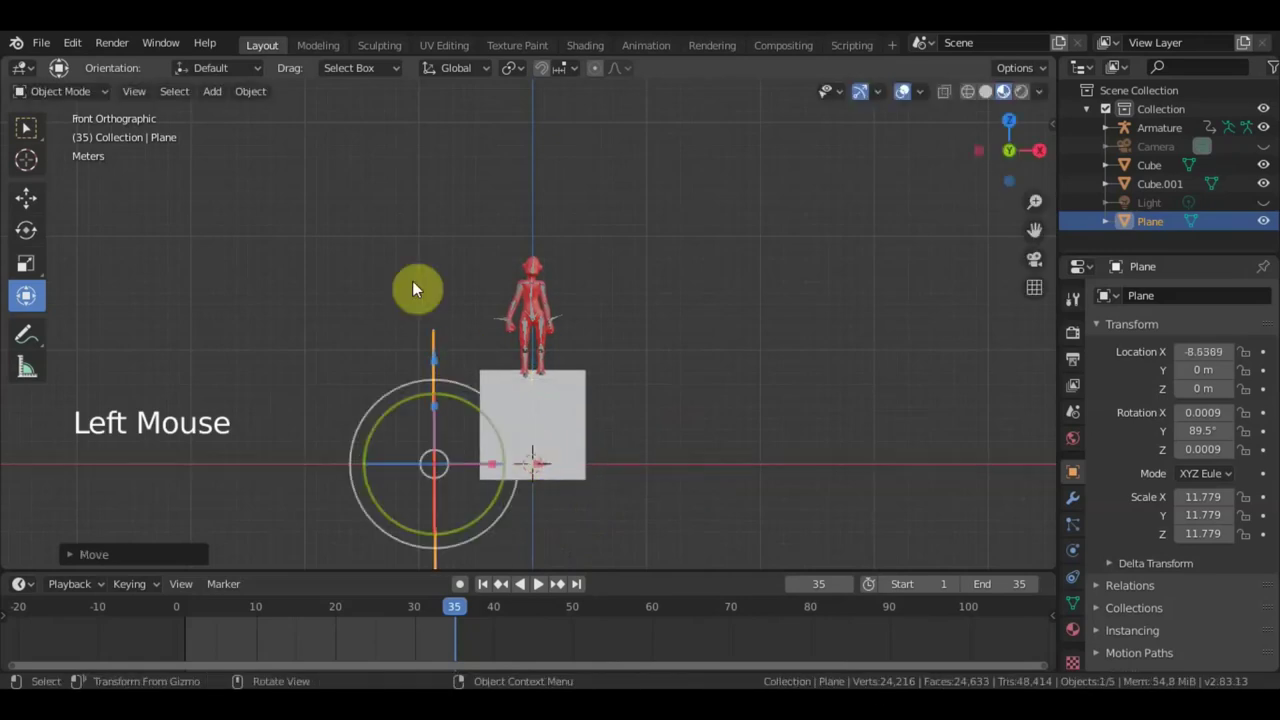
pyautogui.click(435, 355)
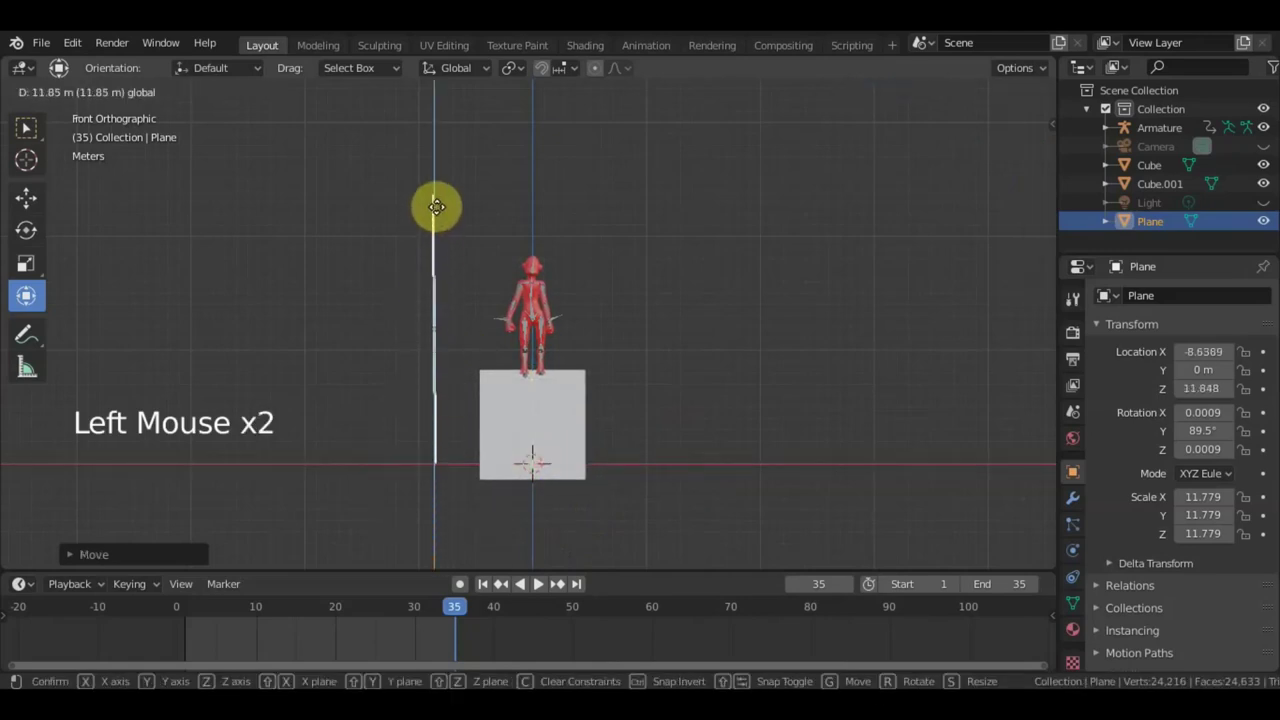
pyautogui.middleClick(578, 326)
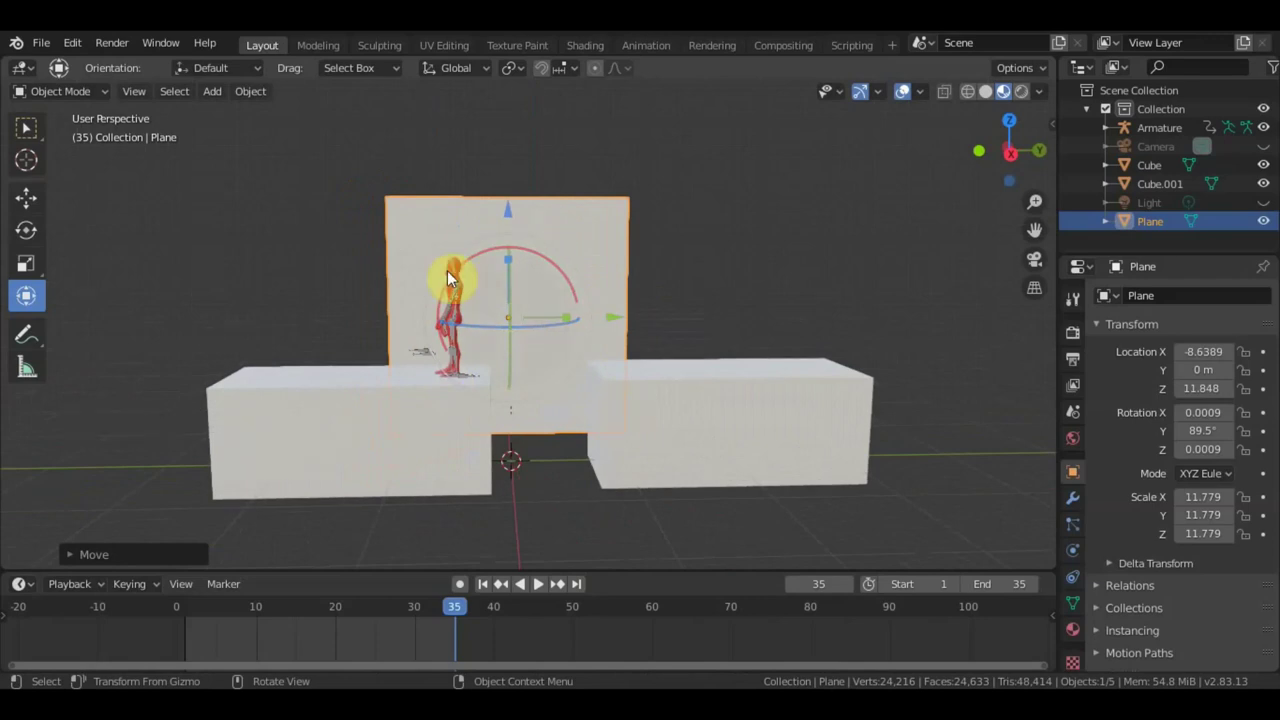
# Give the plane a new material with an Image Texture base colour and browse for the image.
pyautogui.click(1070, 637)
pyautogui.click(1205, 385)
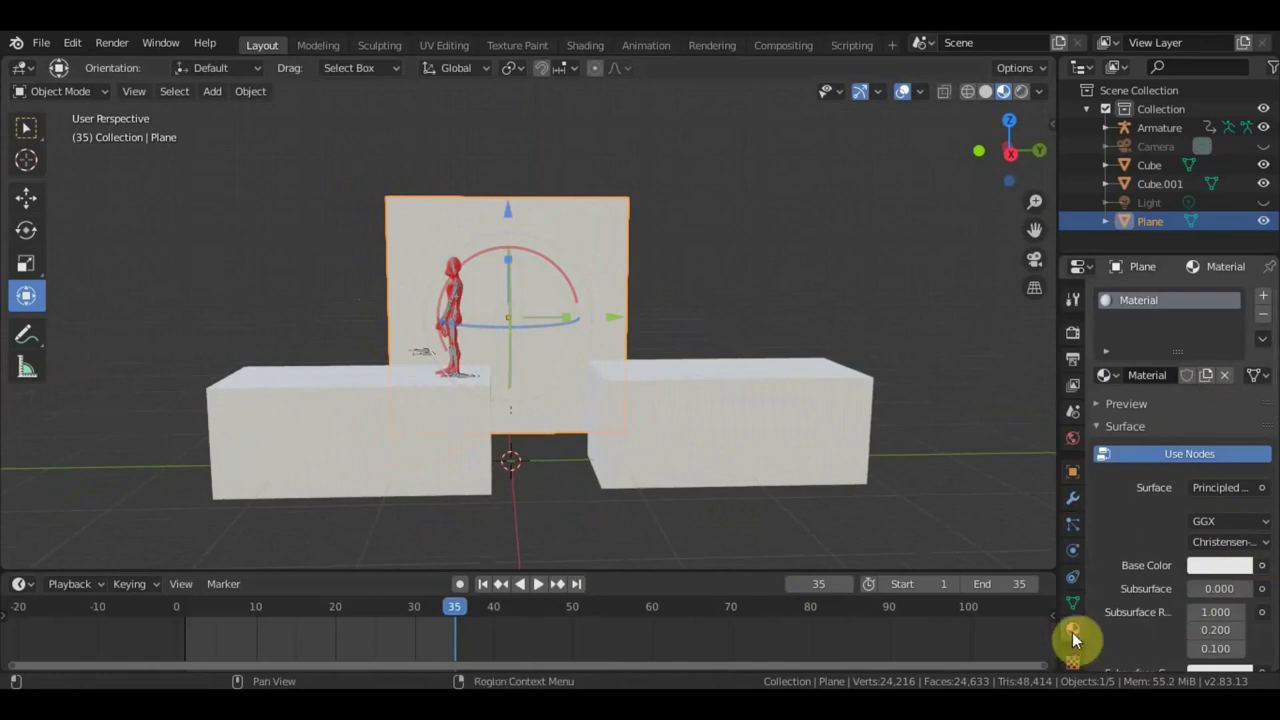
pyautogui.click(1262, 573)
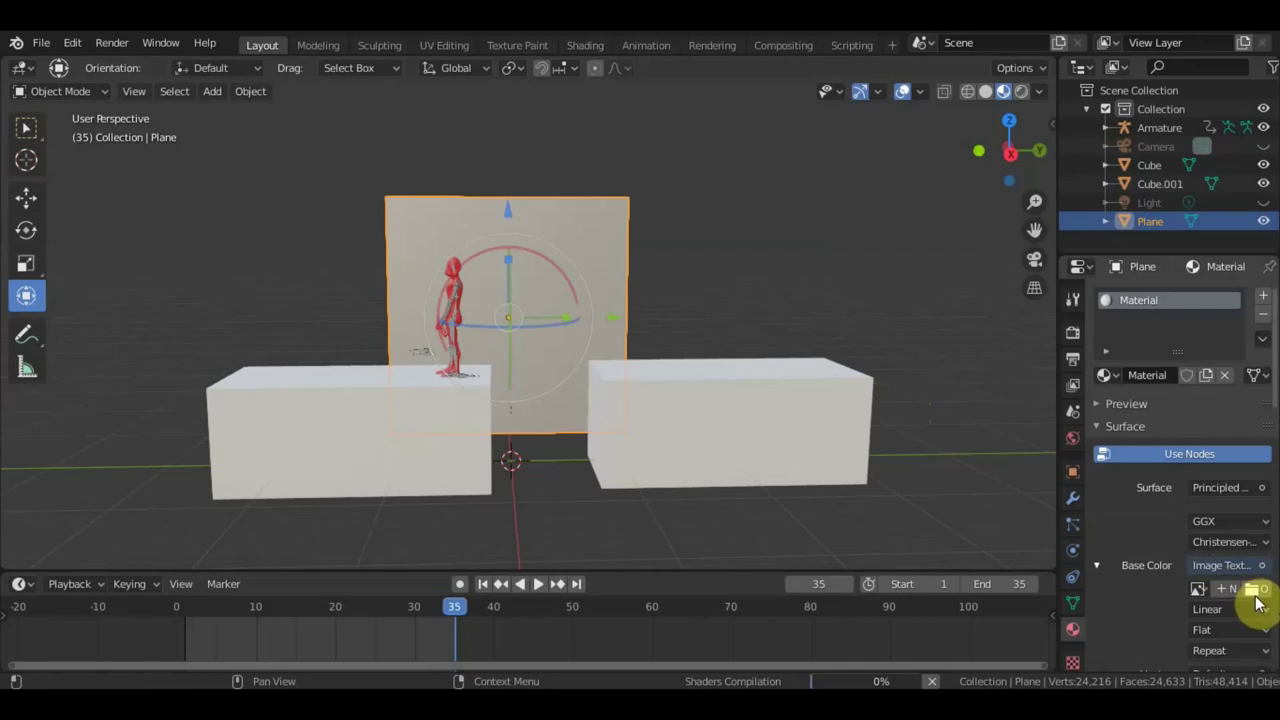
pyautogui.click(1265, 594)
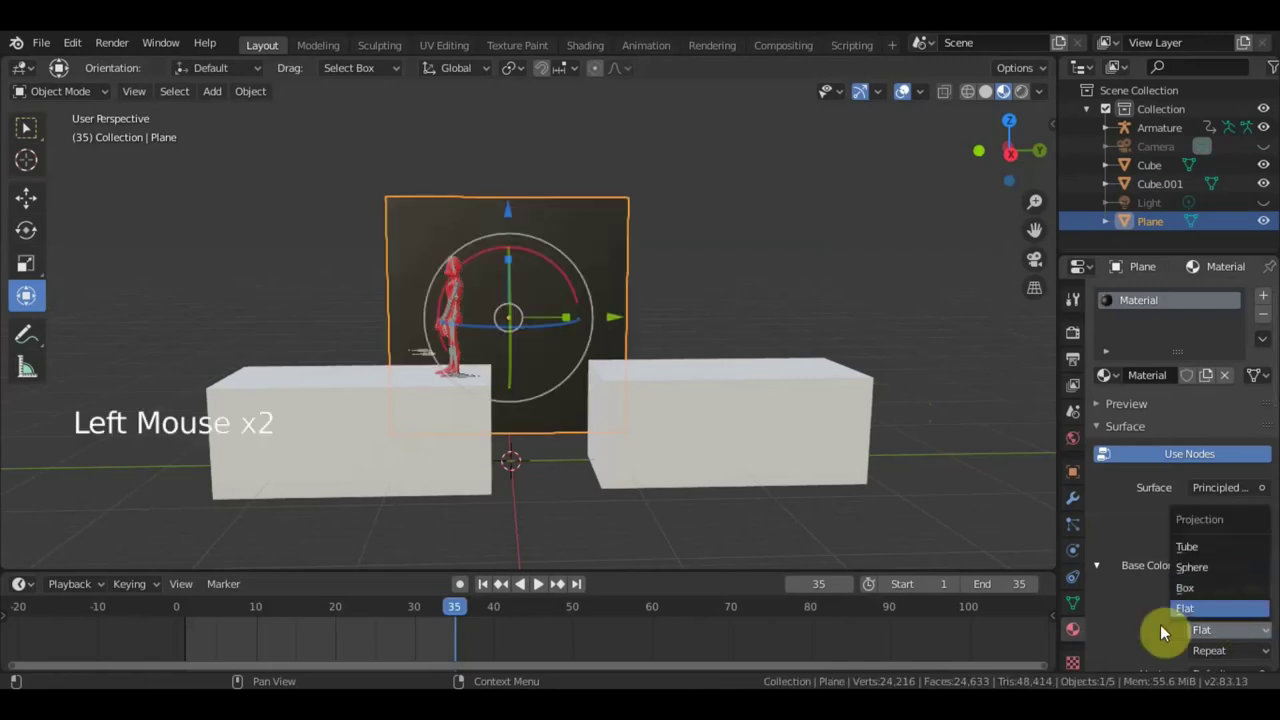